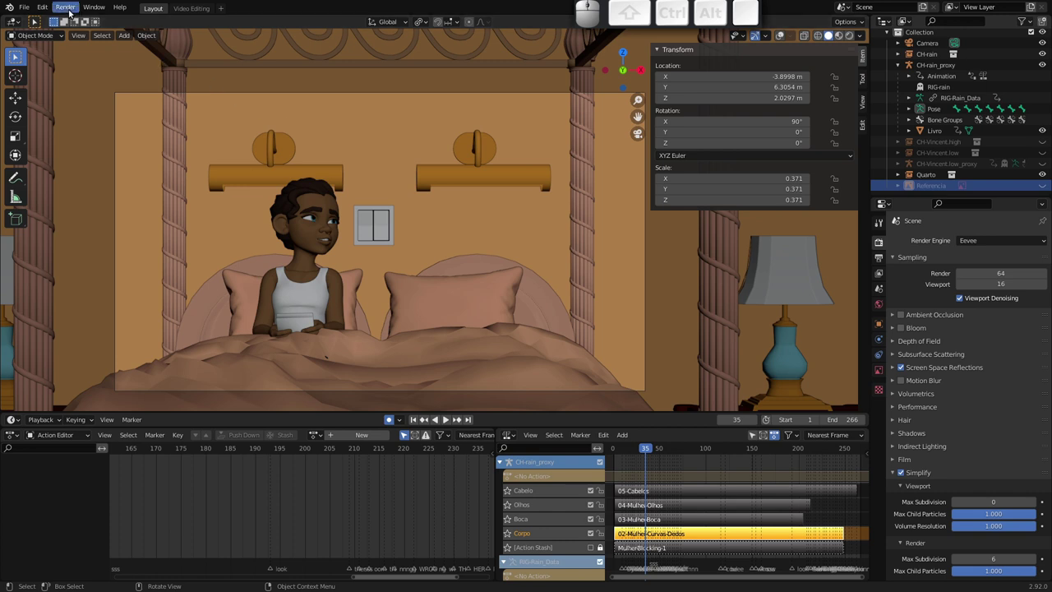
Play the rendered animation preview from the Render menu and close the player
click(71, 11)
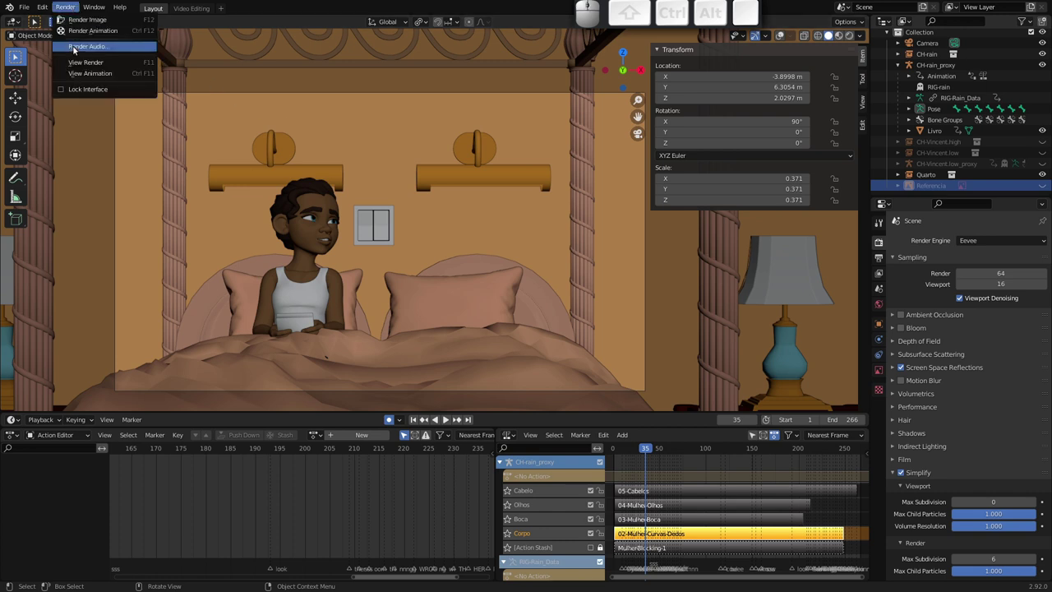
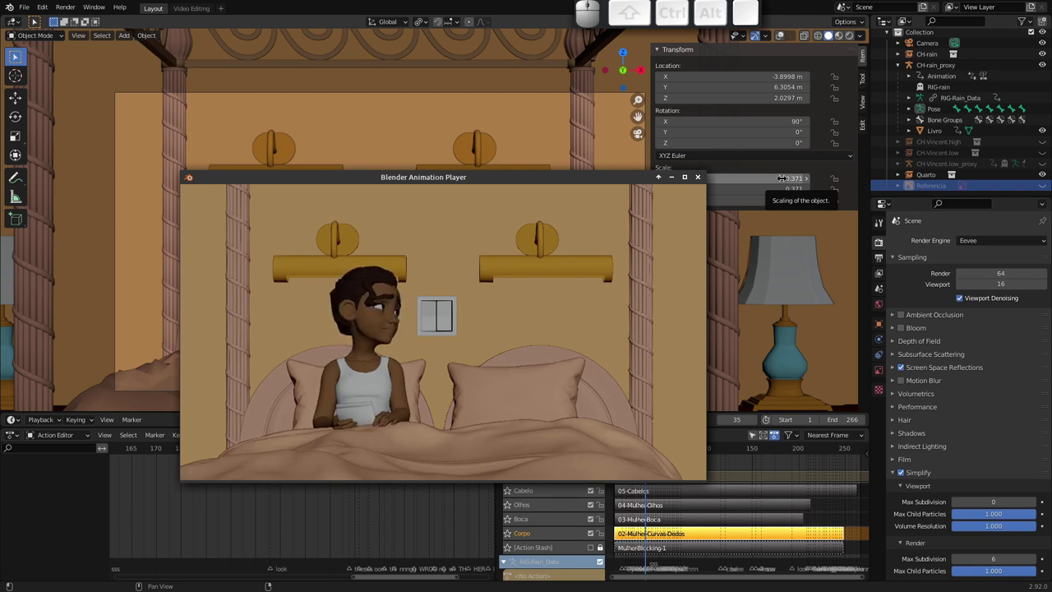
key(Escape)
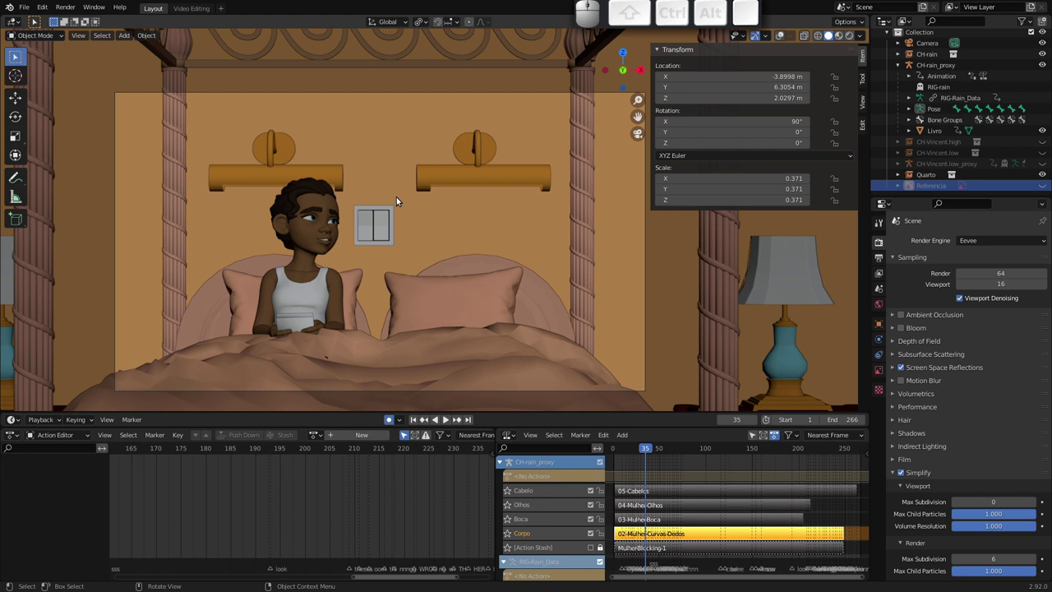
Scrub the timeline to frame 45 showing the full four-poster bed scene
drag(646, 452, 636, 454)
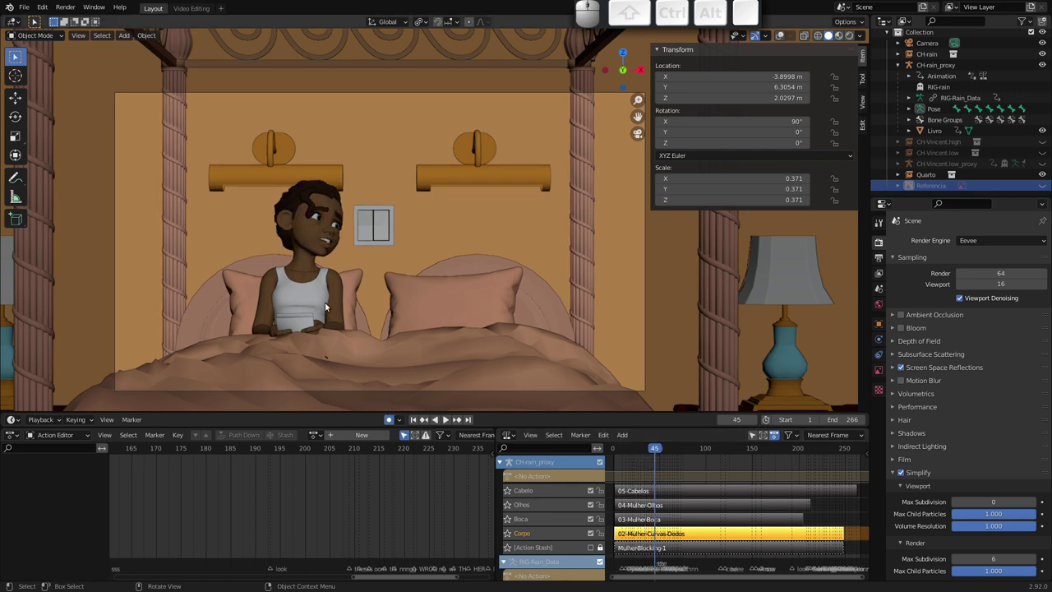
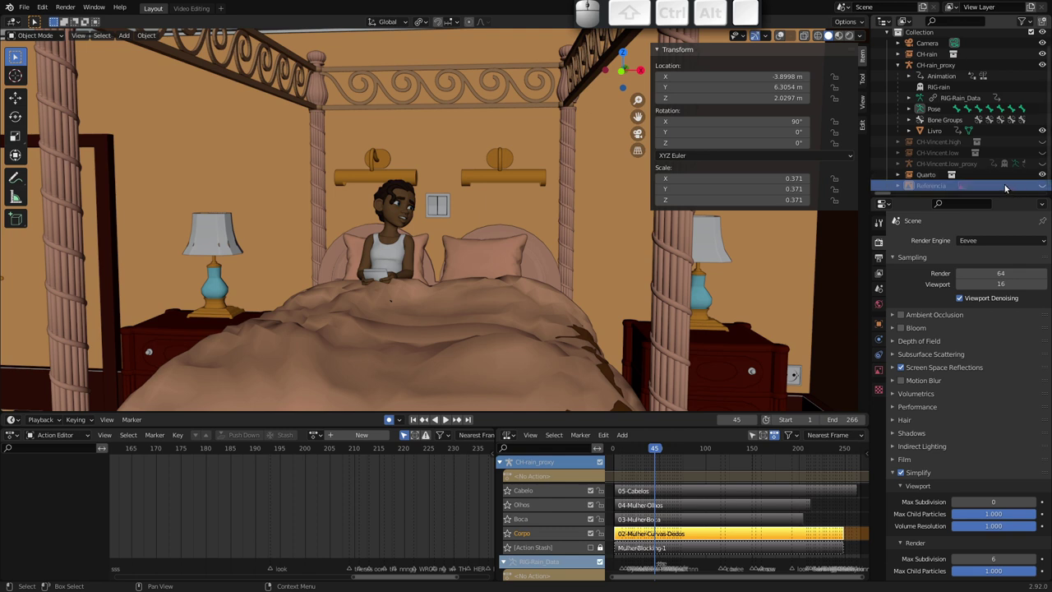
Select the Referencia plane in the Outliner and make it visible
click(1031, 187)
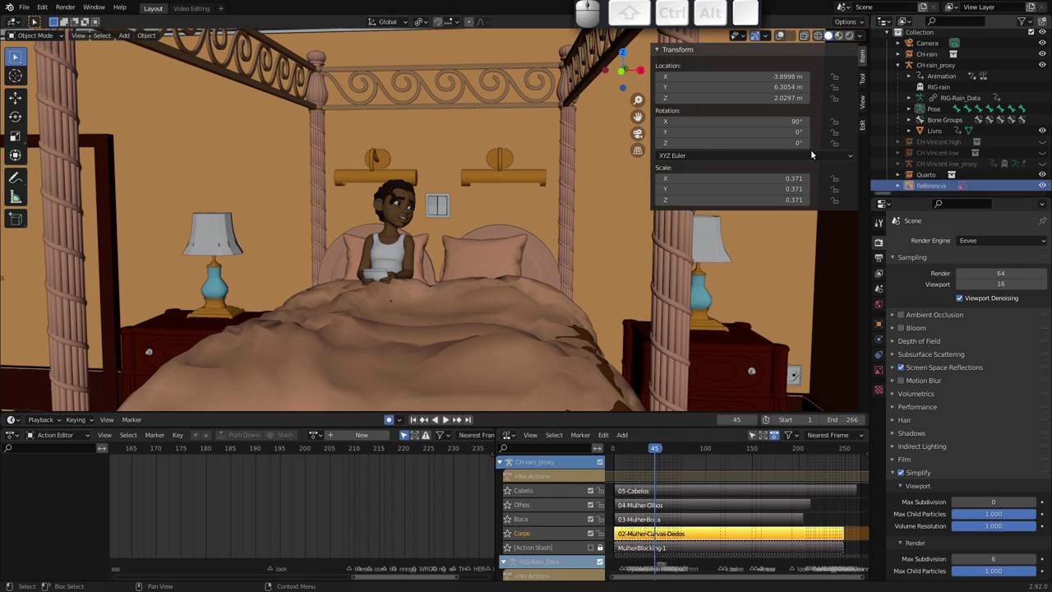
click(781, 38)
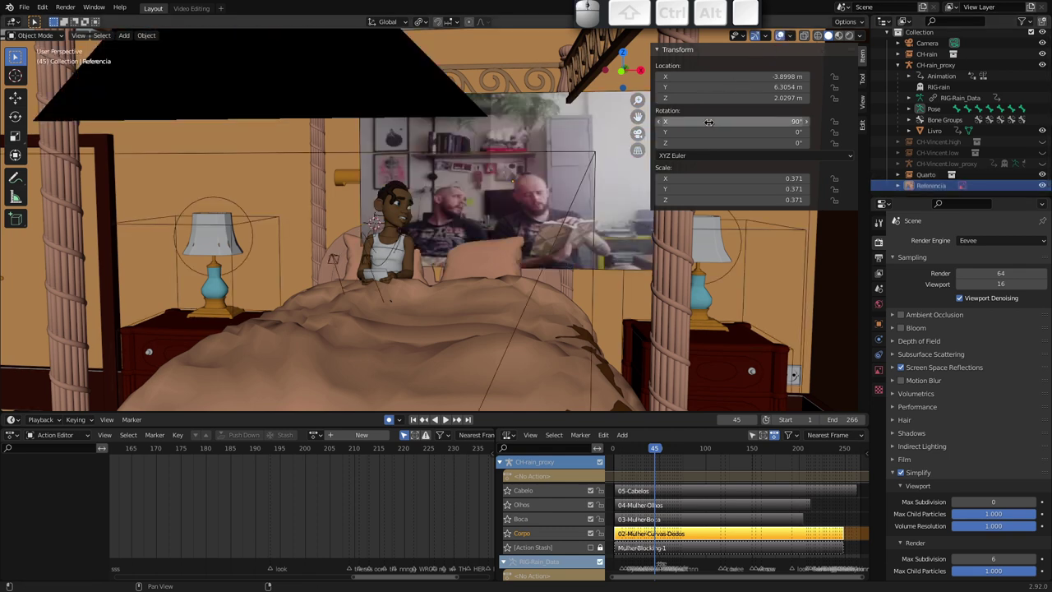
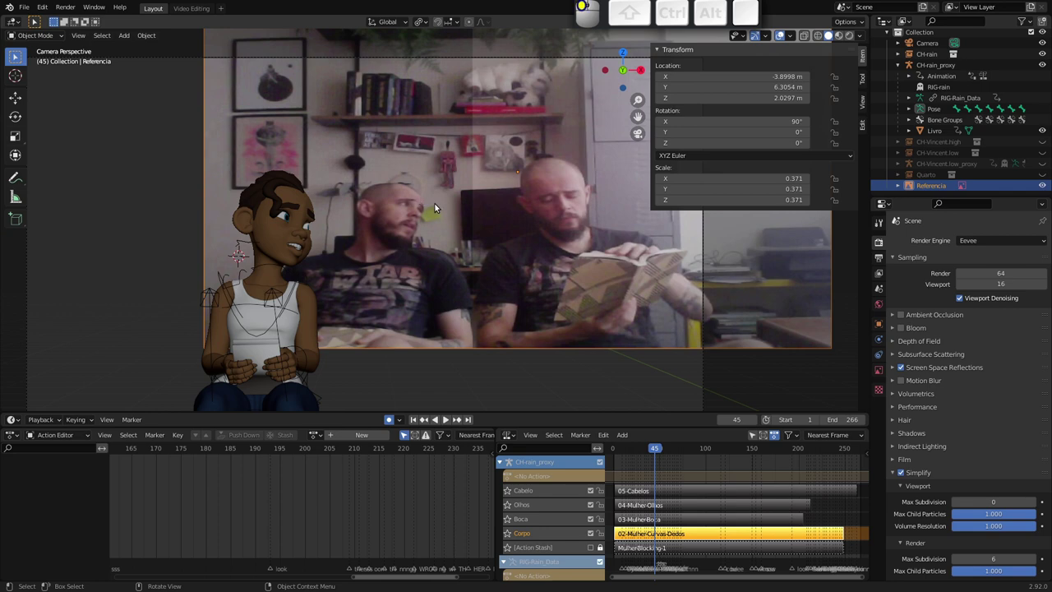
Move the reference plane beside the character in camera view and keyframe its transforms
key(g)
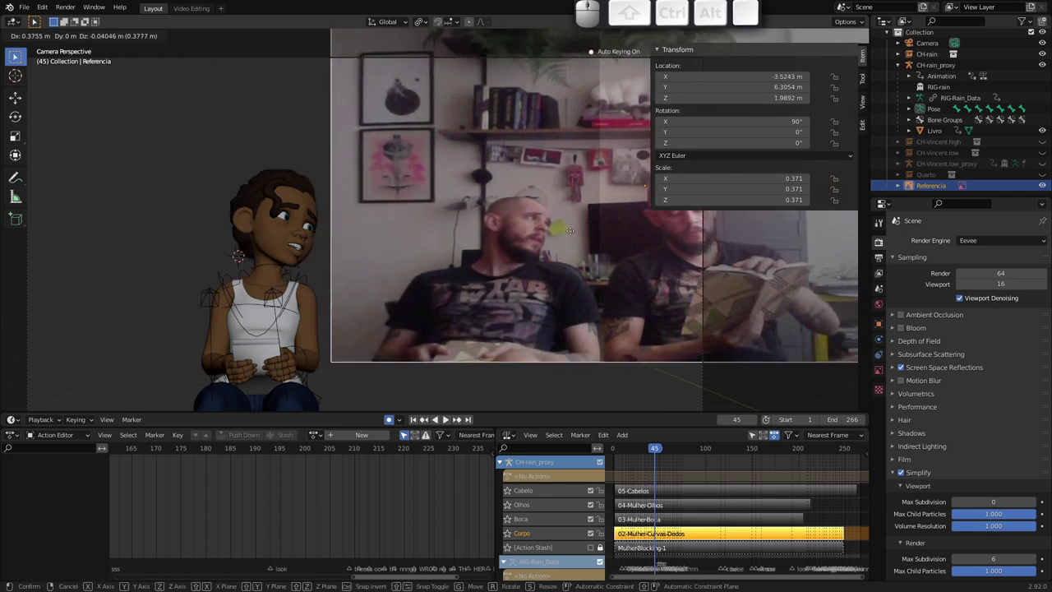
key(g)
key(y)
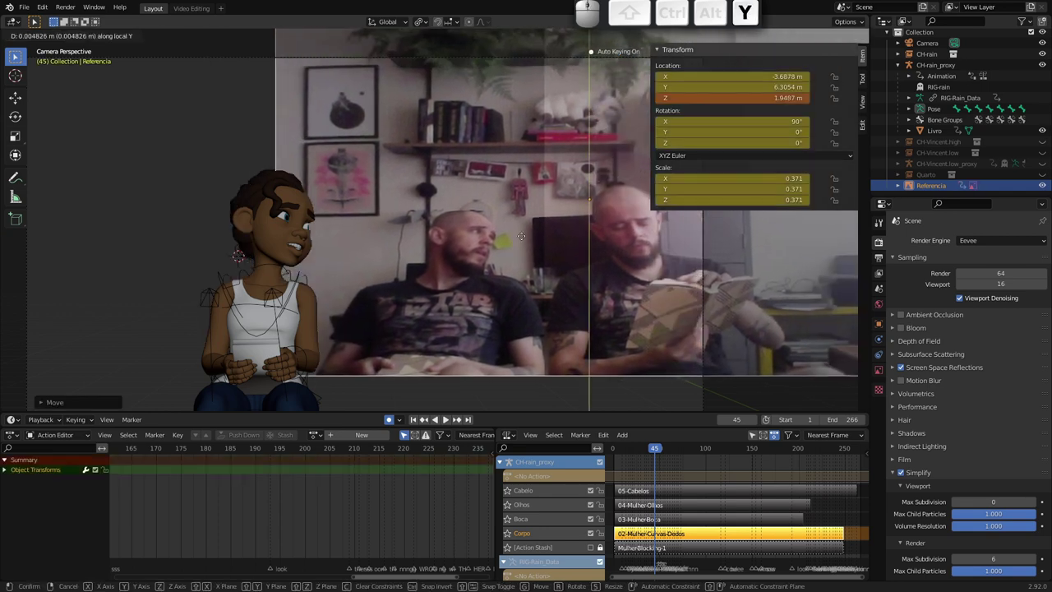
key(Escape)
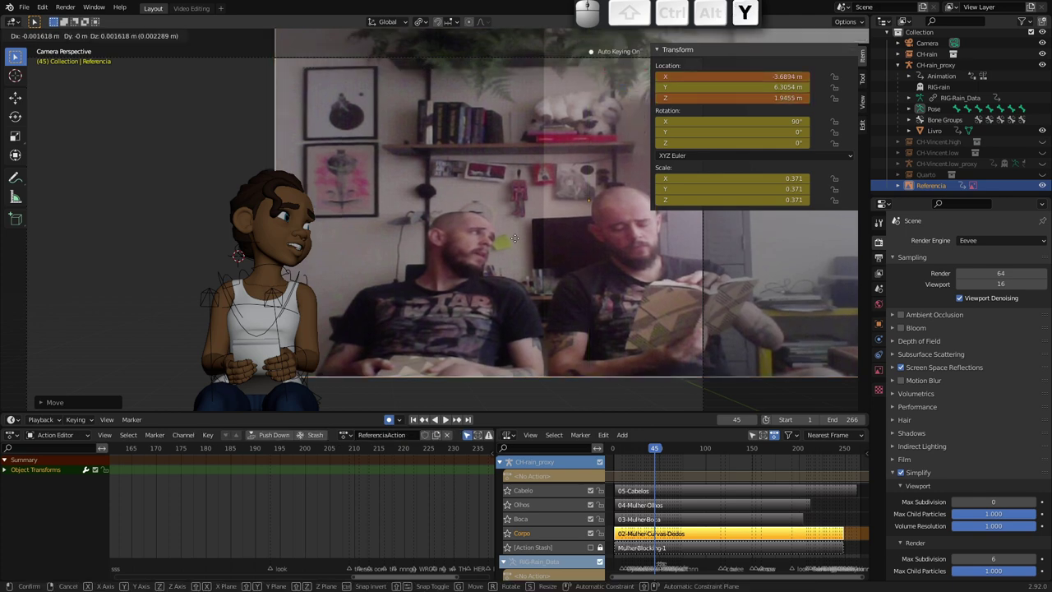
click(402, 377)
key(g)
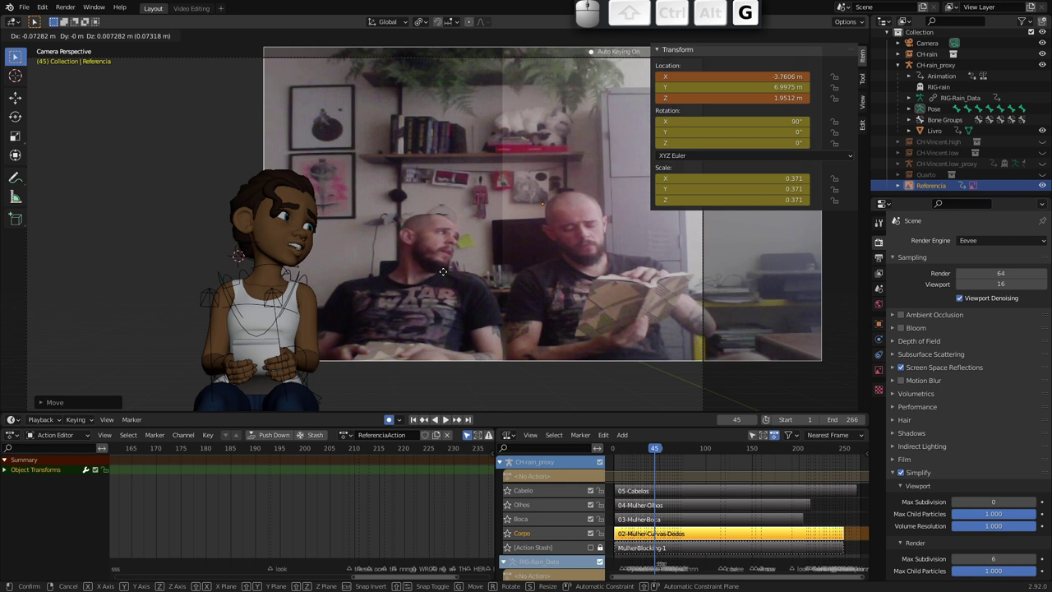
click(451, 264)
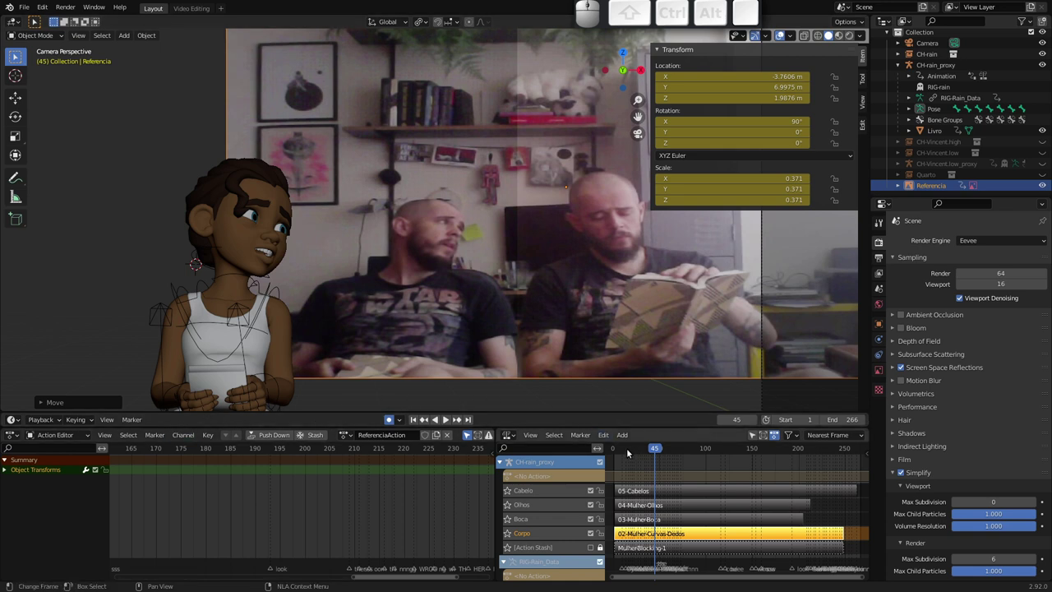
Play the animation from frame 1 against the reference footage and stop back at the start
drag(626, 451, 606, 449)
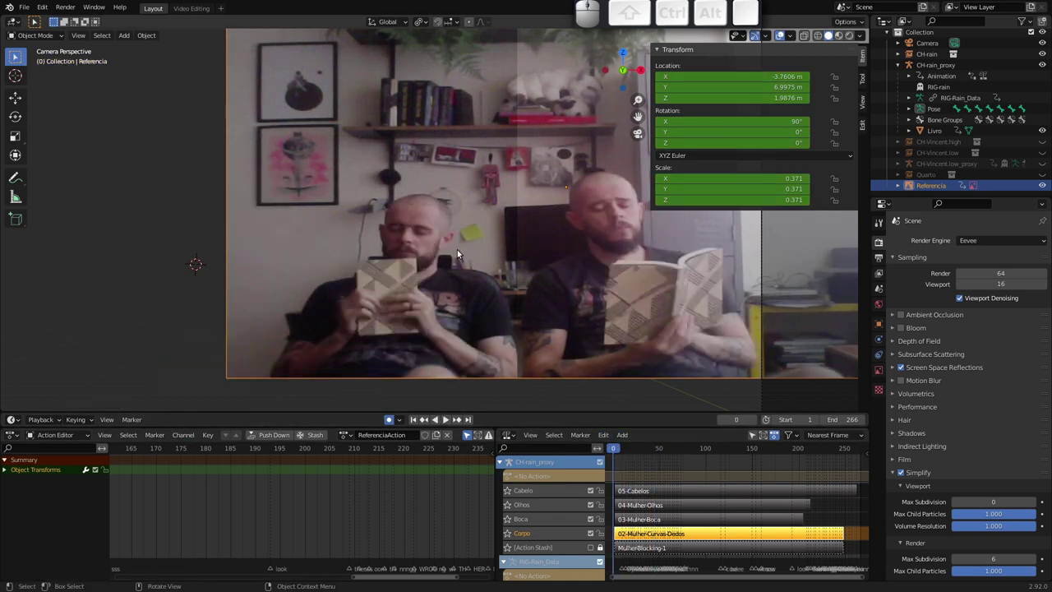
key(Right)
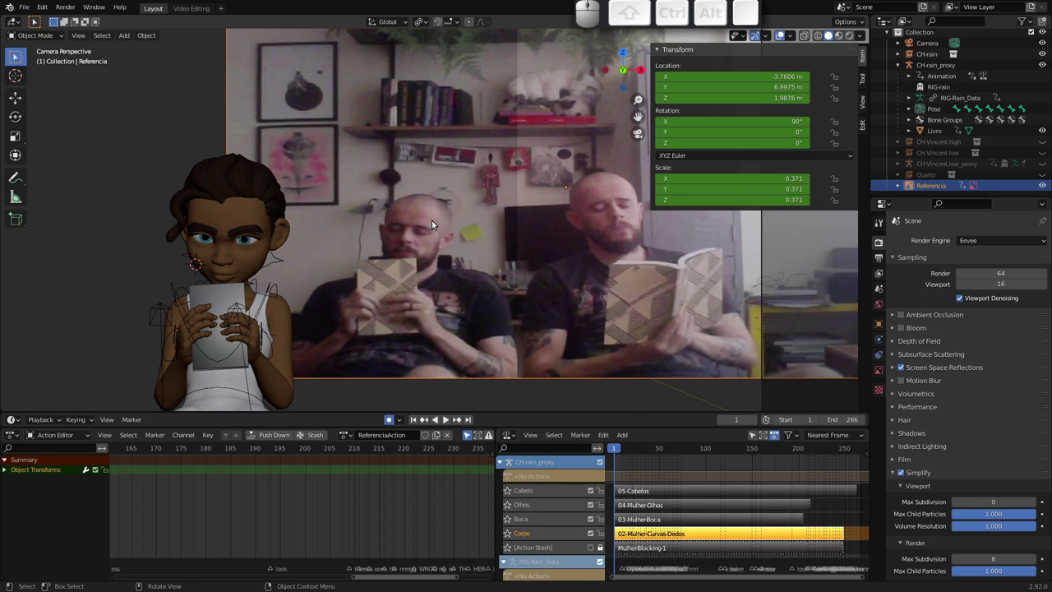
key(space)
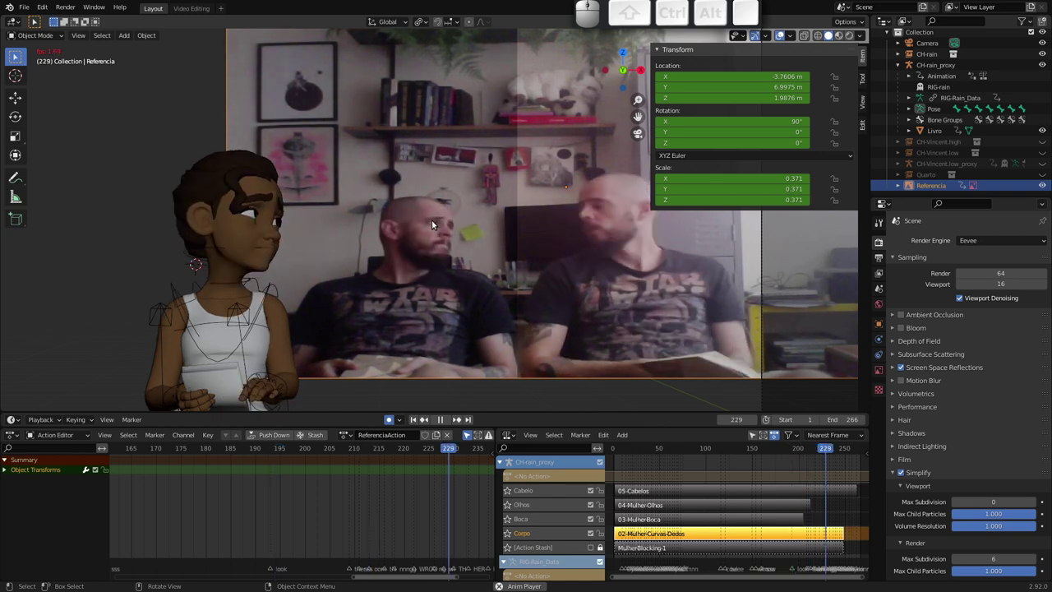
key(Escape)
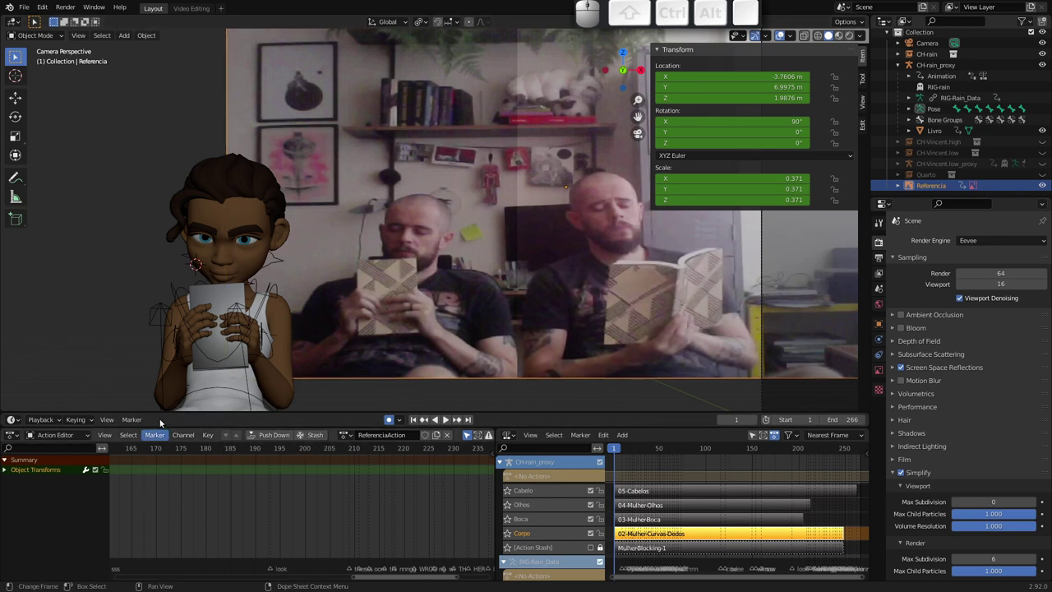
Switch to Video Editing and toggle audio Scrubbing in the Playback popover
click(197, 11)
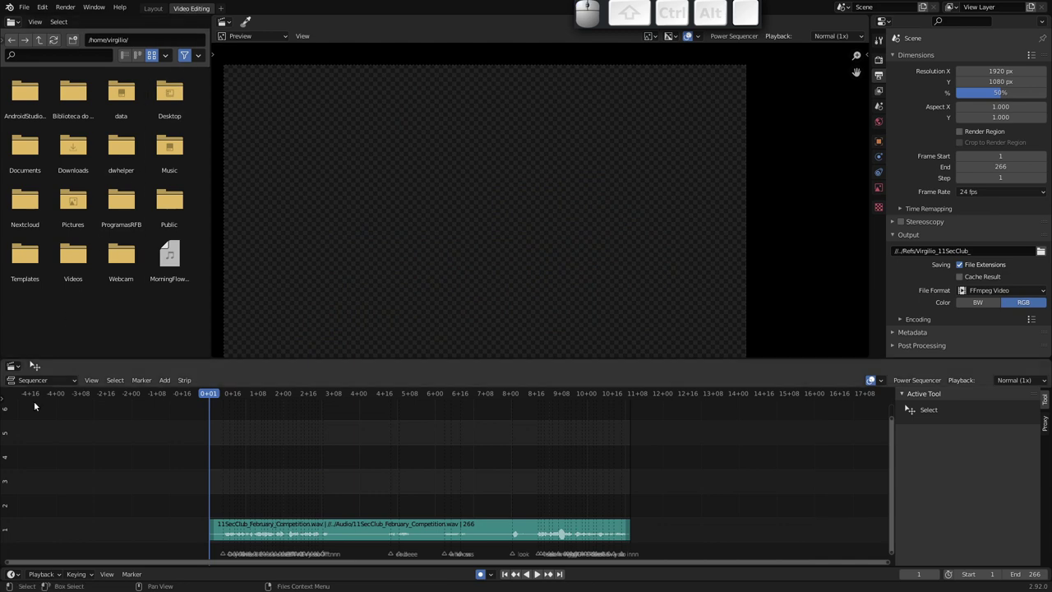
middle_click(235, 486)
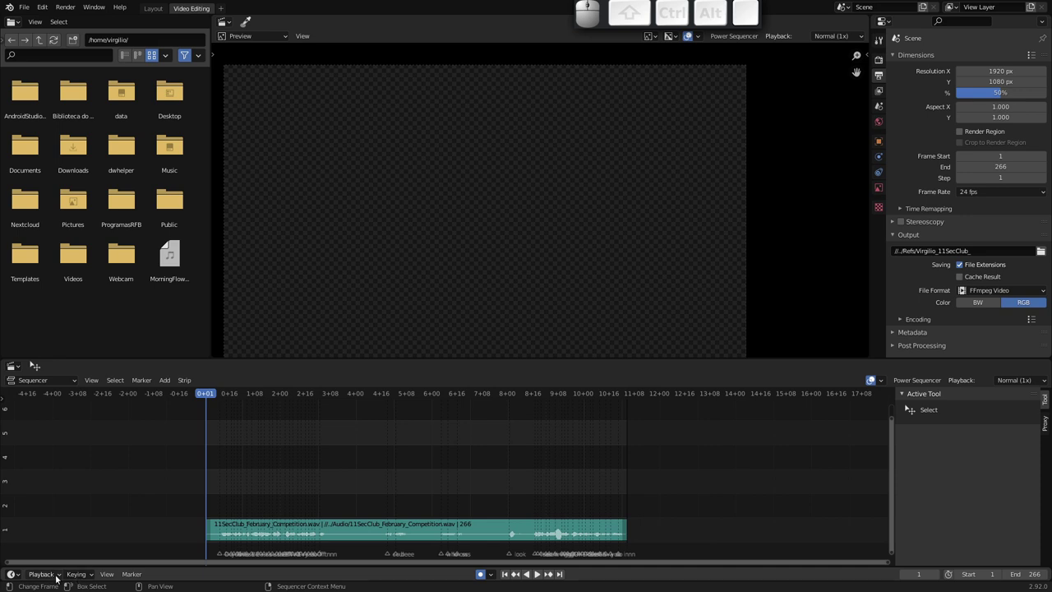
click(57, 578)
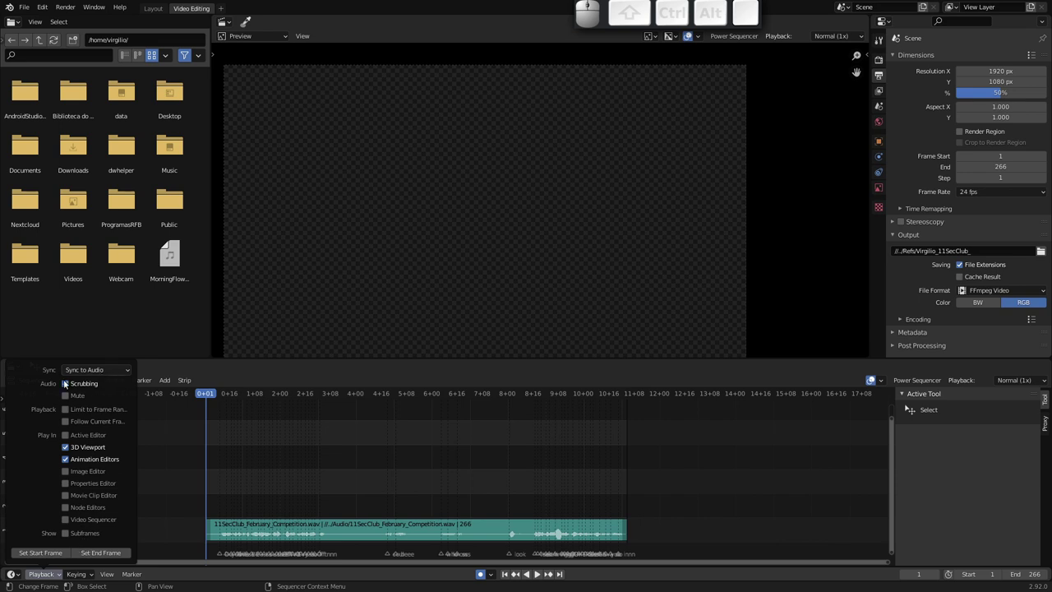
click(64, 383)
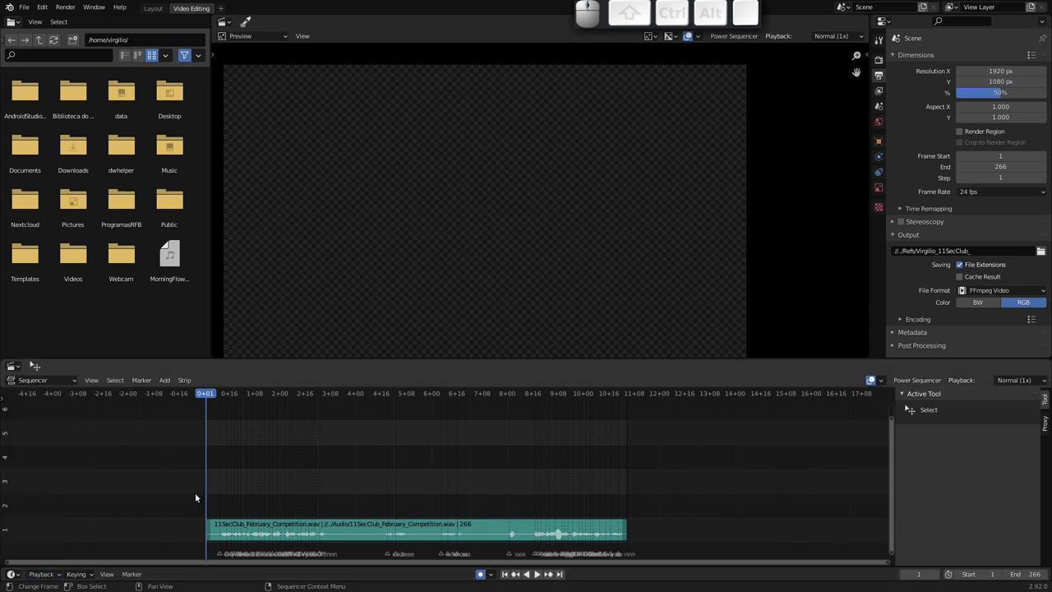
Place the playhead at frame 5 on the 11SecClub_February_Competition.wav strip
drag(216, 413, 207, 394)
drag(209, 394, 217, 340)
Return to the Layout workspace and scrub to frame 197
click(159, 12)
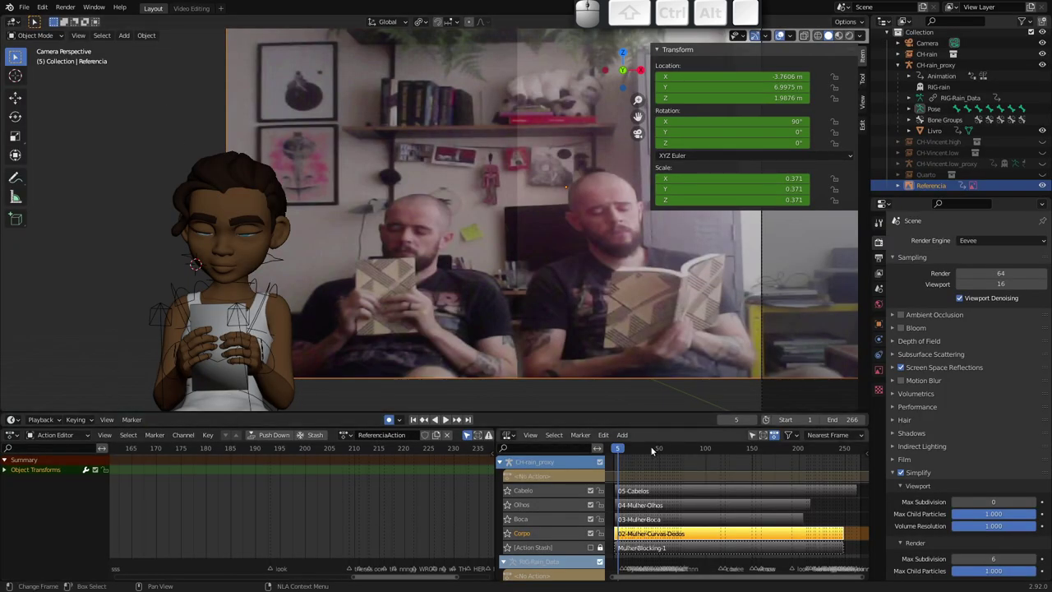
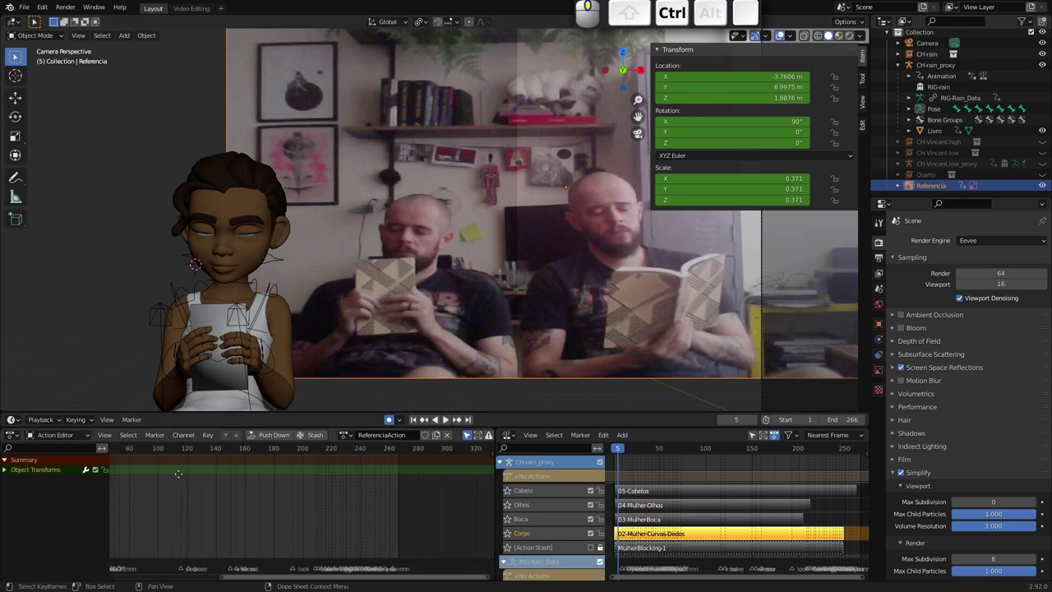
drag(184, 453, 435, 458)
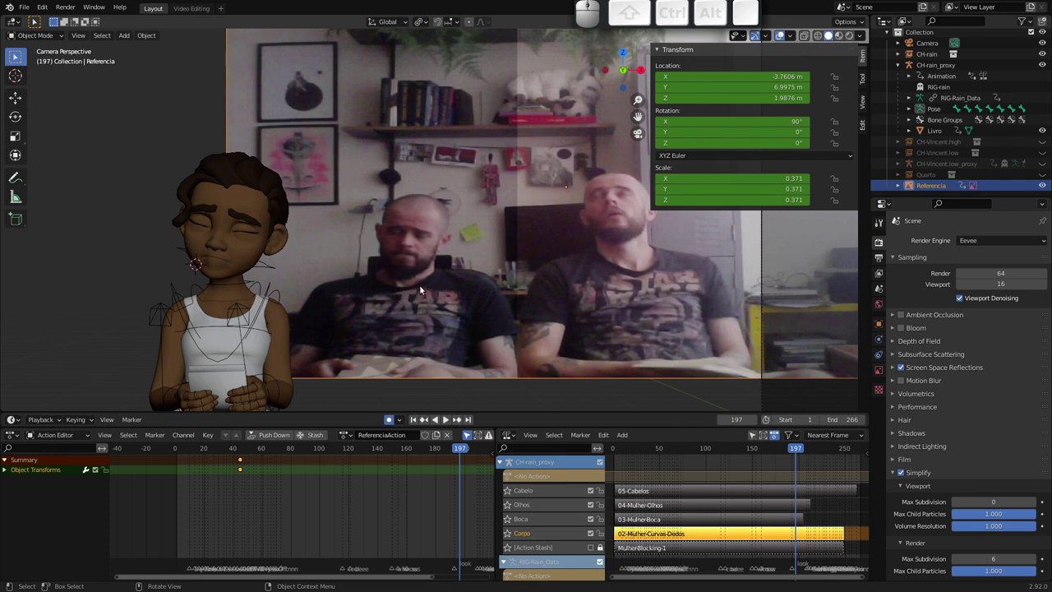
Zoom and pan the viewport in on the character and reference faces
drag(388, 292, 345, 273)
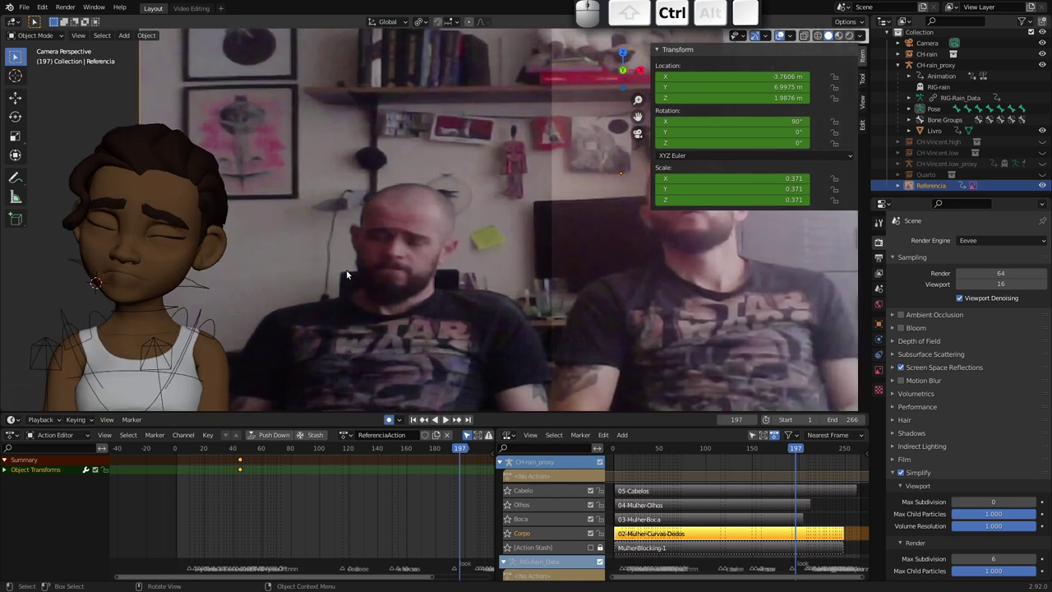
middle_click(383, 258)
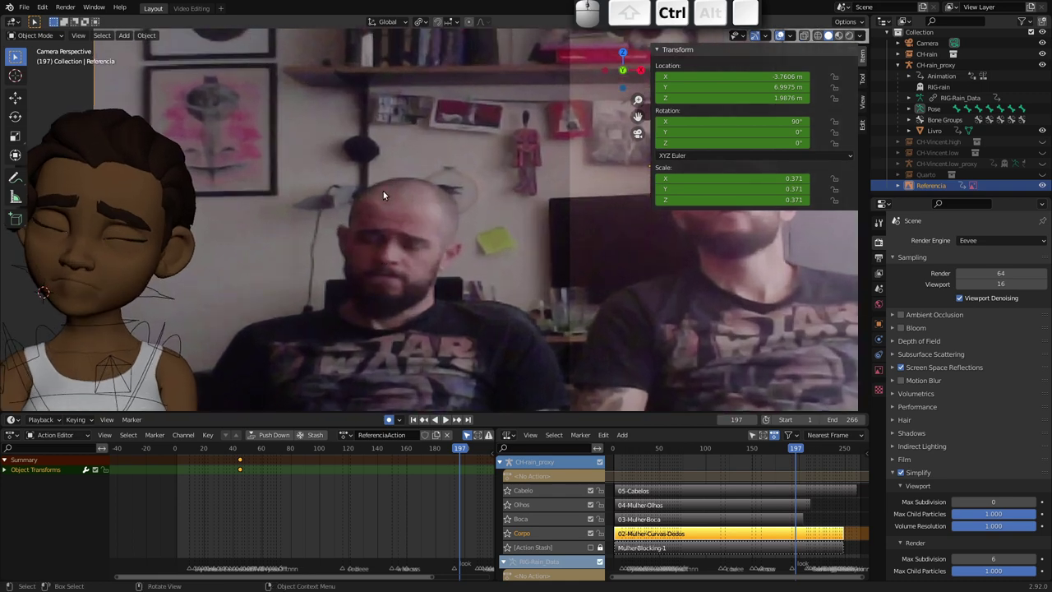
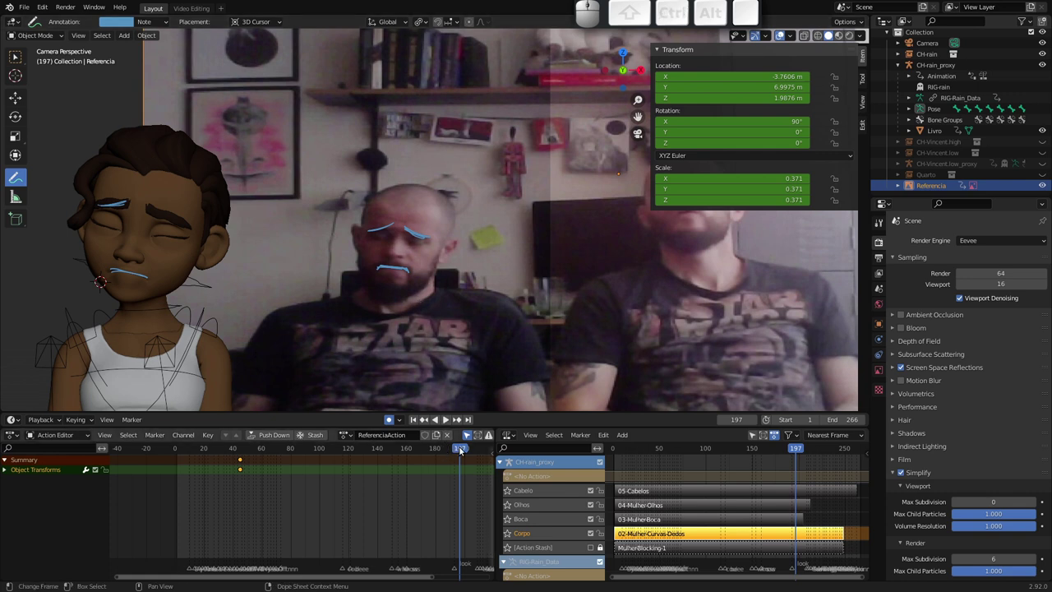
Scrub back through the animation, stop playback, and land on frame 134 where the eyes close
drag(465, 452, 342, 445)
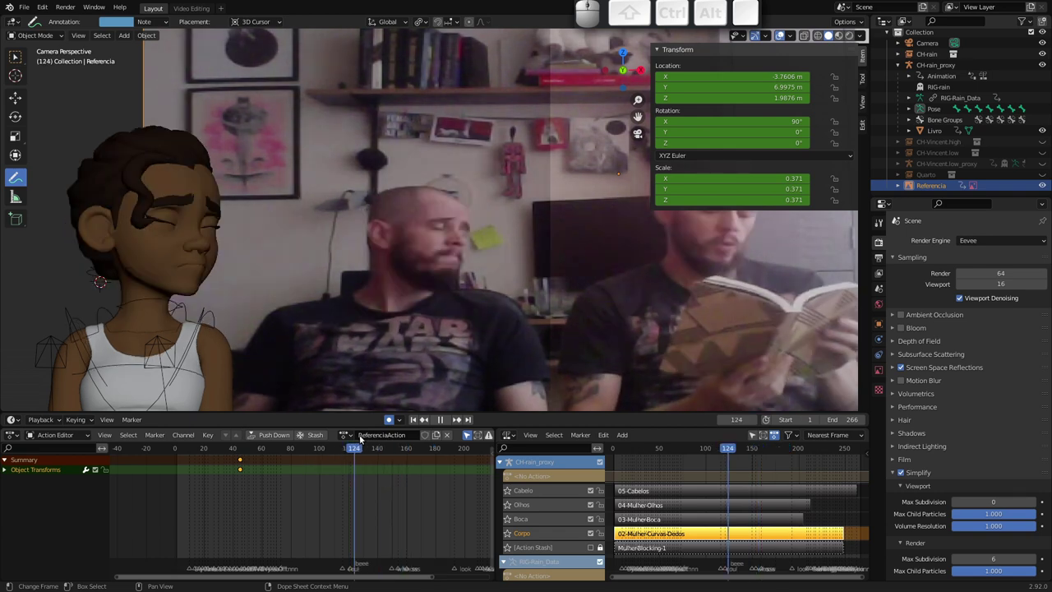
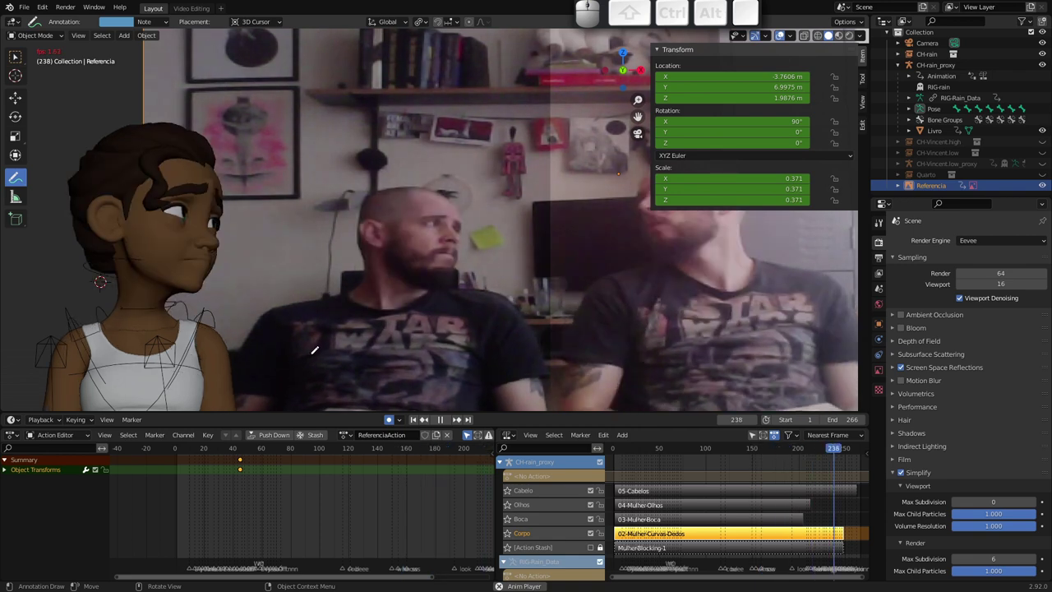
key(Escape)
drag(203, 453, 369, 453)
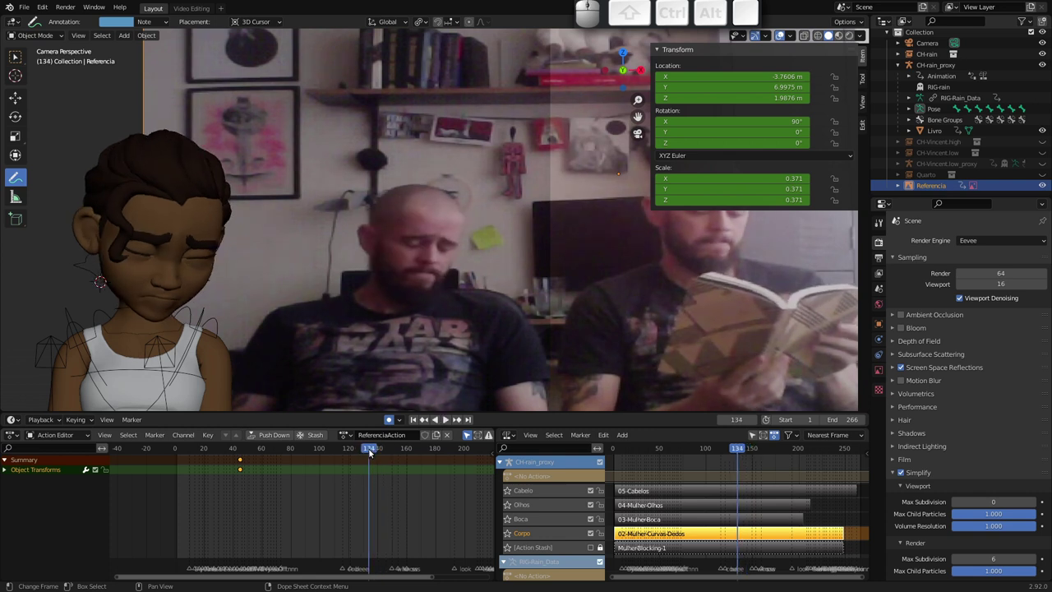
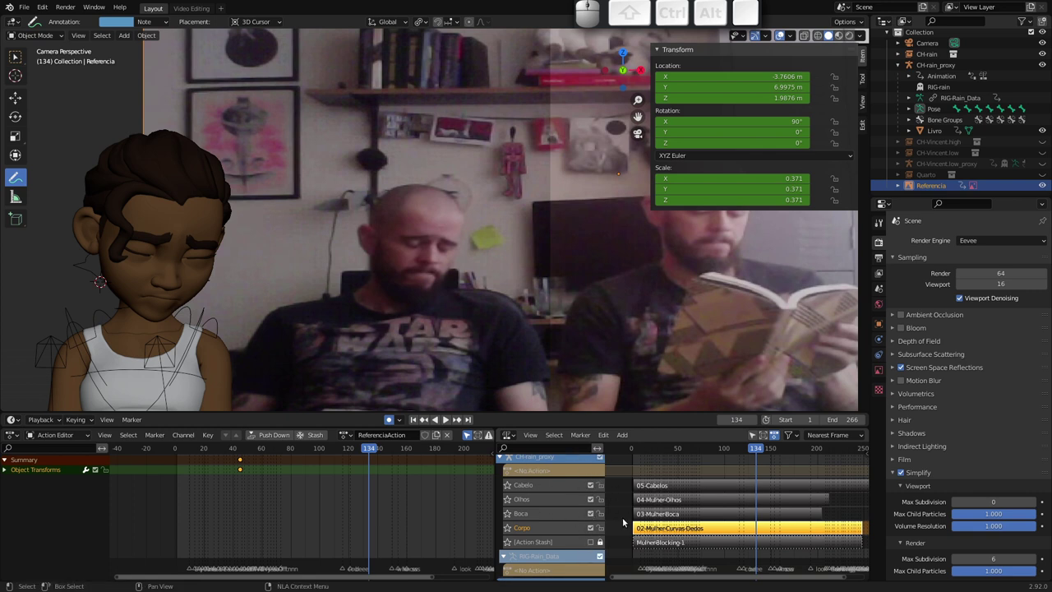
Mute the Cabelo, Olhos, Boca and Corpo NLA tracks and select the stashed MulherBlocking-1 strip
click(590, 488)
click(591, 502)
click(590, 514)
click(592, 531)
click(591, 545)
click(602, 547)
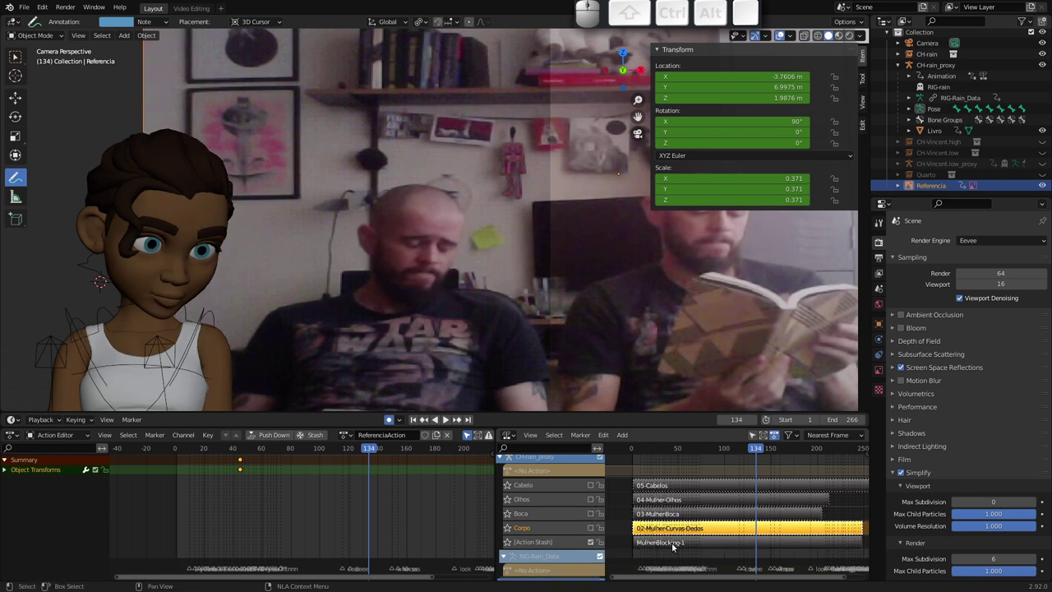
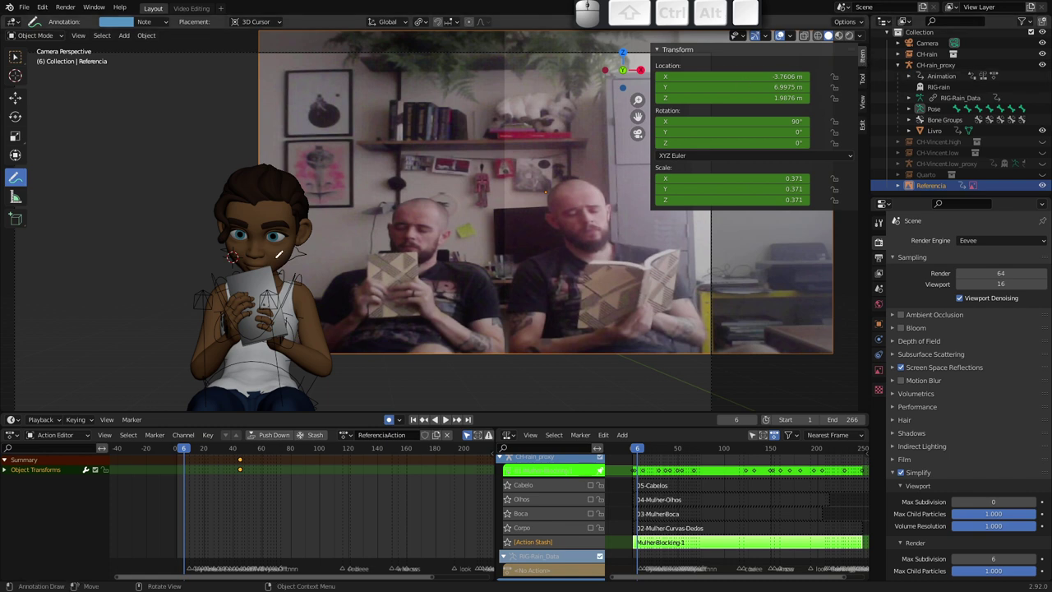
click(15, 61)
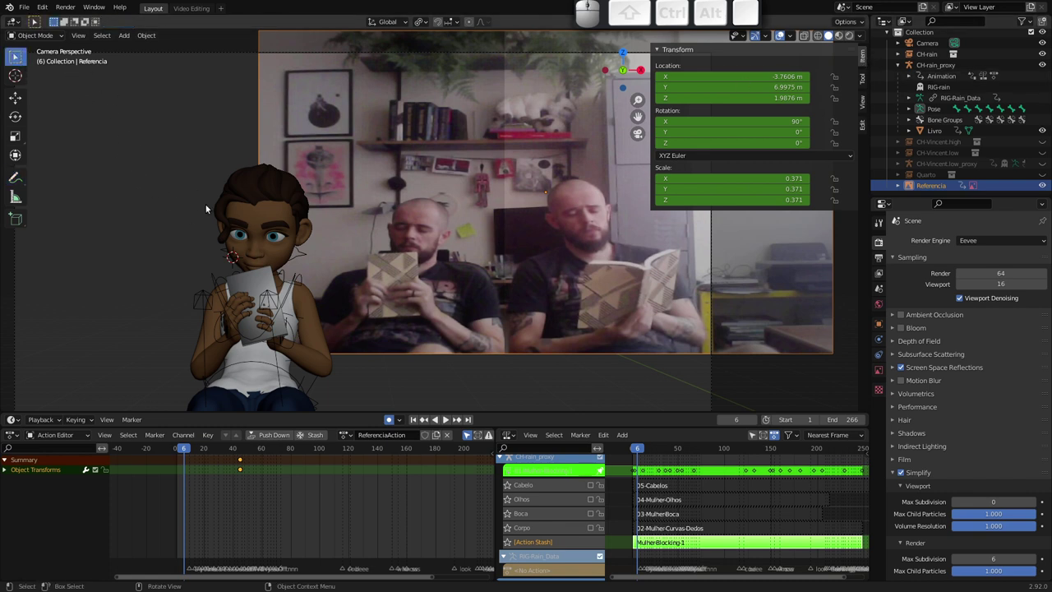
click(298, 257)
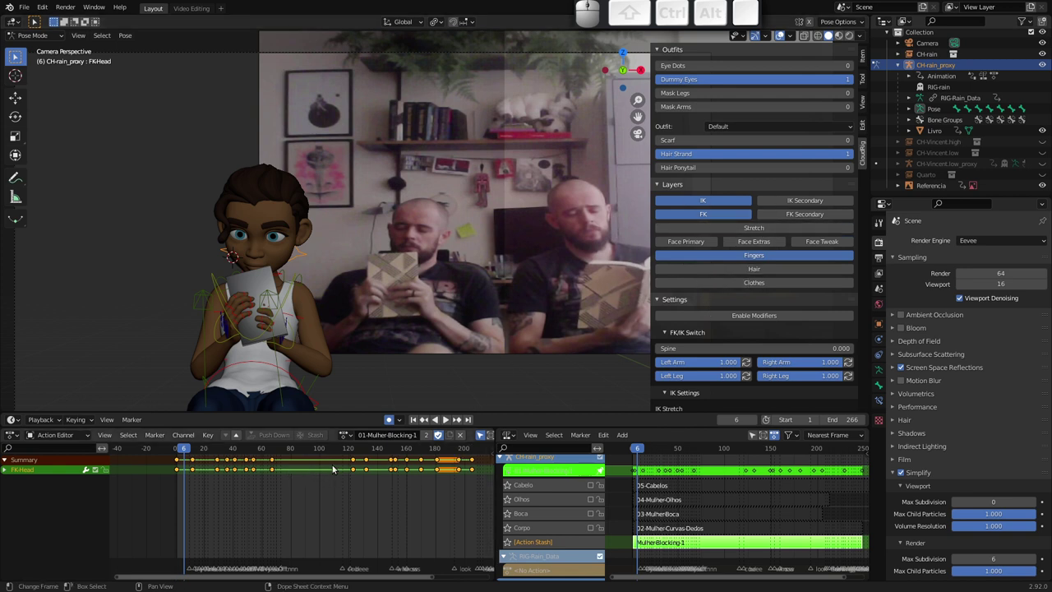
click(480, 438)
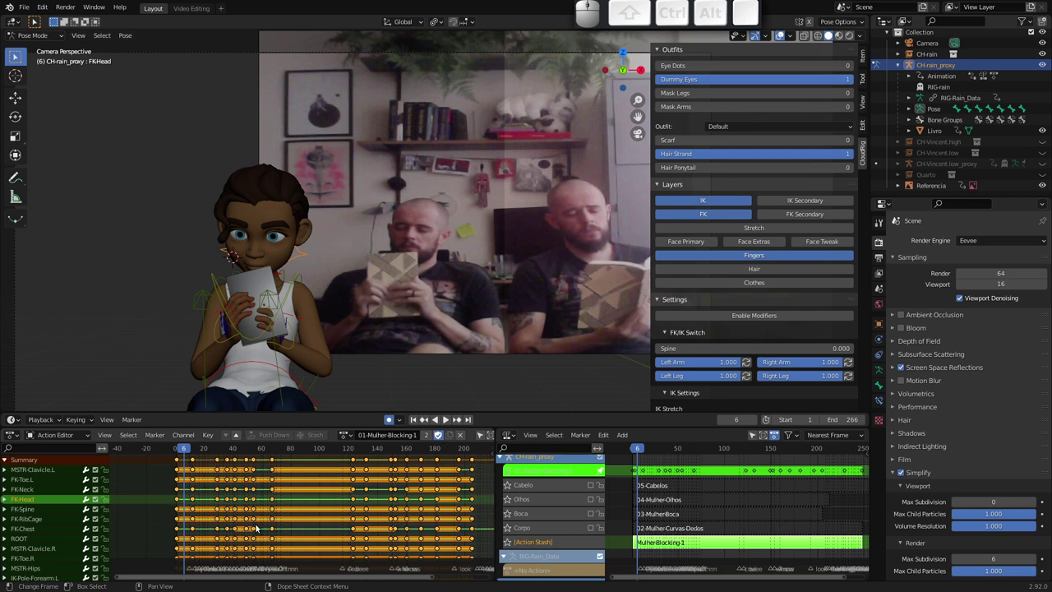
click(189, 451)
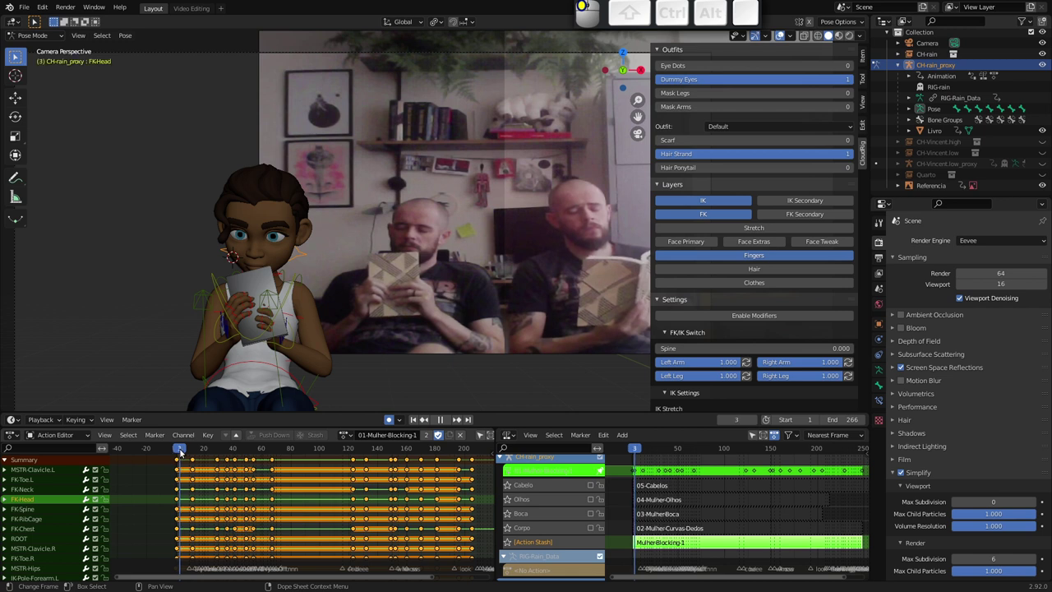
click(182, 449)
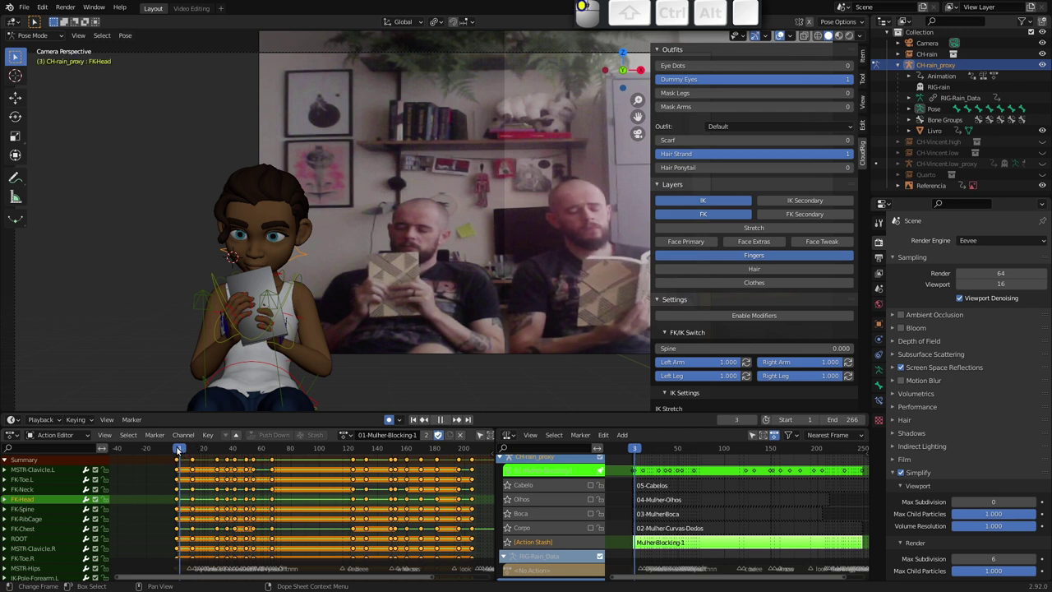
key(space)
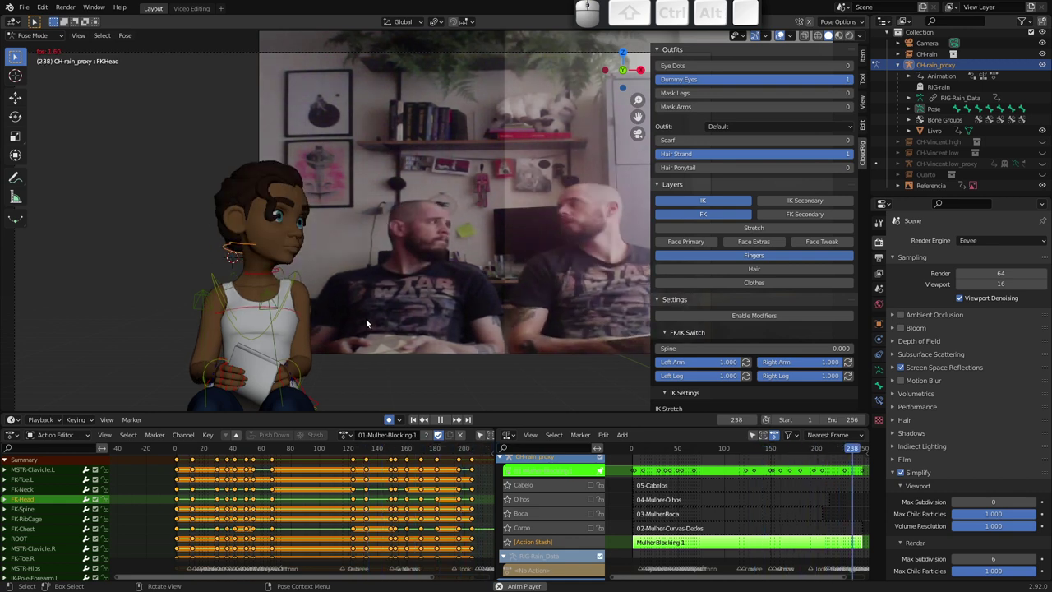
key(Escape)
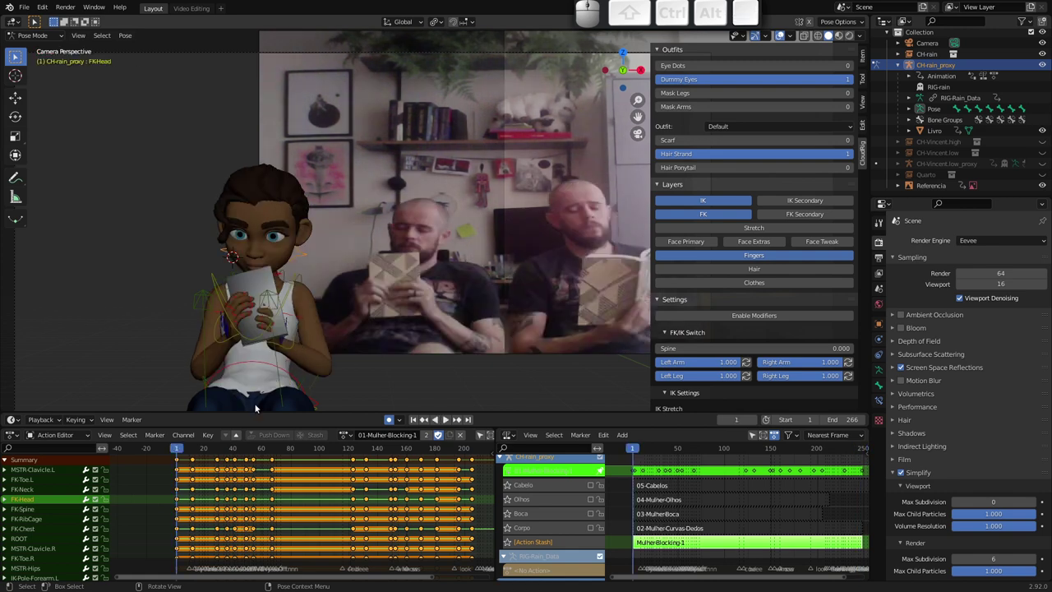
drag(179, 448, 282, 361)
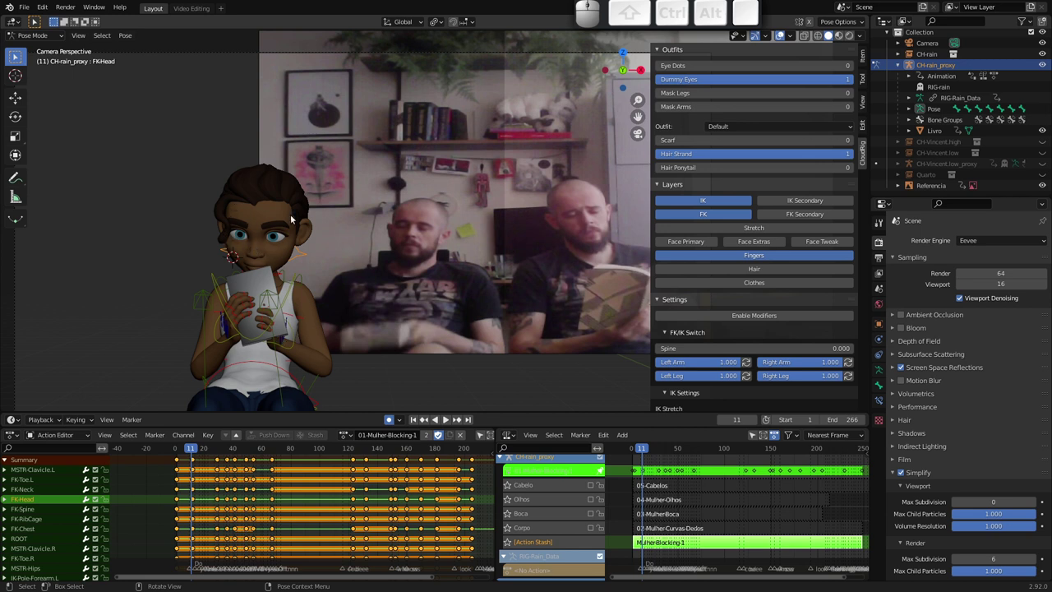
drag(192, 454, 350, 383)
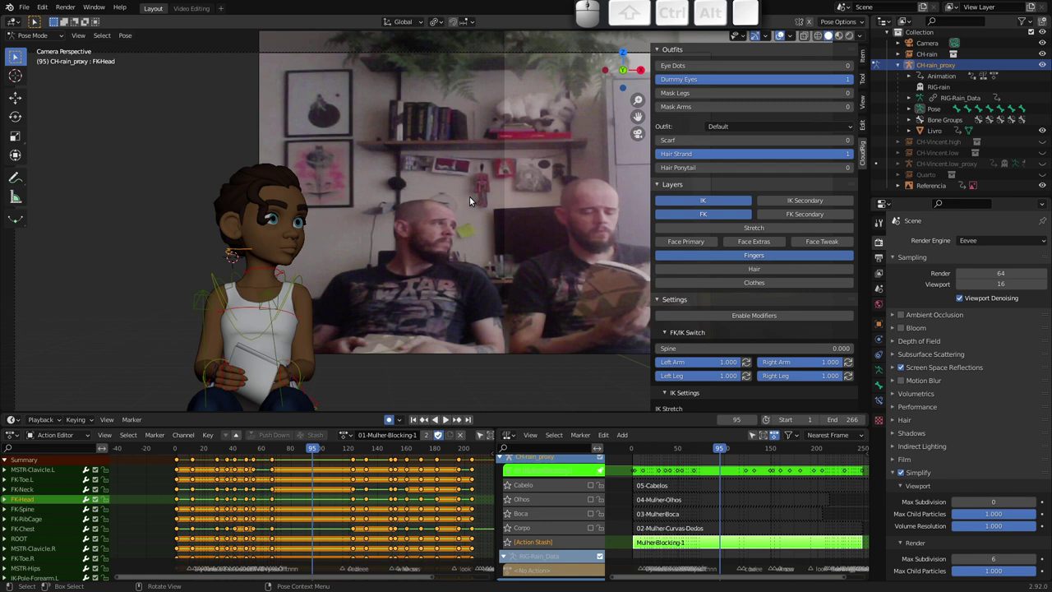
drag(457, 203, 405, 267)
click(450, 230)
Delete the old Referencia plane and add an Image > Reference empty via Shift+A
key(x)
click(458, 245)
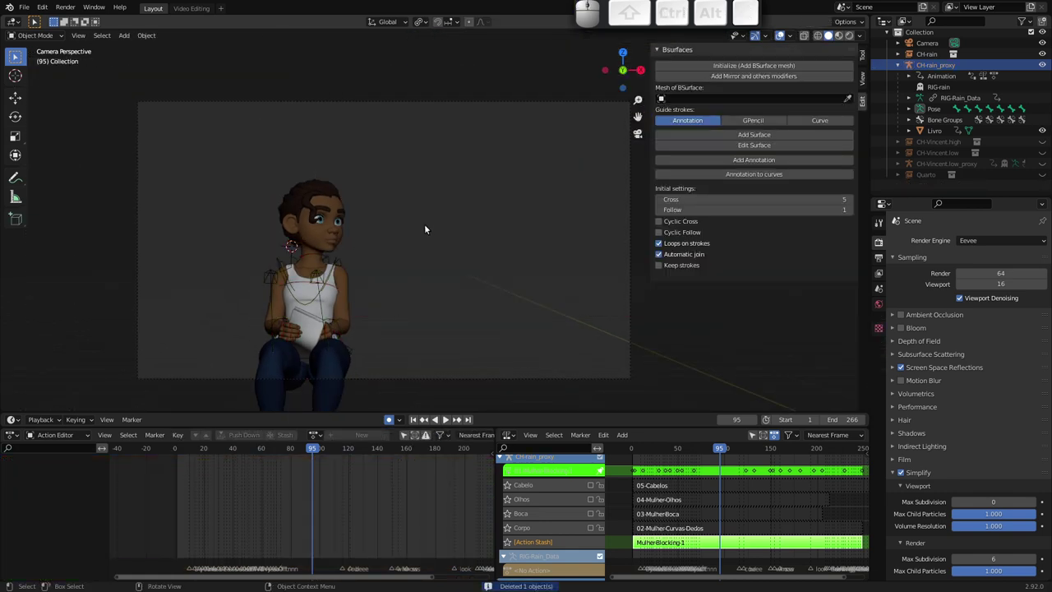
key(shift+a)
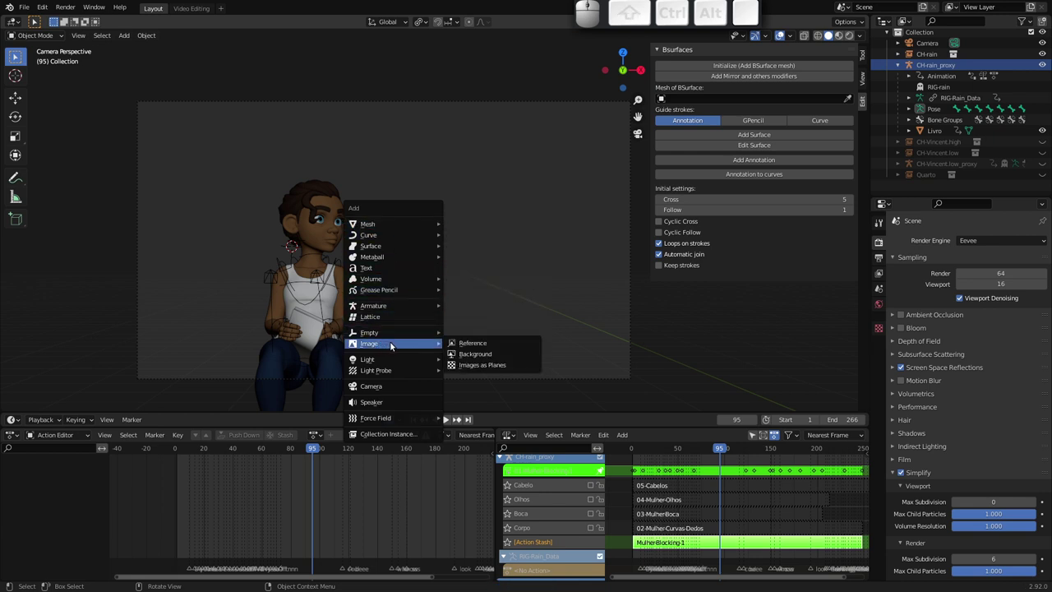
click(474, 346)
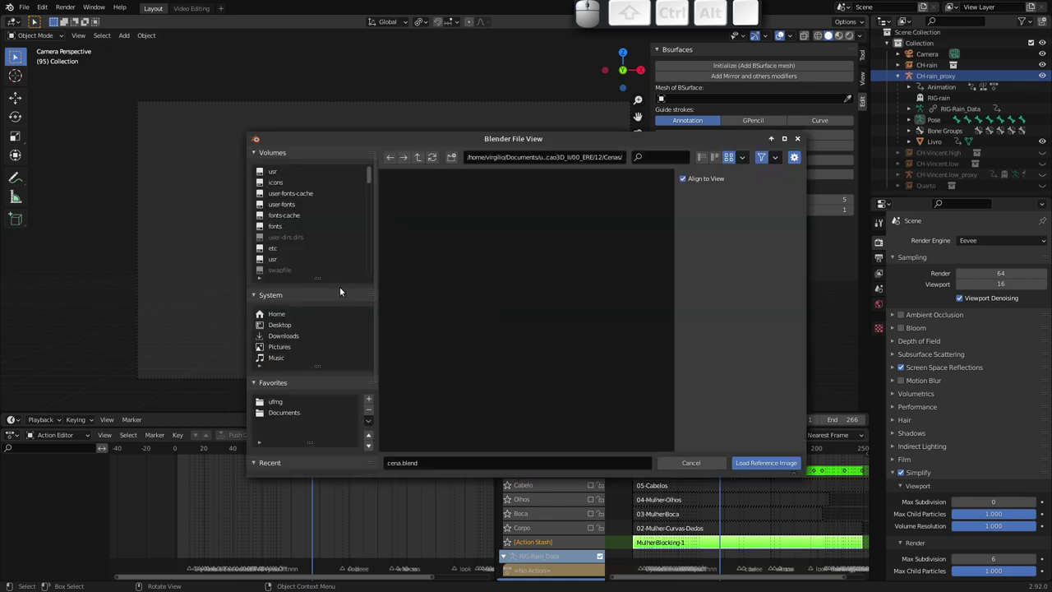
Browse to the Refs folder, list movie files, and load atuacao_cena_0001-0266.mkv as the reference
click(412, 163)
click(418, 165)
click(573, 302)
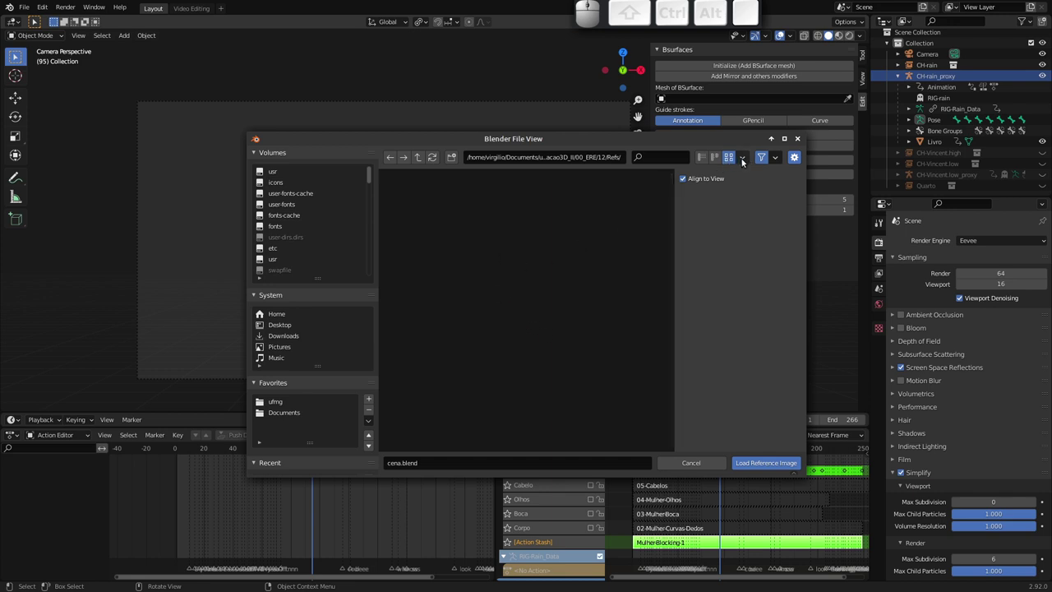
click(742, 162)
click(741, 162)
click(776, 164)
click(725, 233)
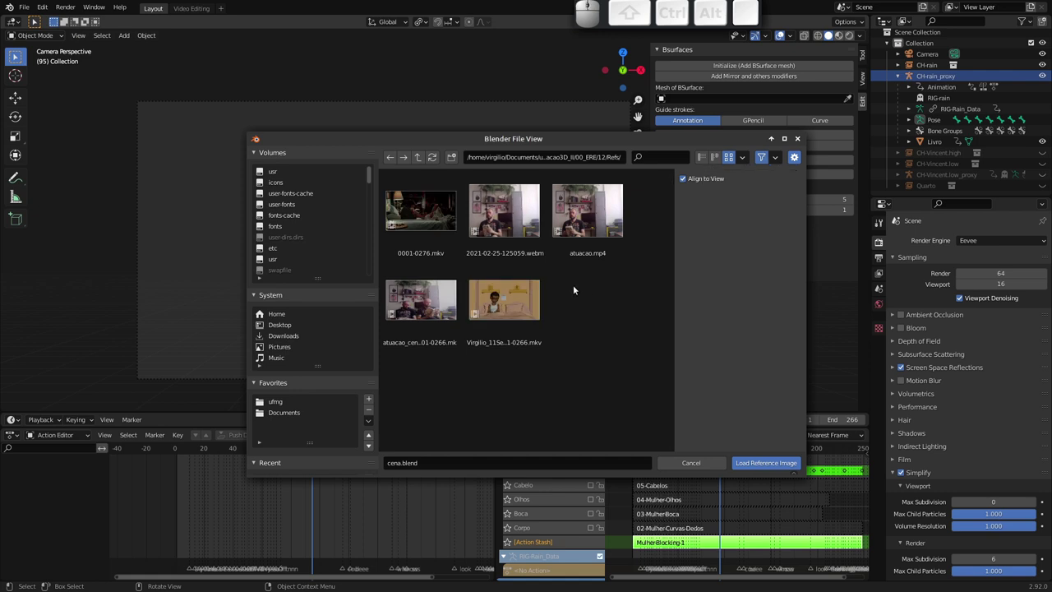
click(422, 301)
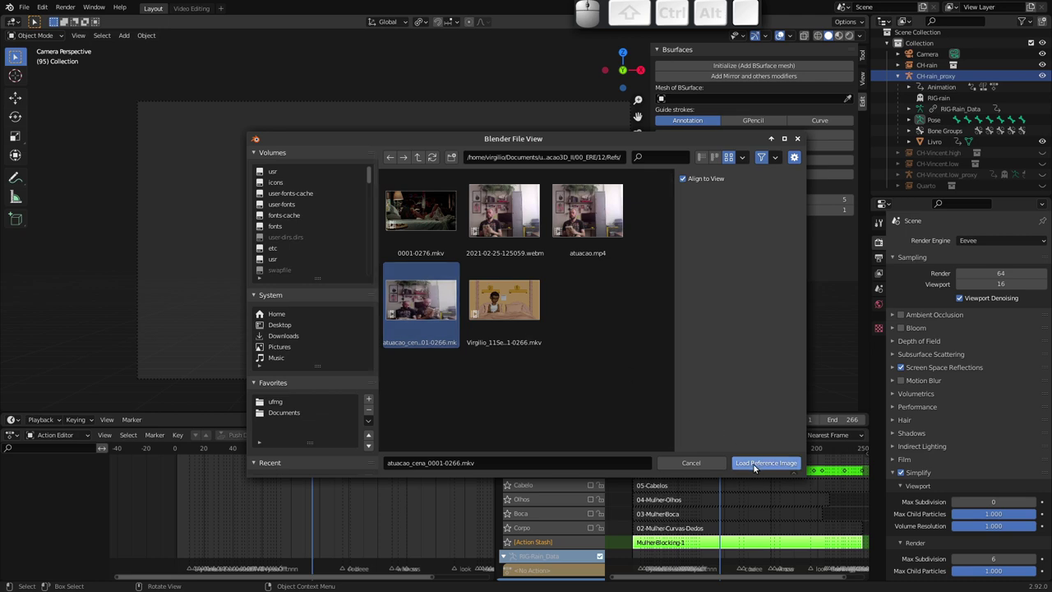
click(758, 467)
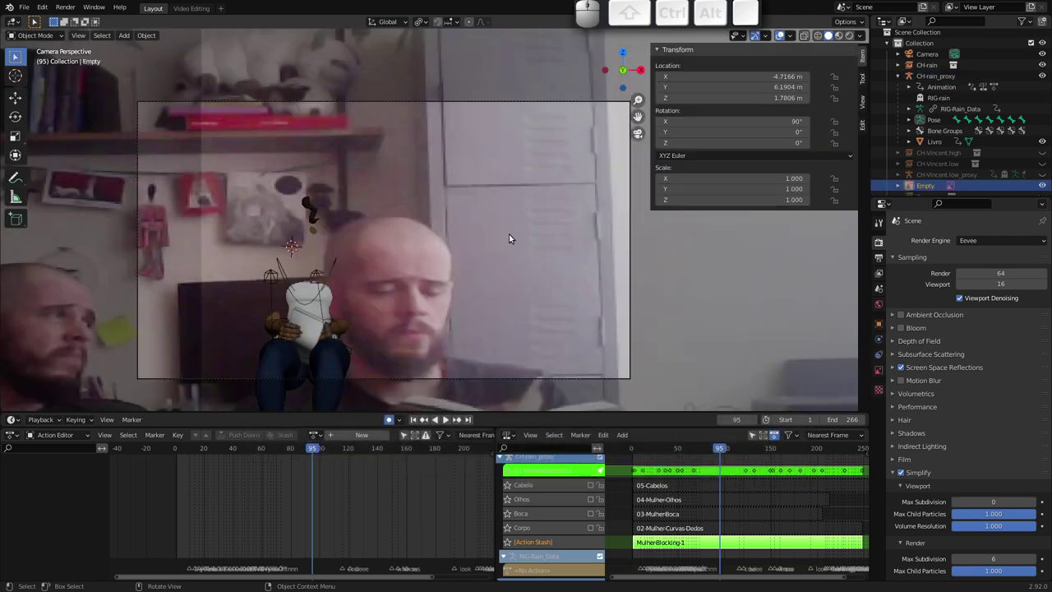
Scale the reference video empty down and place it behind the character
drag(555, 238, 416, 328)
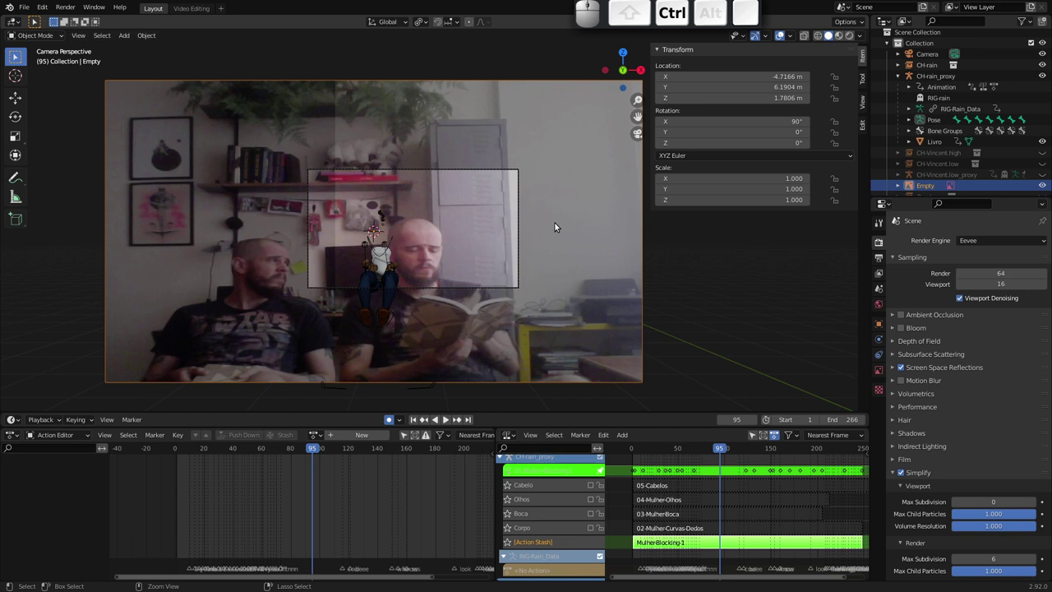
key(s)
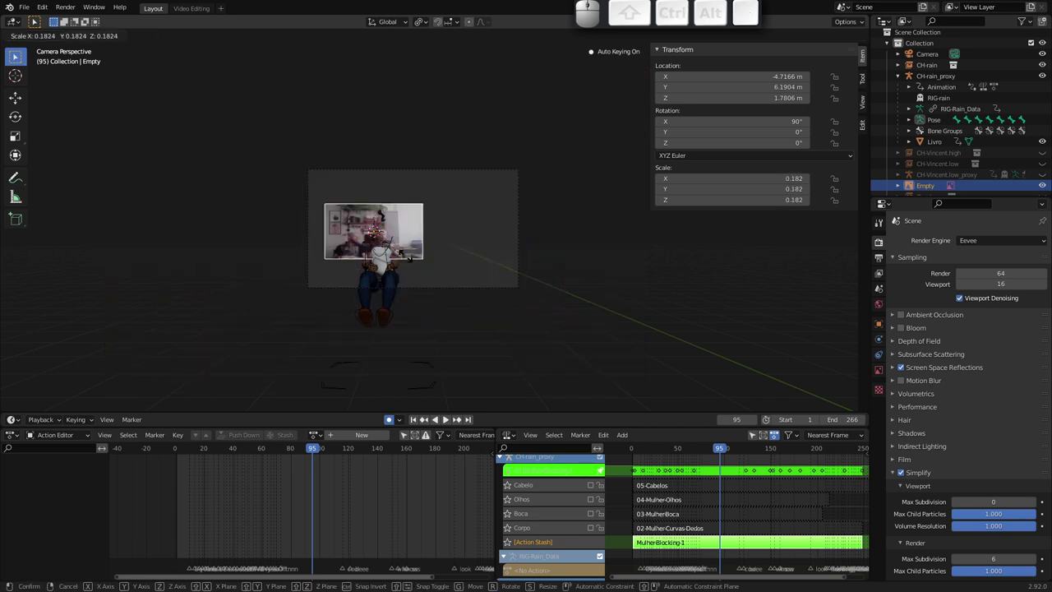
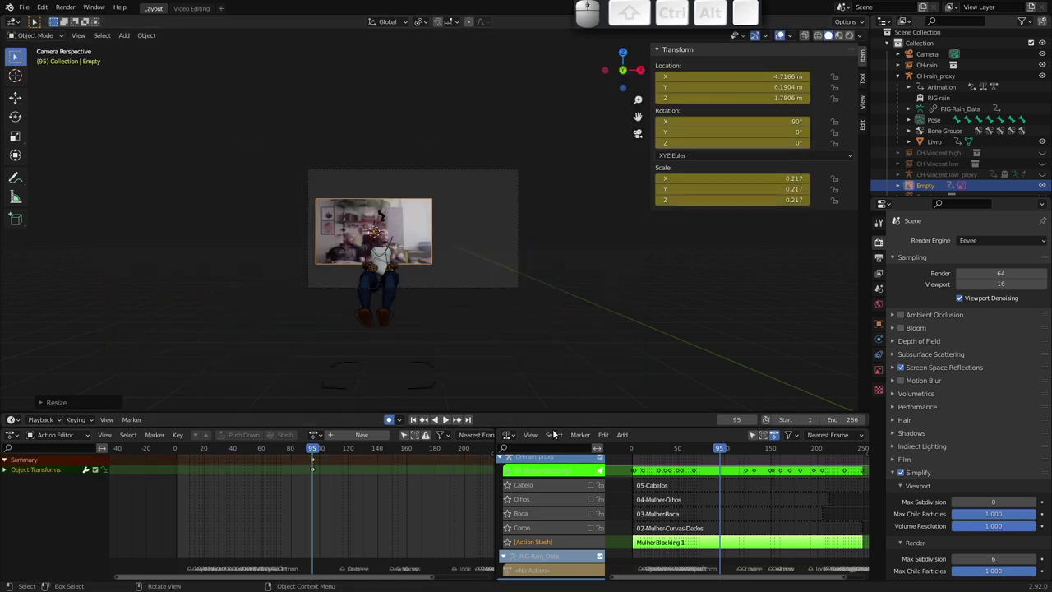
click(391, 419)
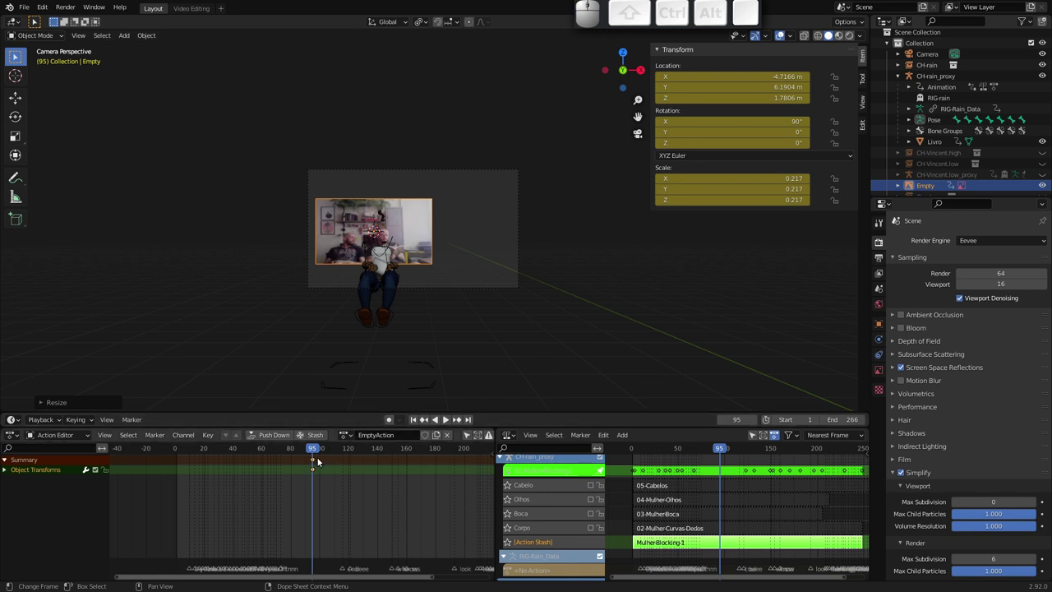
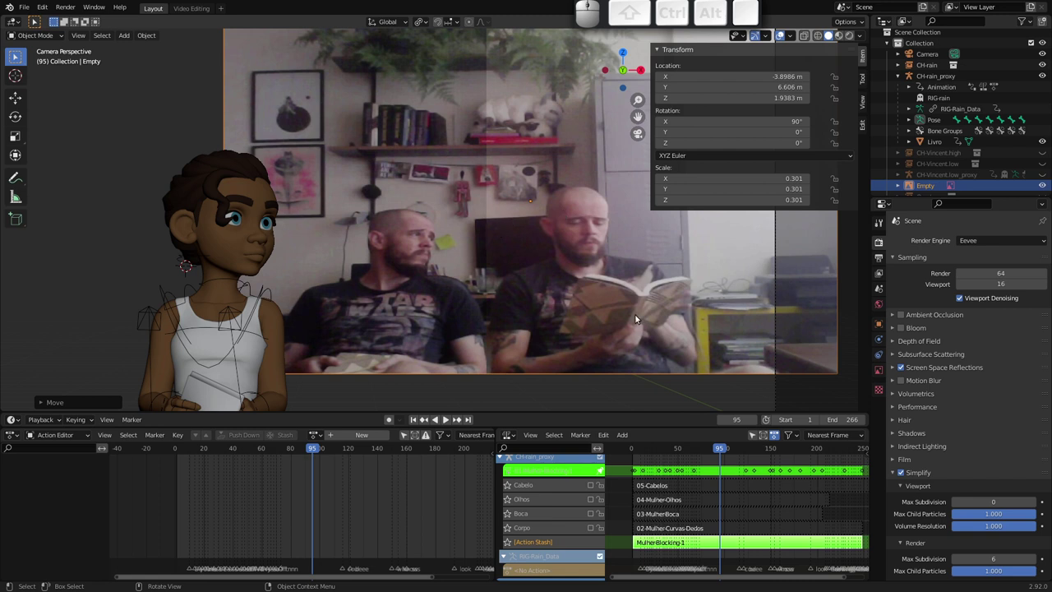
Refresh the reference movie length to 266 frames in Object Data properties
click(880, 373)
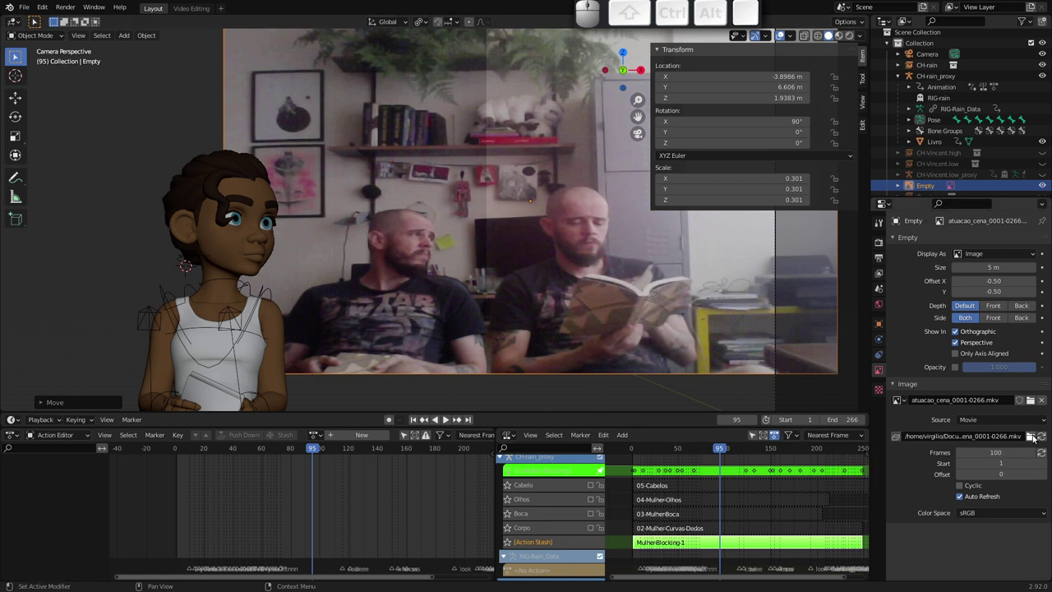
click(1041, 457)
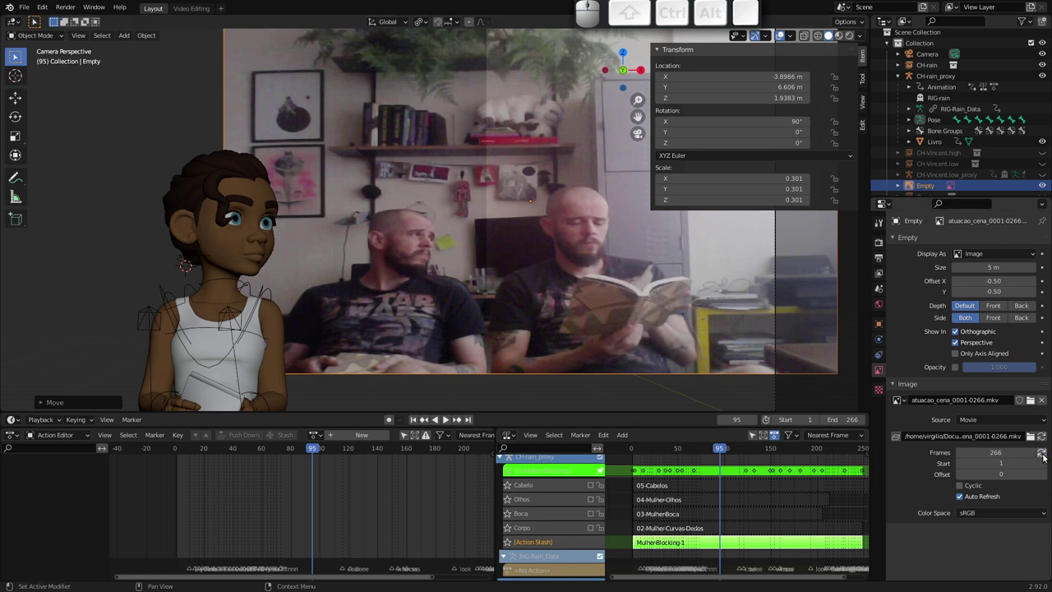
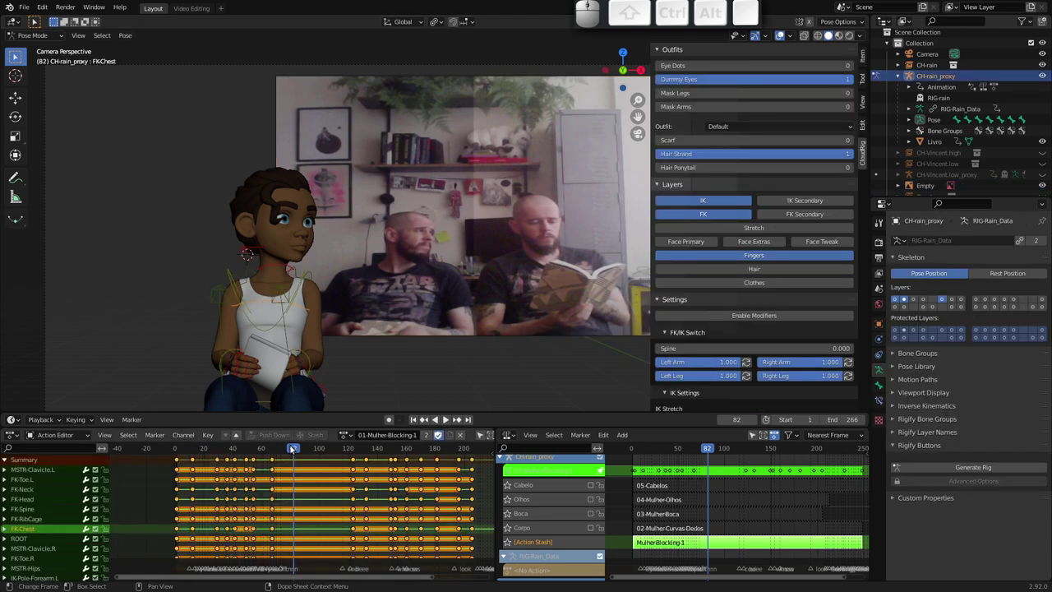
Play the animation against the reference and stop it at frame 7
drag(294, 445, 216, 341)
key(space)
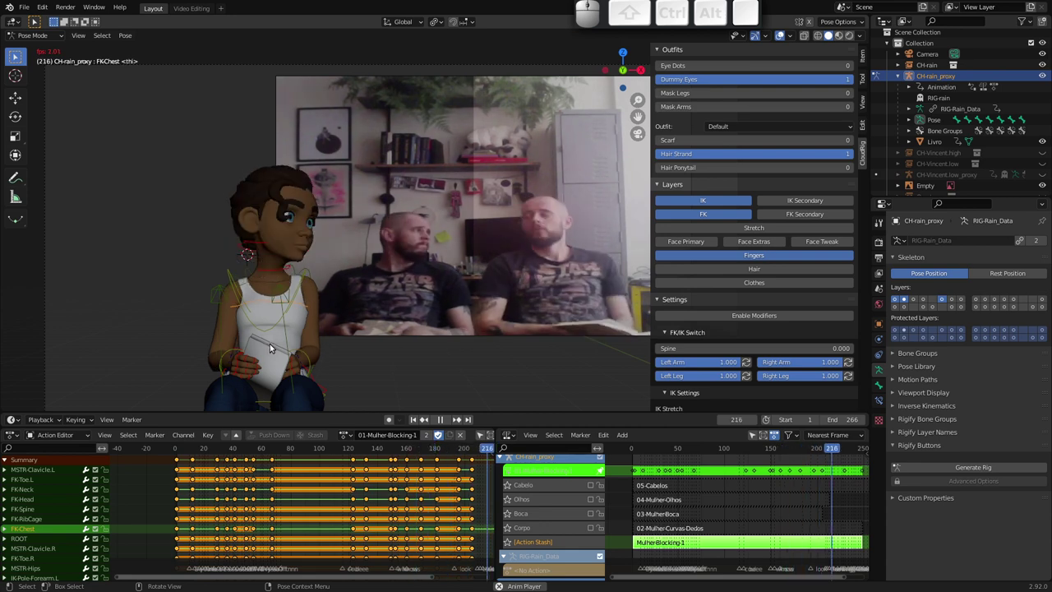
key(Escape)
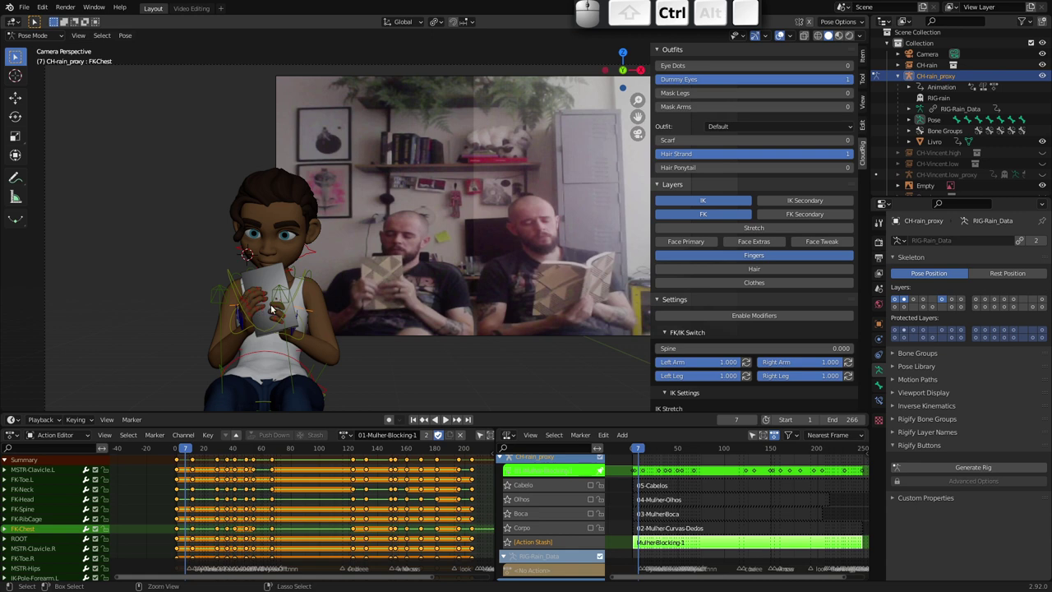
Orbit around the character and select the neck control from a side angle
drag(265, 315, 196, 283)
click(204, 294)
drag(183, 320, 304, 242)
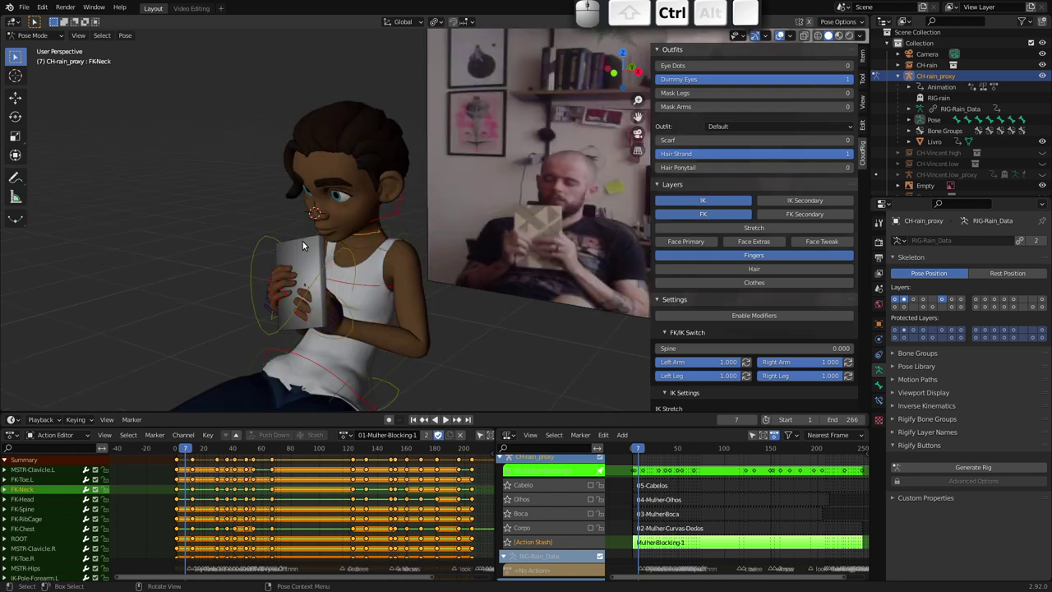
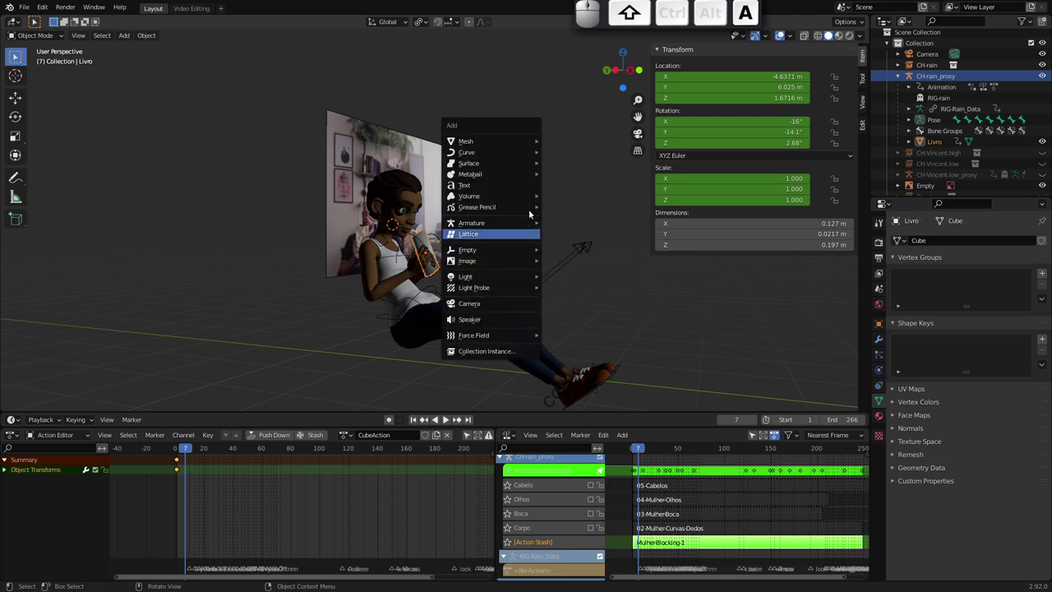
Add a cube and shrink it into a thin book-sized slab beside the character's head
click(569, 153)
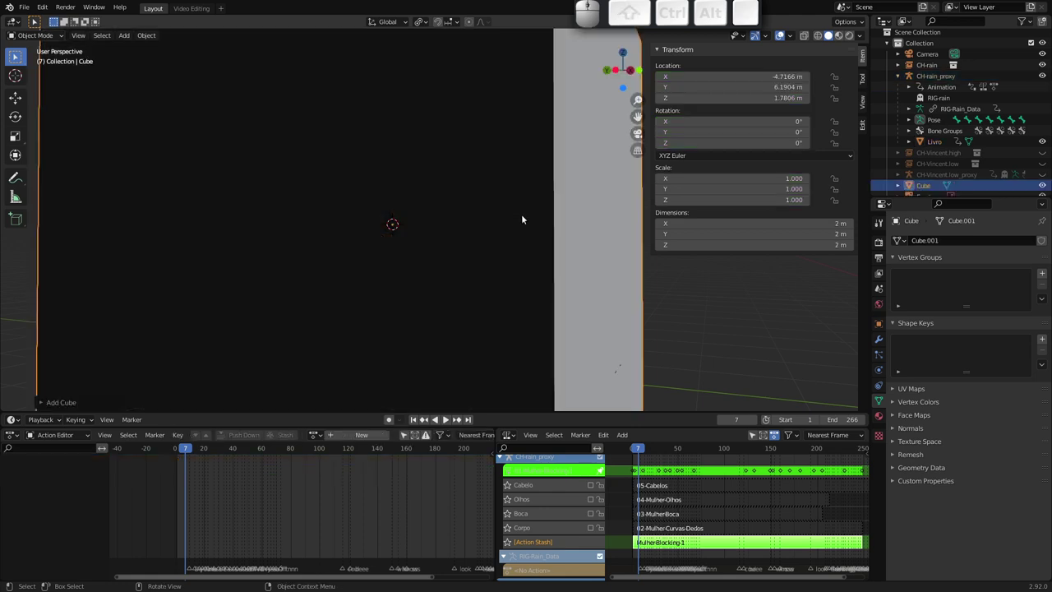
drag(514, 216, 478, 280)
key(Tab)
key(s)
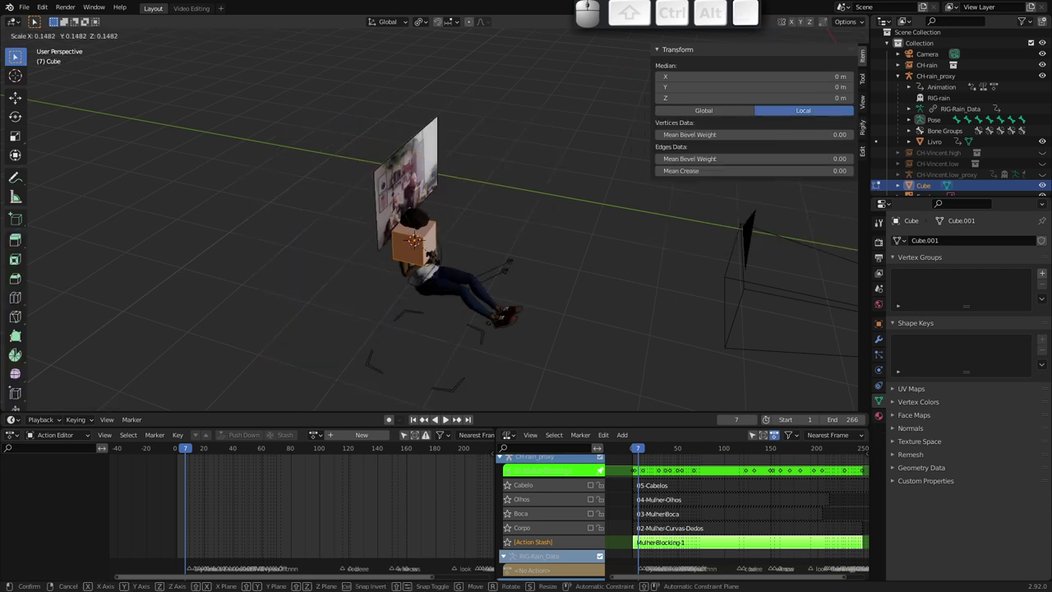
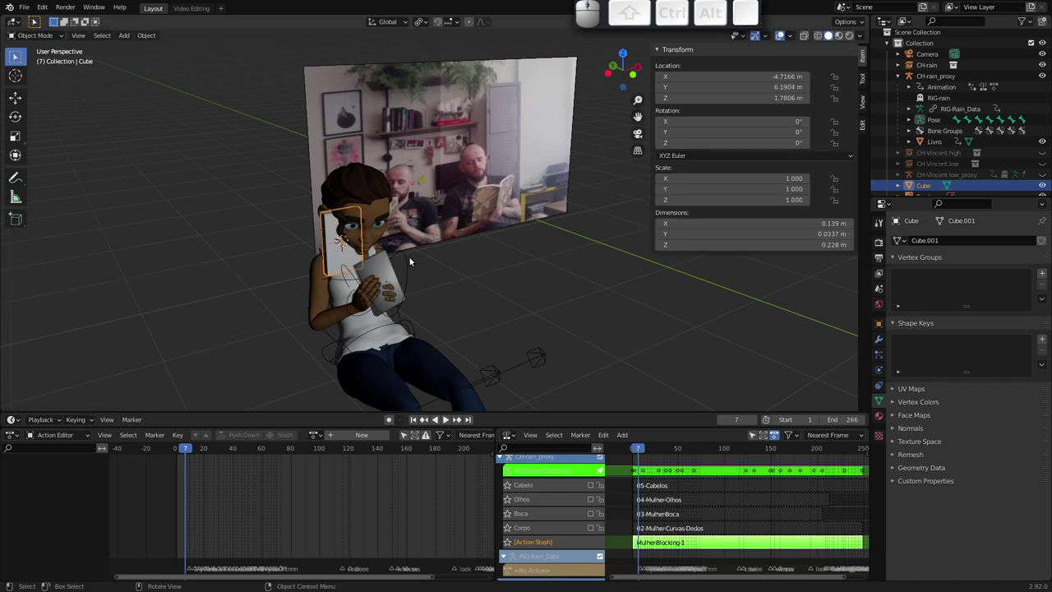
drag(444, 222, 453, 204)
Bevel the slab's spine edges in Edit Mode with a 5-segment rounded bevel
key(ctrl+Tab)
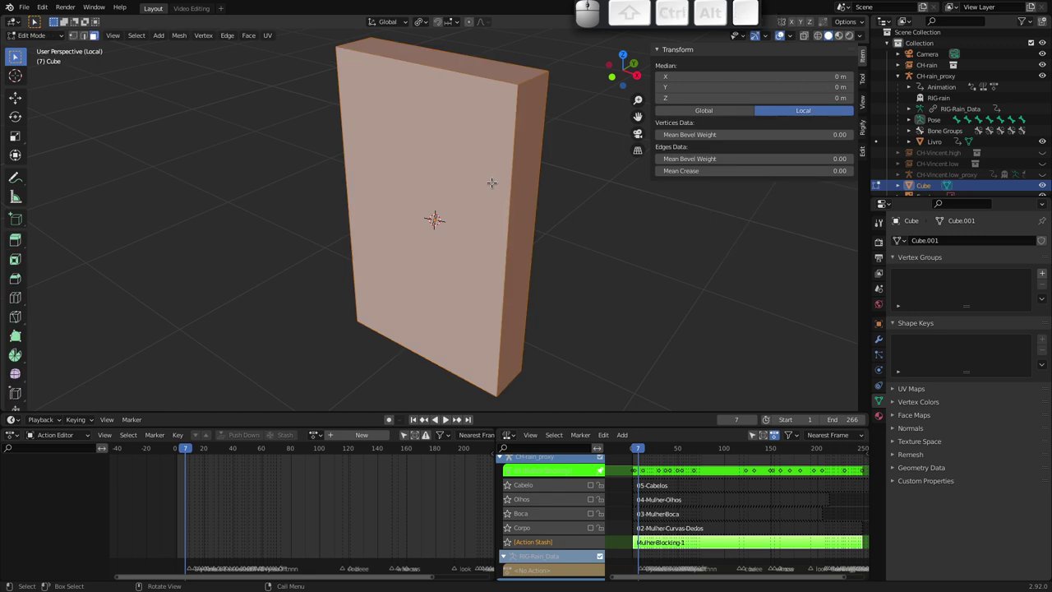
key(2)
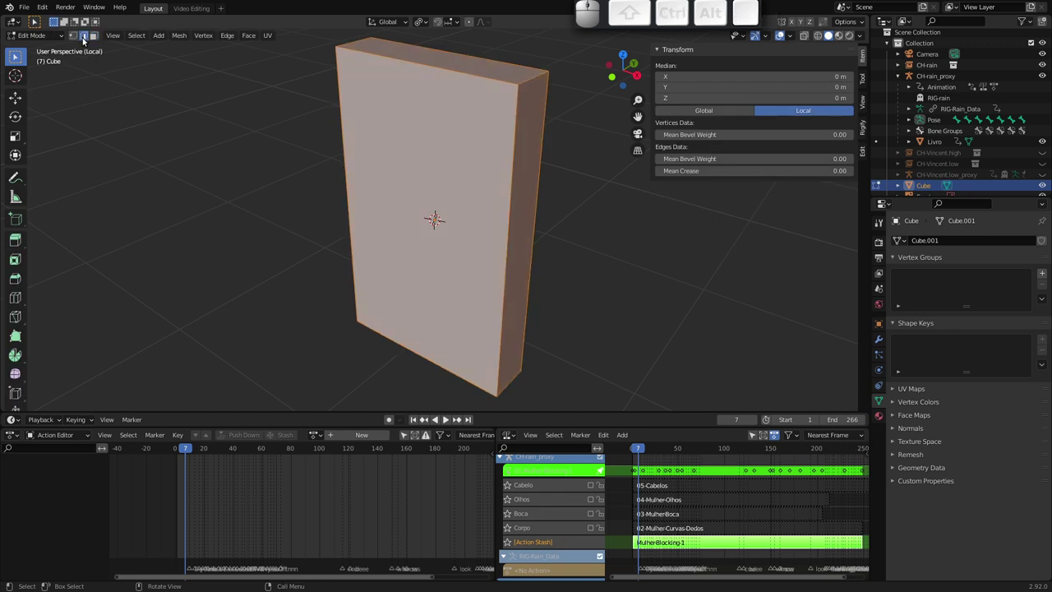
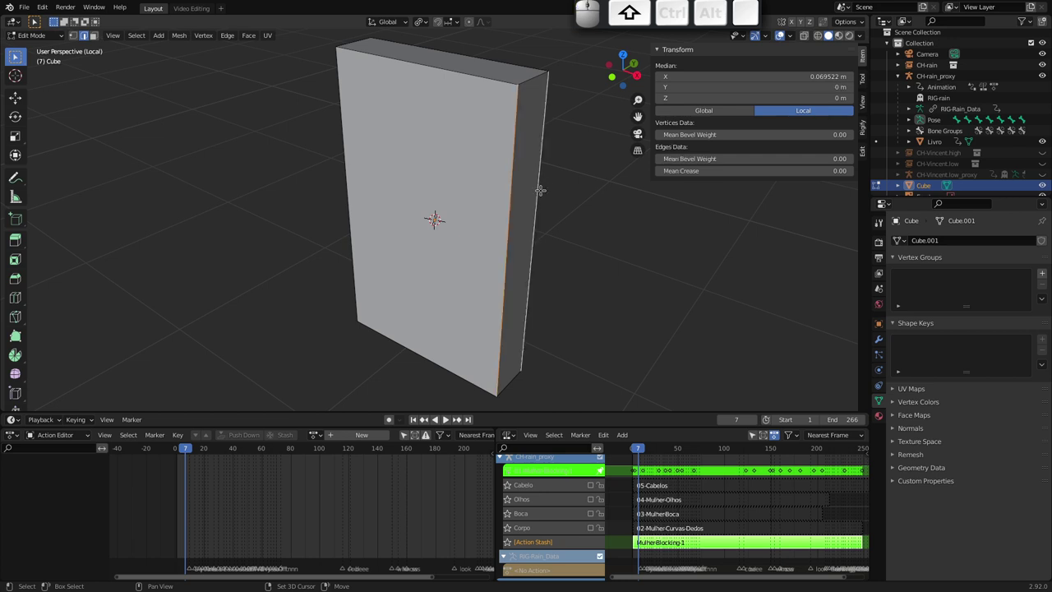
key(ctrl+b)
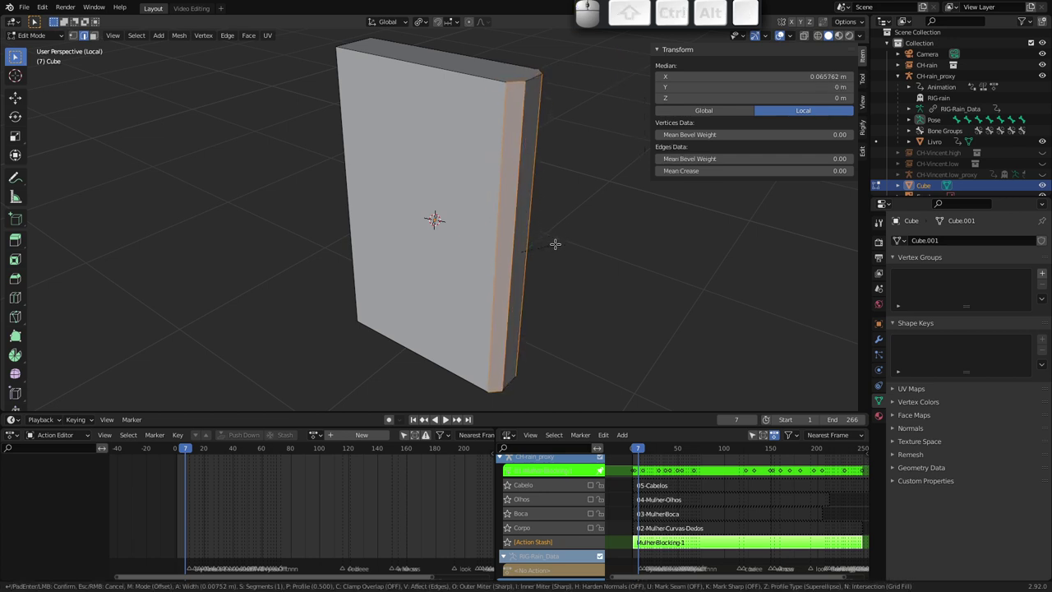
scroll(up, 3)
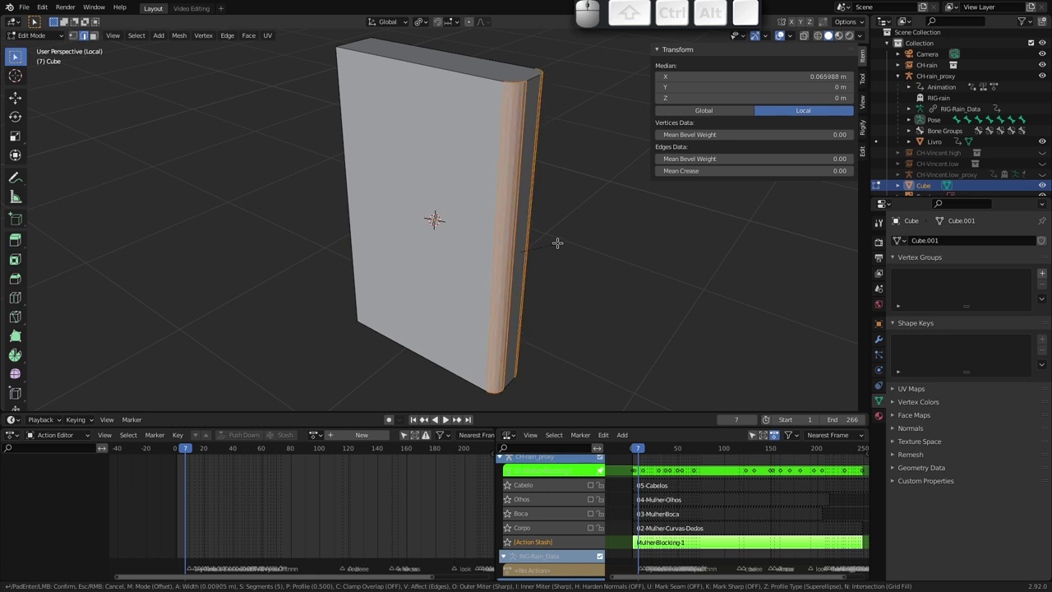
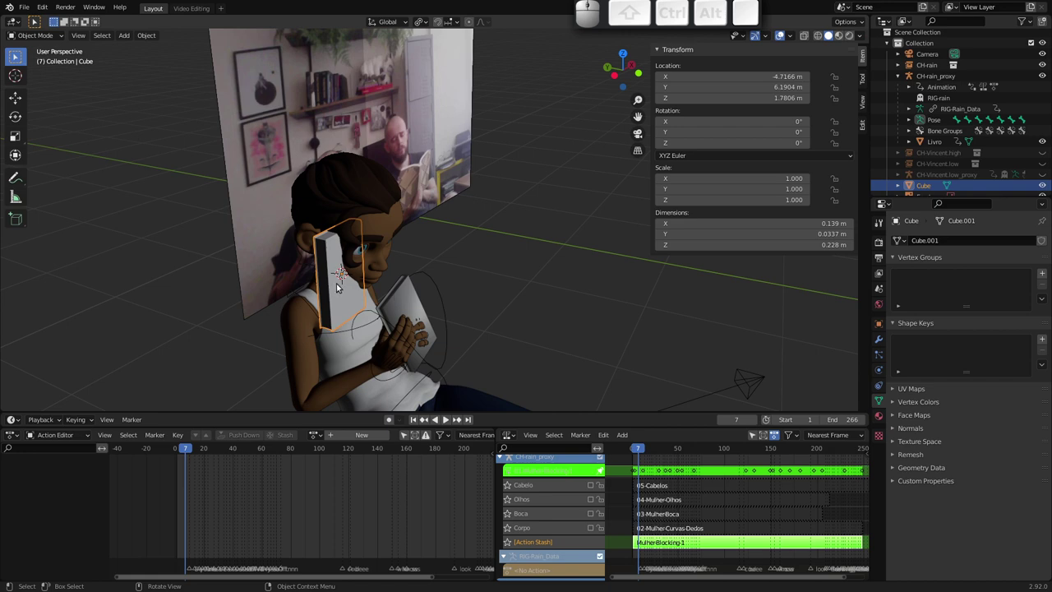
key(x)
click(336, 291)
click(408, 302)
drag(427, 225, 209, 181)
key(g)
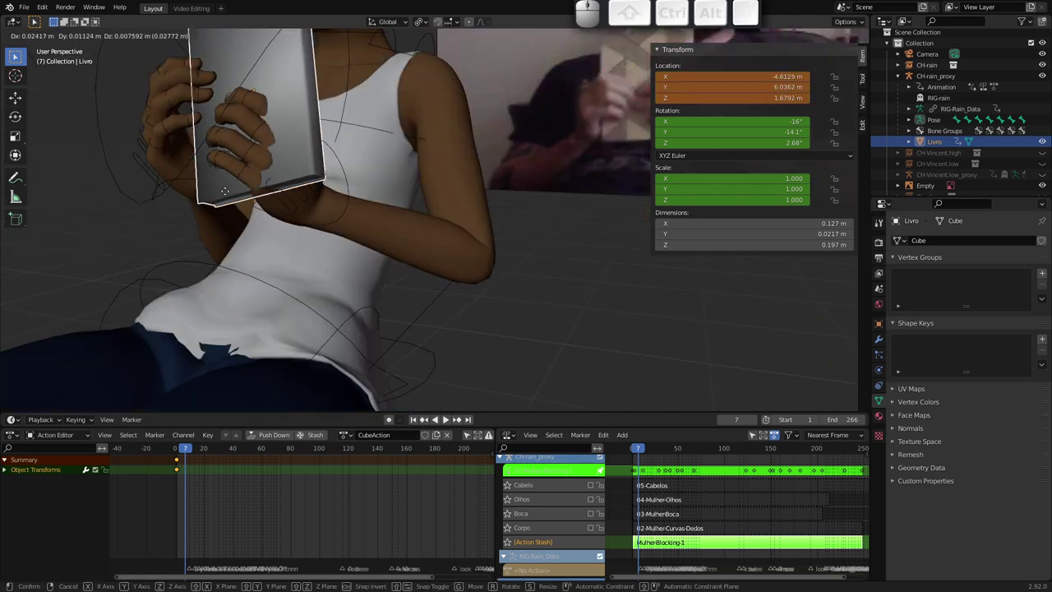
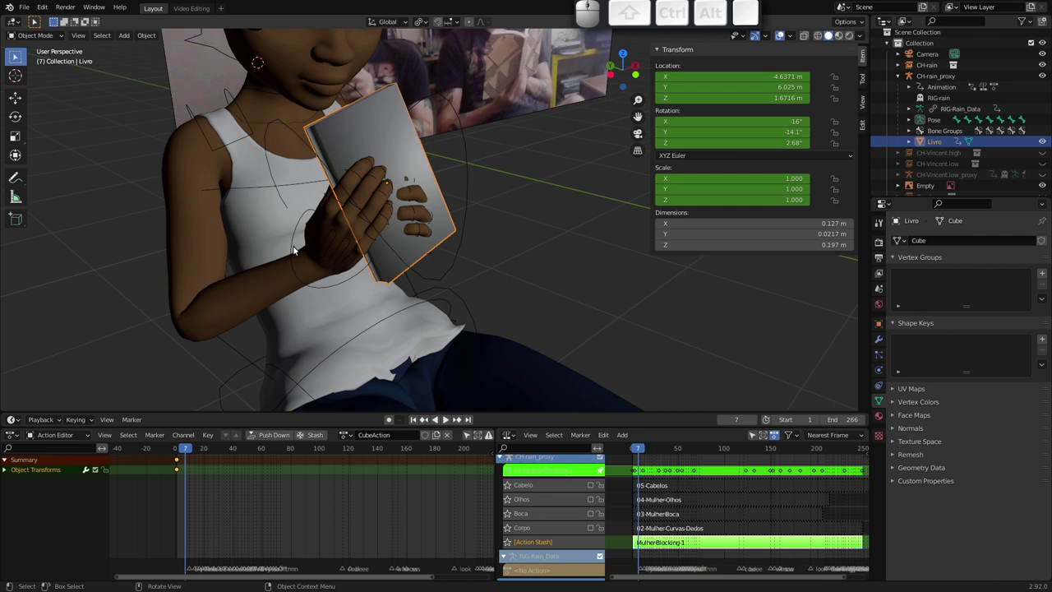
Try parenting the book to the right hand control with Ctrl+P, then select the book alone
click(293, 248)
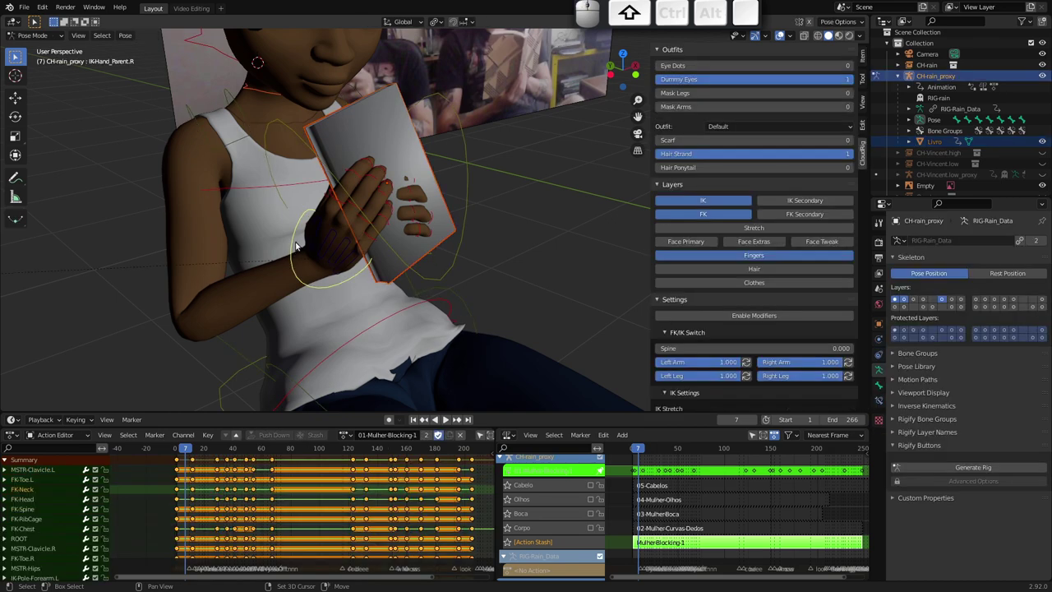
key(r)
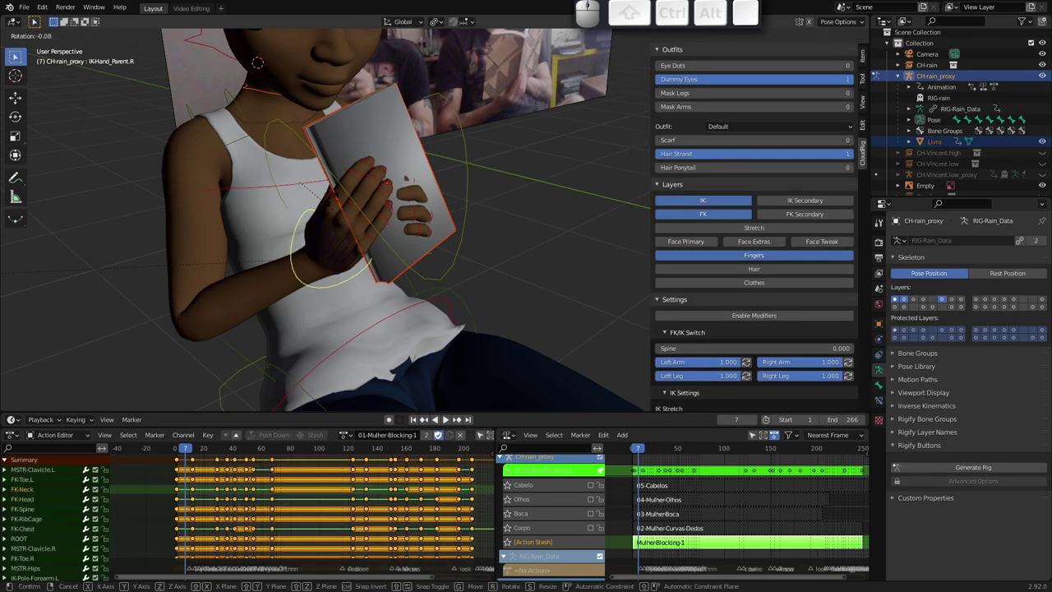
key(Escape)
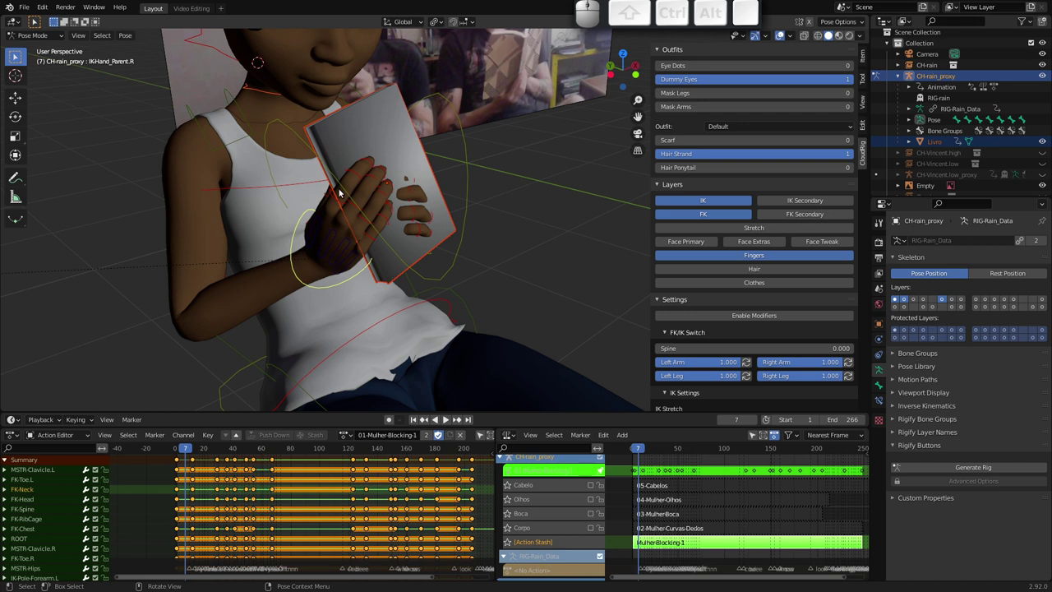
key(ctrl+p)
key(Down)
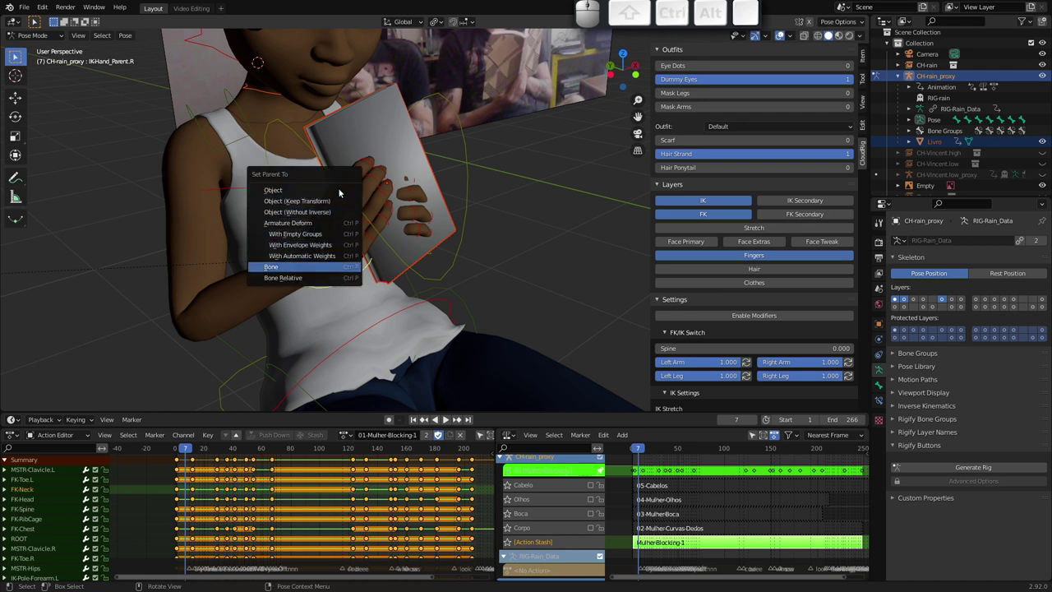
key(Escape)
click(294, 240)
click(296, 238)
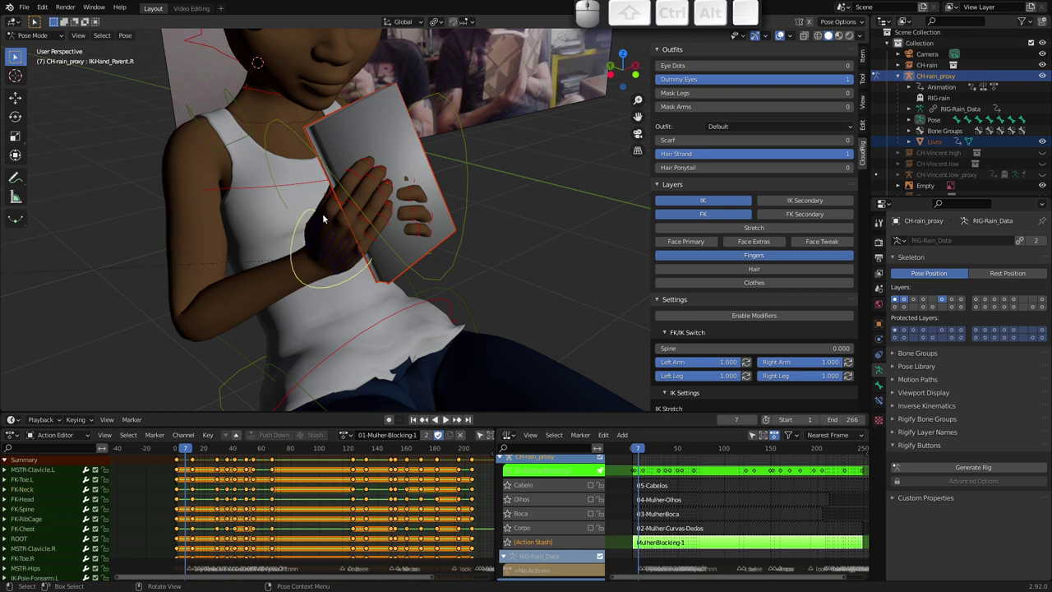
click(471, 192)
click(408, 139)
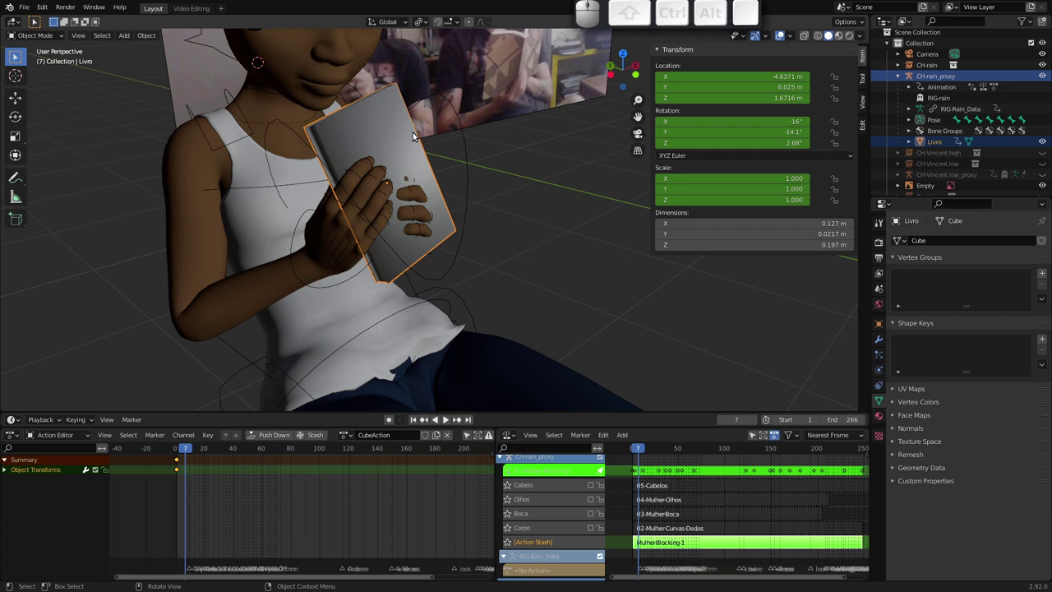
Move the right hand control to test whether the book follows, then cancel
click(291, 231)
click(295, 233)
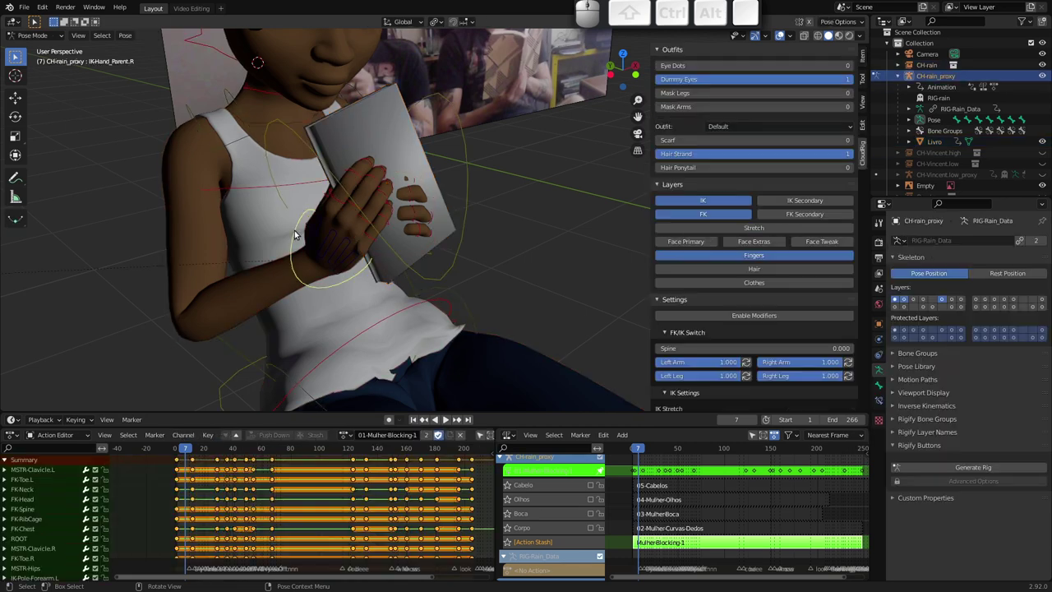
key(g)
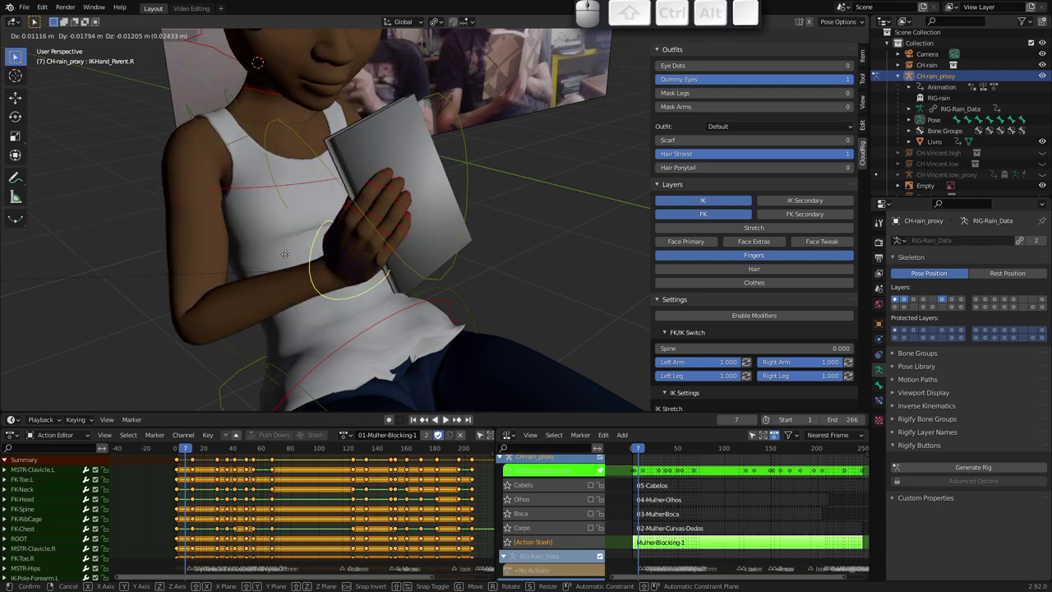
key(Escape)
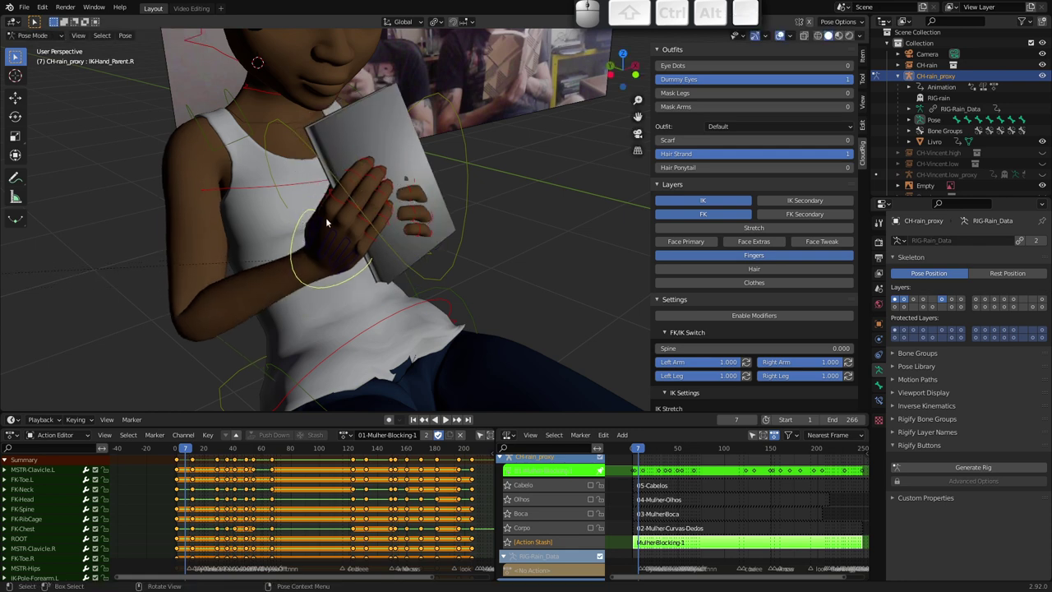
Reposition the left hand control around the book, then select the Livro book in Object Mode
drag(398, 219, 389, 183)
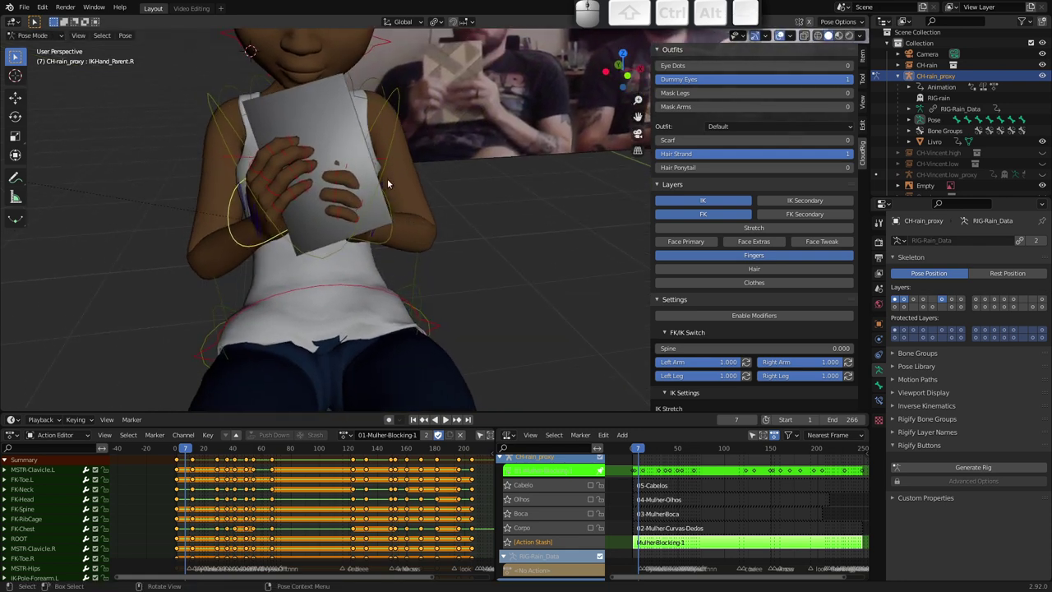
click(384, 171)
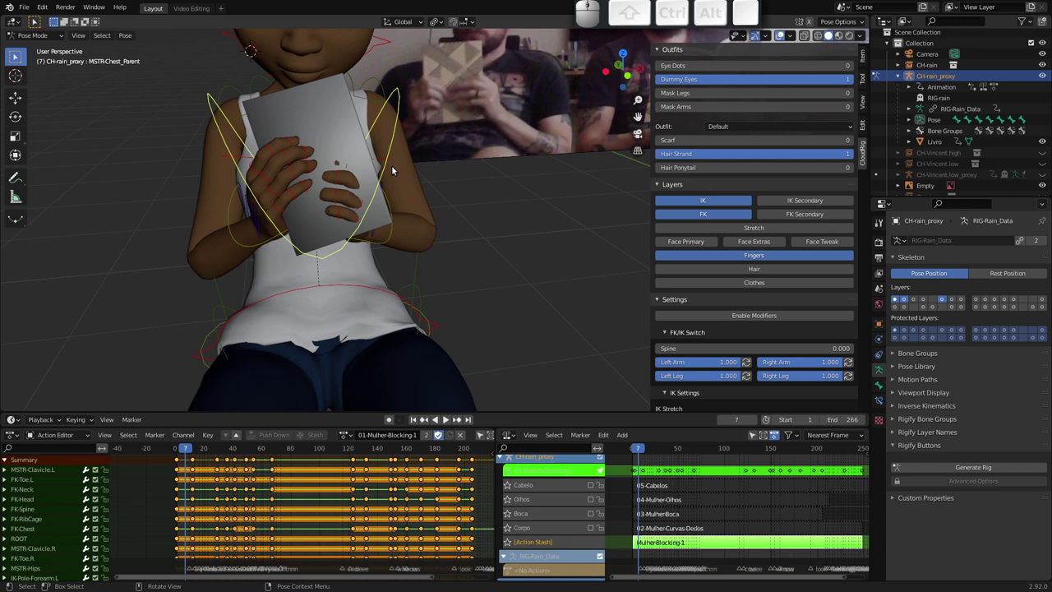
click(389, 204)
key(g)
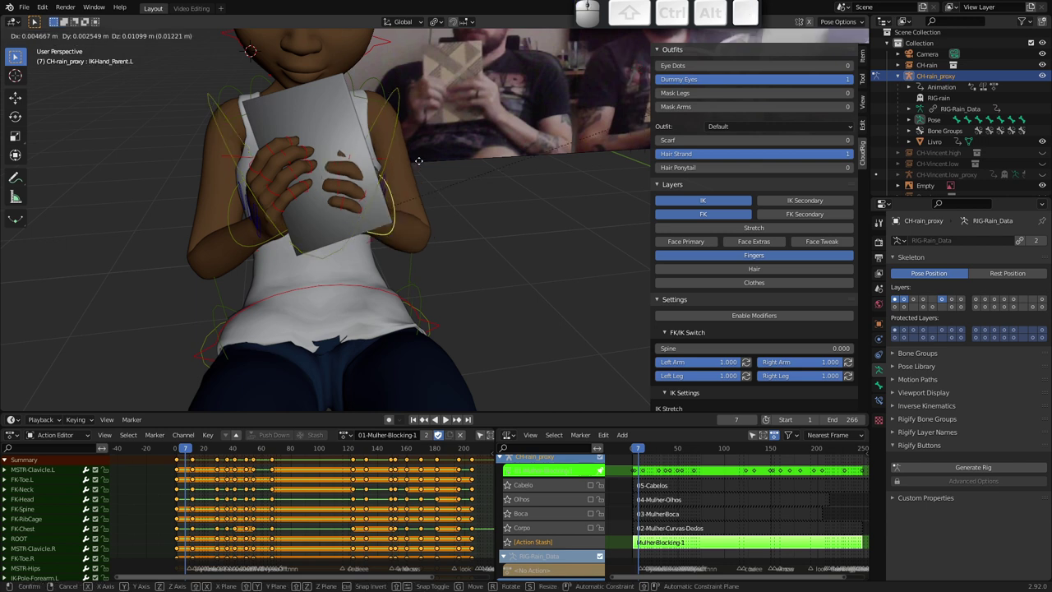
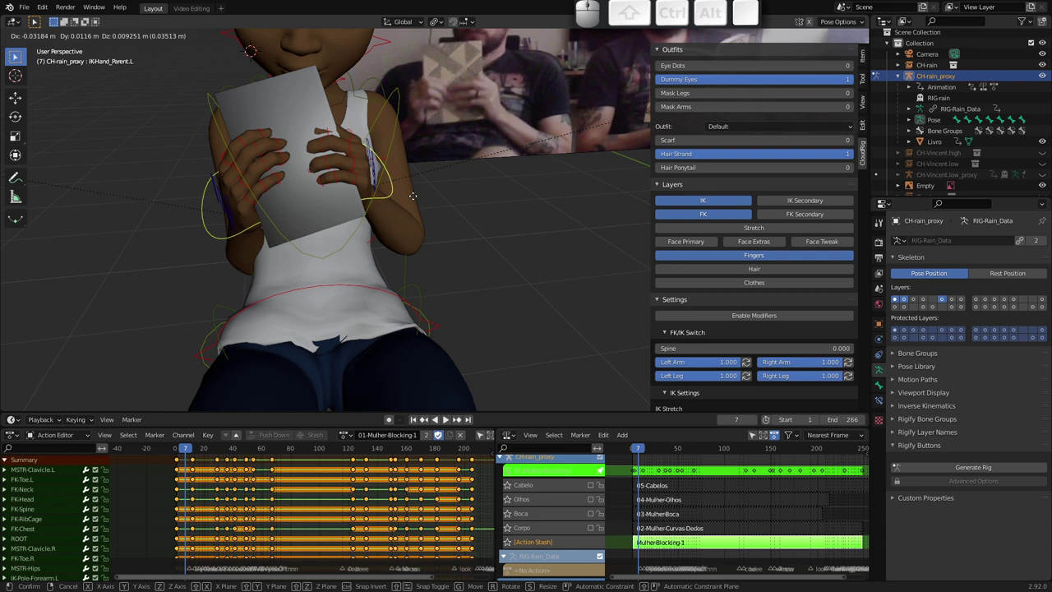
key(Escape)
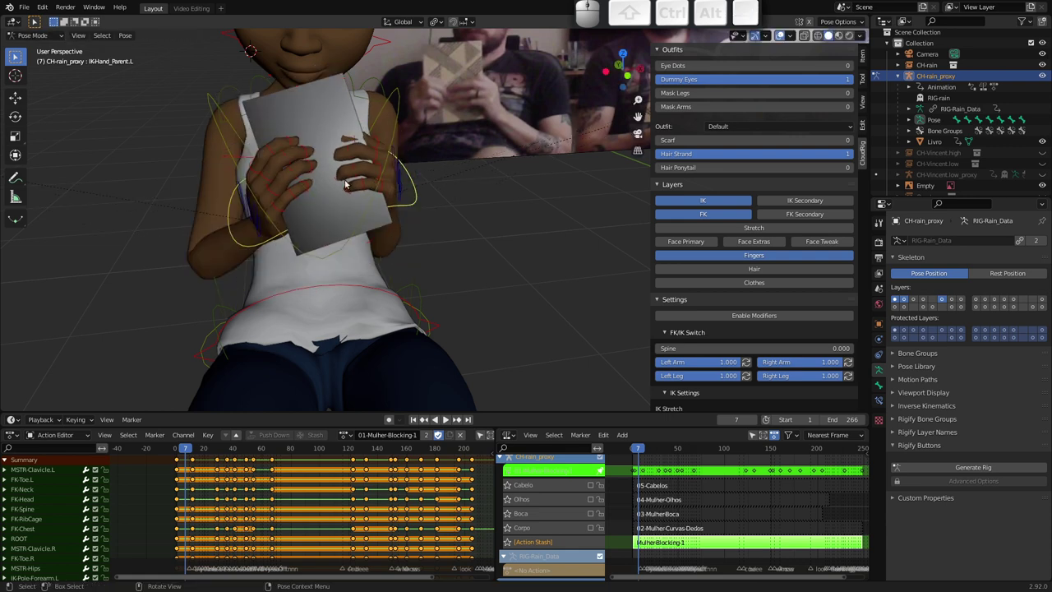
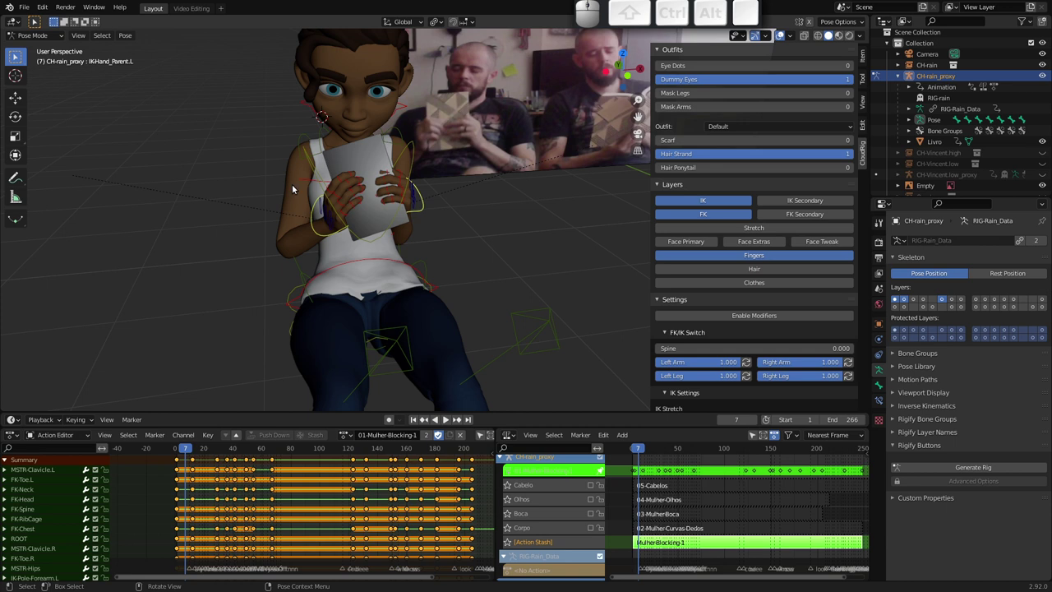
click(361, 152)
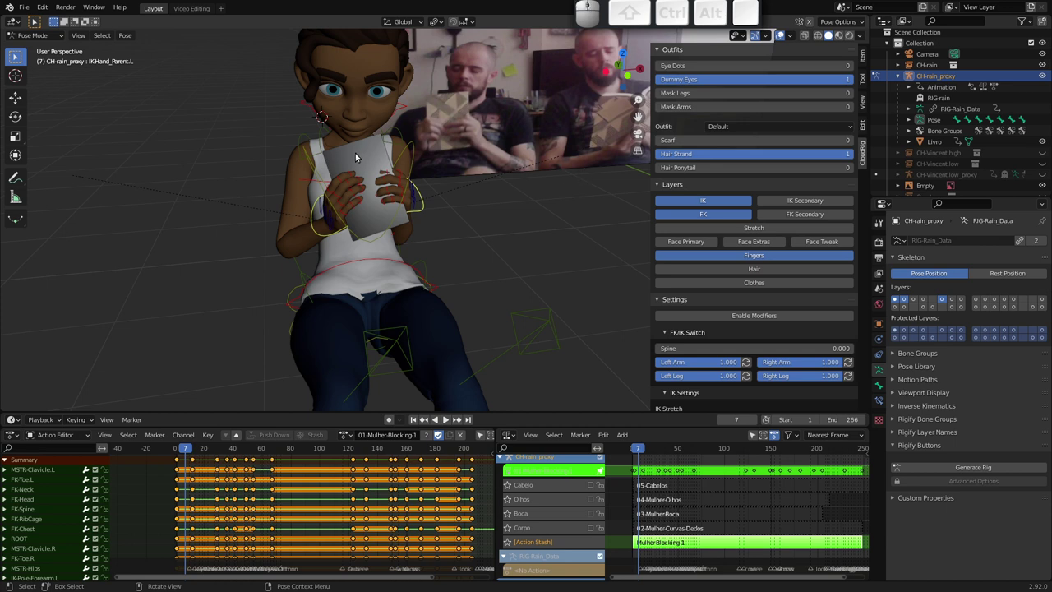
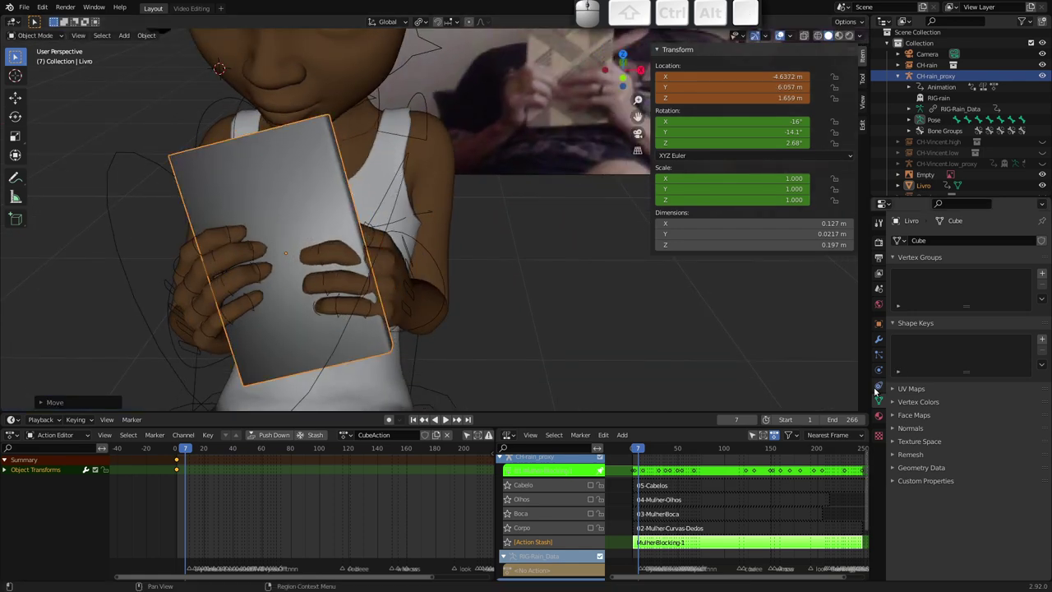
Add a Child Of constraint to Livro and pick the character as target with the eyedropper
click(878, 387)
click(937, 242)
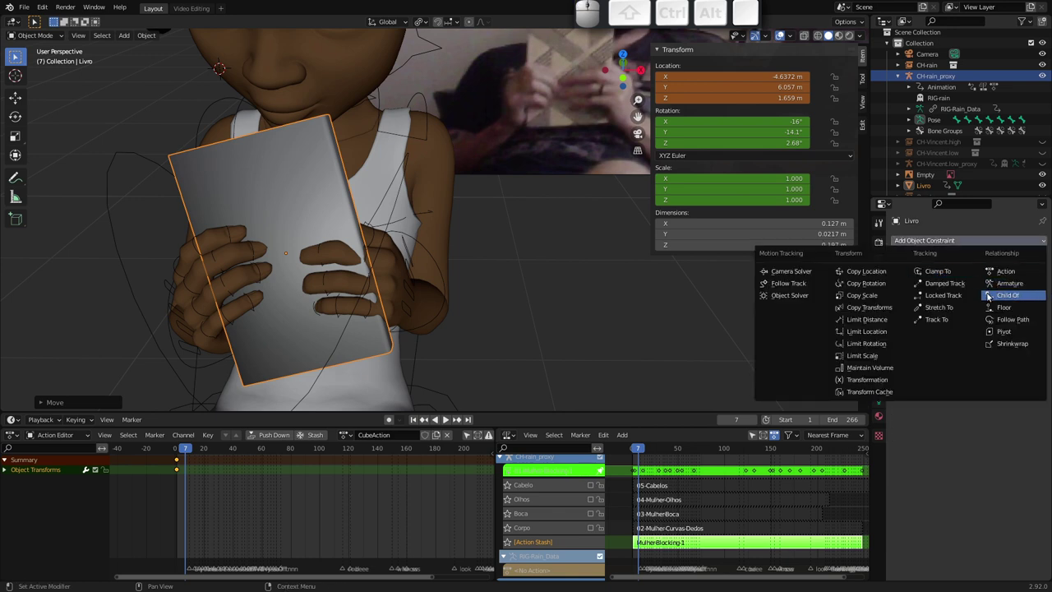
click(1007, 298)
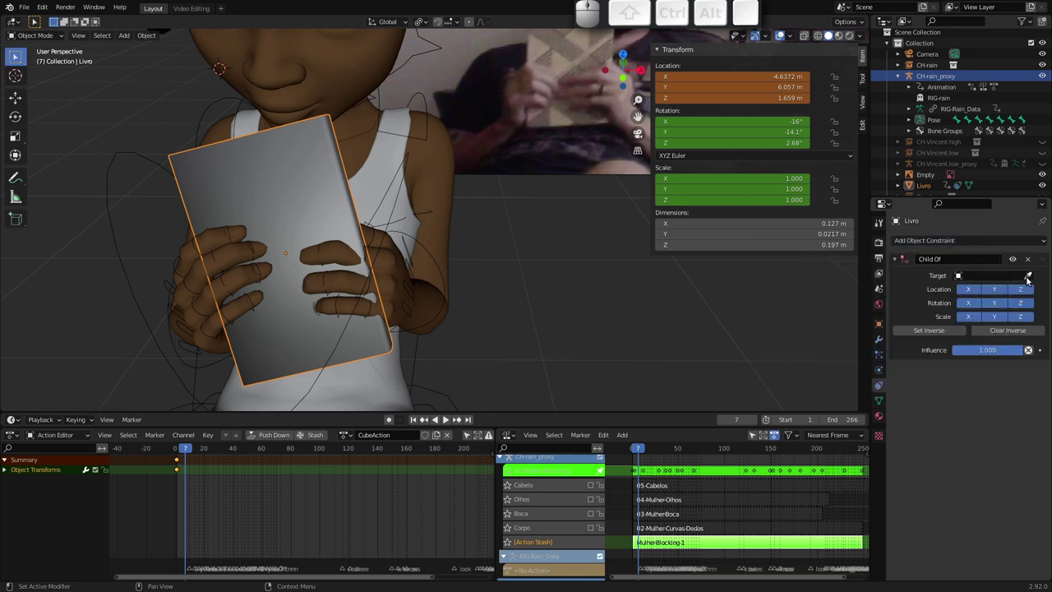
click(1028, 281)
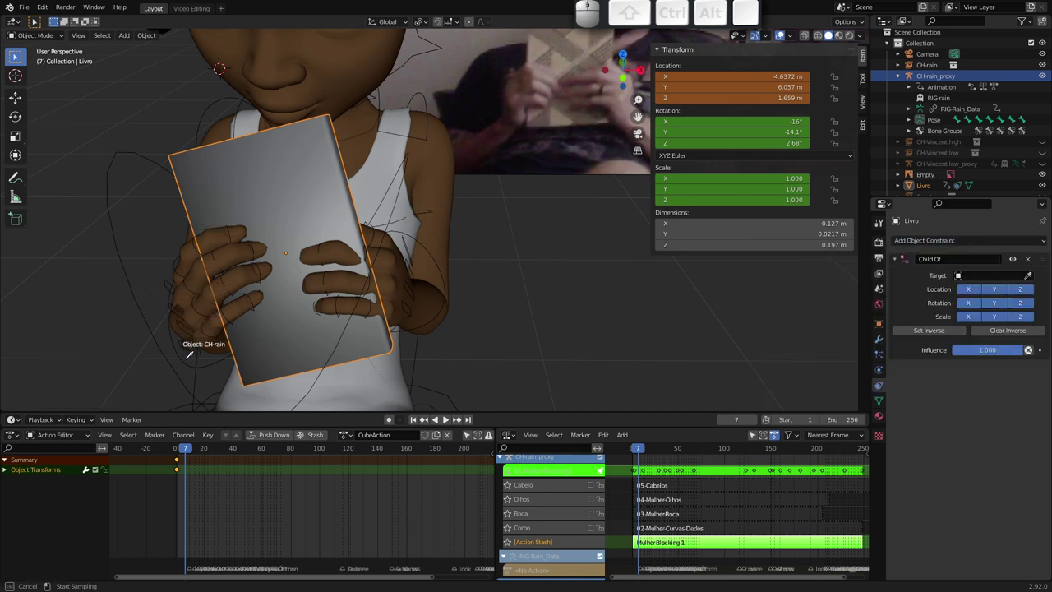
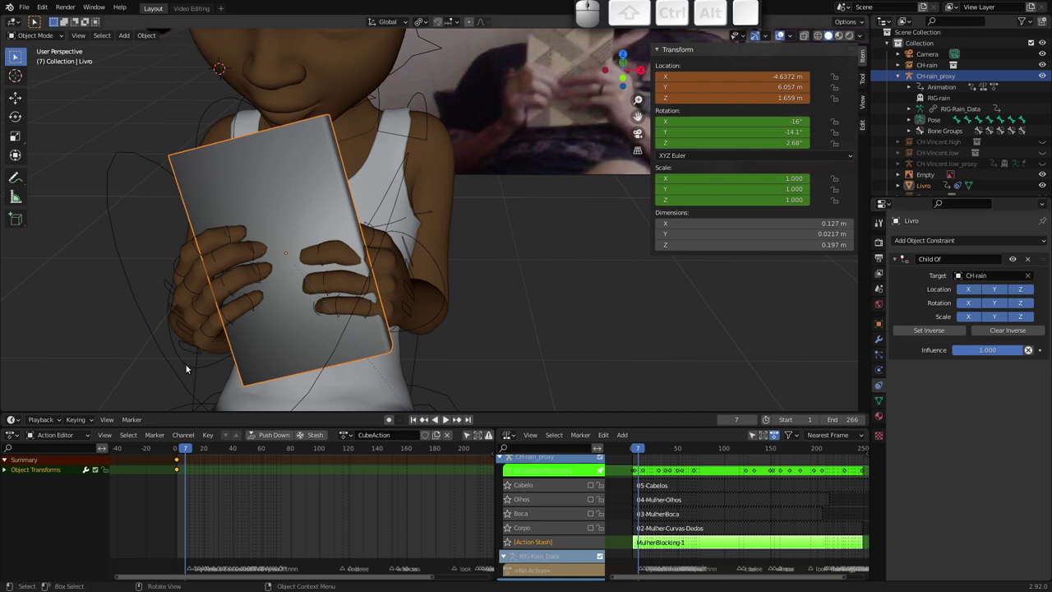
click(189, 365)
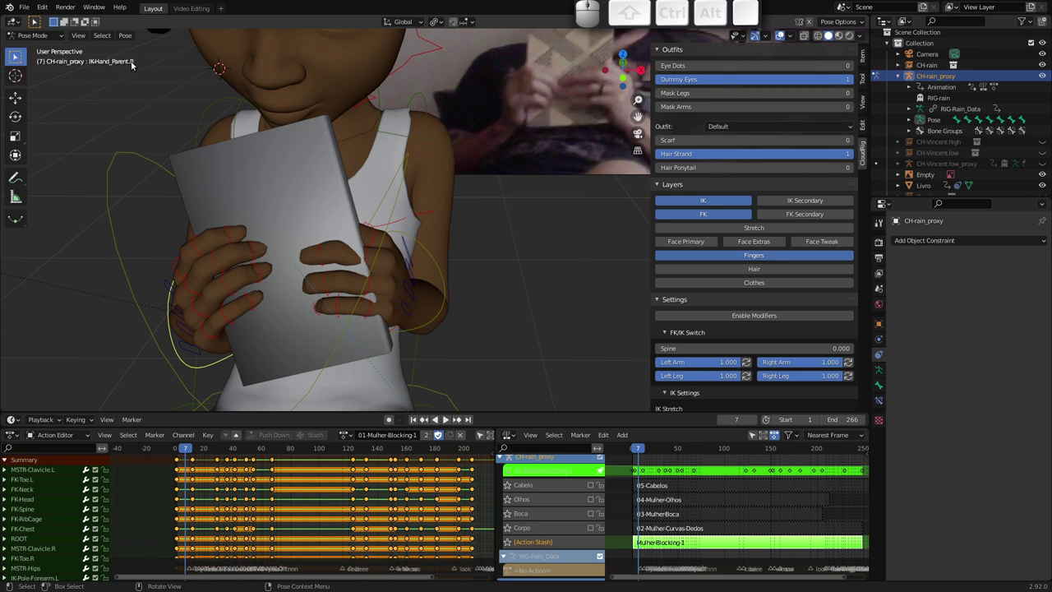
click(199, 165)
click(181, 160)
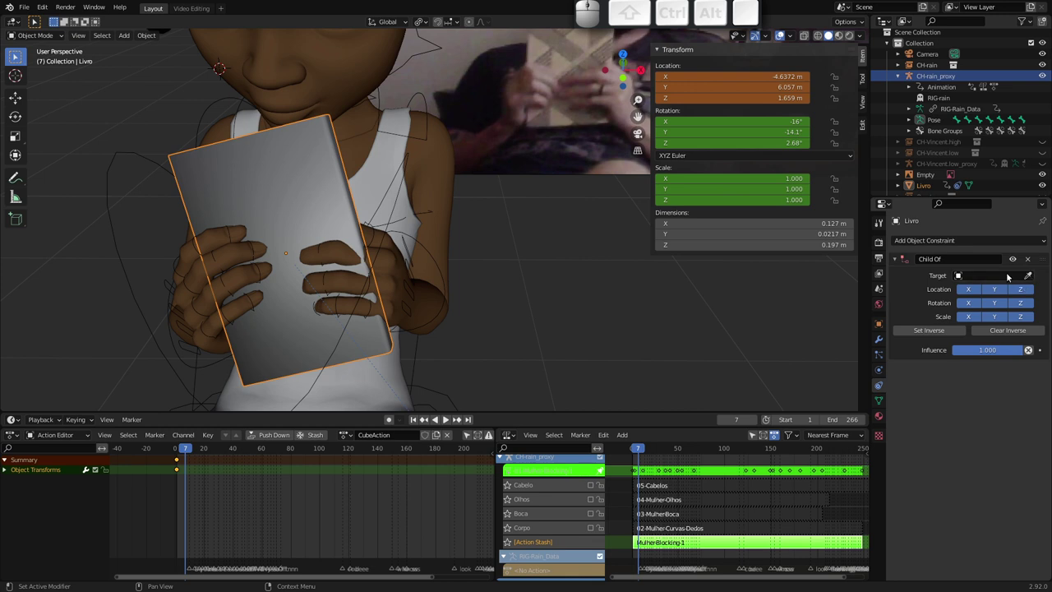
Copy the CH-rain_proxy rig name from the Outliner to use as the constraint target
click(1030, 279)
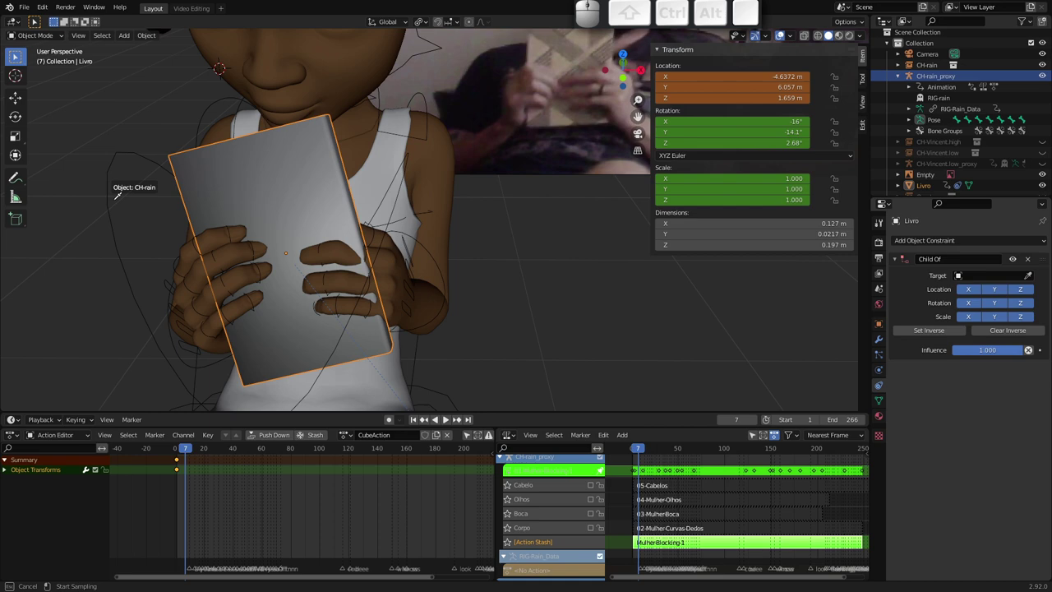
key(Escape)
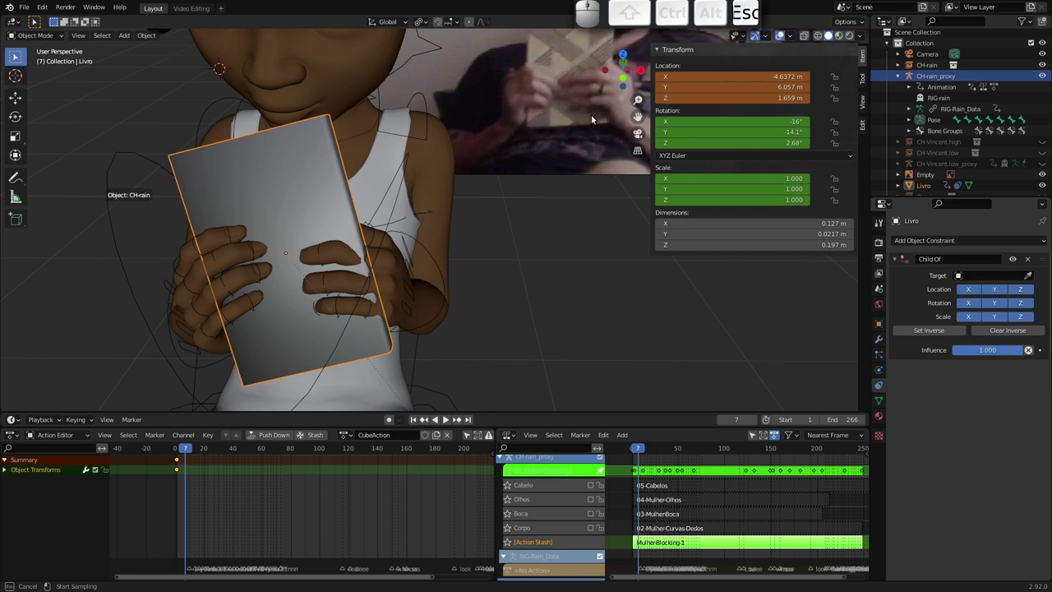
click(941, 76)
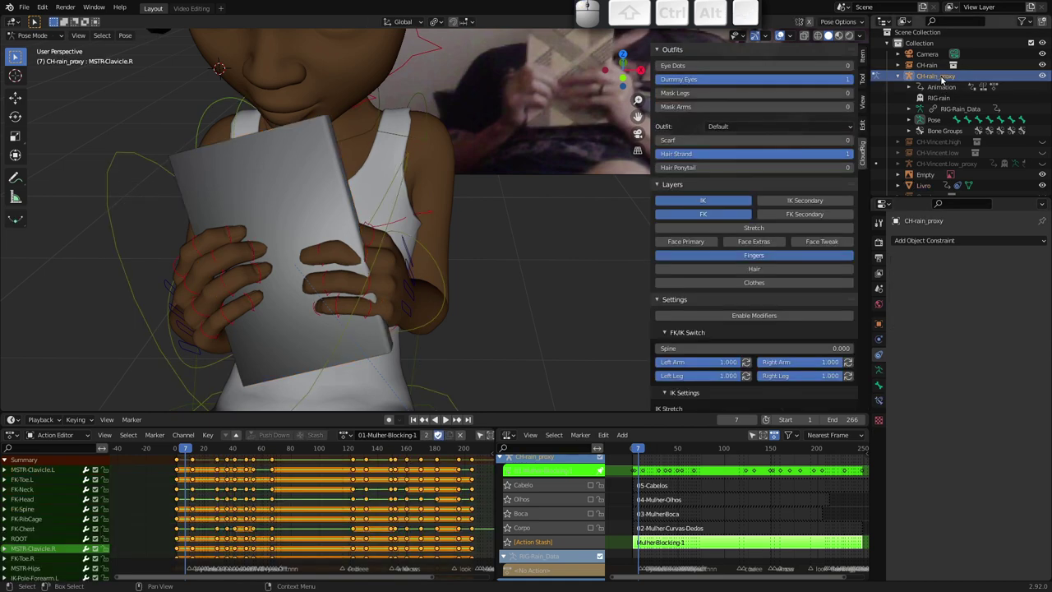
click(943, 79)
click(936, 78)
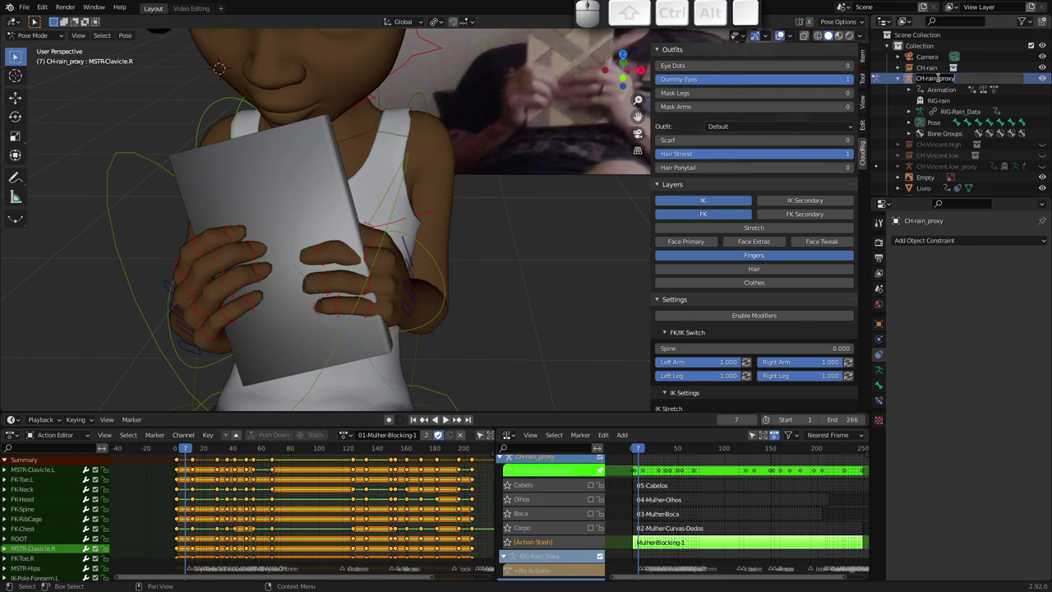
key(ctrl+c)
key(ctrl+Escape)
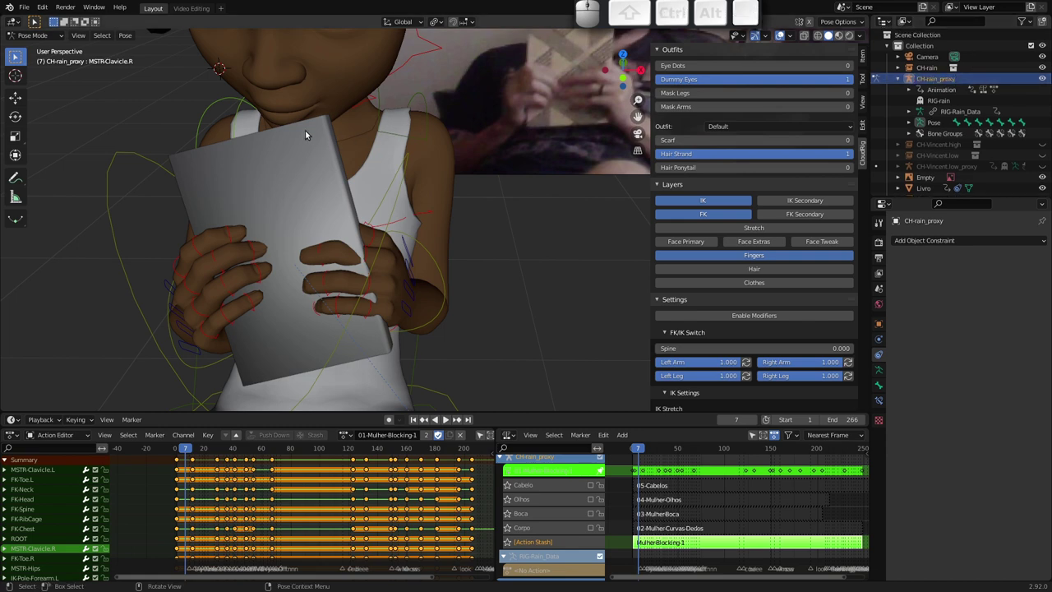
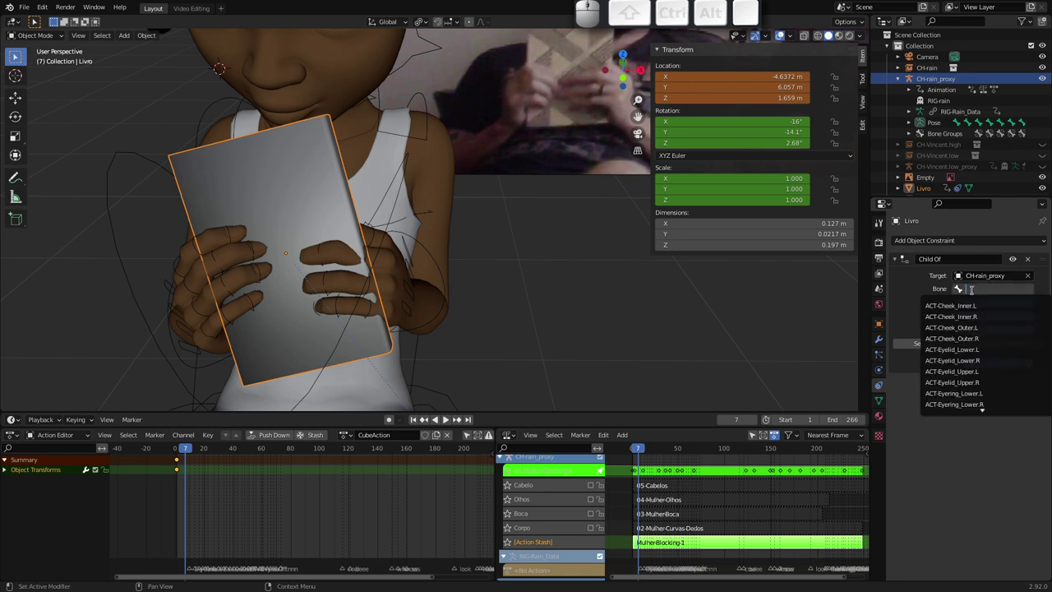
Filter the constraint's bone list by 'ik' to find IK-Hand_Parent.R
key(i)
key(k)
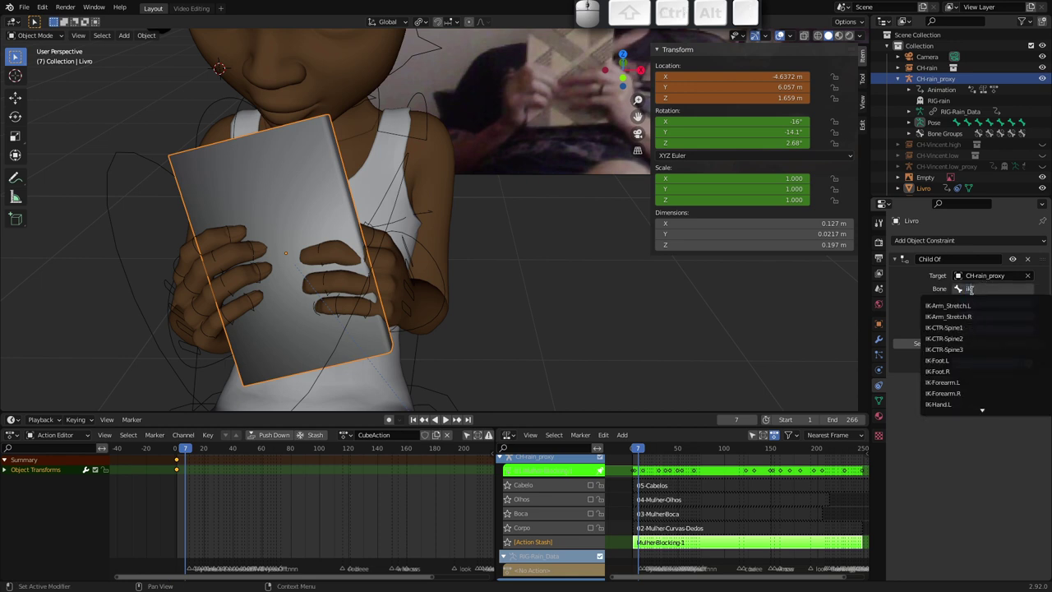
key(.)
key(BackSpace)
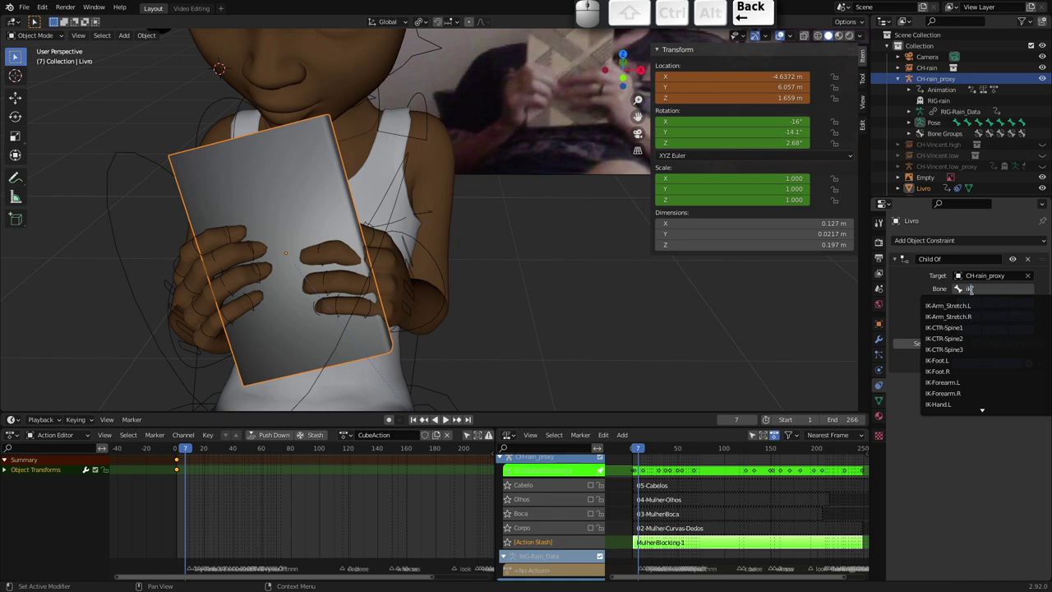
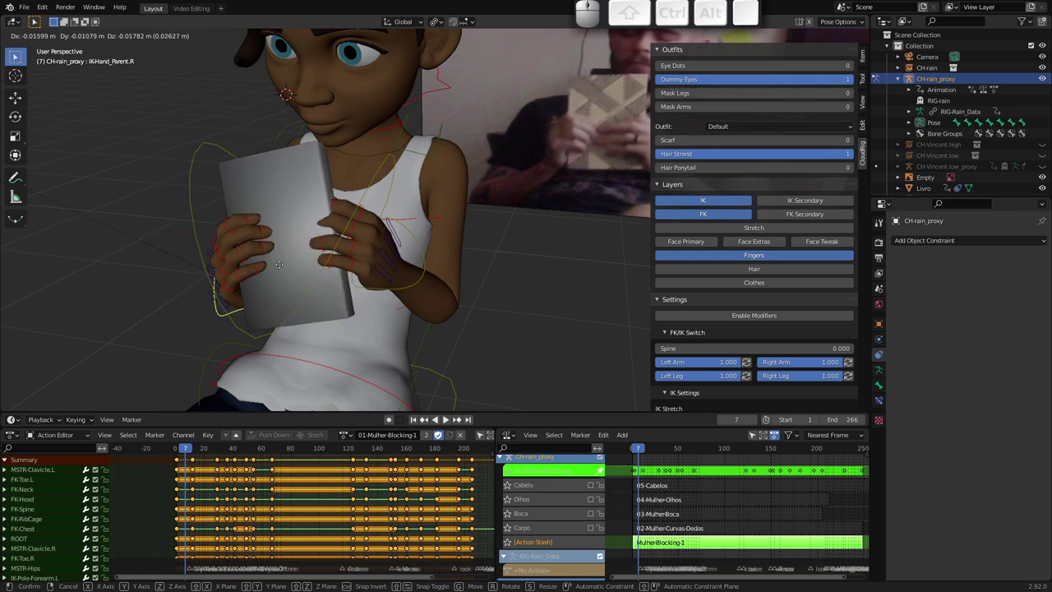
Test the hand bone and key the book's location and scale at frame 7
key(Escape)
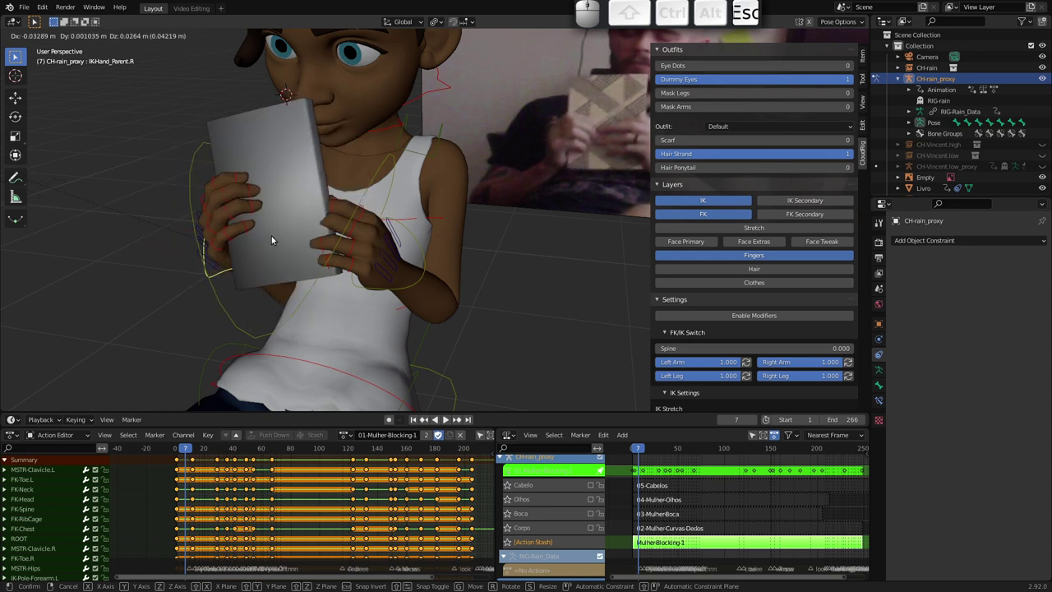
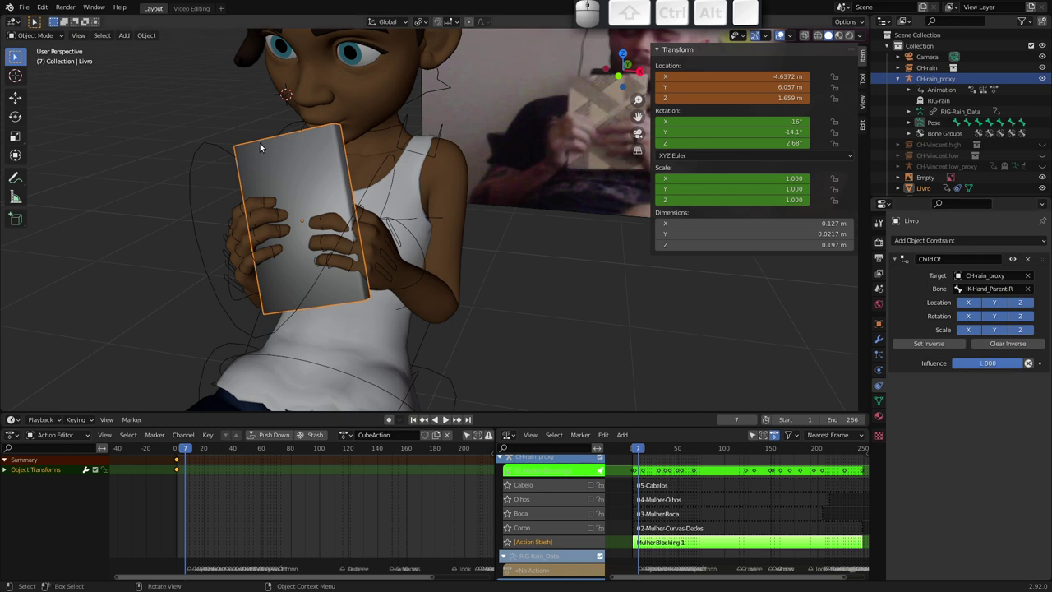
key(i)
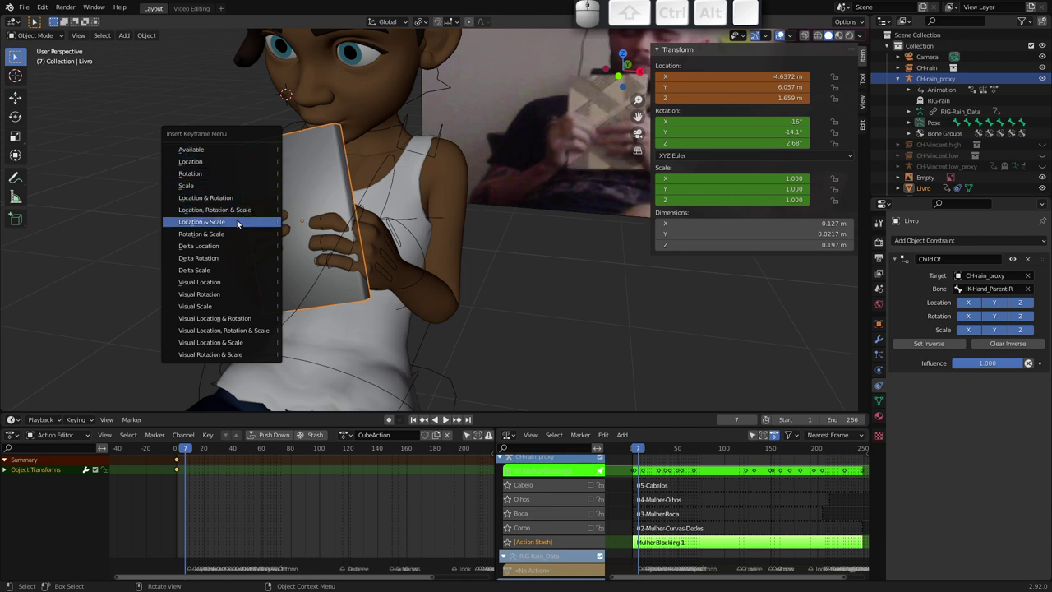
key(Escape)
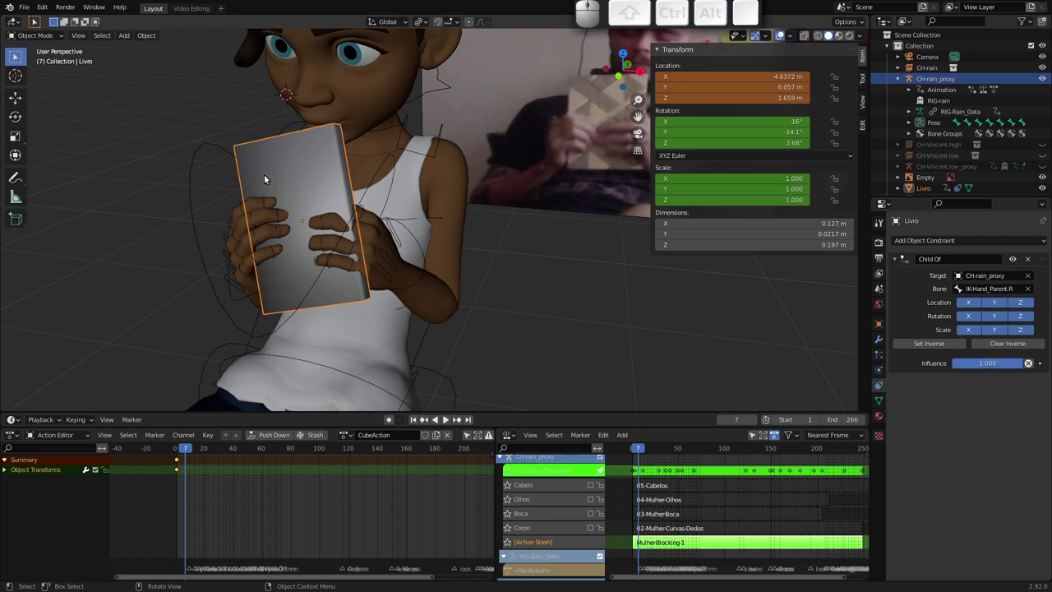
Move the right-hand bone up with the book and key the book's location again
drag(279, 210, 283, 264)
click(246, 286)
key(g)
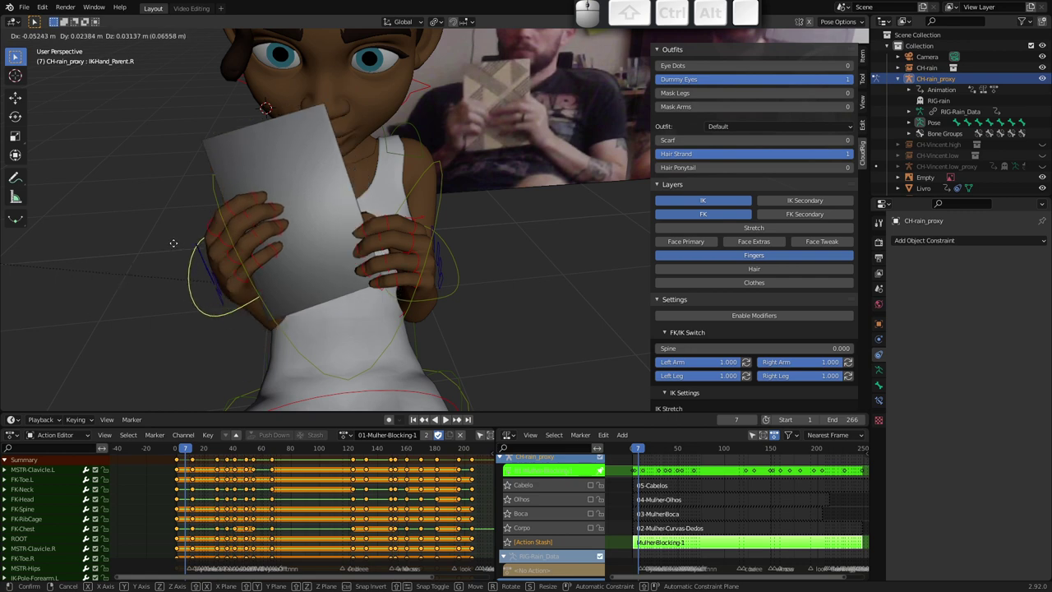
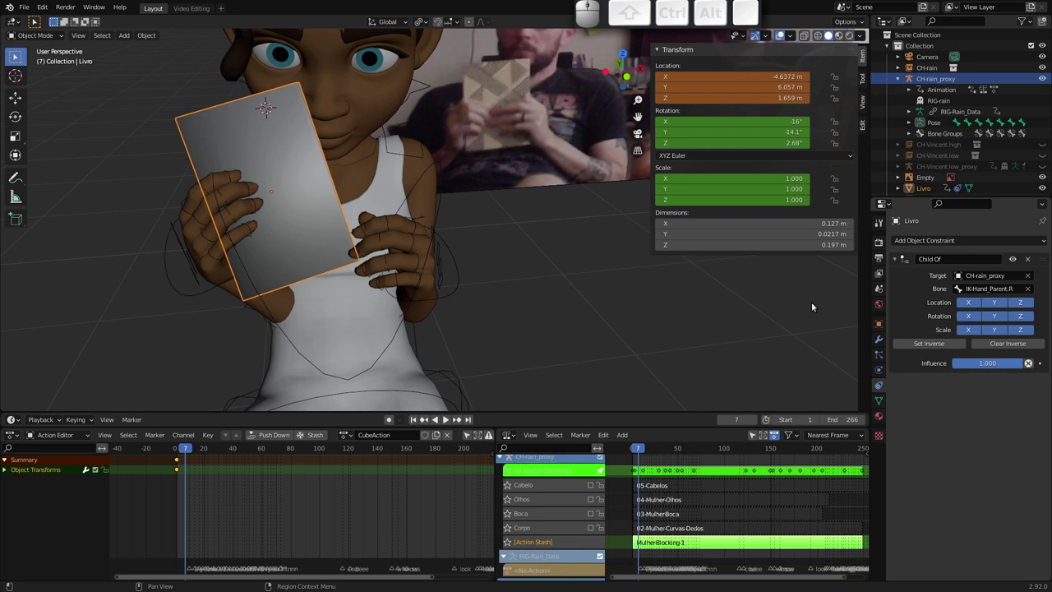
key(i)
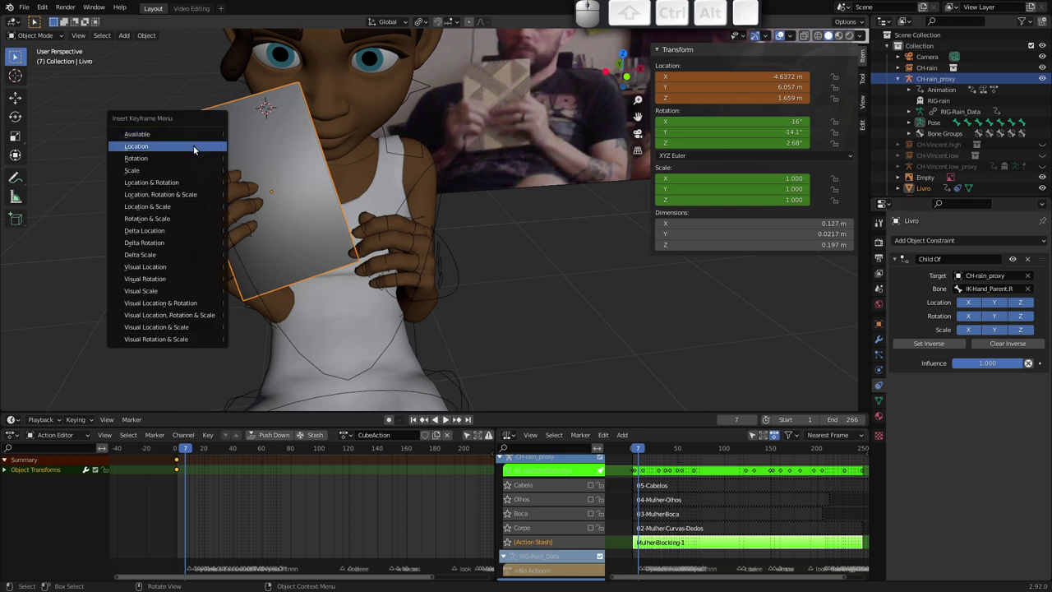
click(190, 184)
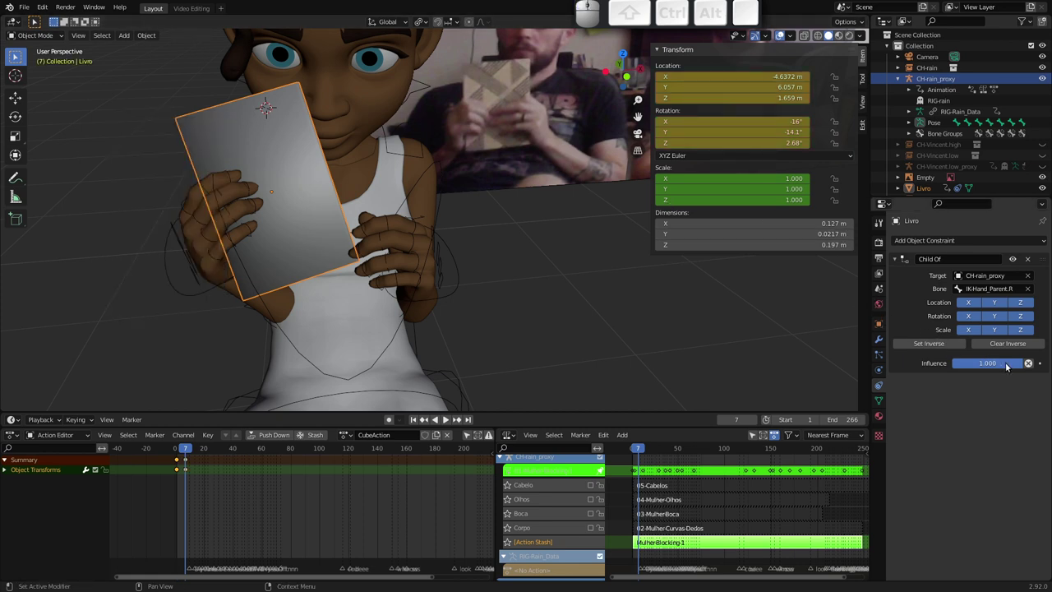
Key Child Of influence at 1, step to frame 8 and key visual location, rotation and scale
right_click(980, 364)
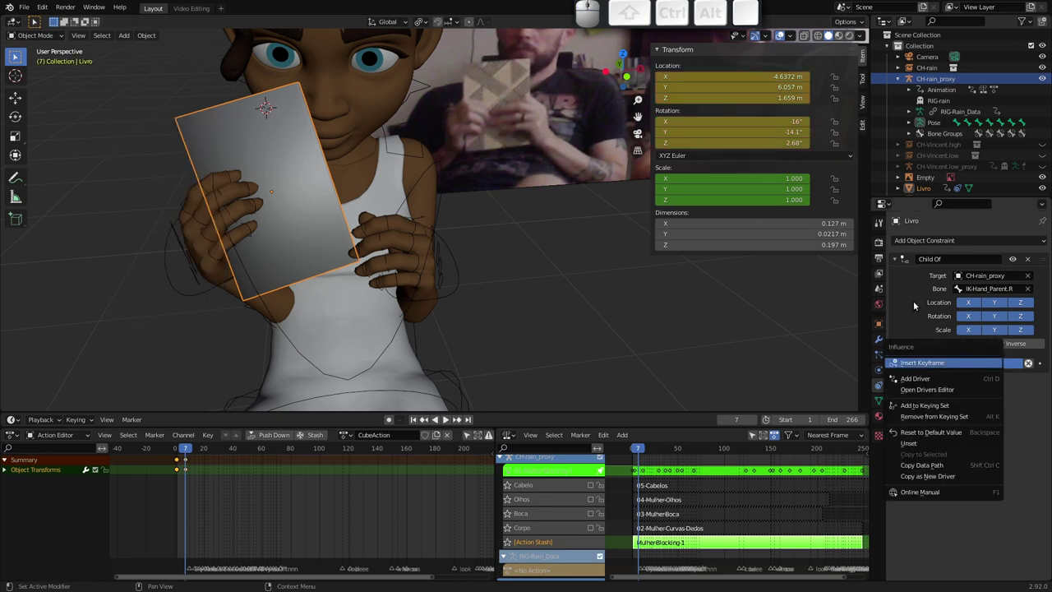
key(i)
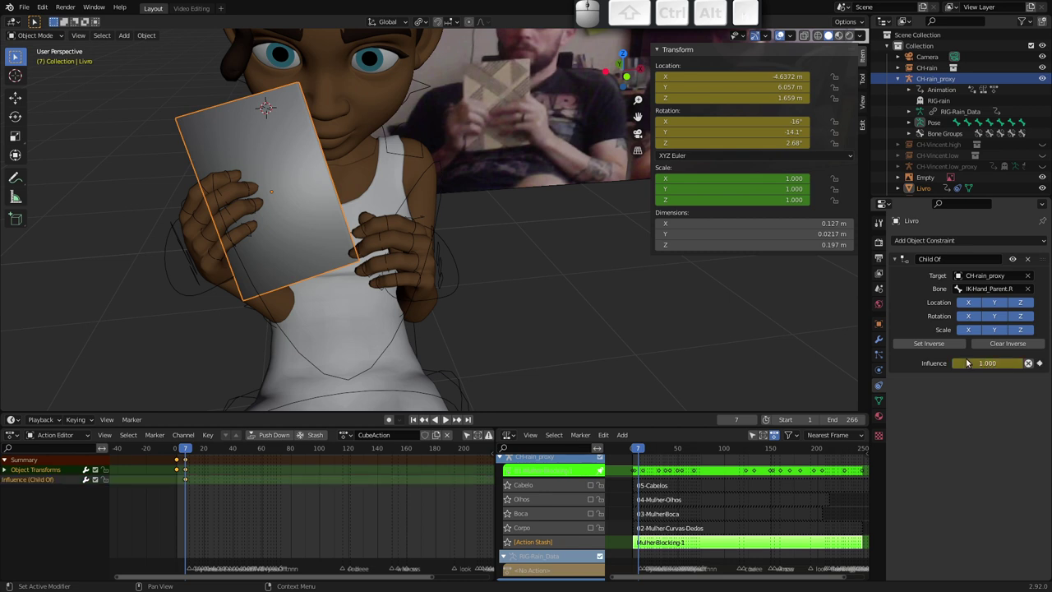
key(Right)
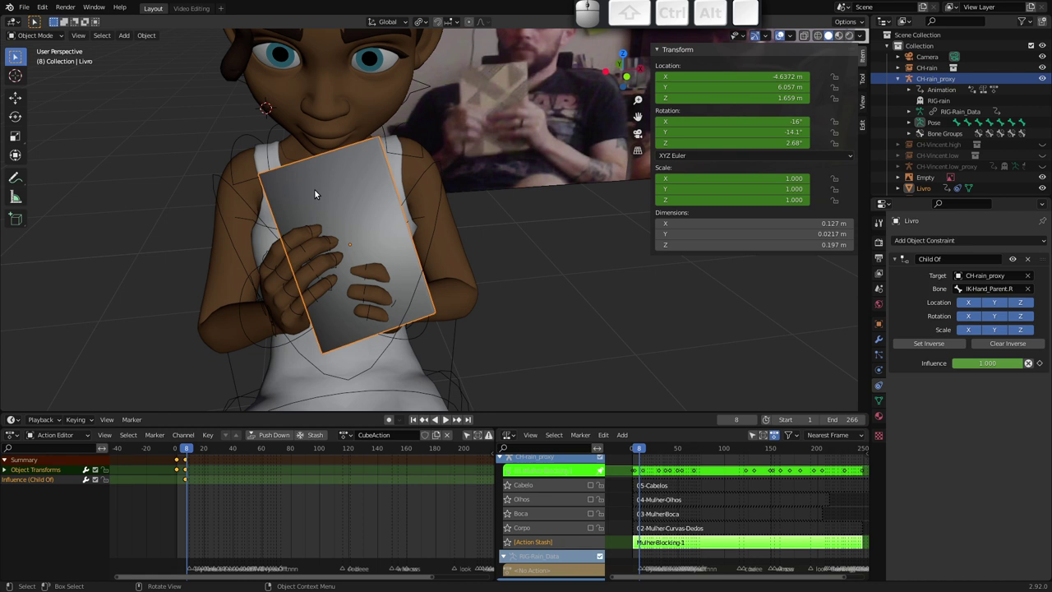
key(i)
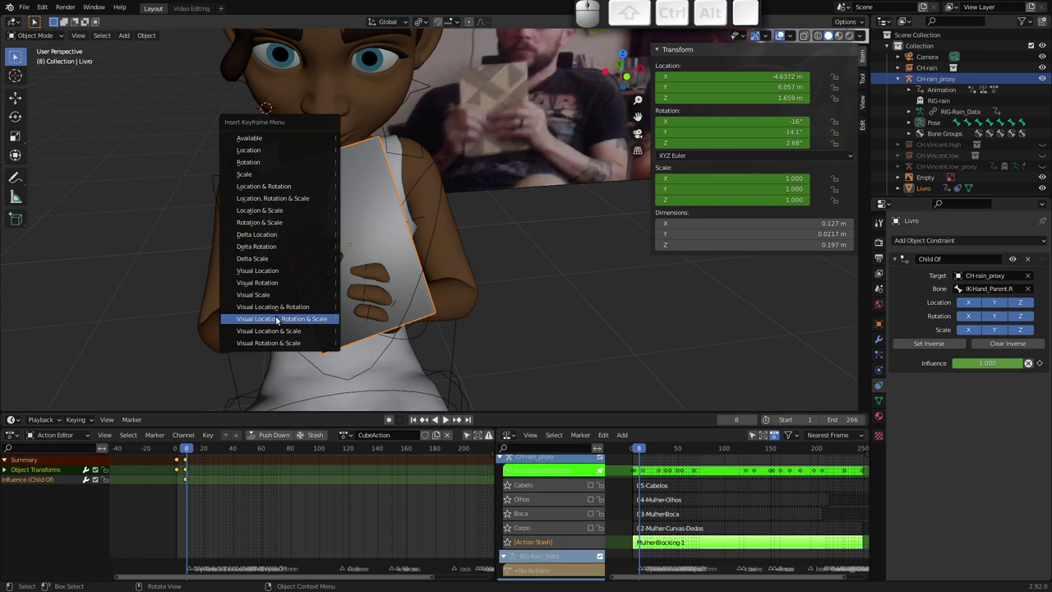
click(290, 323)
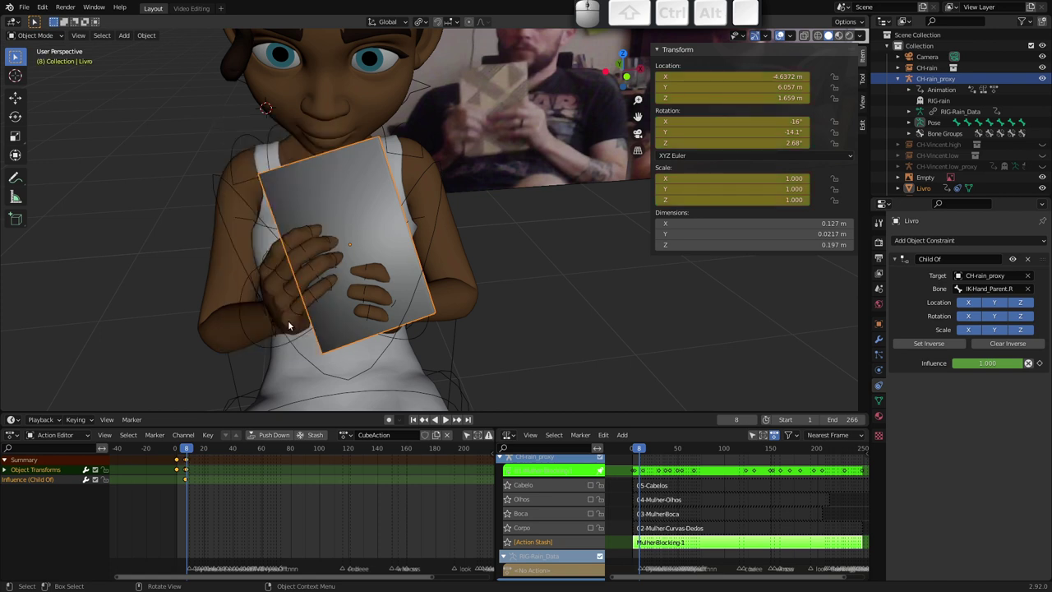
Set Child Of influence to 0, key it, and advance the playhead to frame 10
drag(1001, 368, 976, 367)
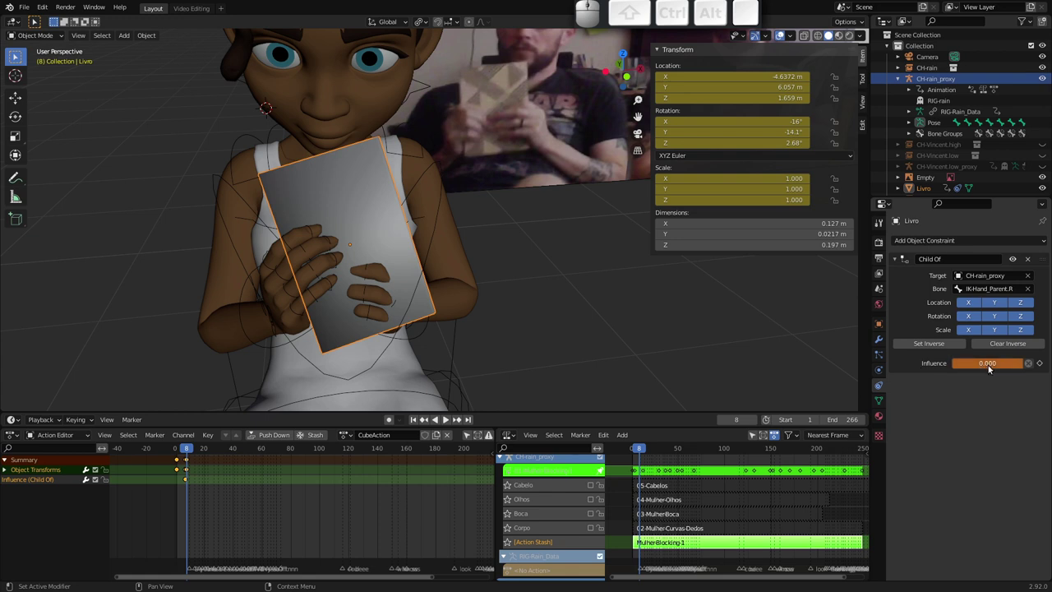
key(i)
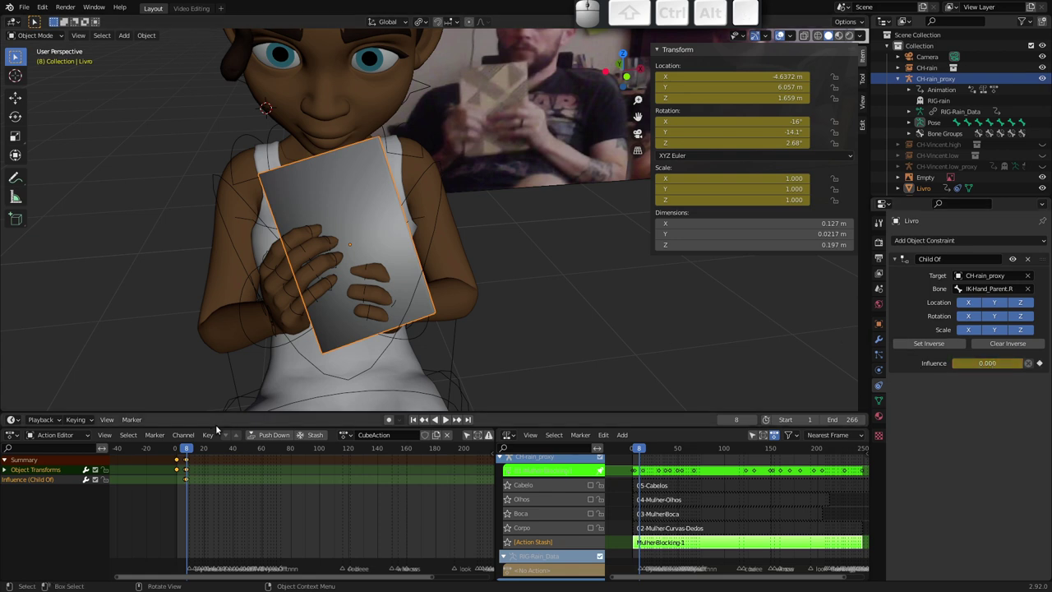
drag(188, 452, 273, 331)
click(244, 295)
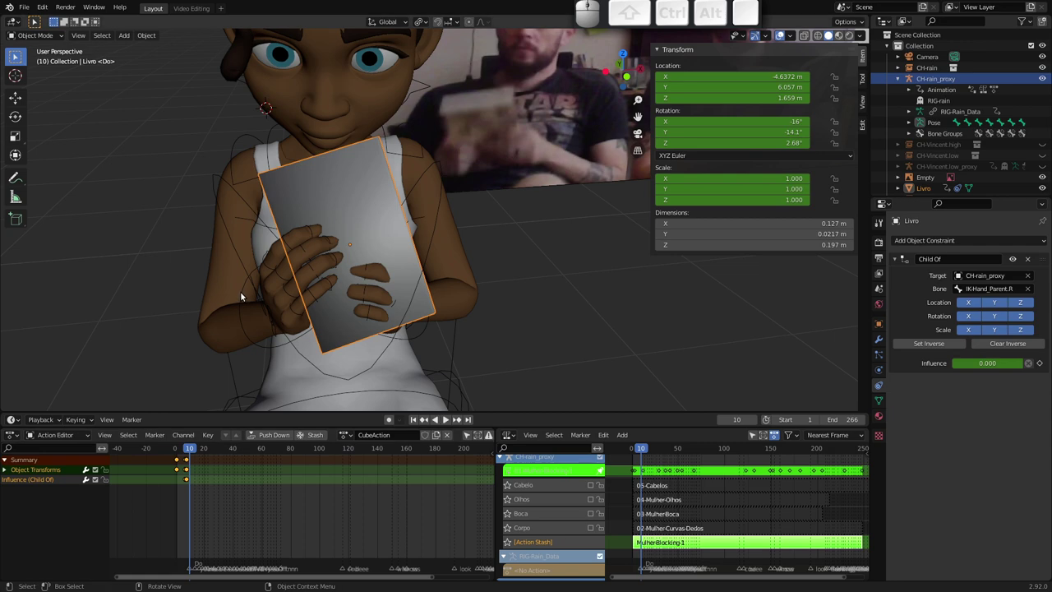
Remove the book's Child Of constraint and delete all its keyframes
key(g)
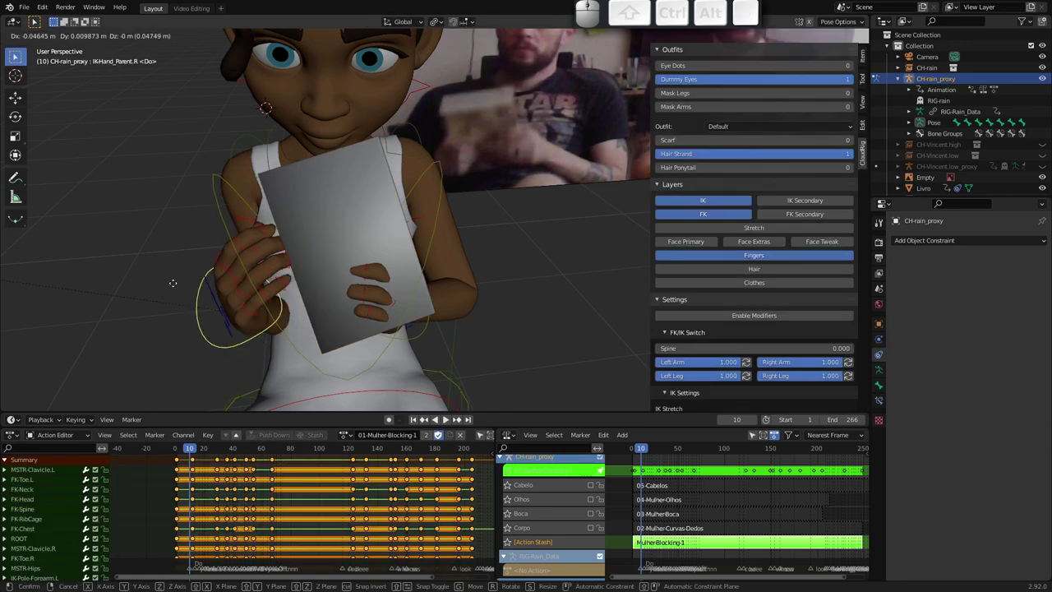
key(Escape)
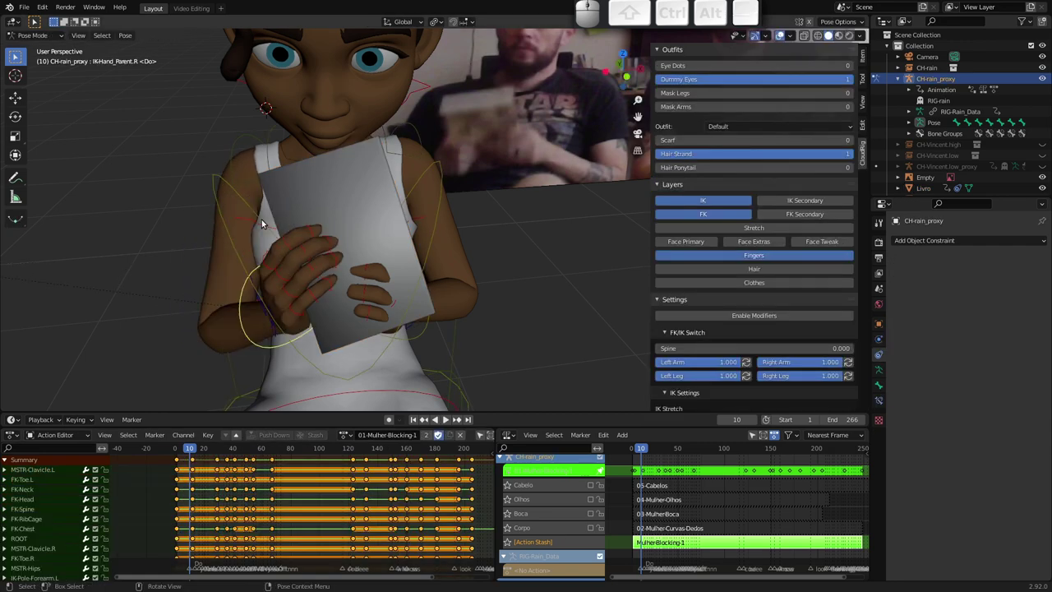
click(294, 186)
click(1030, 261)
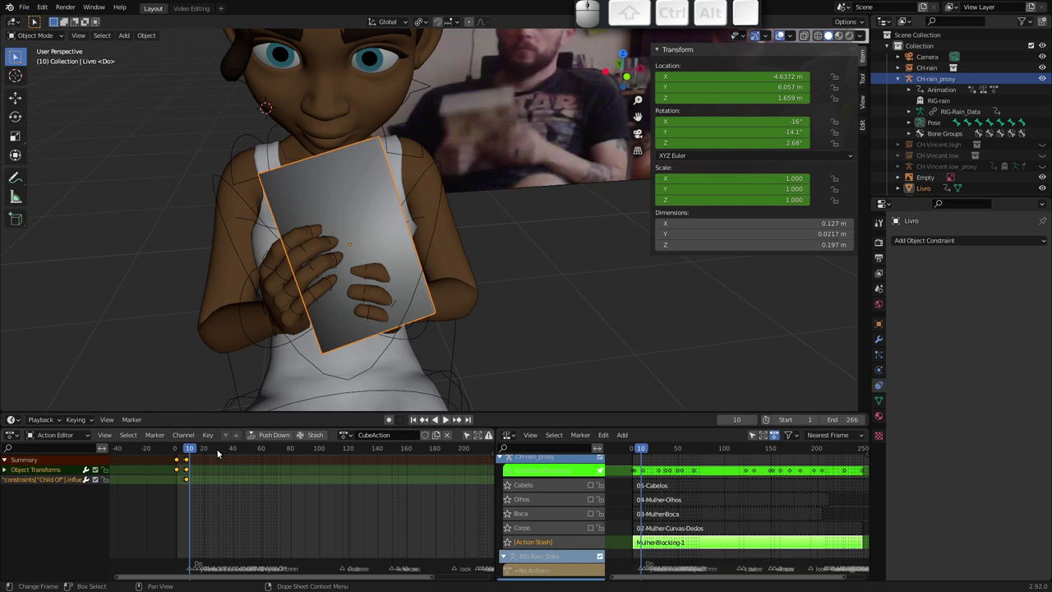
drag(193, 492, 167, 461)
key(Delete)
At frame 1, bone-parent the book to IKHand_Parent.R with Ctrl+P and view through the camera
drag(191, 449, 164, 453)
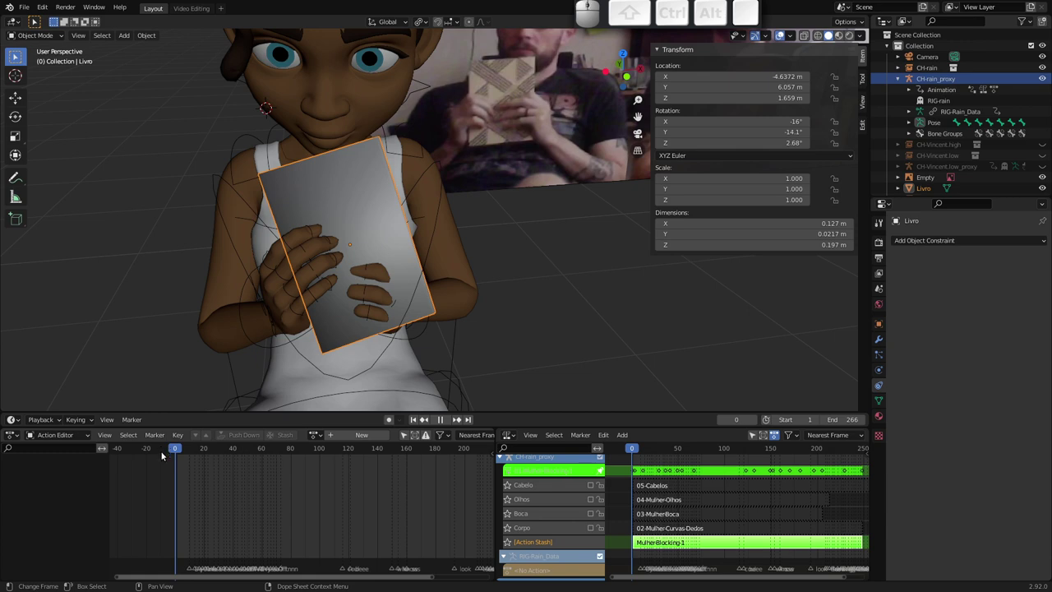
key(Right)
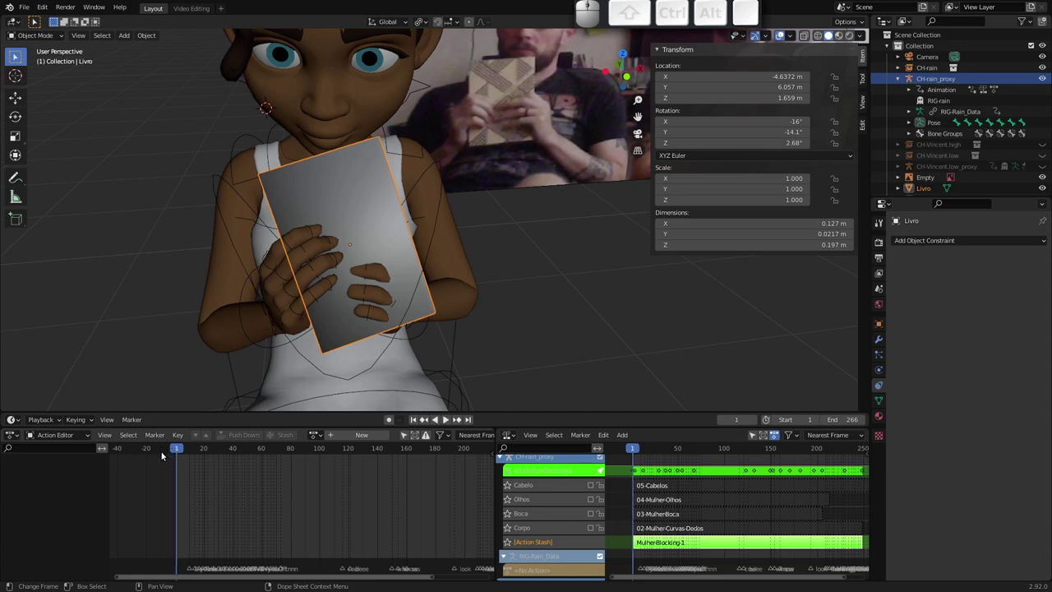
click(247, 290)
key(ctrl+p)
key(ctrl+Down)
key(ctrl+Return)
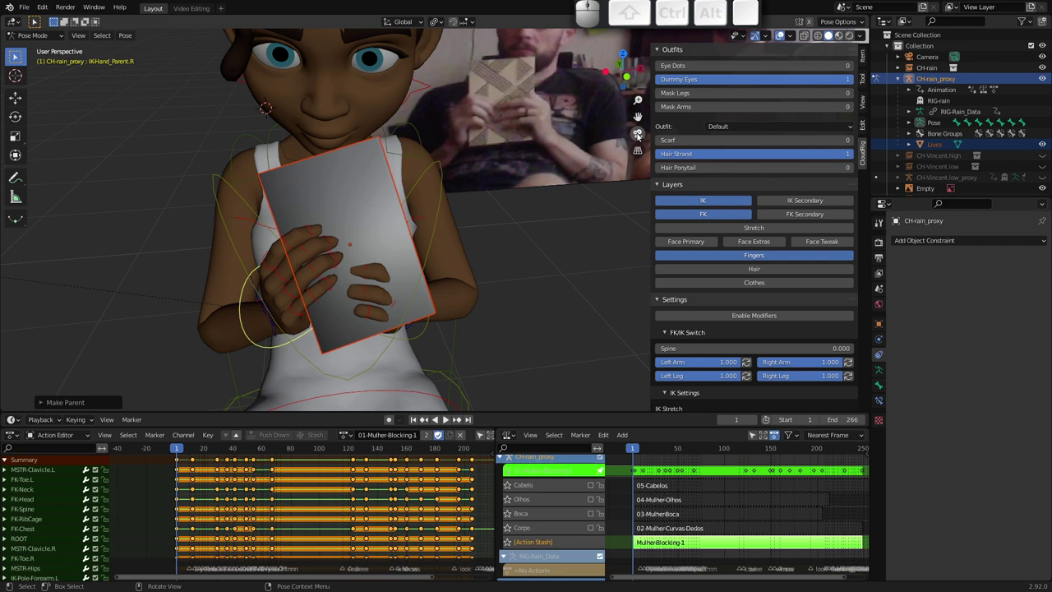
click(634, 141)
Scrub to frame 34 checking the book follows the hand, then leave tweak mode on MulherBlocking1
drag(355, 281, 408, 243)
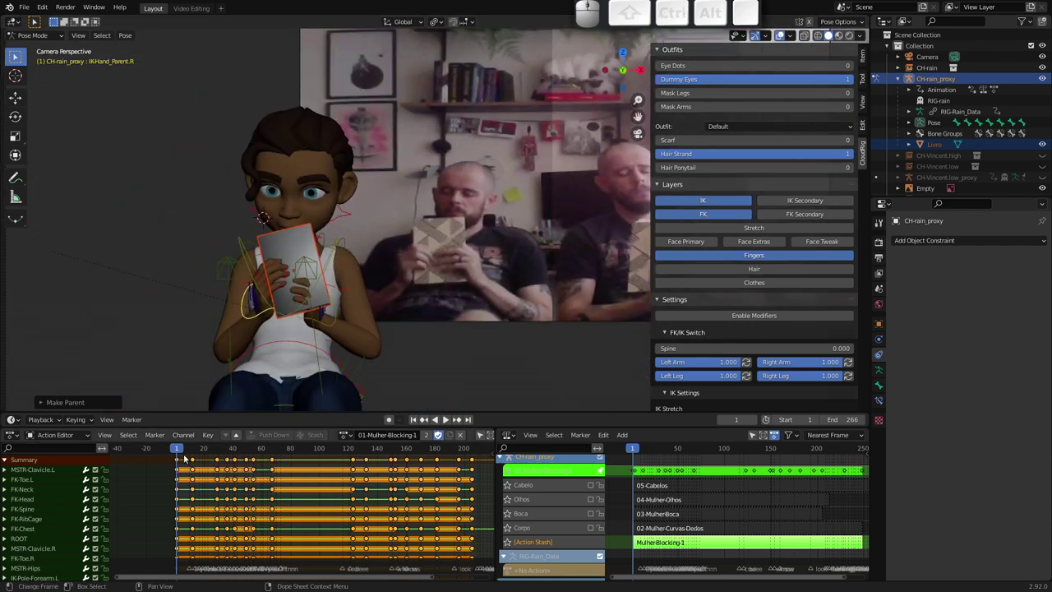
drag(180, 450, 252, 450)
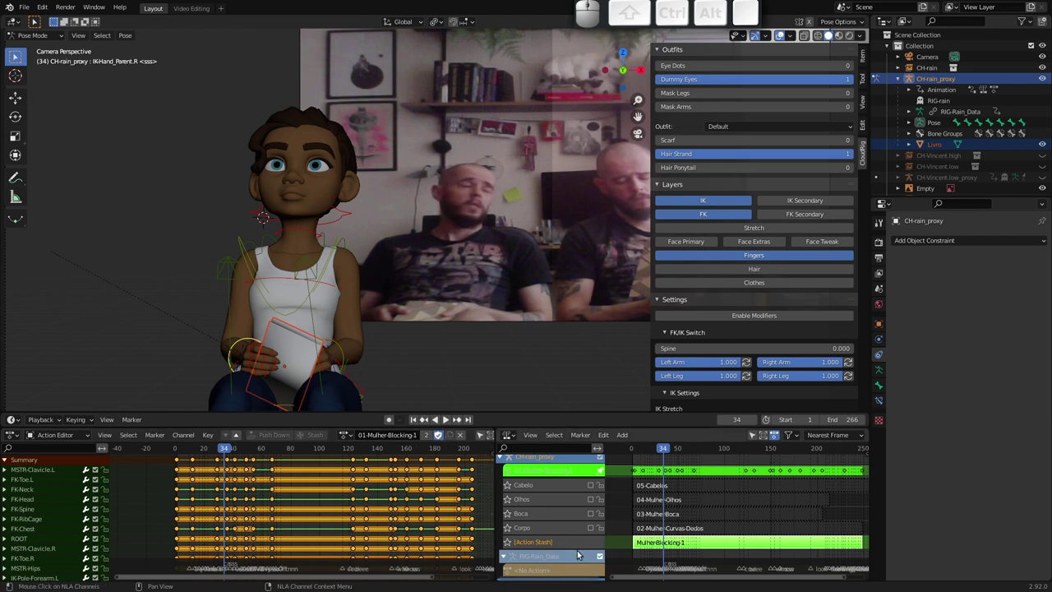
key(Tab)
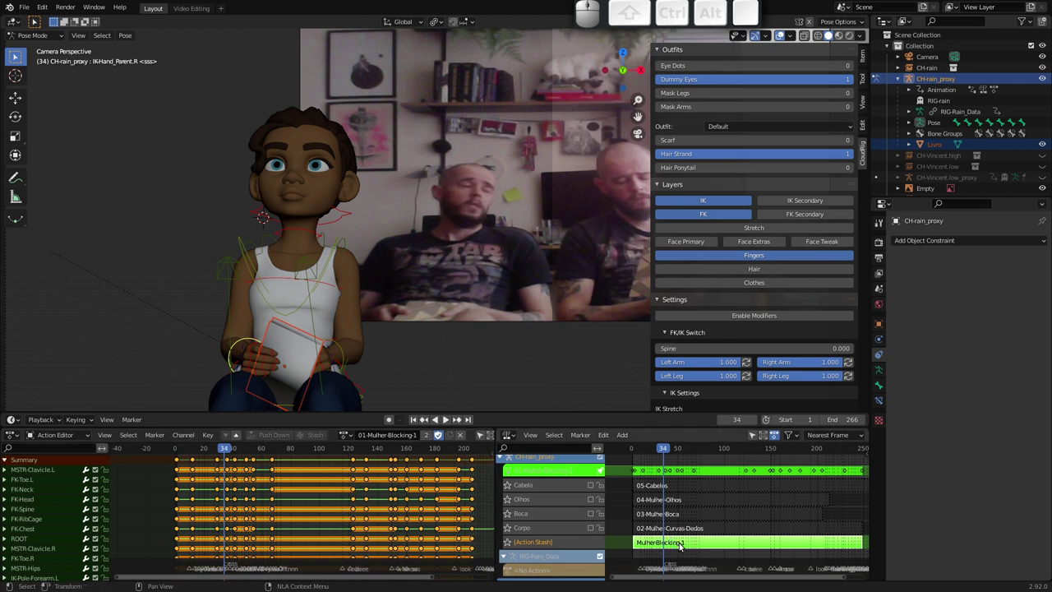
key(Tab)
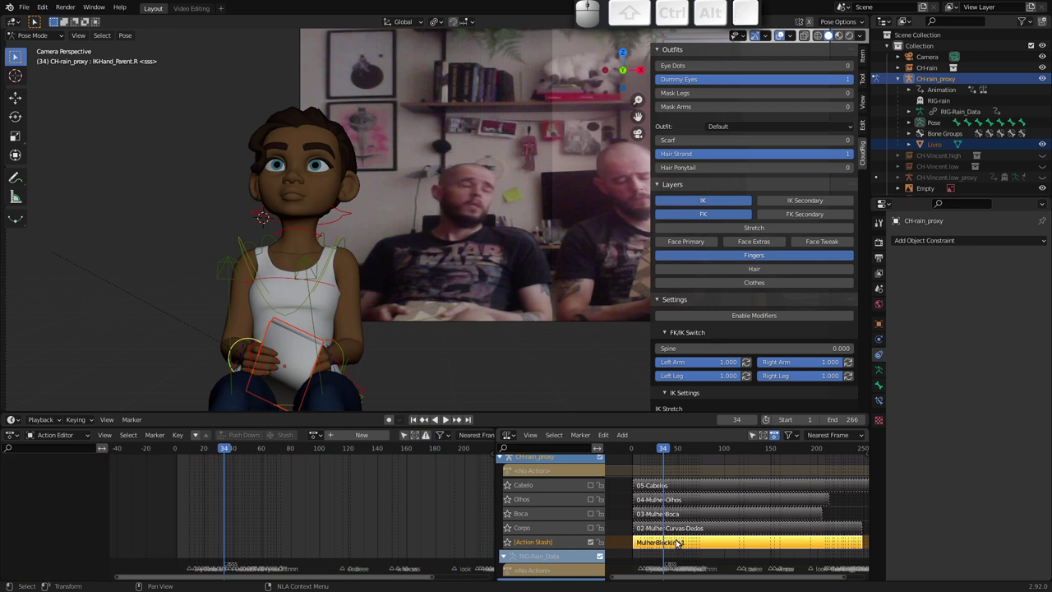
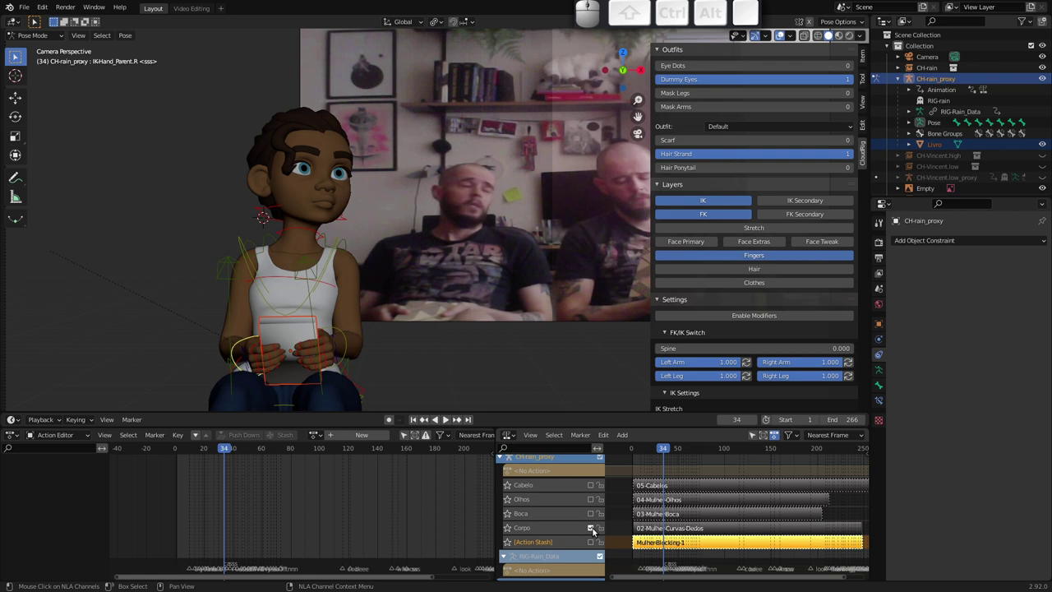
Toggle the Corpo track on and off, then reopen the MulherBlocking1 strip's action for editing
click(675, 530)
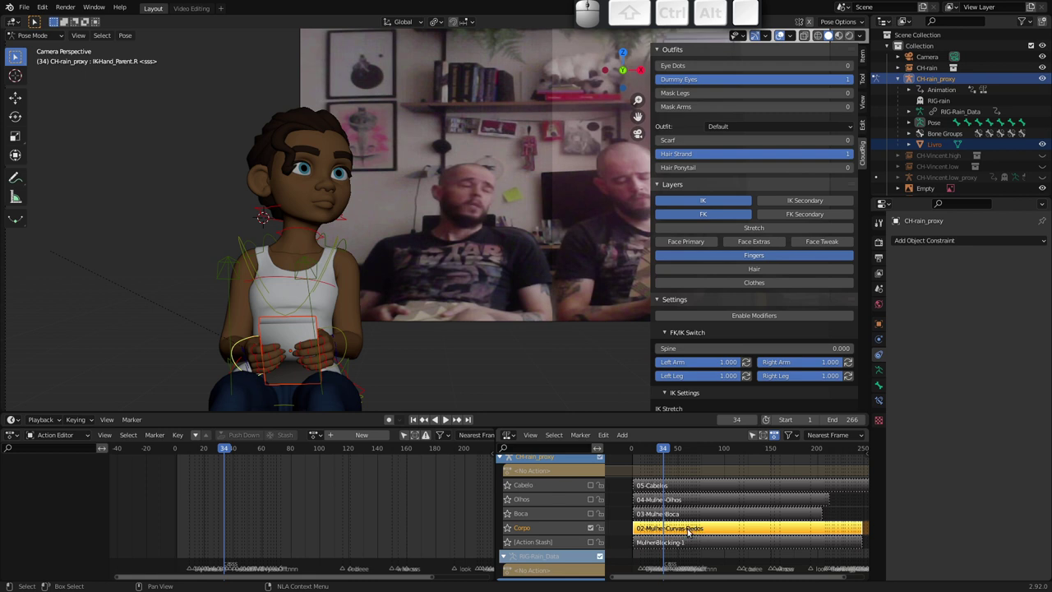
click(587, 531)
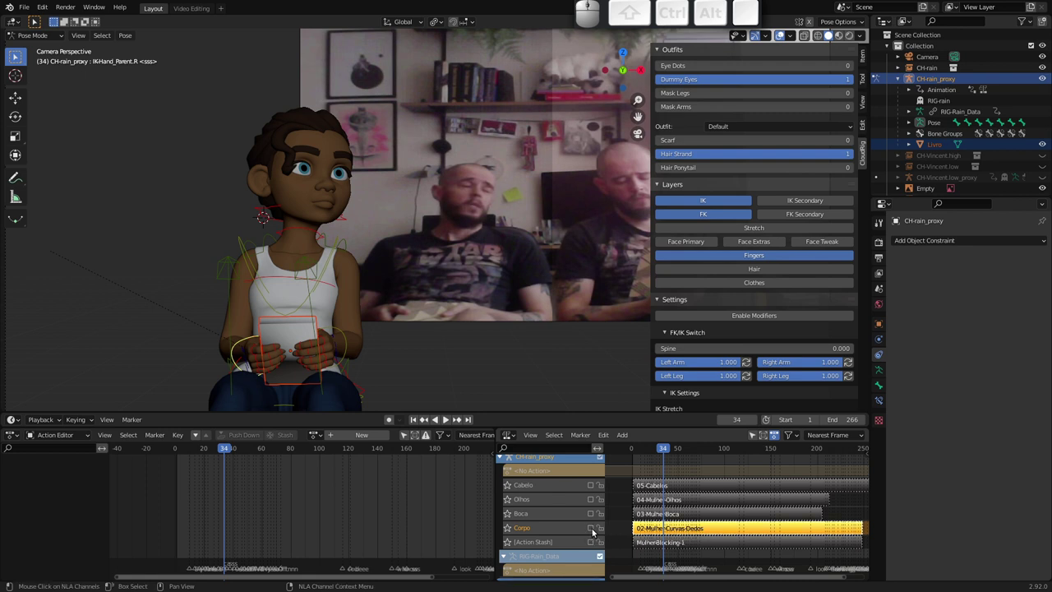
click(590, 540)
click(655, 543)
key(Tab)
key(a)
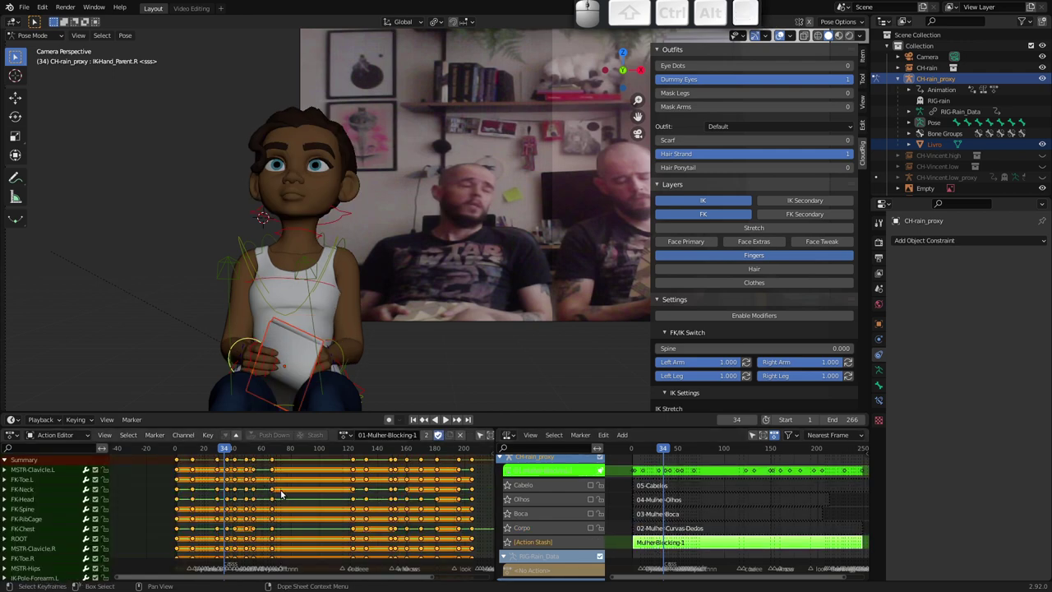
Switch the timeline display to seconds plus frames instead of plain frames
key(ctrl+t)
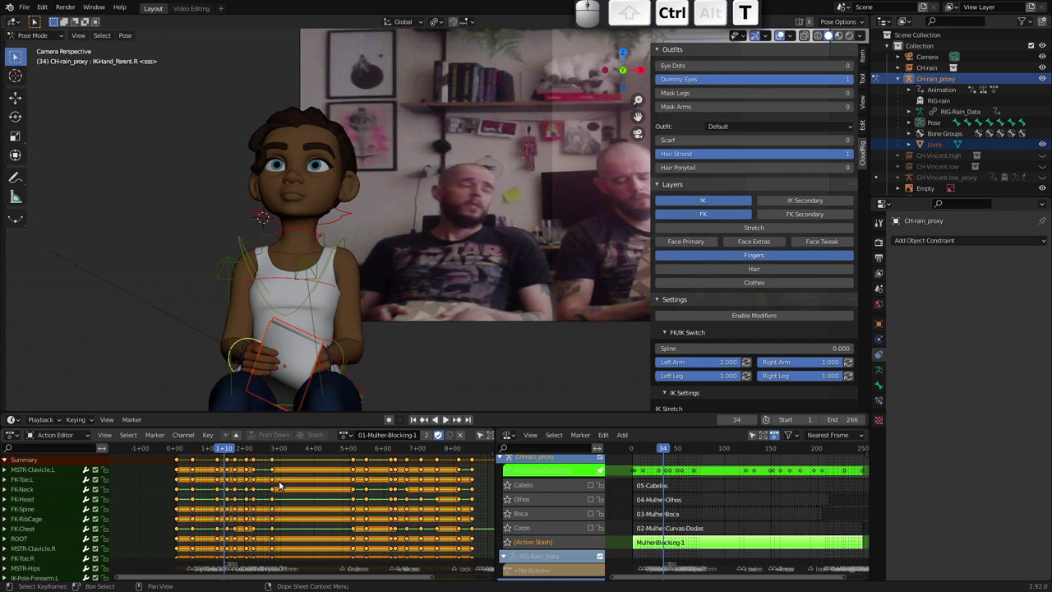
key(Escape)
key(shift+t)
key(shift+Escape)
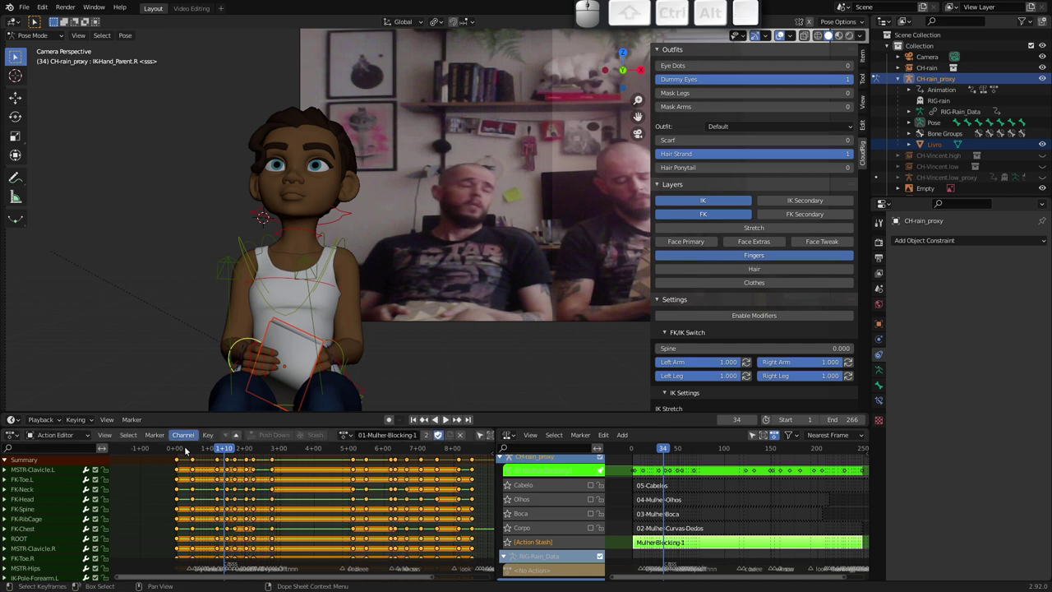
Set all blocking keyframes to Bezier interpolation and scrub to review the smoothed motion
click(206, 437)
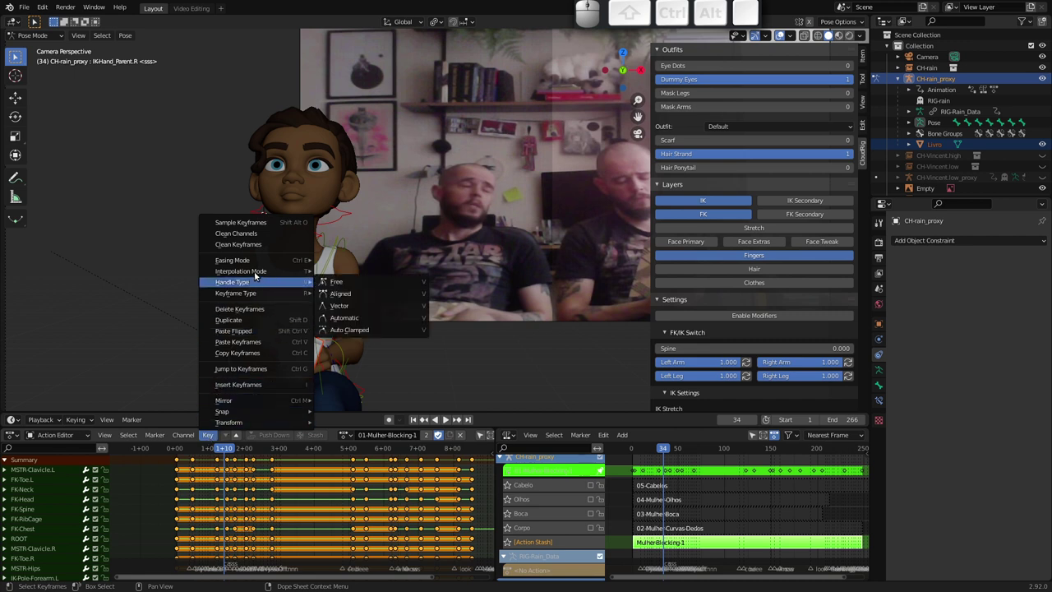
key(t)
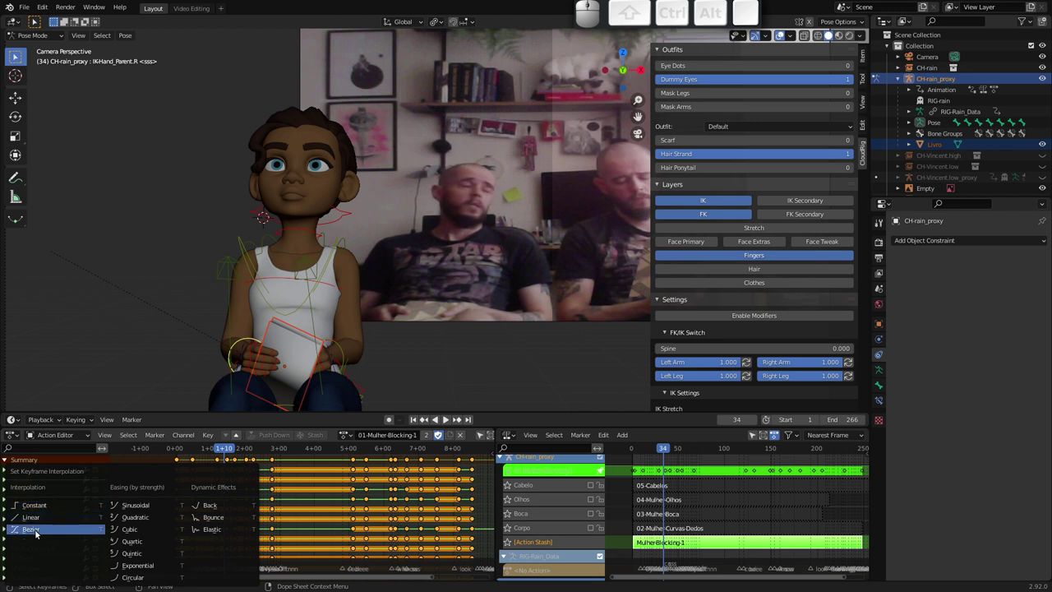
click(47, 530)
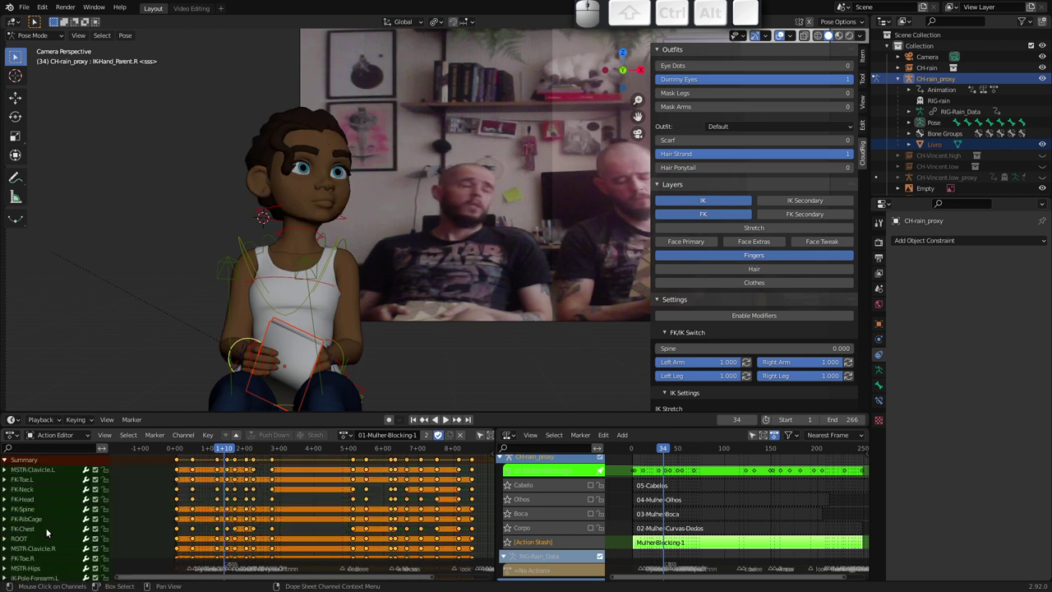
drag(226, 449, 279, 462)
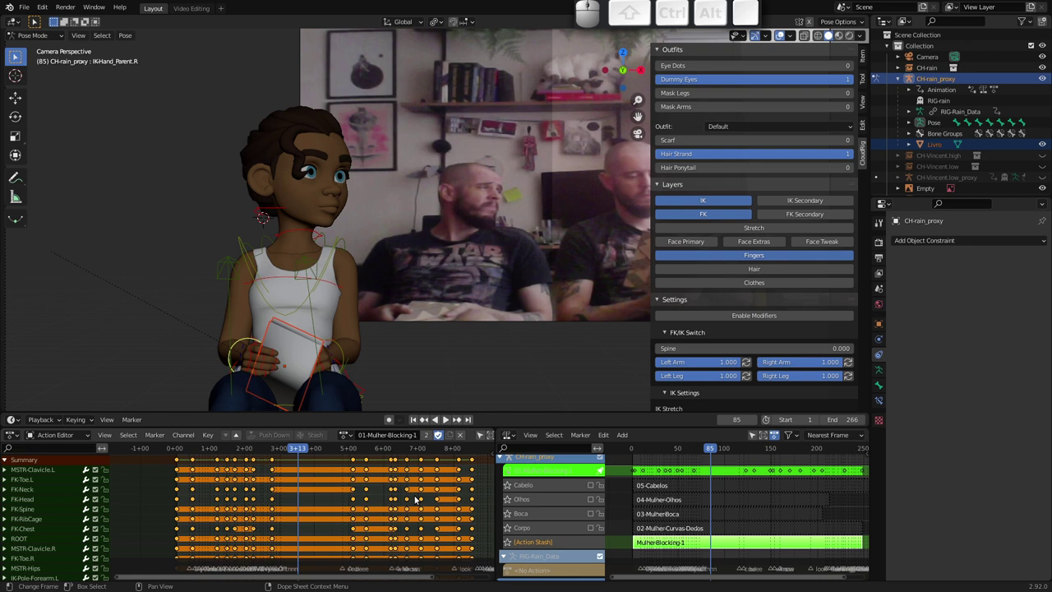
Leave the blocking action, enable the Corpo track and open its 02-Mulher-Curvas-Dedos action for editing
key(Tab)
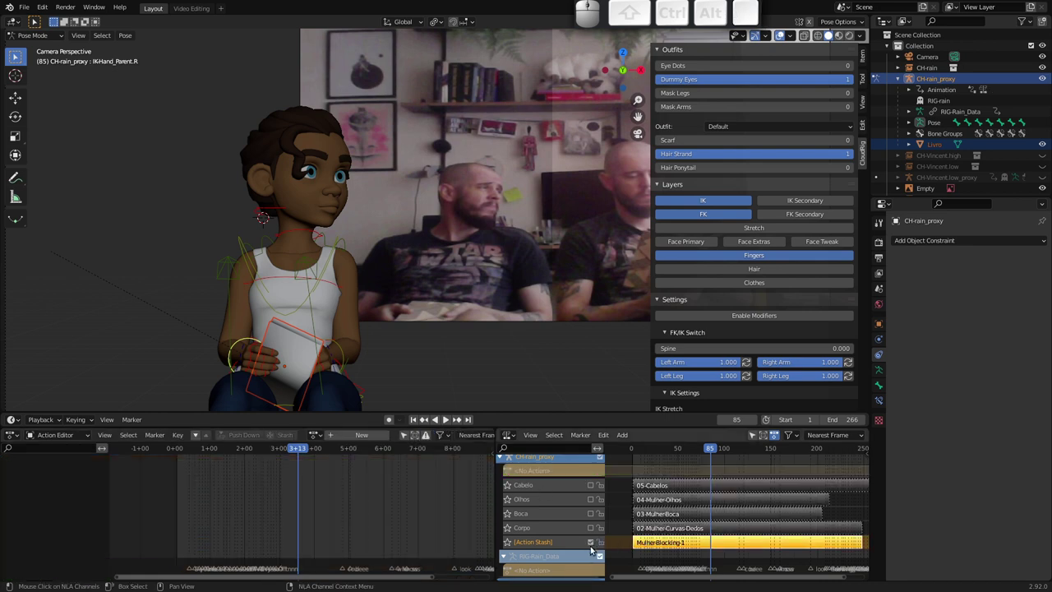
click(588, 547)
click(597, 529)
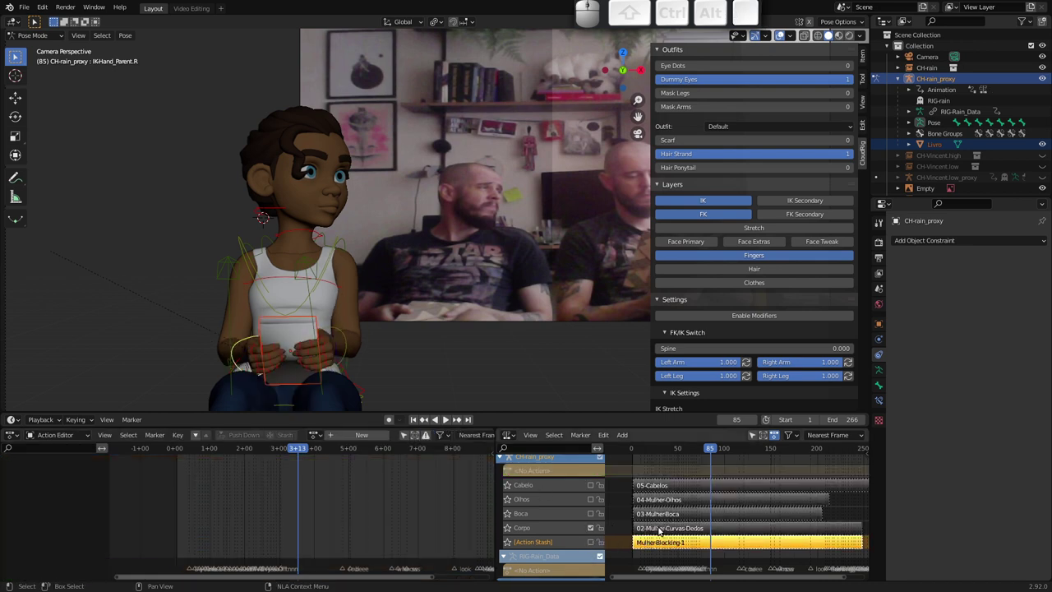
key(Tab)
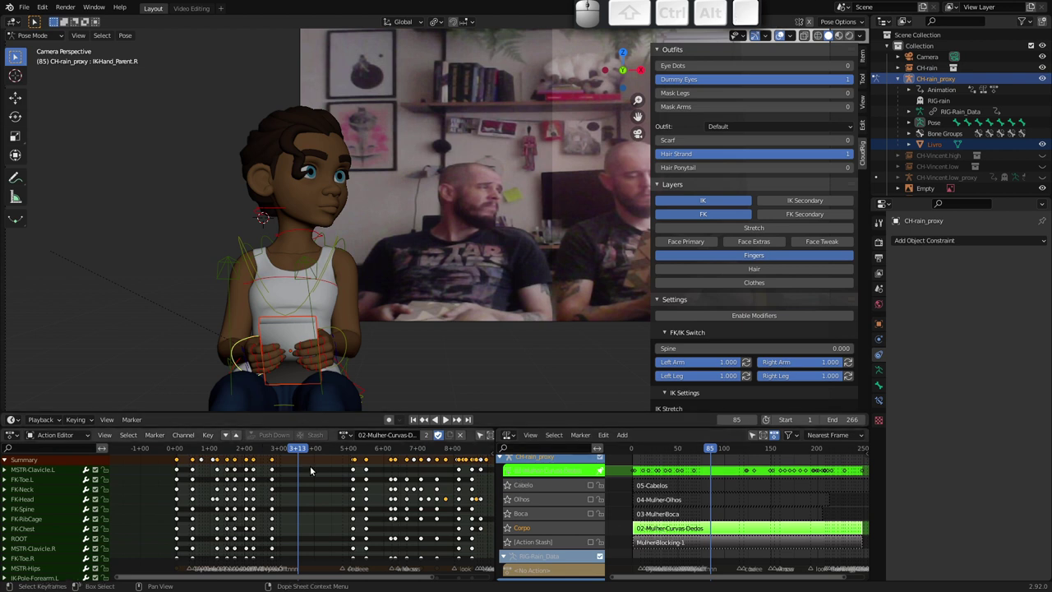
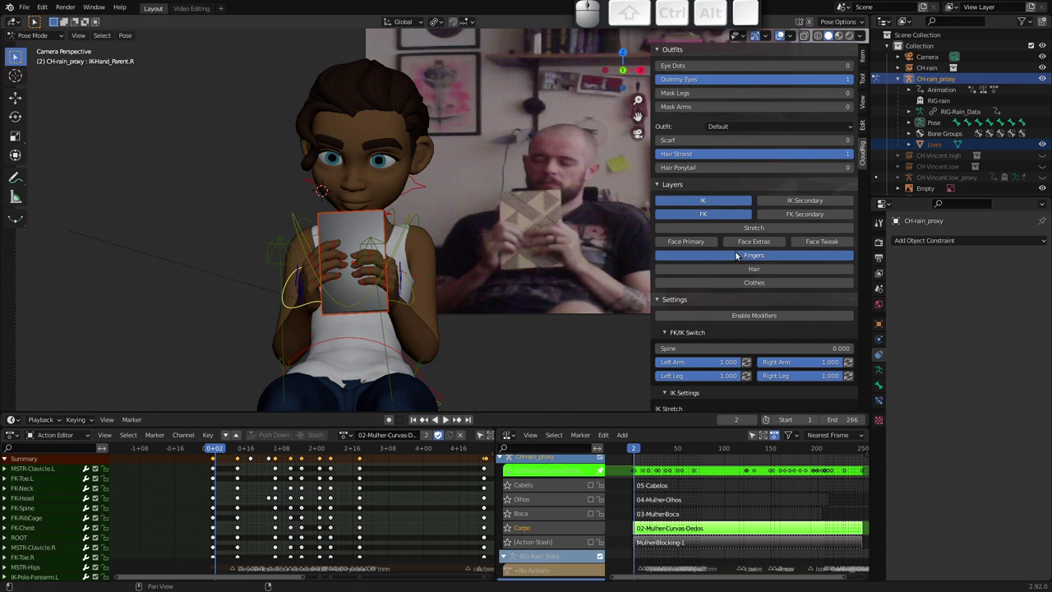
Hide the finger control bones, jump to the first frame, then show the fingers again
click(738, 258)
click(730, 259)
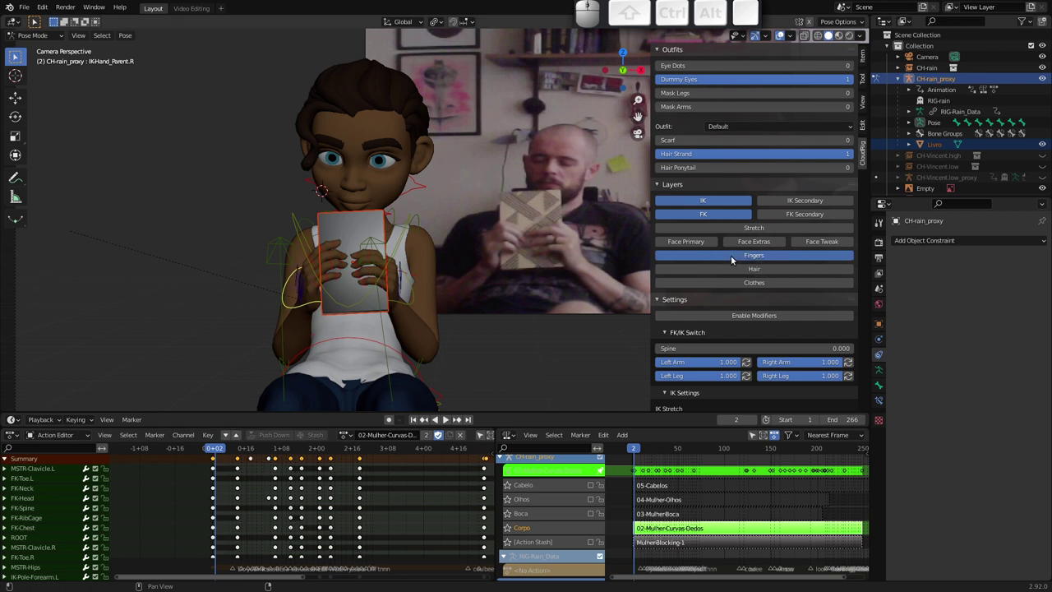
click(734, 258)
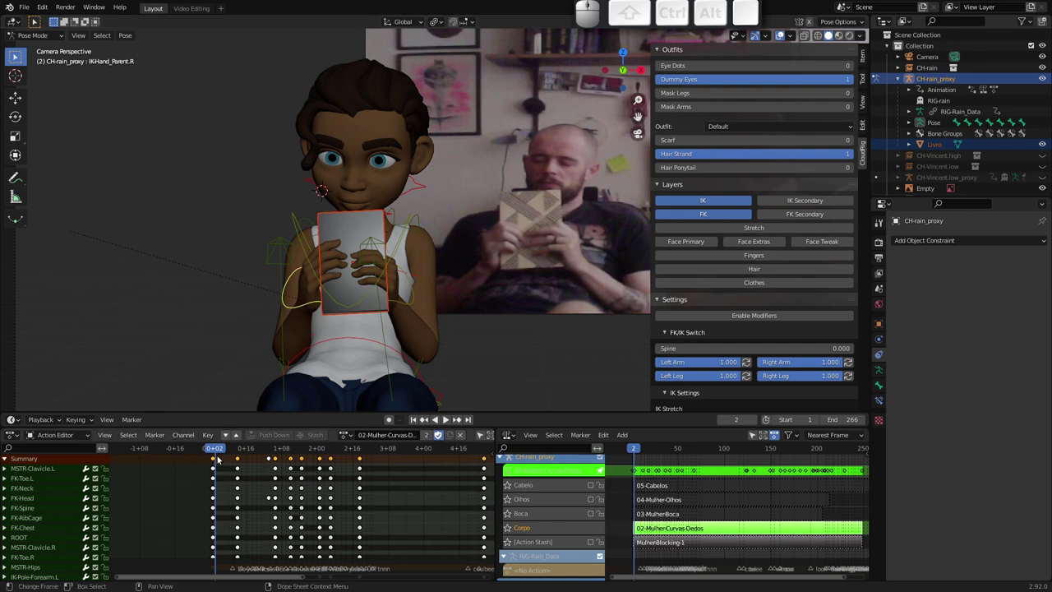
drag(217, 451, 235, 466)
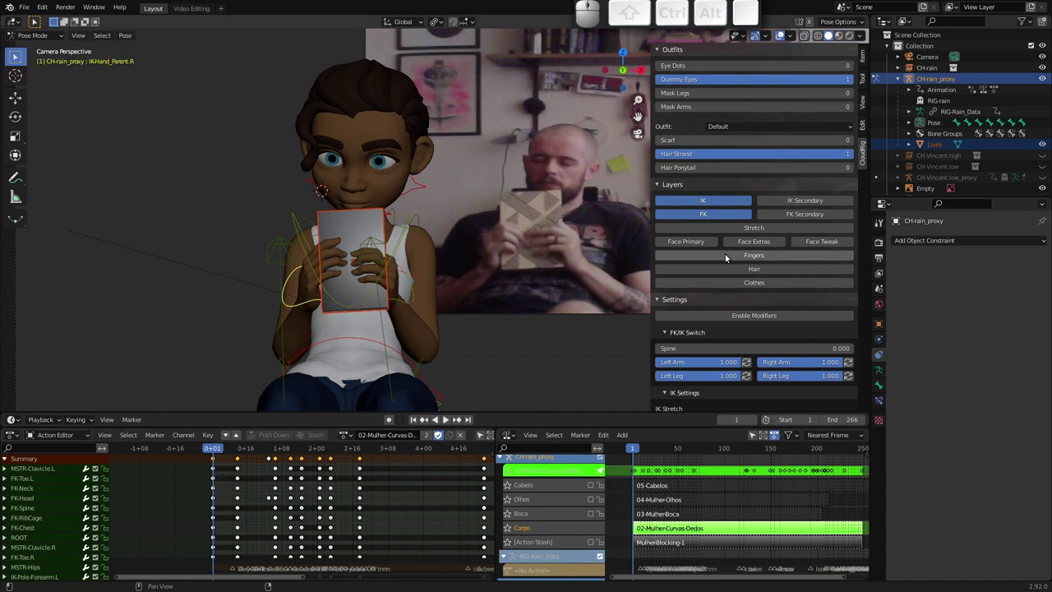
click(725, 256)
Zoom on the face and book and scrub the animation from frame 115 to near its end
drag(322, 275, 307, 306)
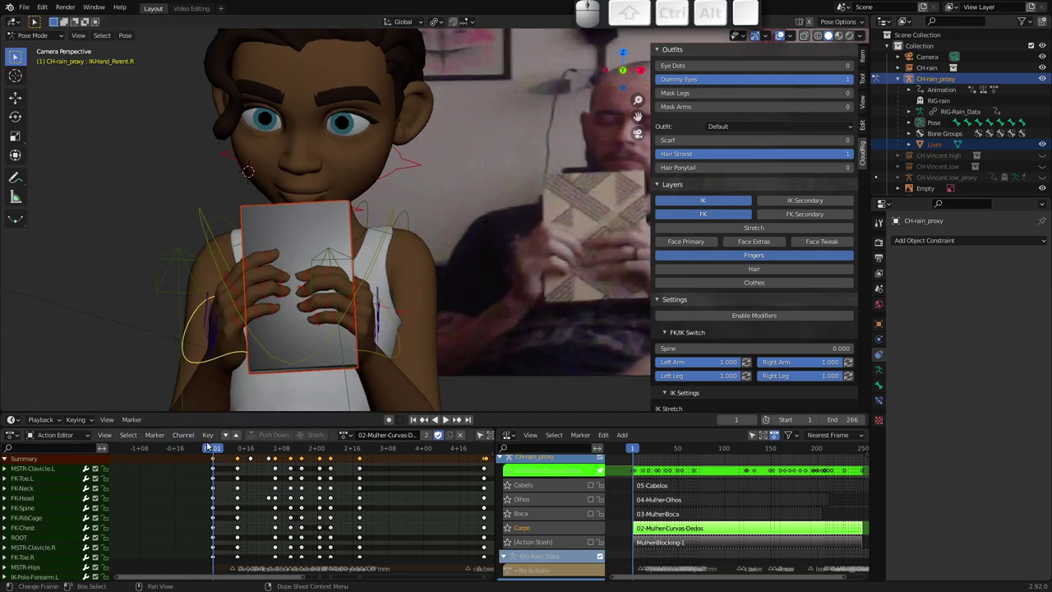
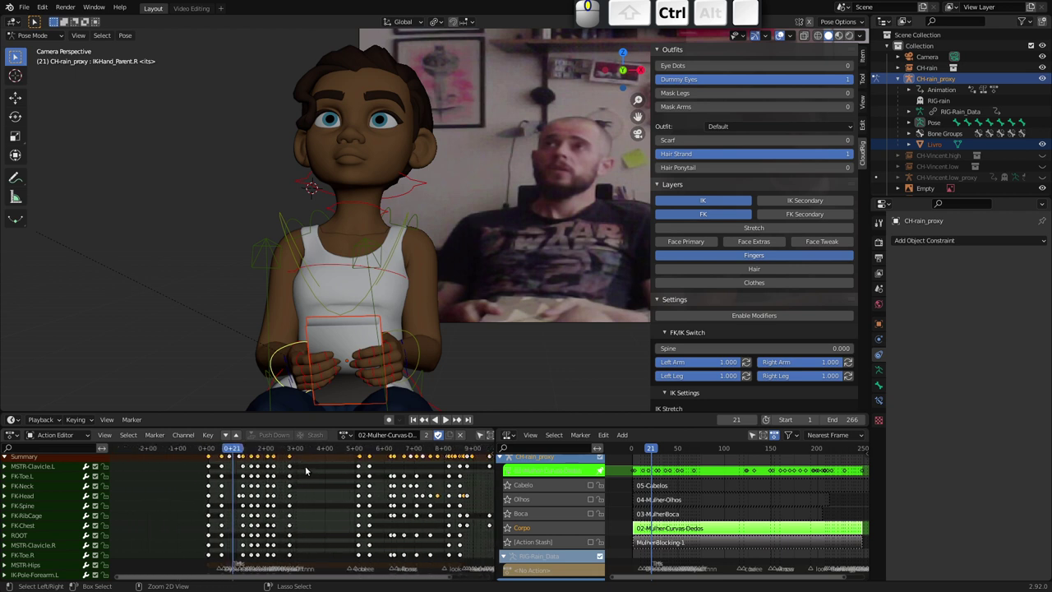
middle_click(313, 470)
drag(172, 448, 337, 472)
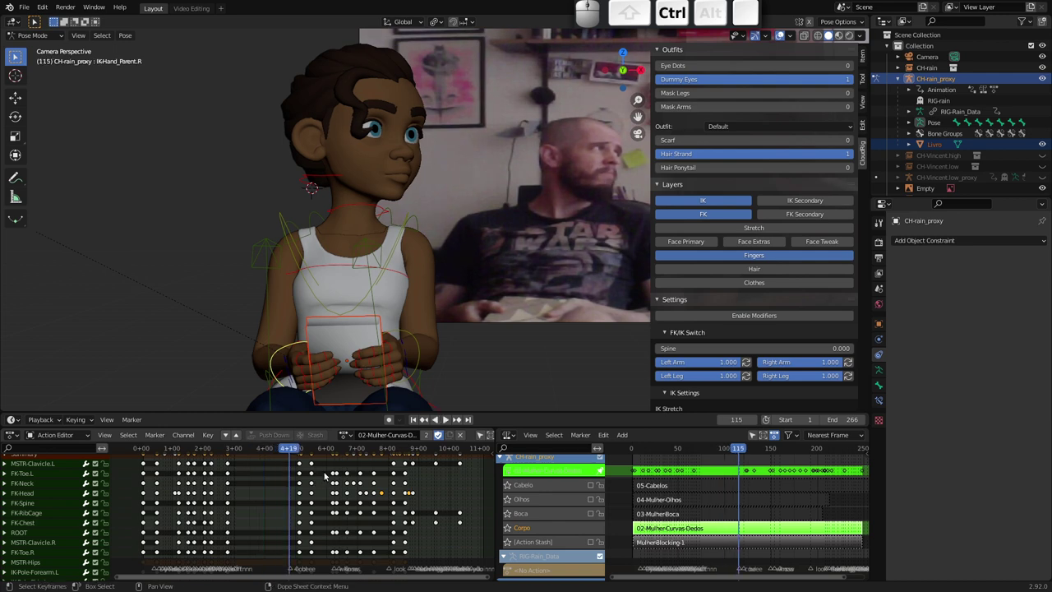
middle_click(951, 177)
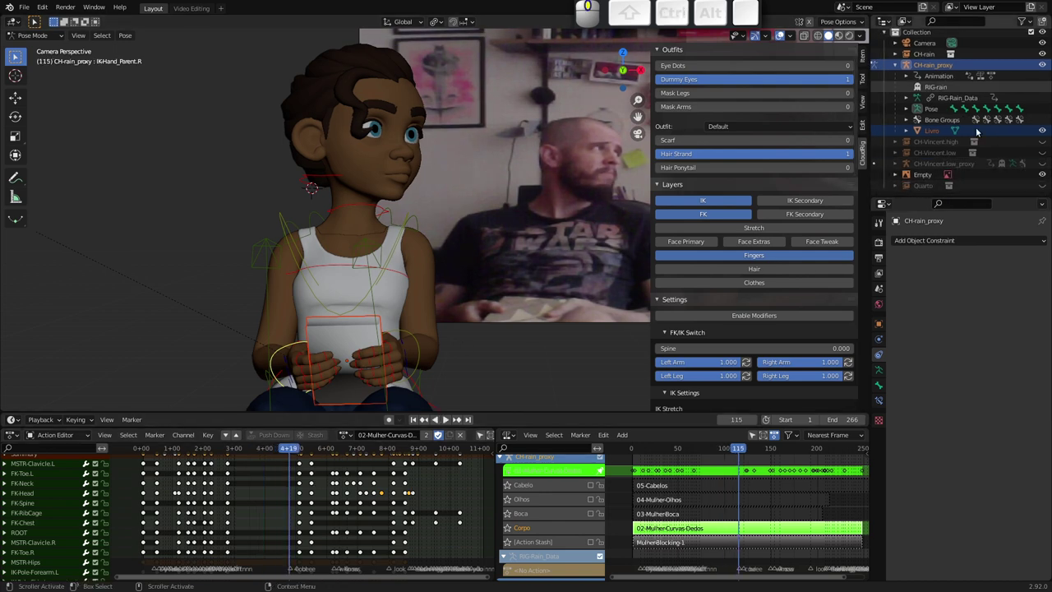
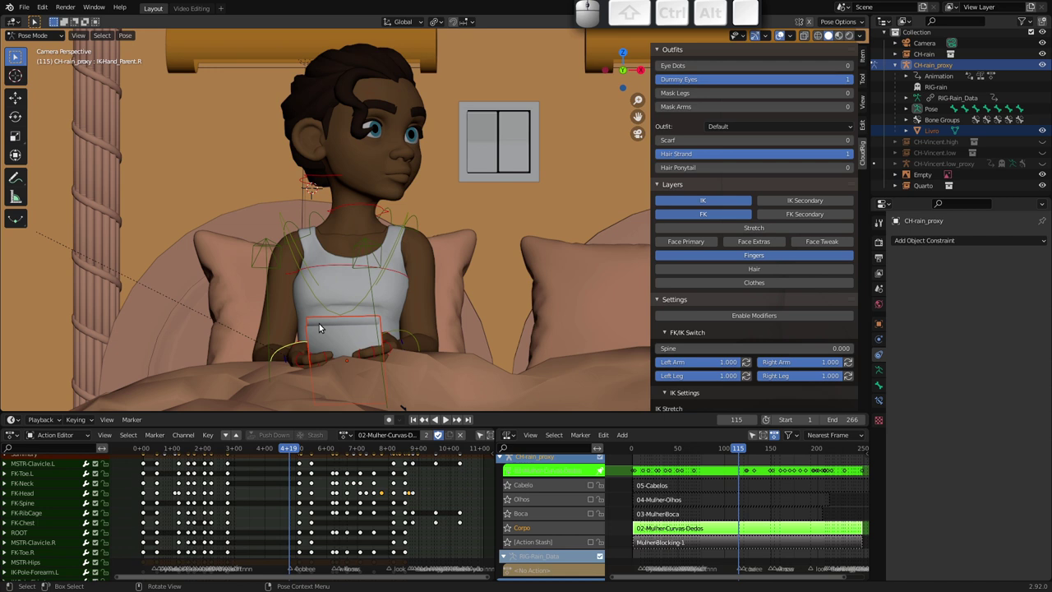
drag(293, 450, 417, 362)
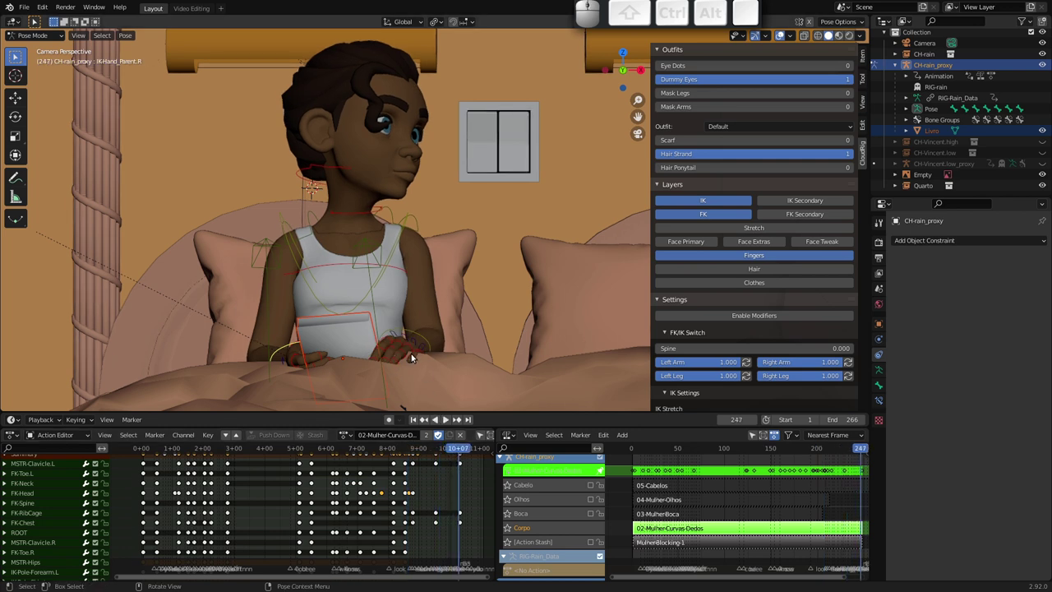
Save the scene file and switch over to the browser's Blend Swap bedroom page
key(ctrl+s)
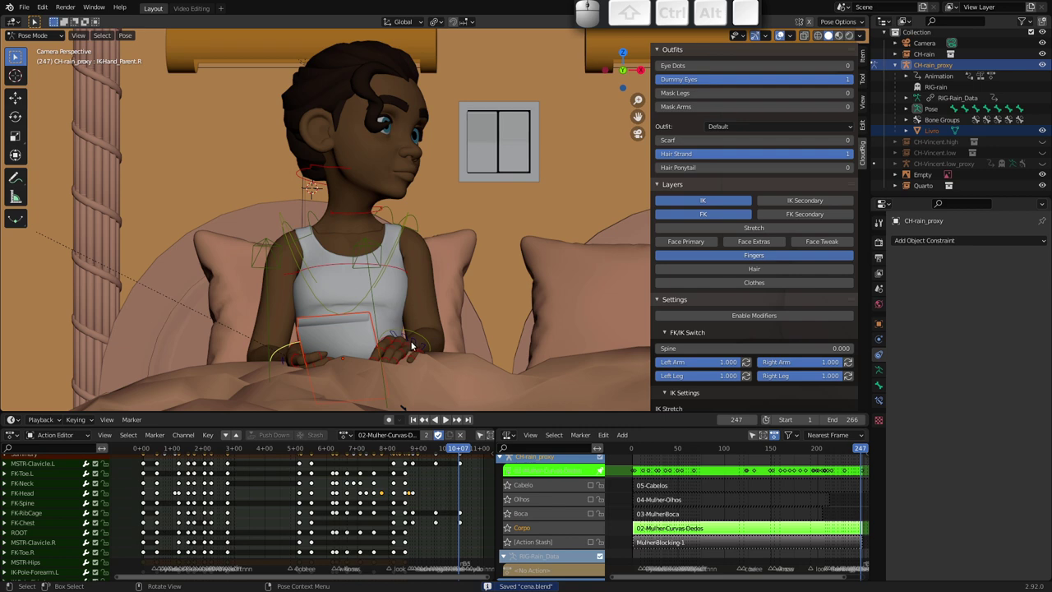
key(alt+Tab)
key(alt+Tab)
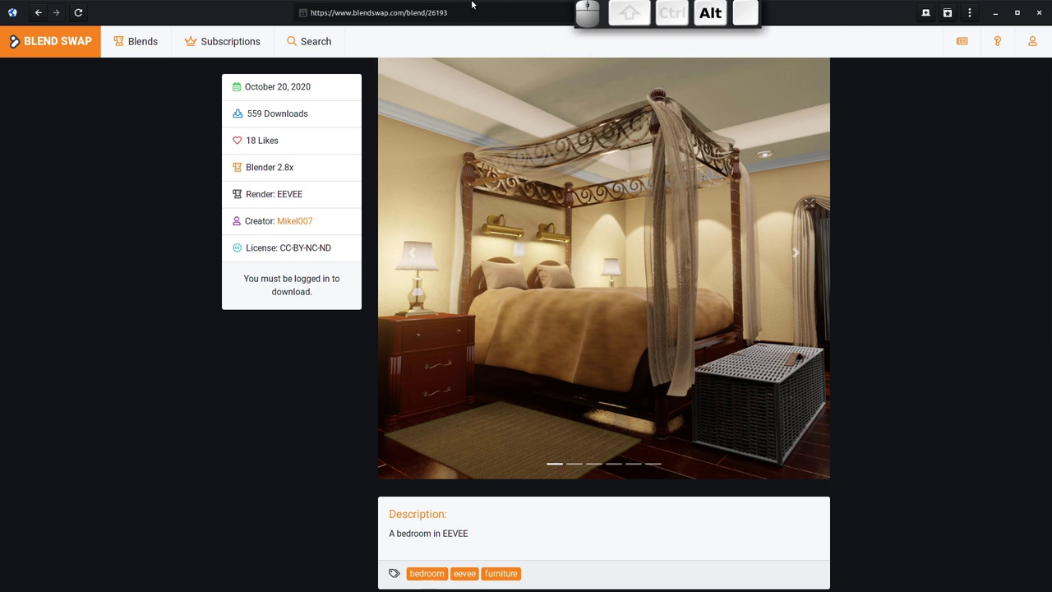
Bring the Blender window back to the front after reviewing the Blend Swap page
click(22, 13)
Show the recently opened files list with bedroom-no-textures-needed-in-eevee.blend
click(181, 56)
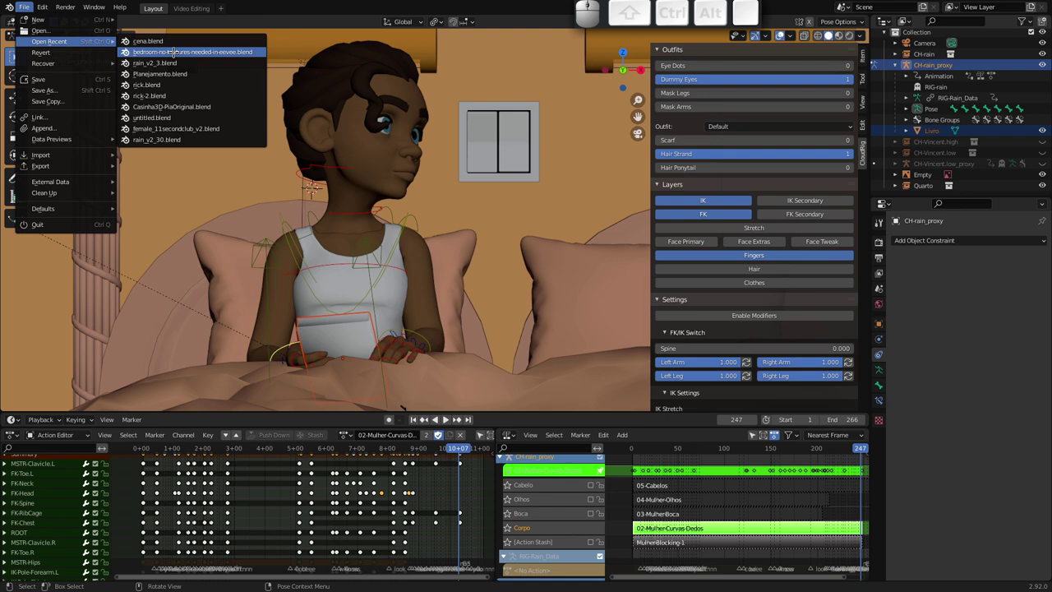
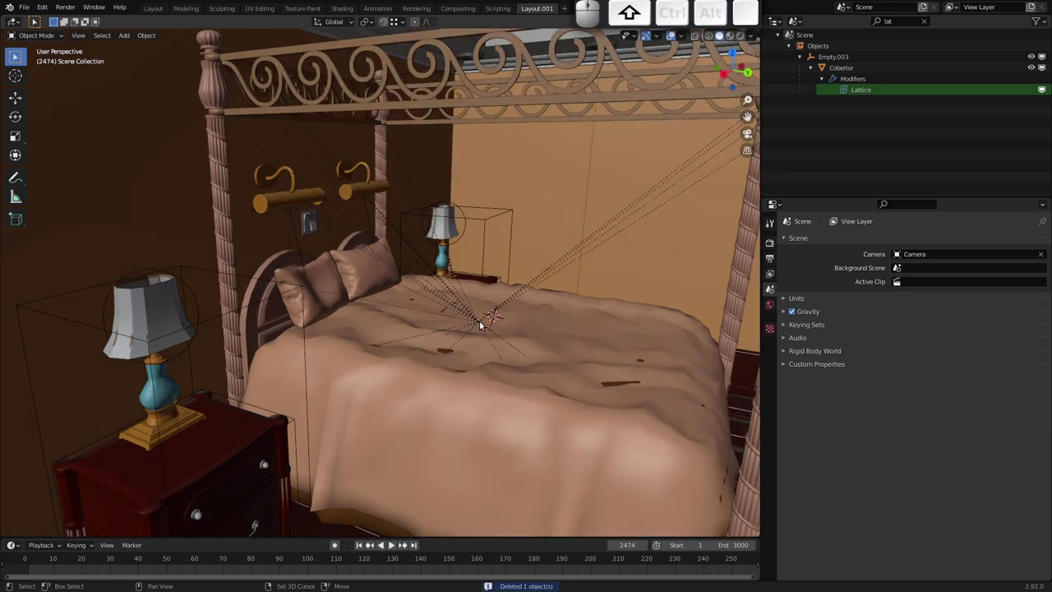
Add a lattice around the blanket and parent the blanket to it with Lattice Deform
click(455, 415)
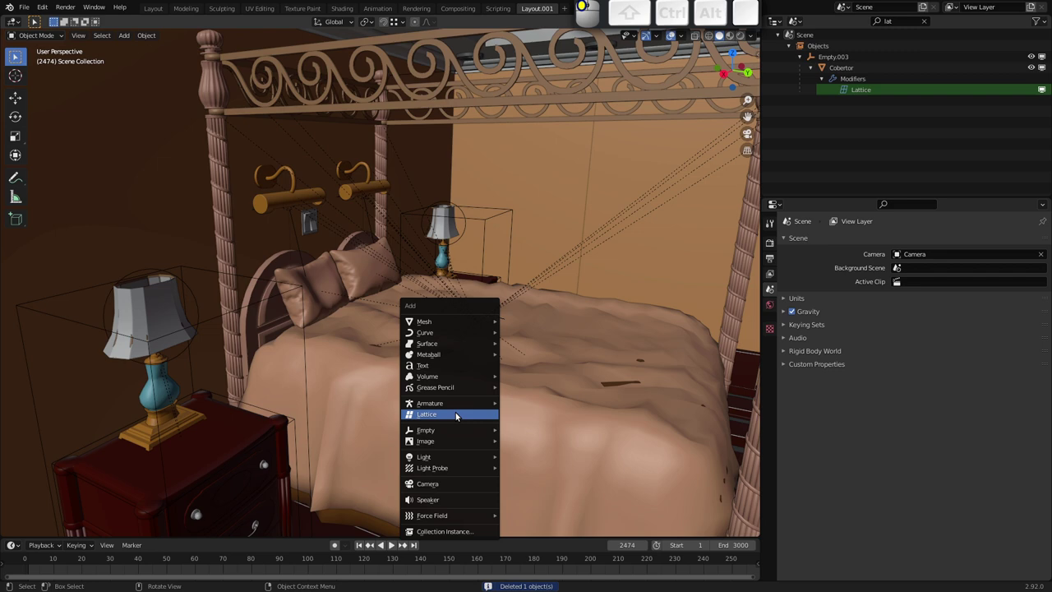
middle_click(447, 303)
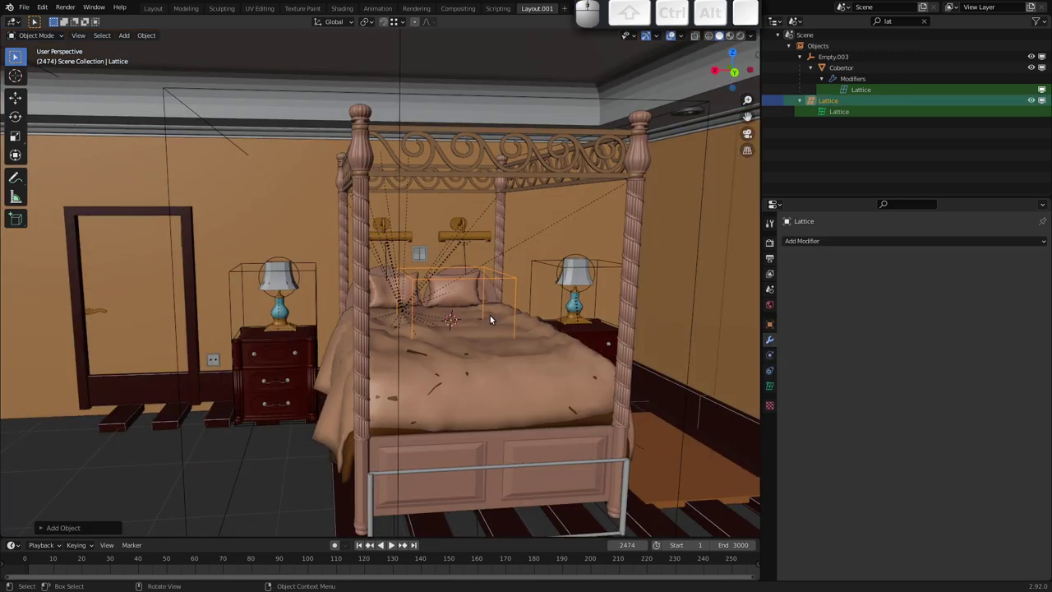
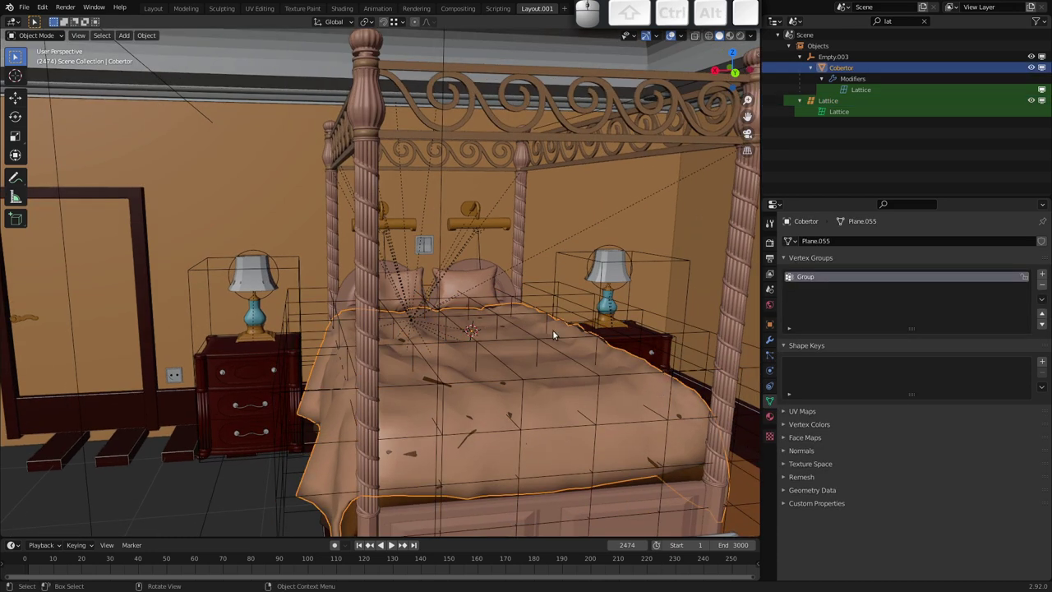
click(314, 305)
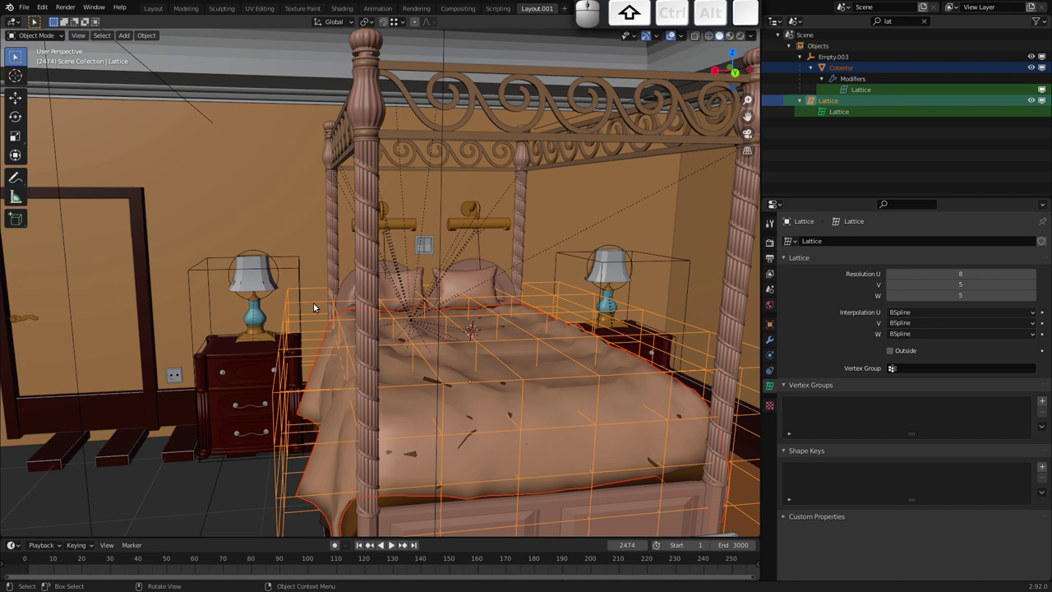
key(ctrl+p)
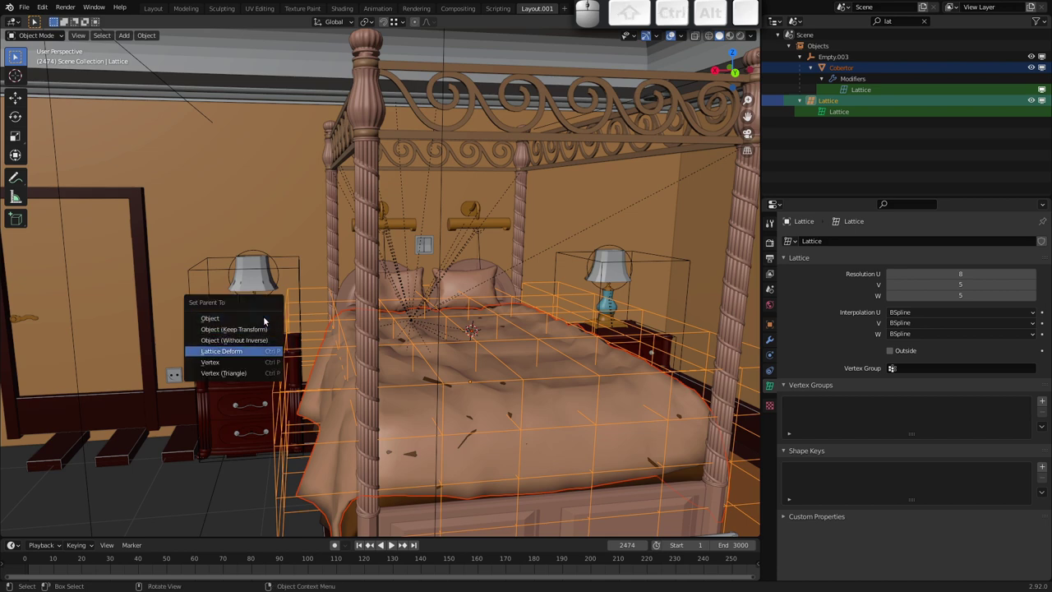
key(Return)
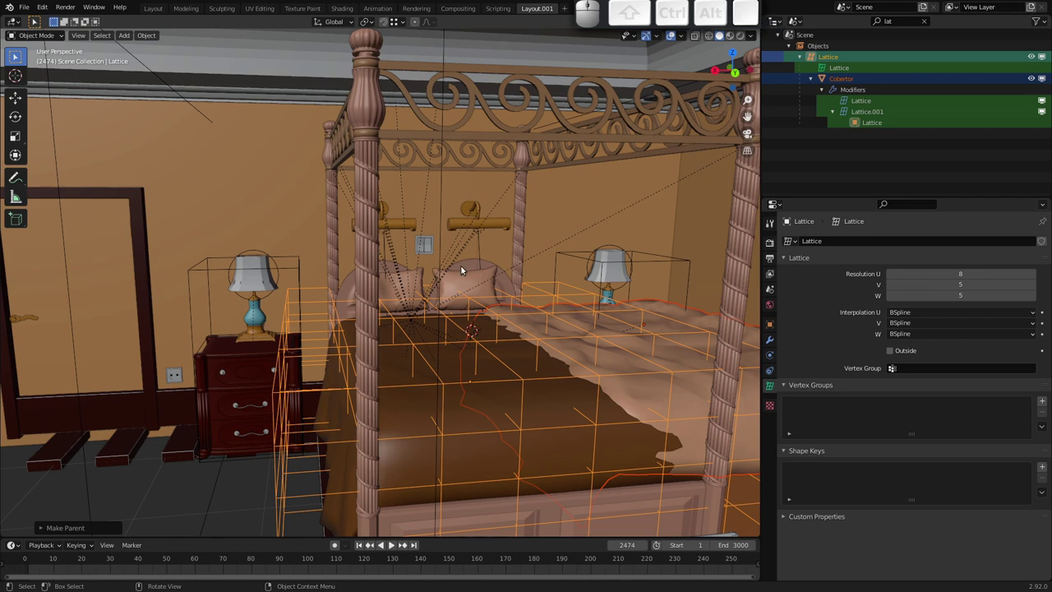
drag(578, 372, 561, 380)
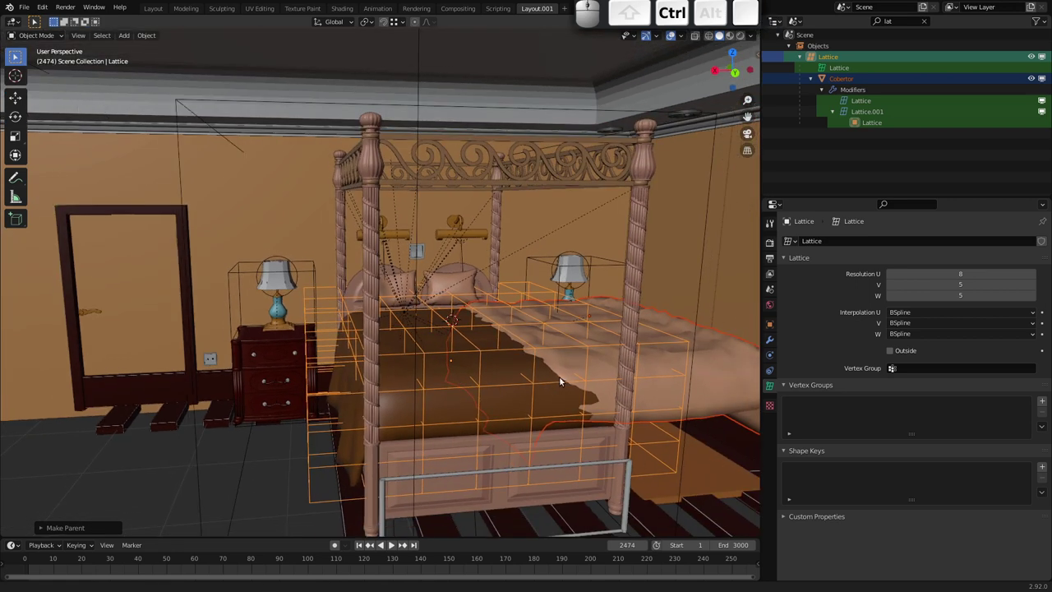
Undo the parenting and clear the blanket's parent link entirely
key(ctrl+z)
click(552, 379)
click(557, 373)
click(557, 378)
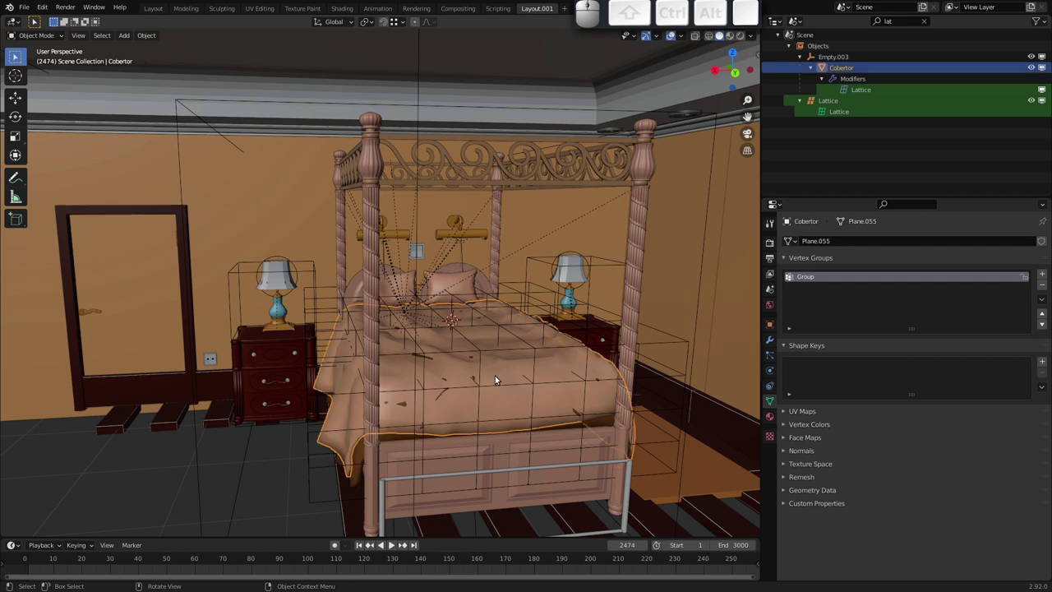
key(alt+p)
key(alt+Return)
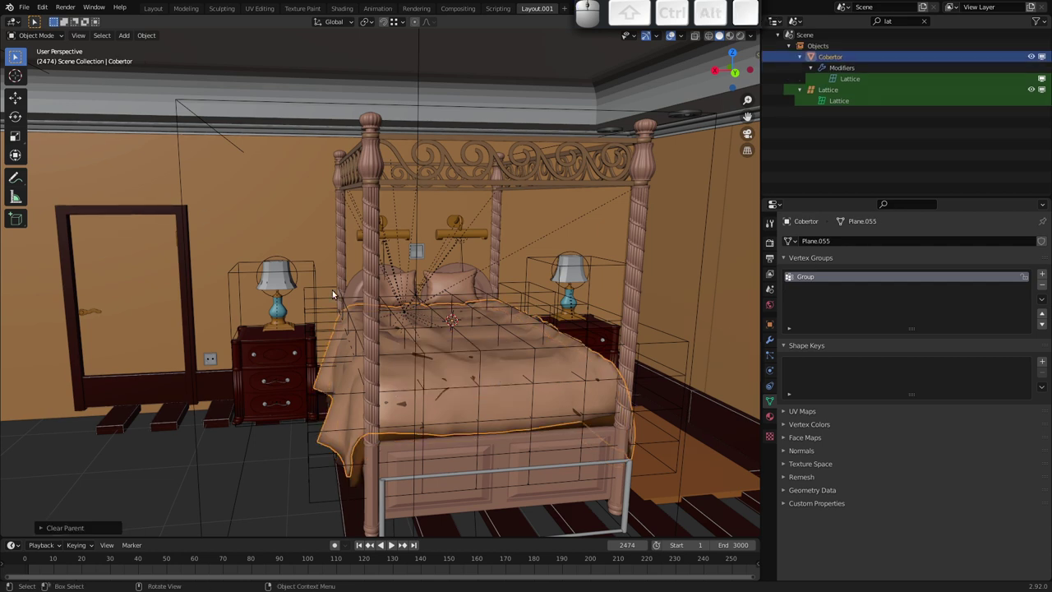
Re-parent the blanket Cobertor to the lattice with Lattice Deform and orbit to the bed's side
click(325, 358)
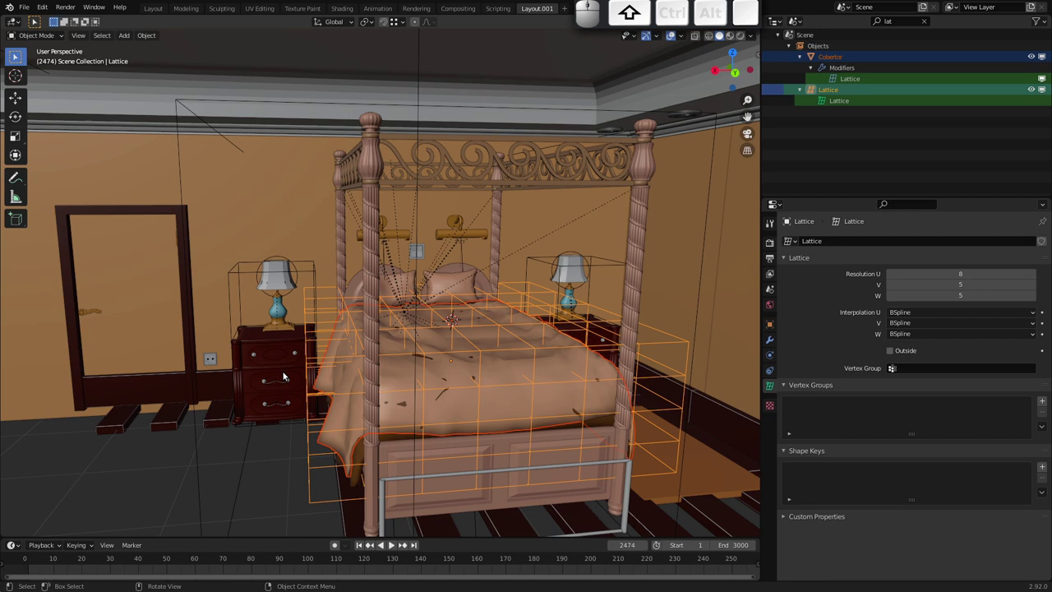
key(ctrl+p)
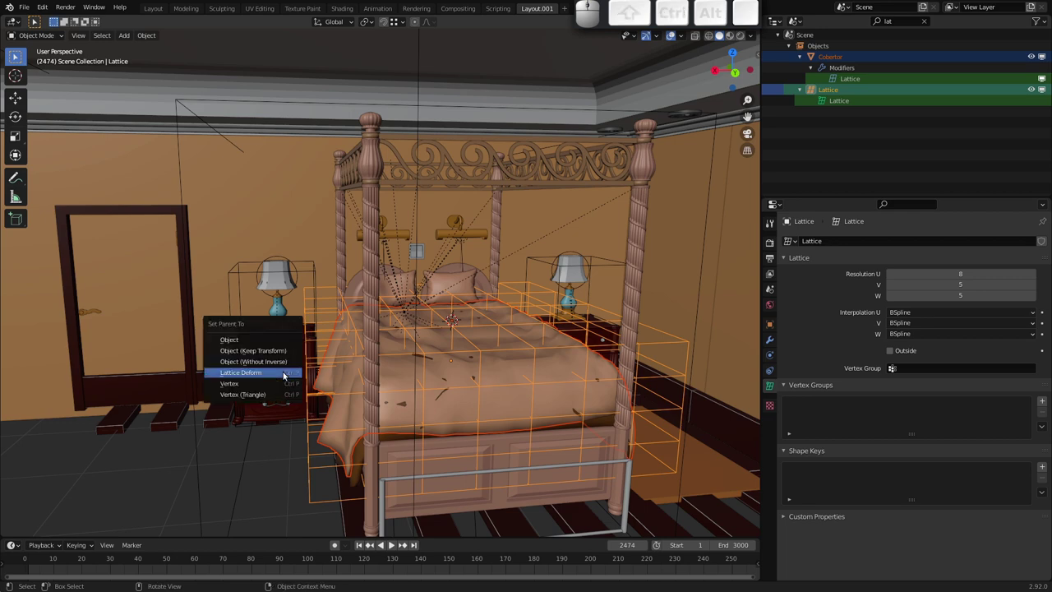
key(Return)
drag(363, 322, 466, 325)
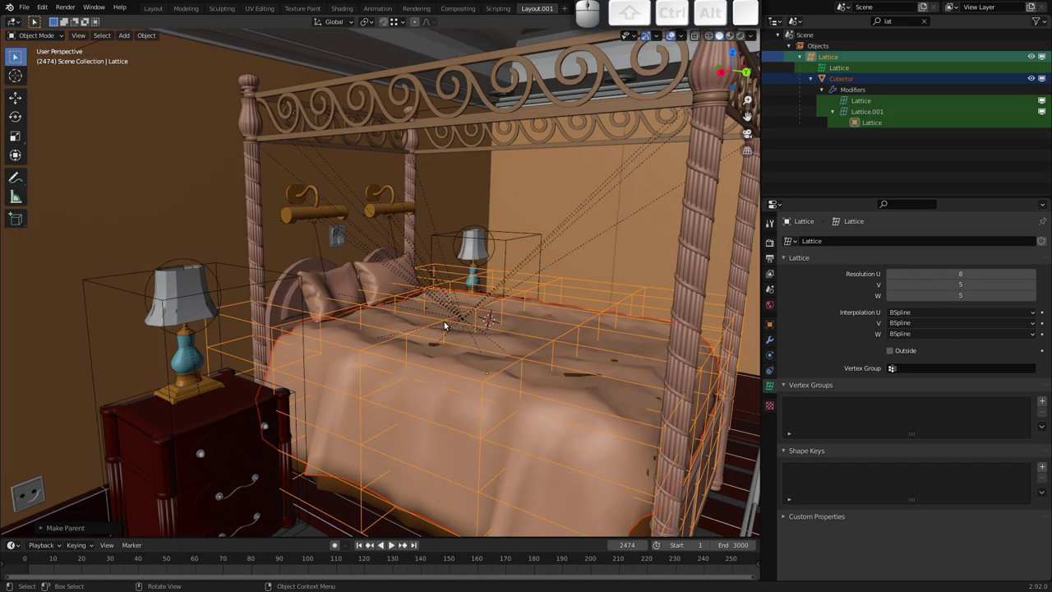
Enter Edit Mode on the lattice to expose its control points around the blanket
key(Tab)
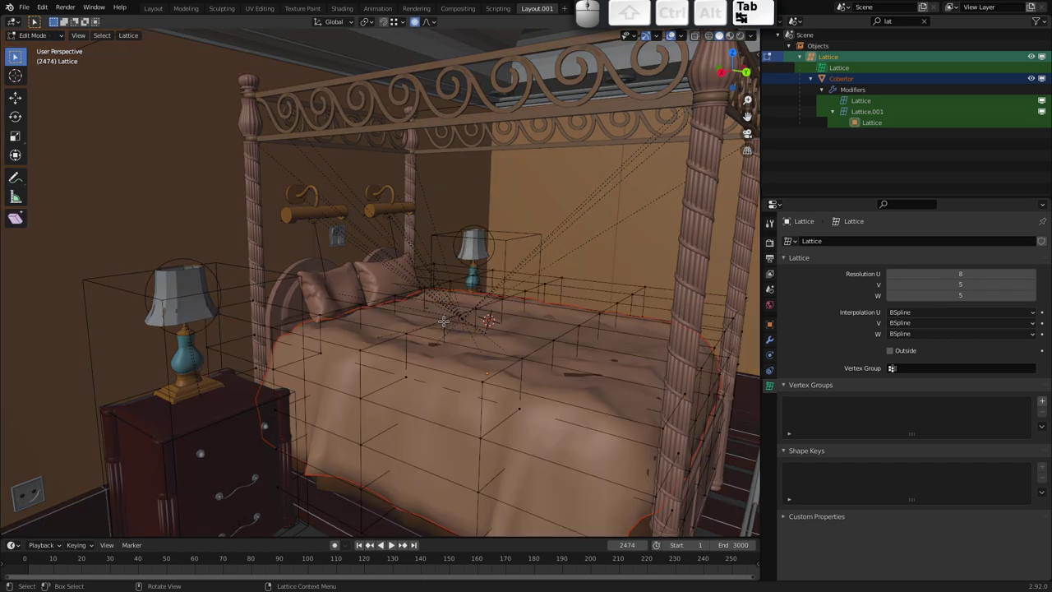
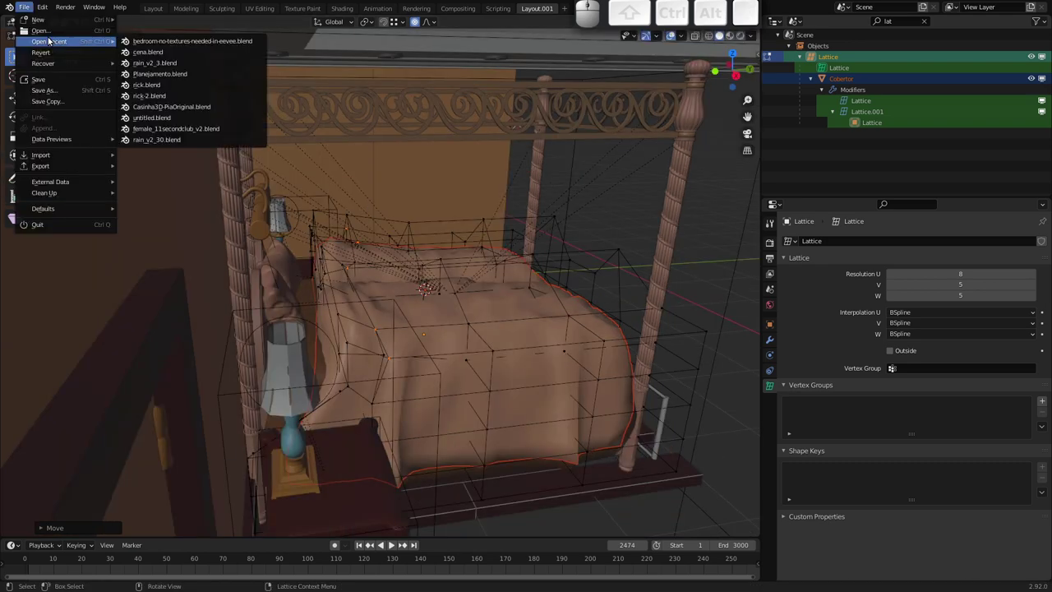
Reopen the character animation file from recents, choosing Don't Save for the bedroom lattice edits
click(151, 56)
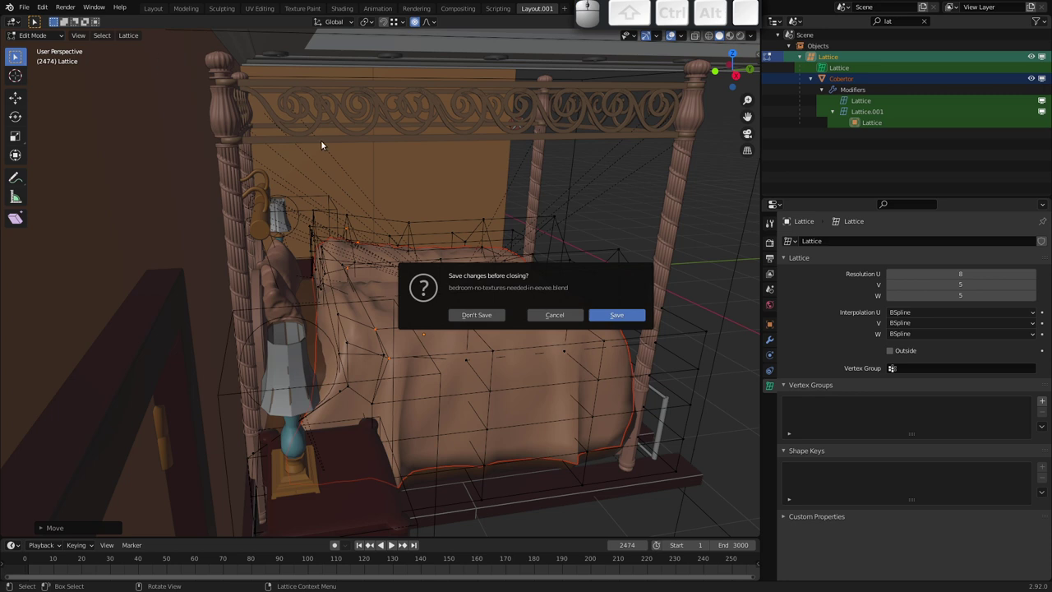
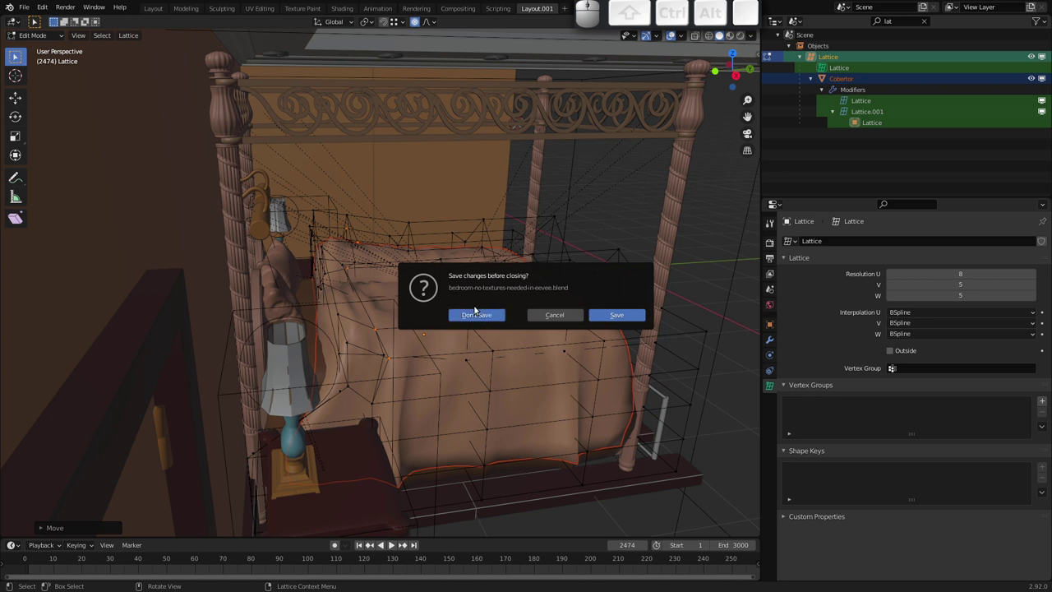
drag(410, 236, 411, 262)
middle_click(398, 289)
drag(358, 274, 322, 205)
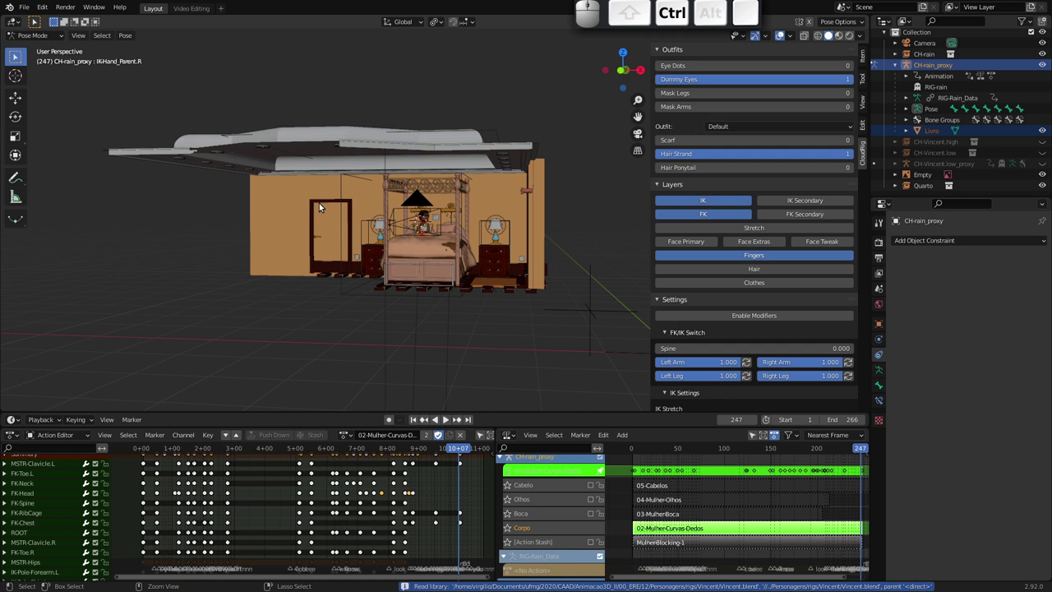
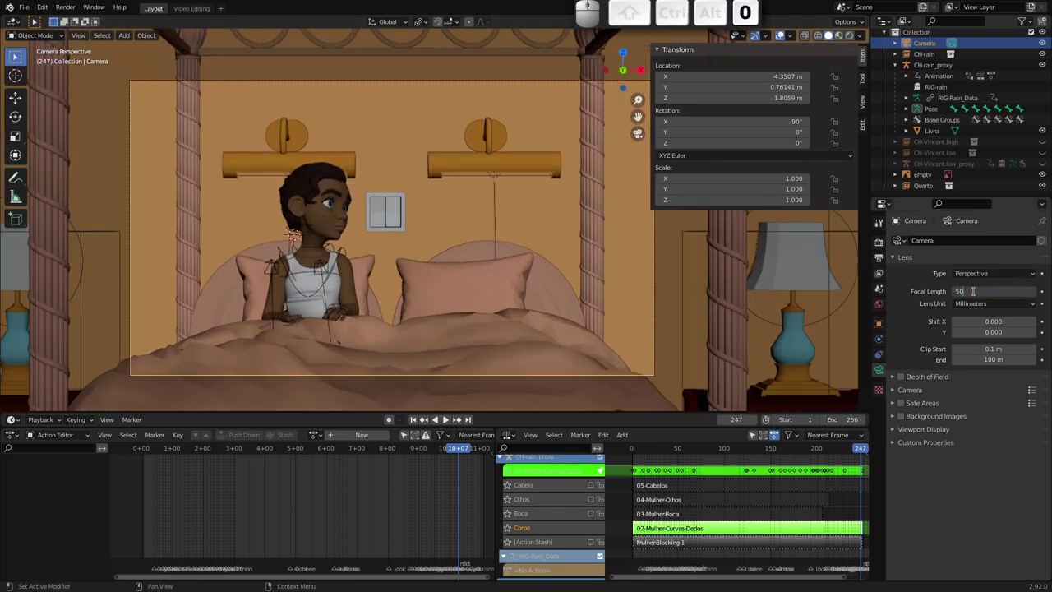
Try a 50 mm lens and dolly the camera toward the bed, then undo back to 100 mm
key(Return)
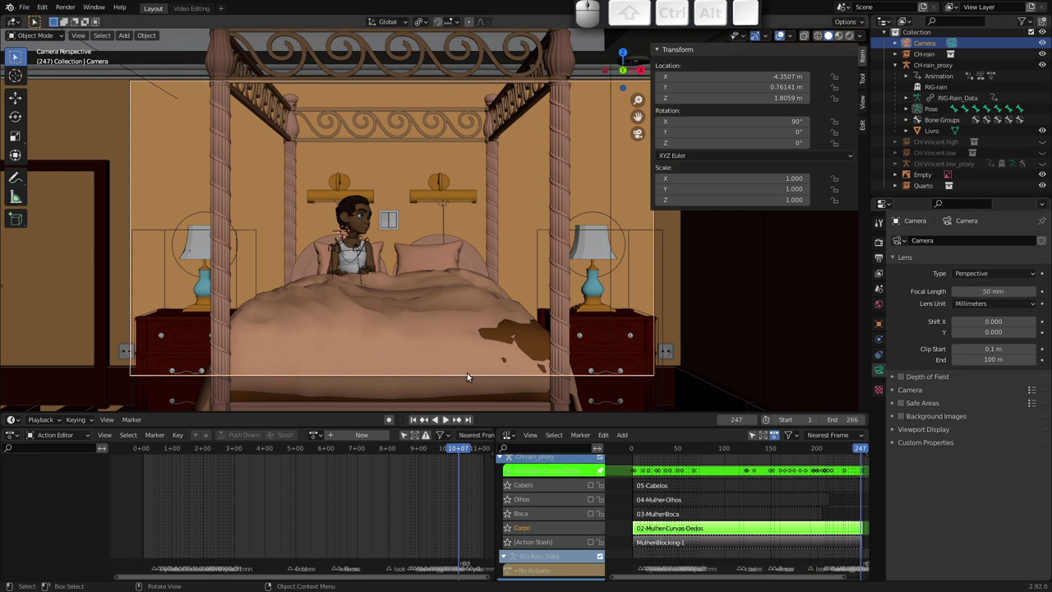
key(g)
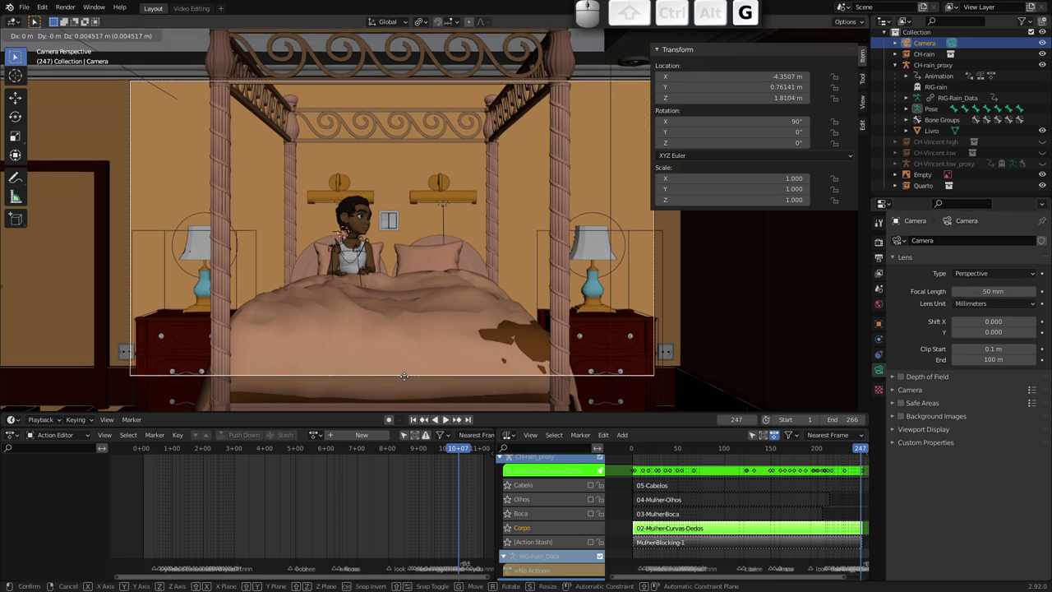
key(x)
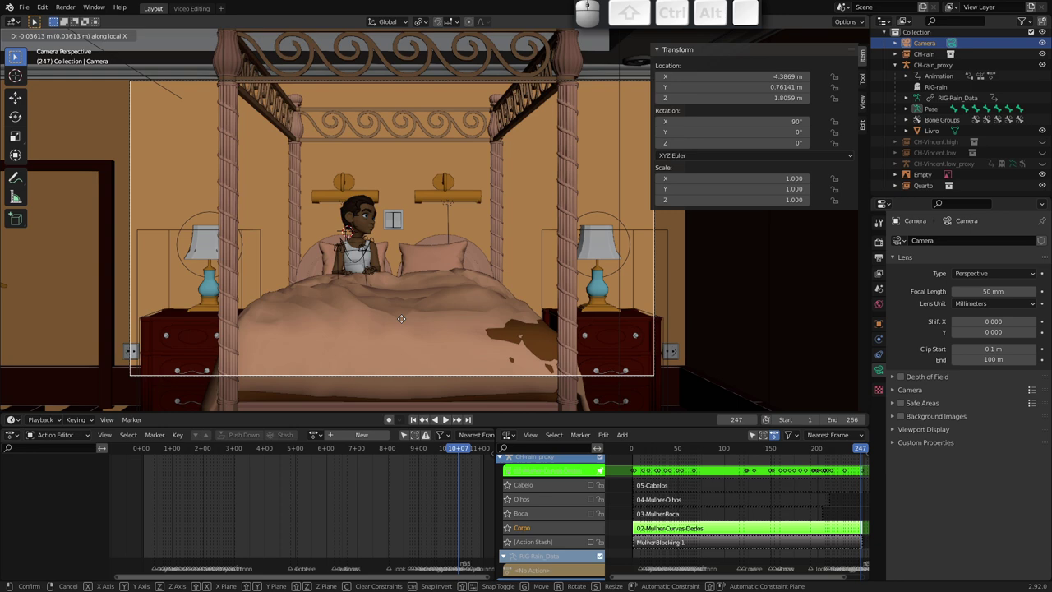
key(z)
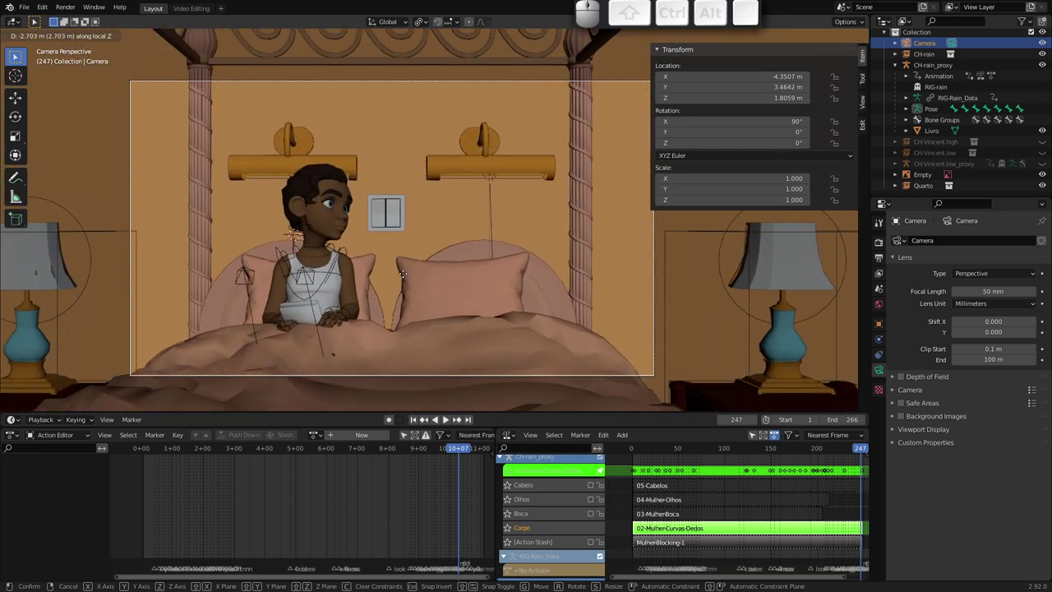
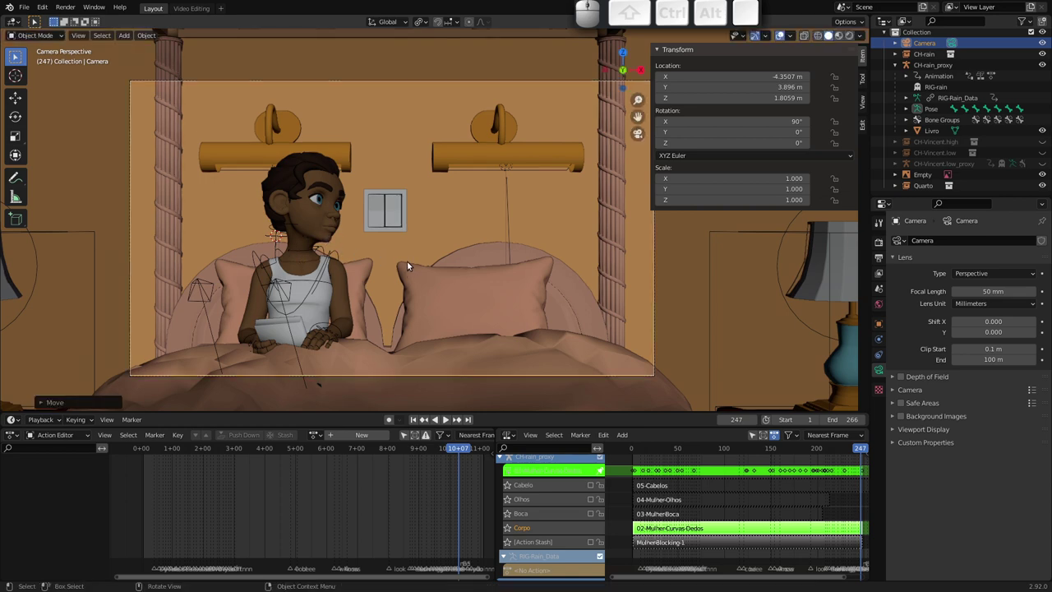
key(ctrl+z)
key(ctrl+z)
key(ctrl+z)
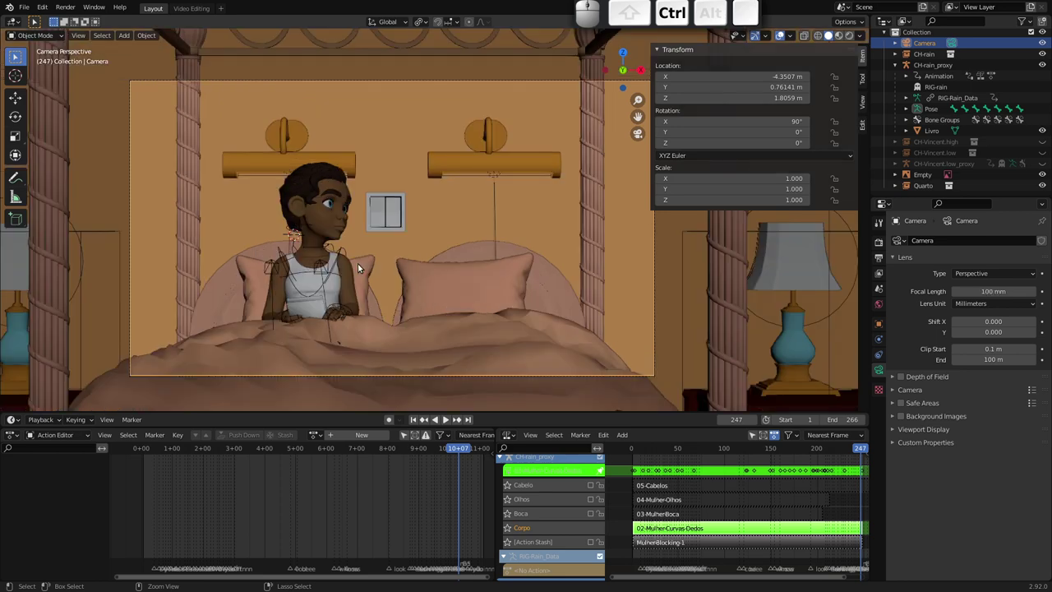
Select the Quarto room object and orbit out of the camera framing
drag(314, 244, 257, 244)
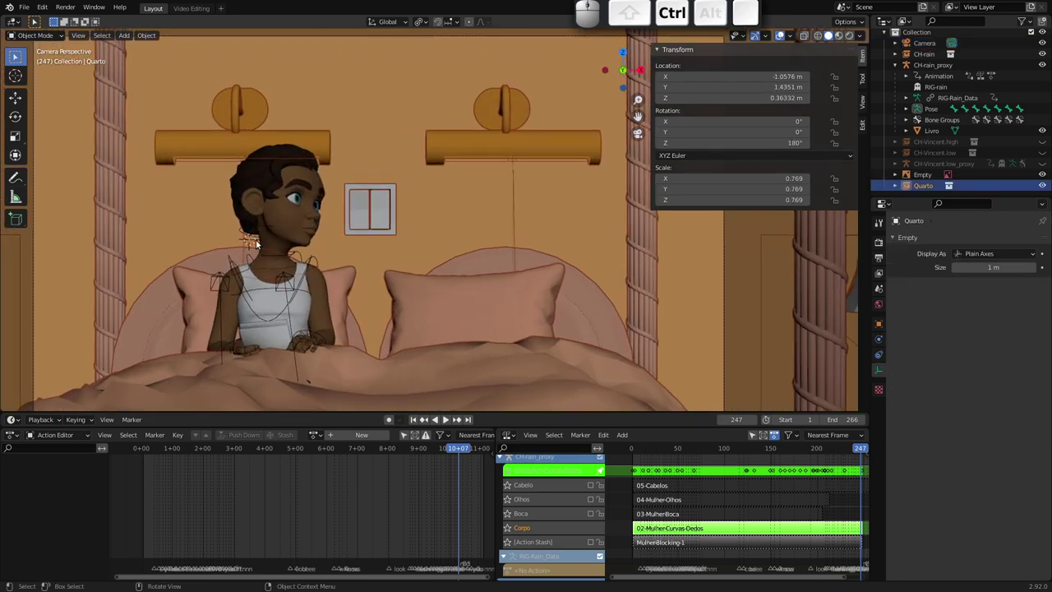
drag(300, 264, 381, 229)
key(Tab)
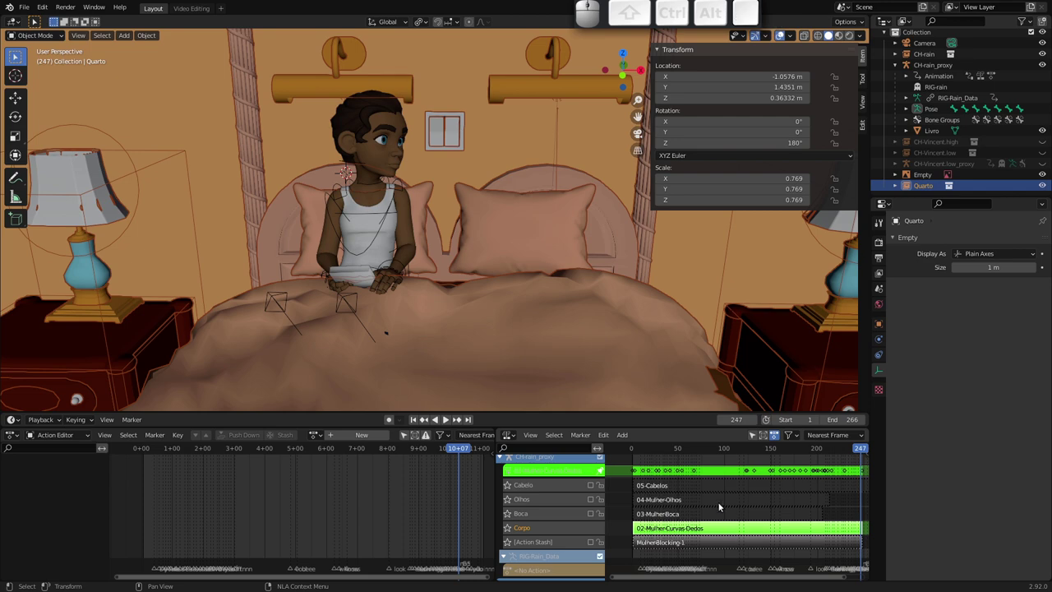
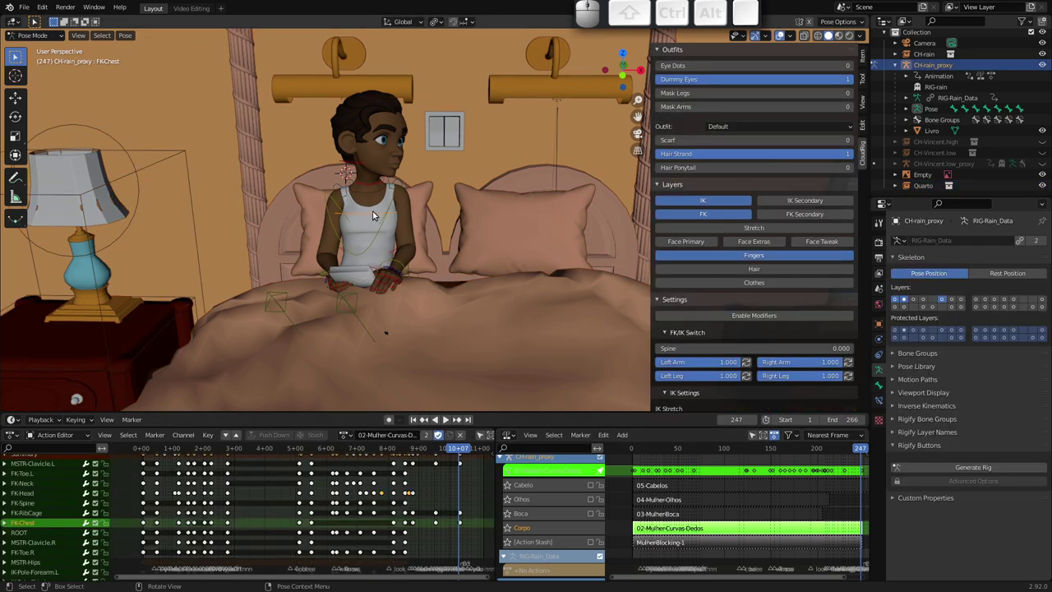
Orbit in on the girl in bed and jump the animation to frame 260
middle_click(360, 264)
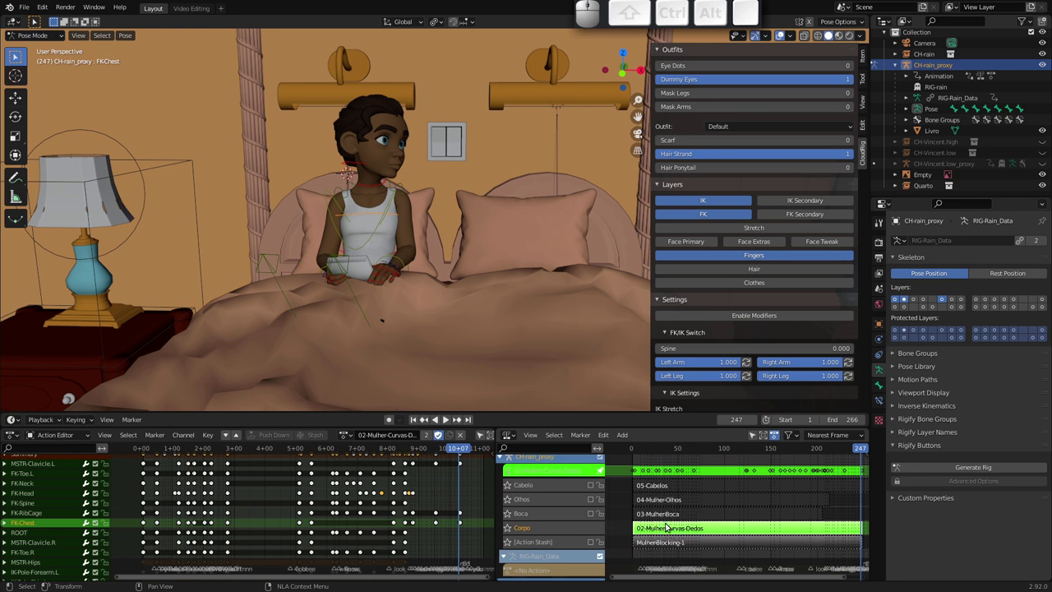
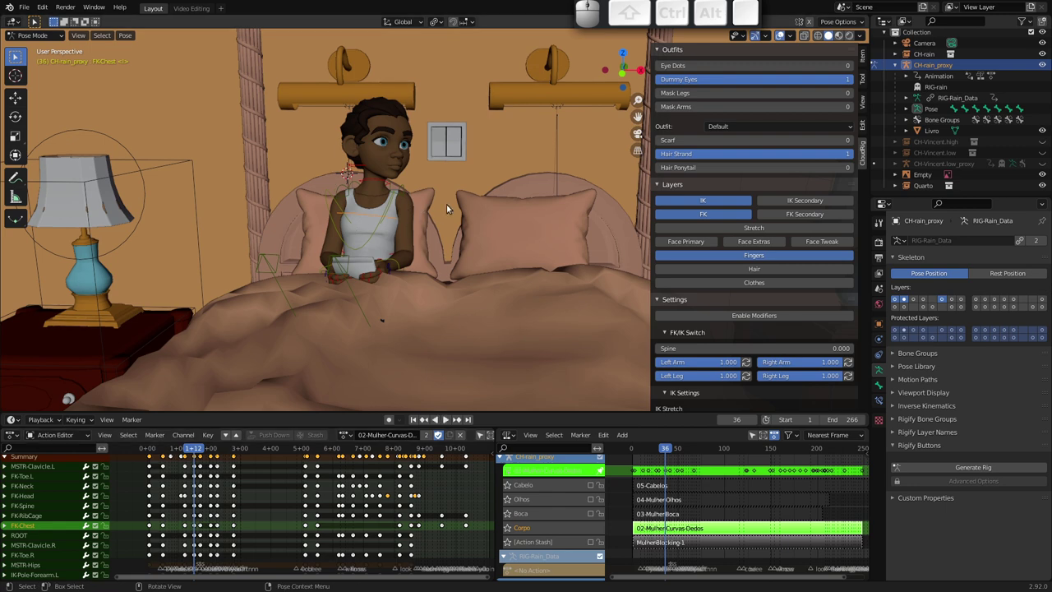
drag(414, 223, 337, 197)
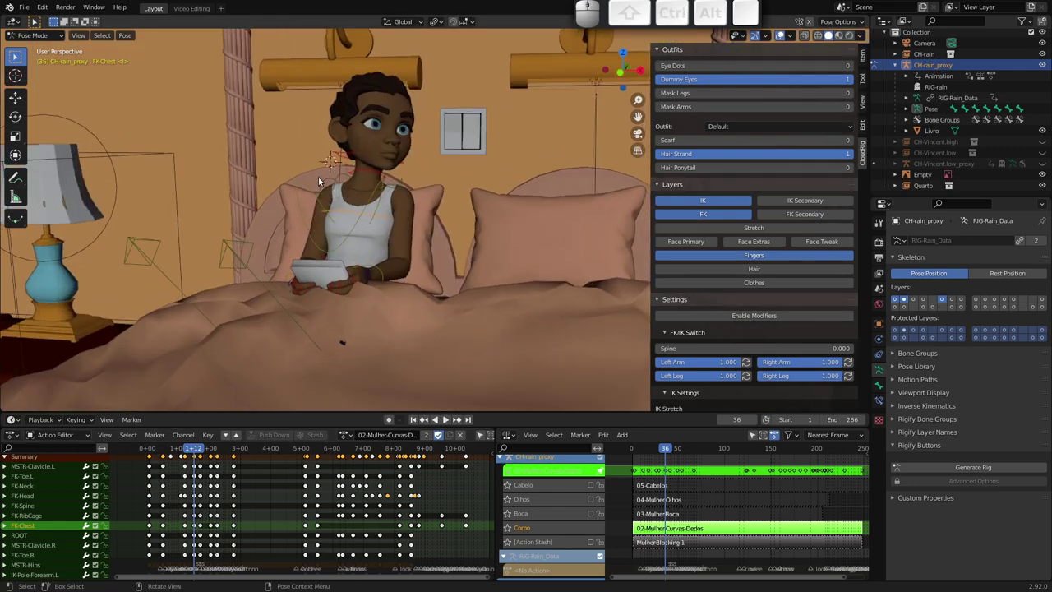
middle_click(343, 205)
click(1045, 191)
middle_click(334, 257)
drag(195, 452, 508, 423)
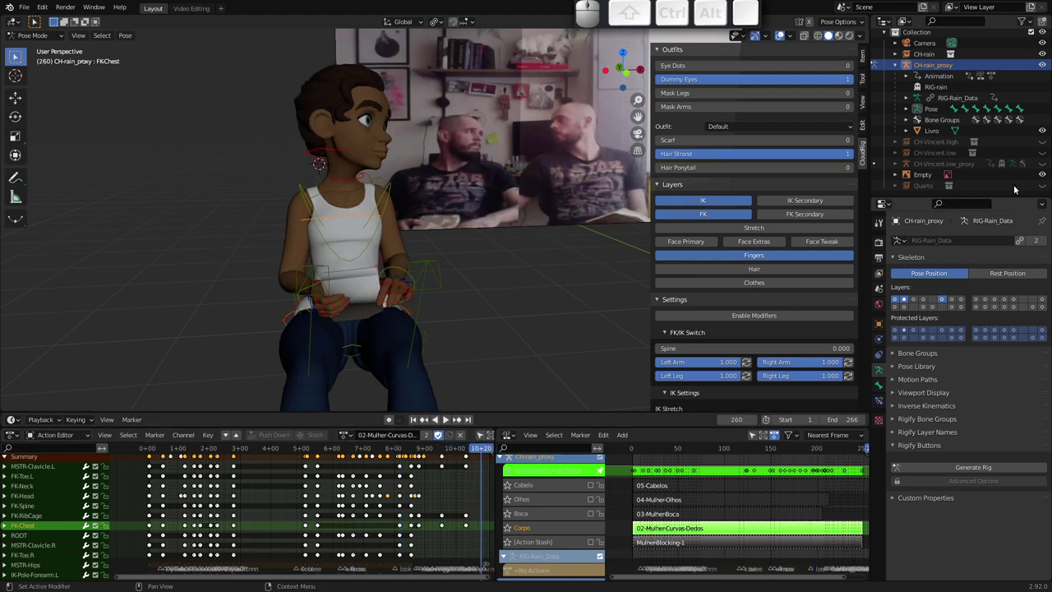
Toggle Simplify in Render Properties and frame the girl's upper body
click(1048, 188)
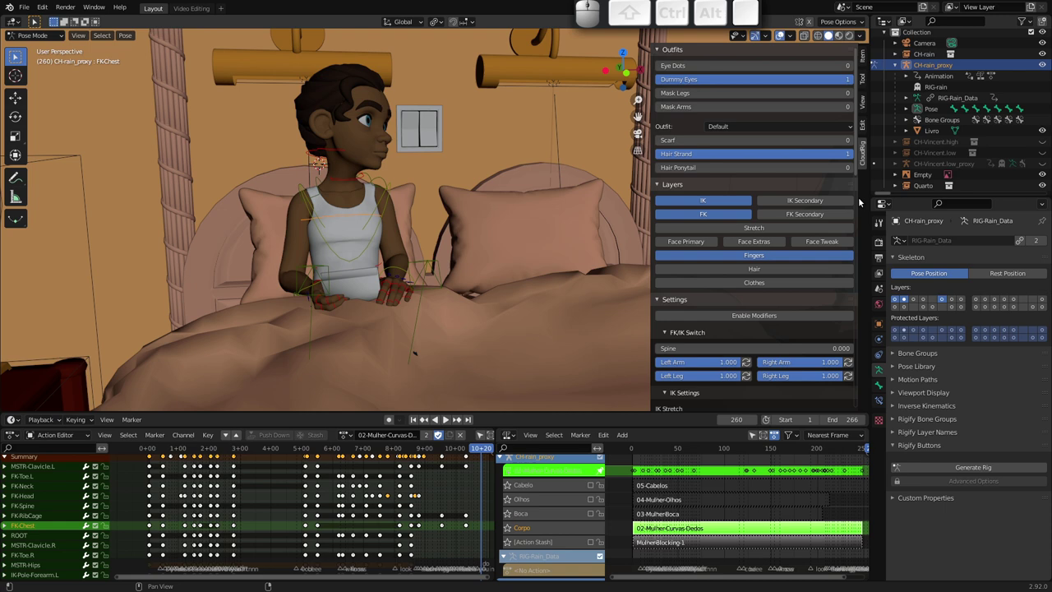
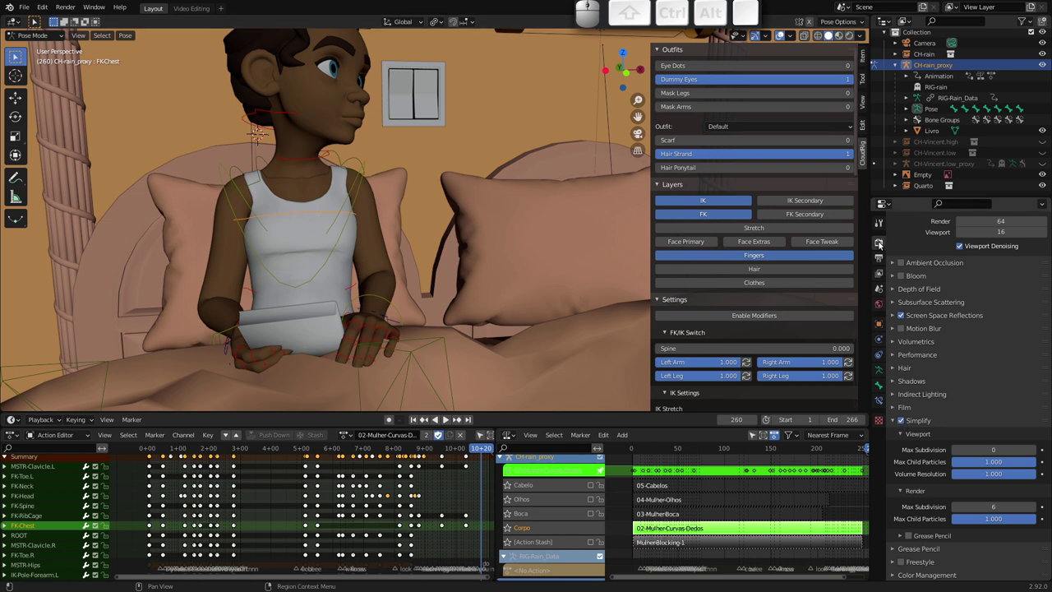
click(903, 424)
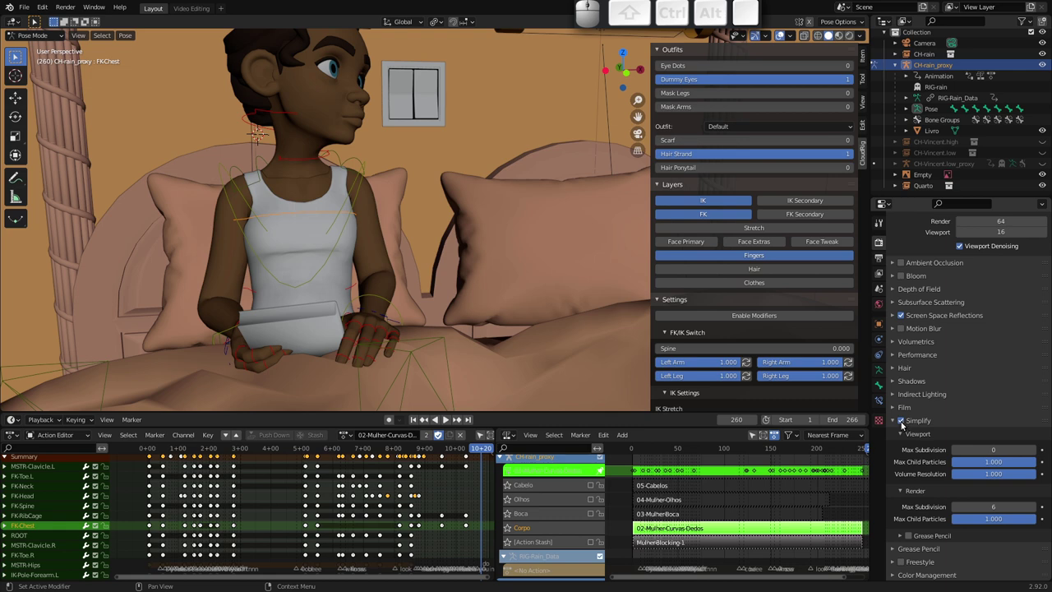
drag(394, 312, 406, 295)
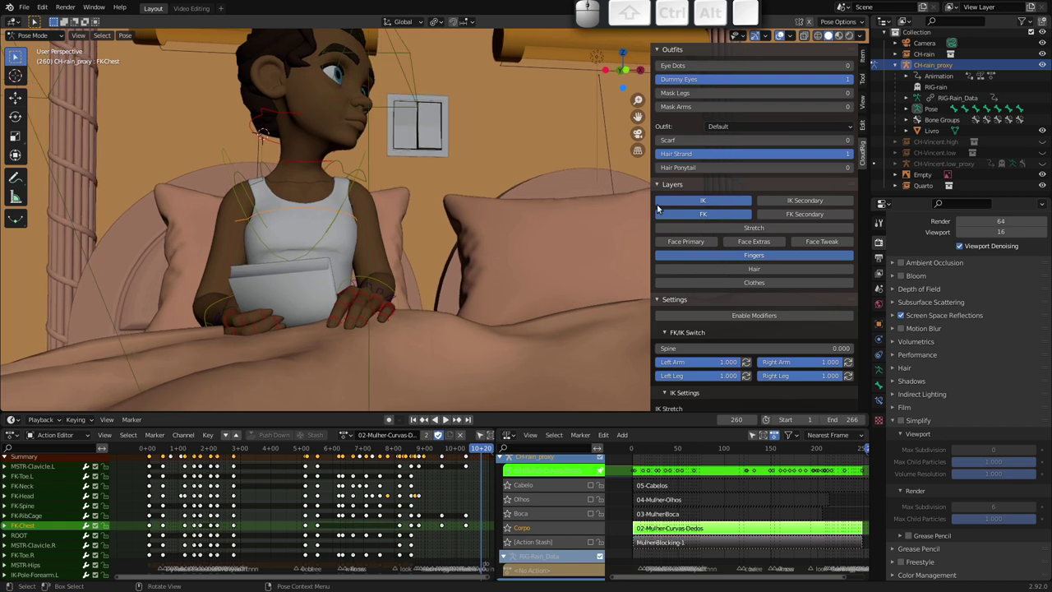
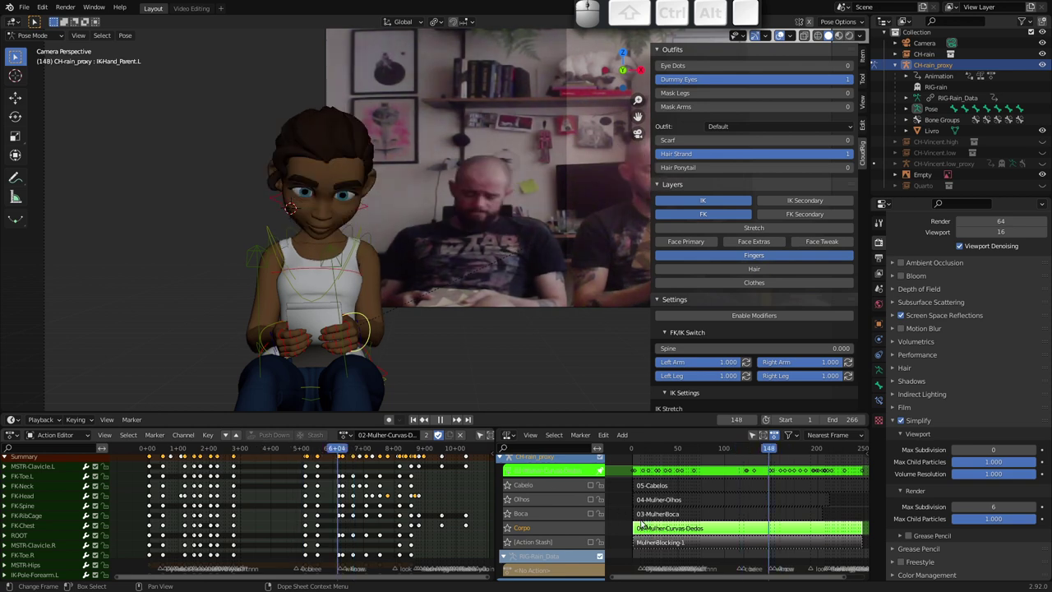
Leave the body strip's tweak mode and open the 03-Mulher-Boca mouth strip for editing
drag(356, 448, 163, 440)
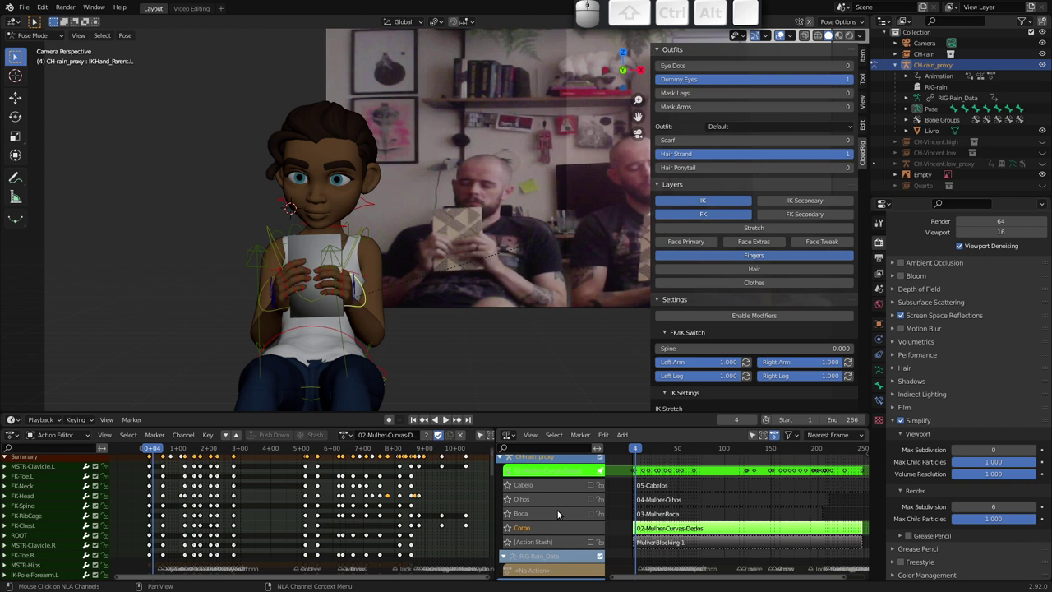
key(Tab)
click(592, 530)
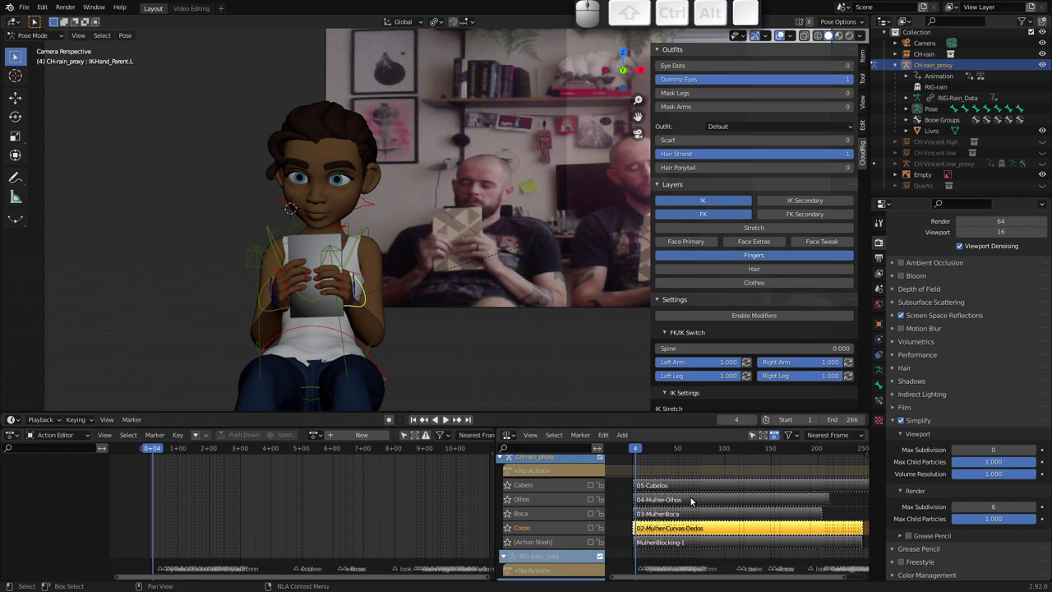
click(590, 517)
click(674, 515)
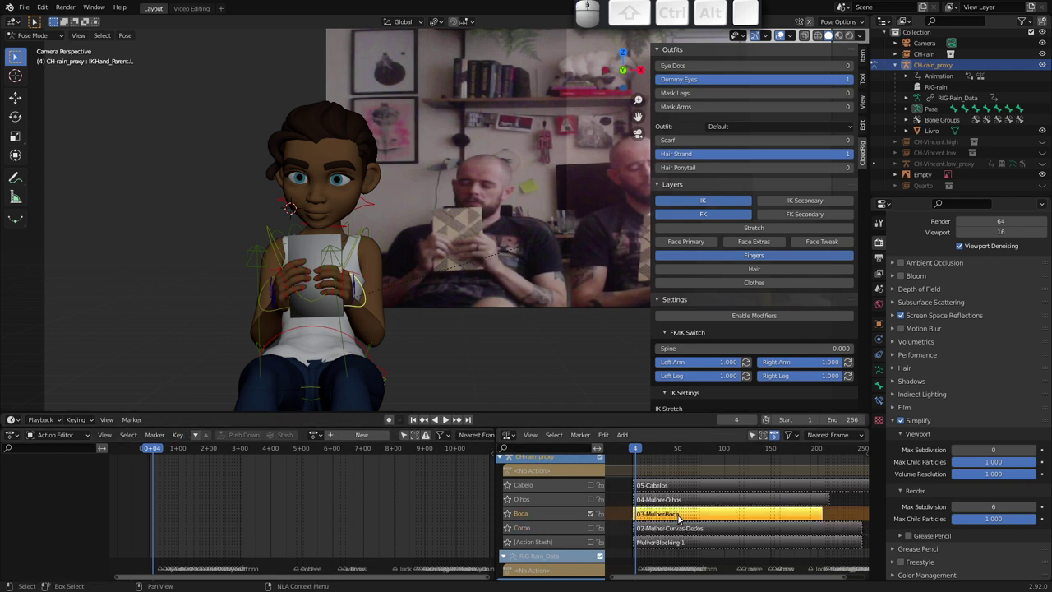
key(Tab)
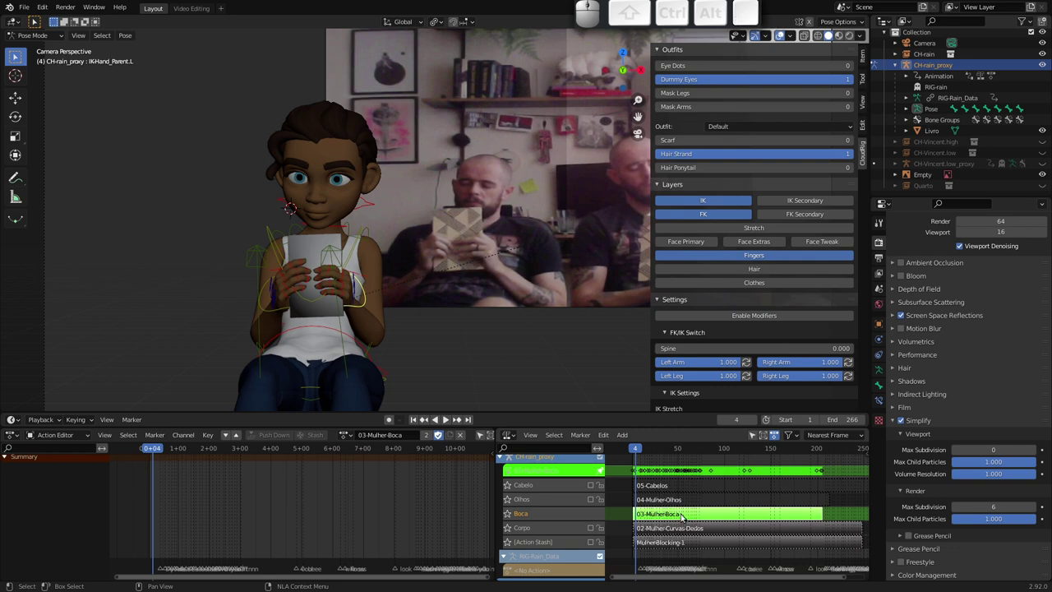
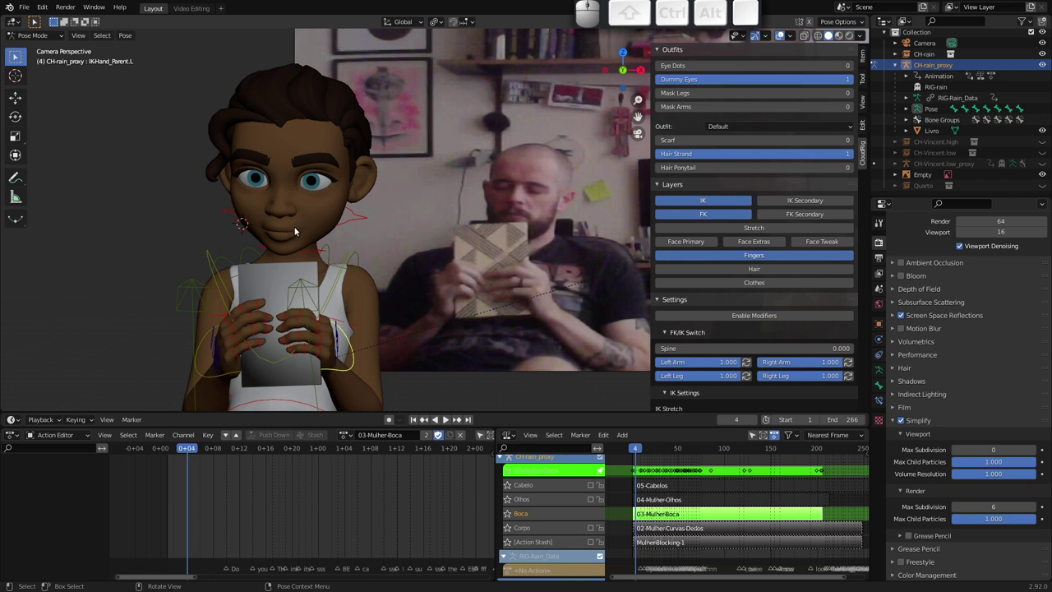
Play the lip-sync animation, stop it and scrub through the mouth frames
key(space)
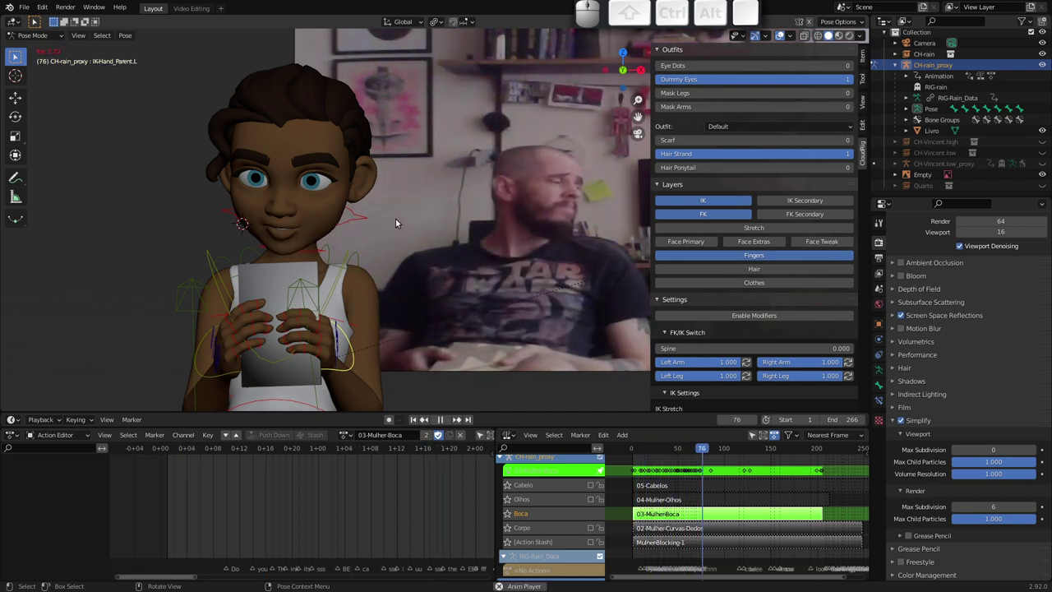
key(Escape)
drag(196, 451, 295, 272)
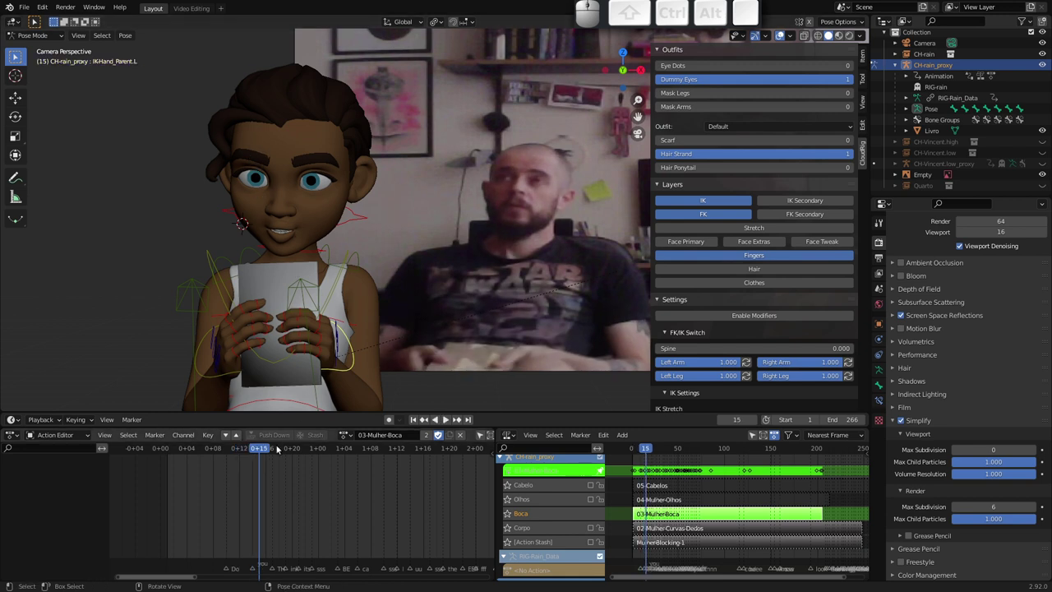
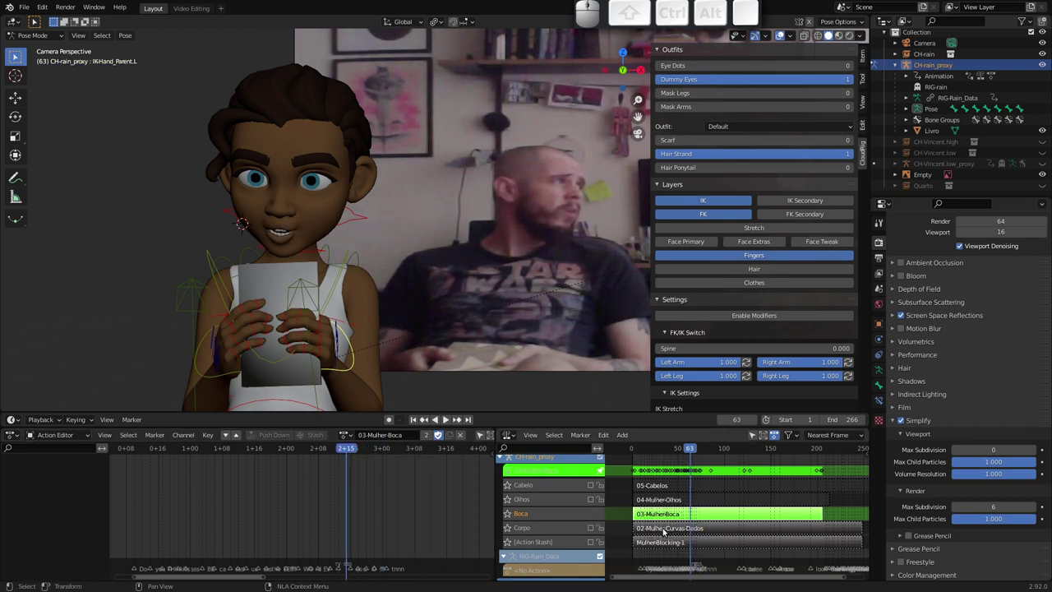
Check the mouth animation, then open the 04-MulherOlhos eyes strip for in-place editing
click(592, 530)
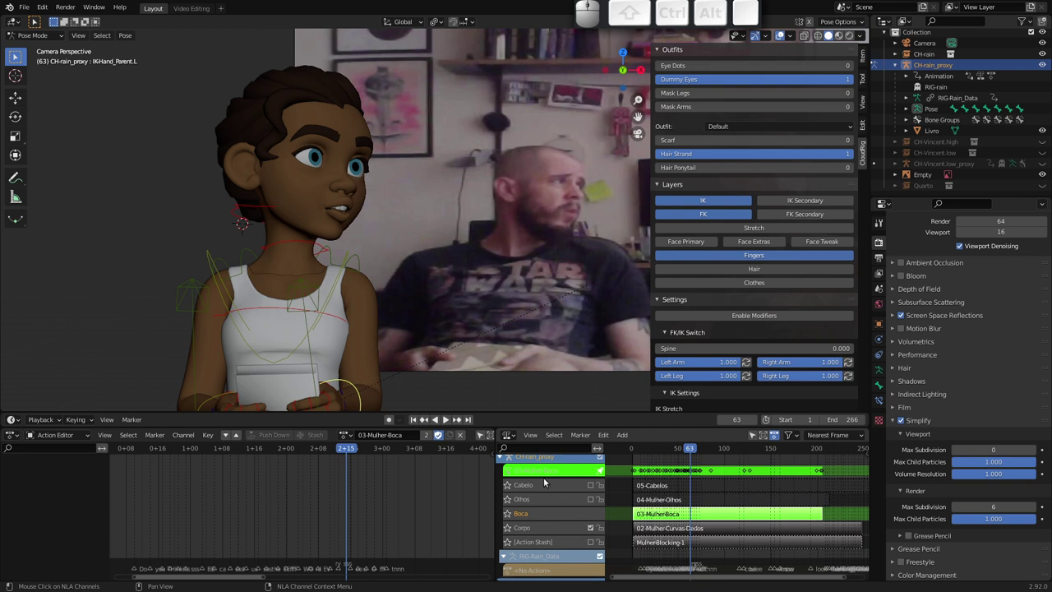
drag(345, 449, 342, 315)
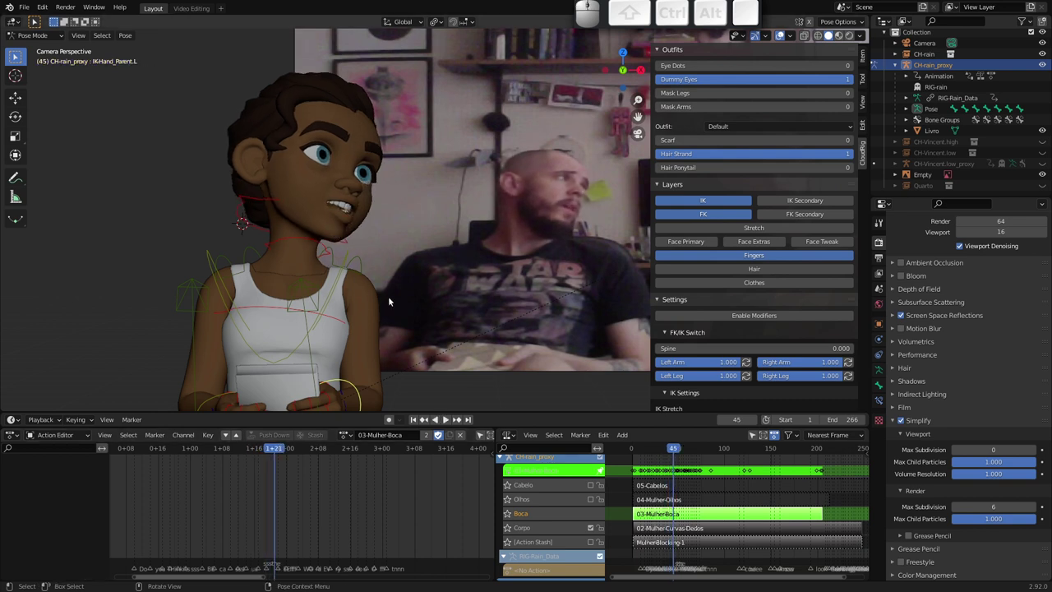
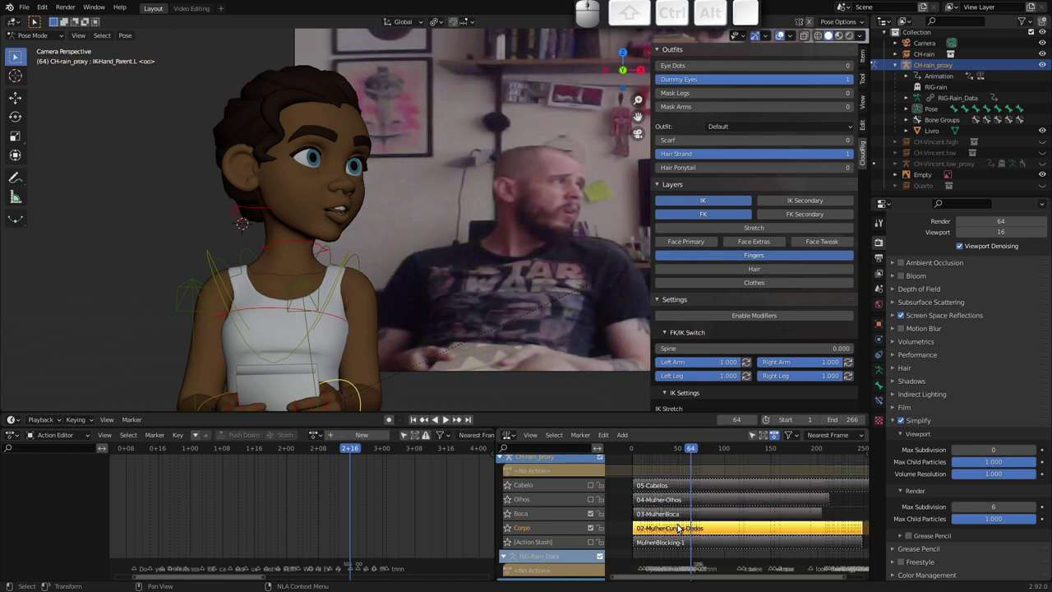
click(670, 515)
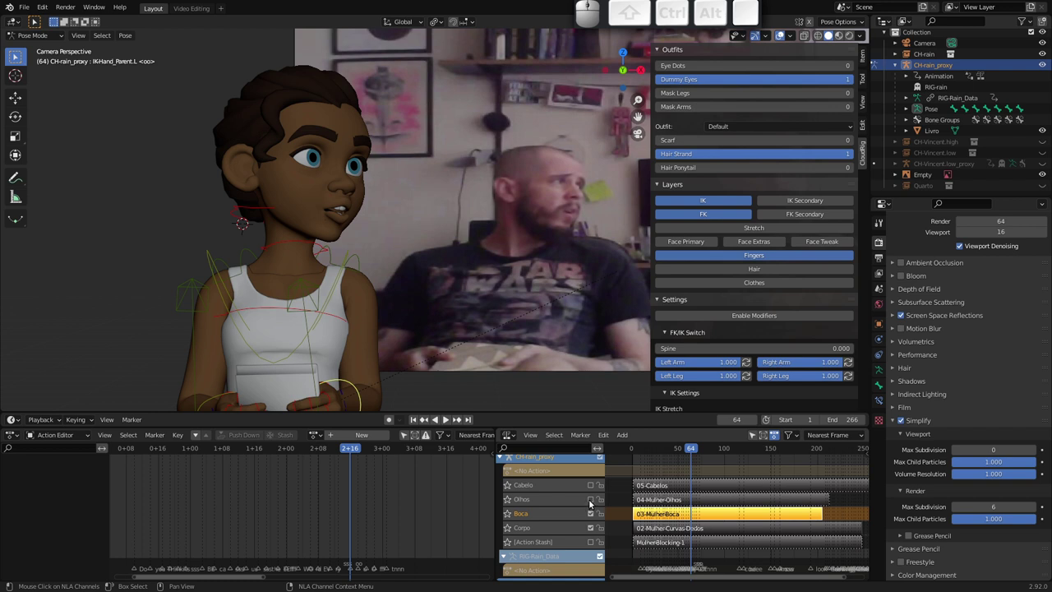
click(590, 501)
click(668, 502)
key(Tab)
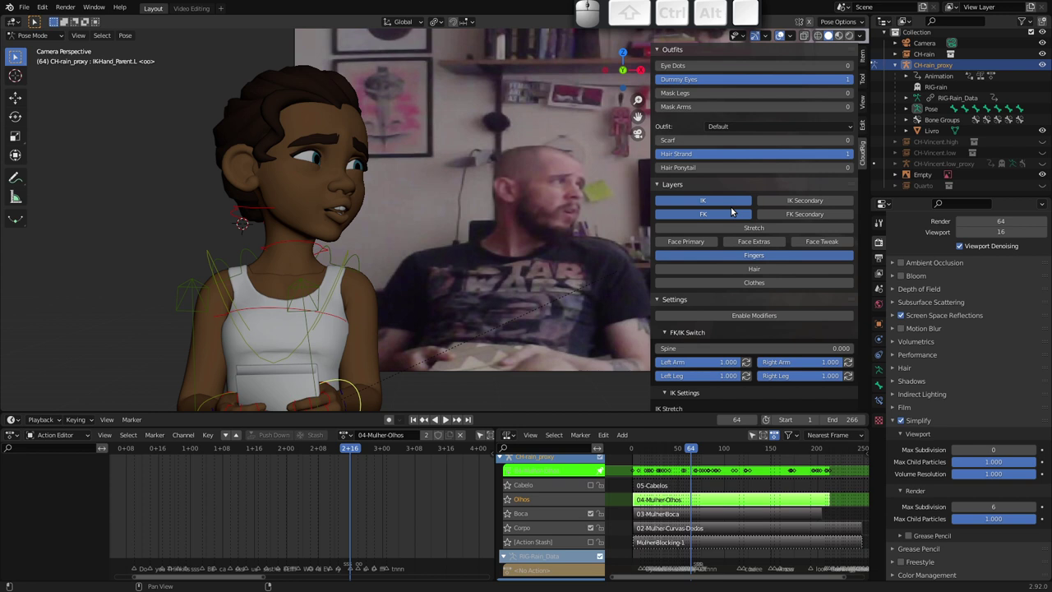
Hide the IK, FK and finger rig layers and show the Face Primary controls
click(710, 208)
click(700, 218)
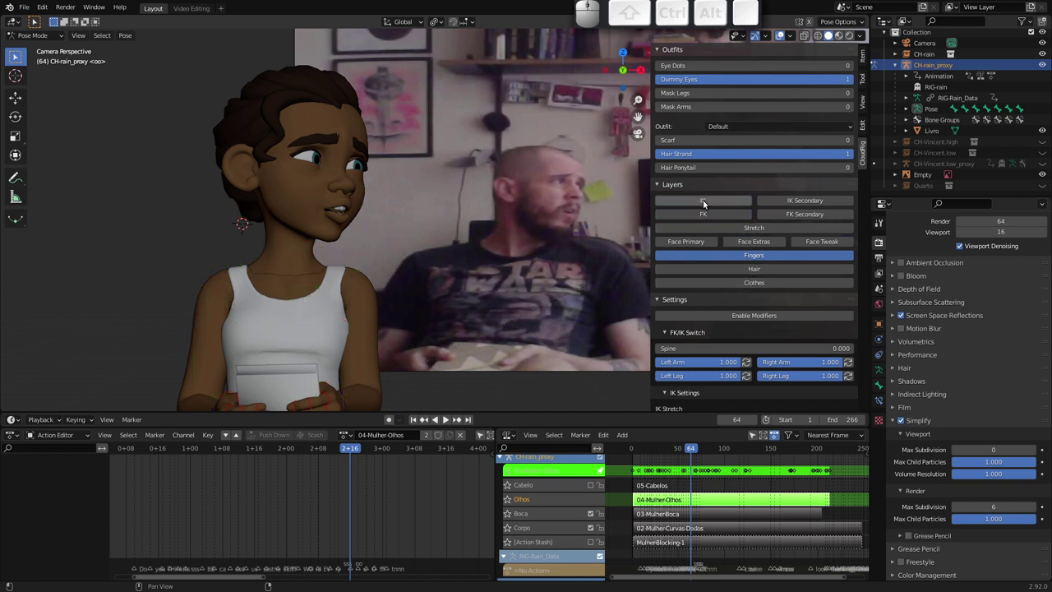
click(694, 243)
click(723, 260)
In Object Mode nudge the reference video empty slightly and reframe the view on the face
drag(312, 222, 360, 276)
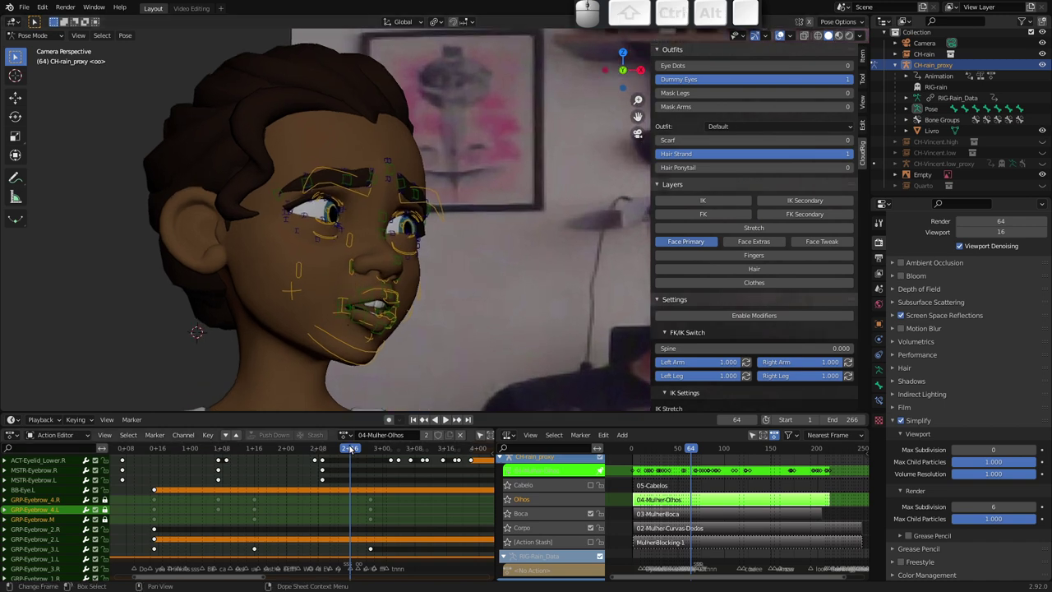
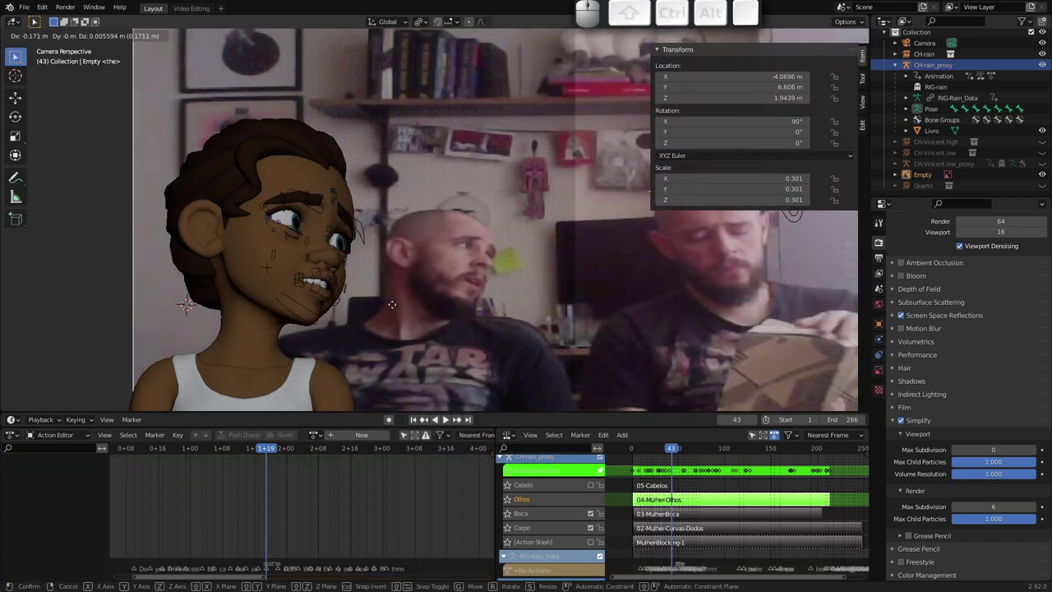
key(g)
click(330, 318)
drag(348, 296, 389, 293)
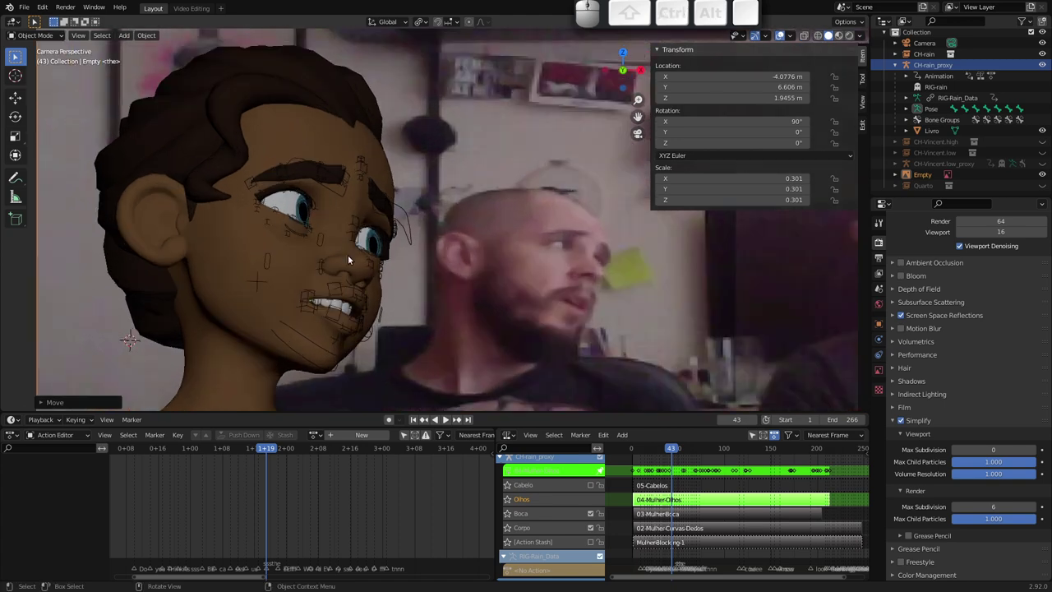
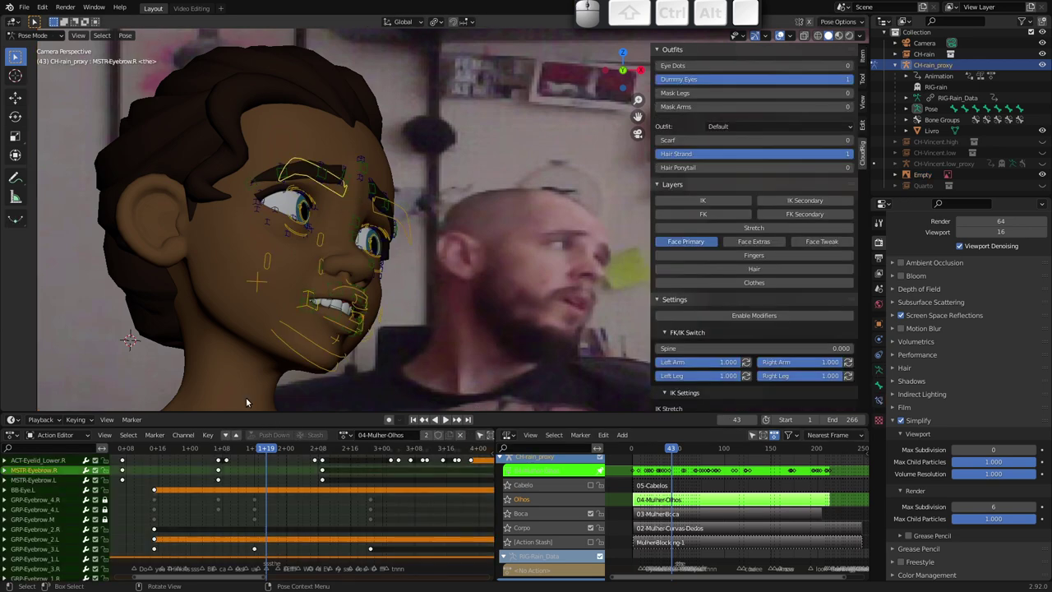
drag(266, 452, 336, 354)
drag(431, 241, 367, 247)
drag(373, 255, 500, 225)
Back in Pose Mode, move the TGTEyes control sideways so she looks aside at frame 71
click(564, 241)
click(571, 246)
key(g)
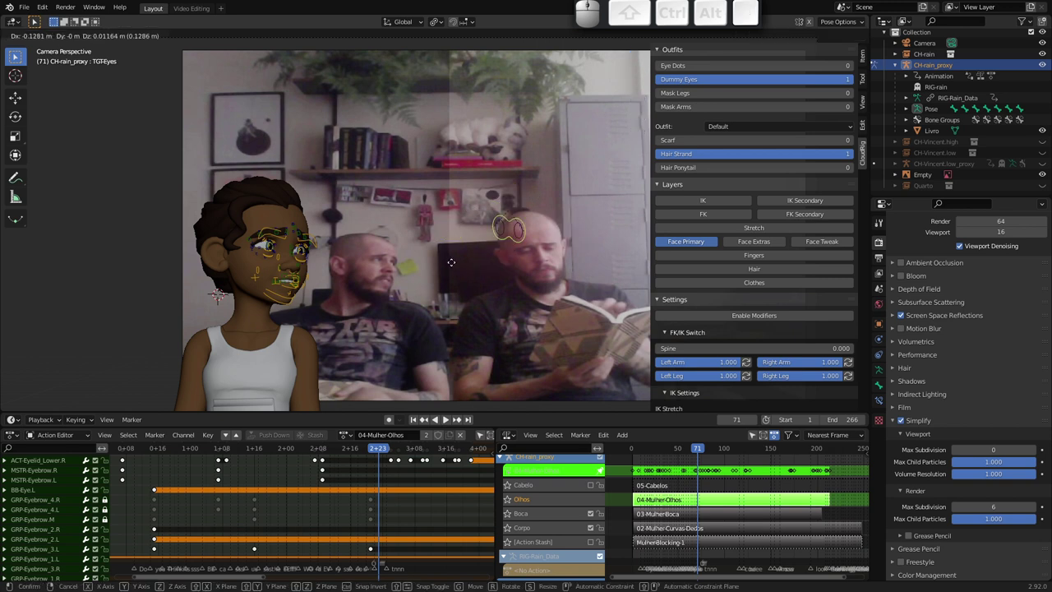
key(Escape)
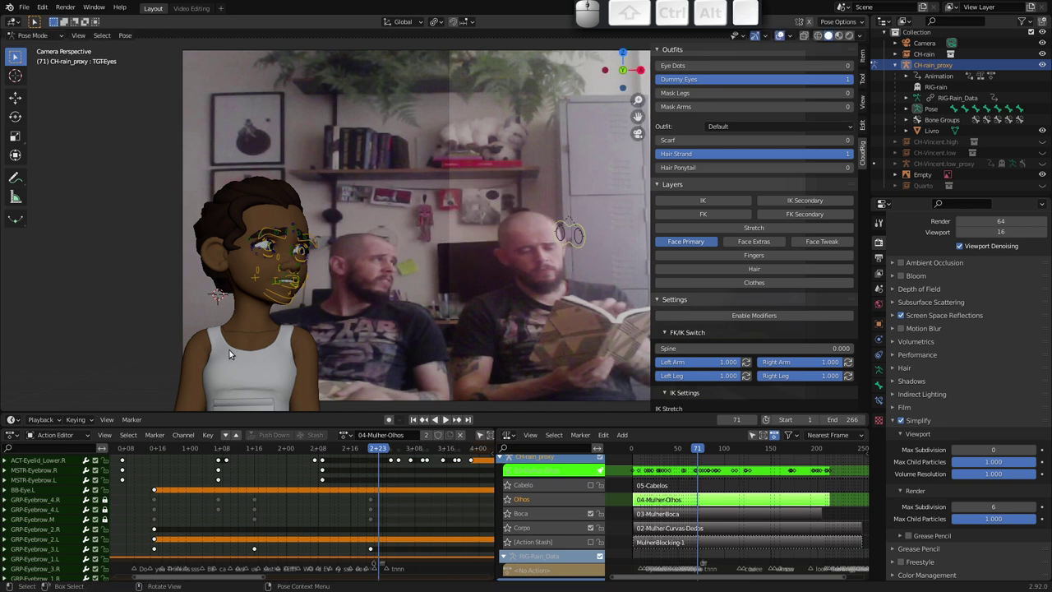
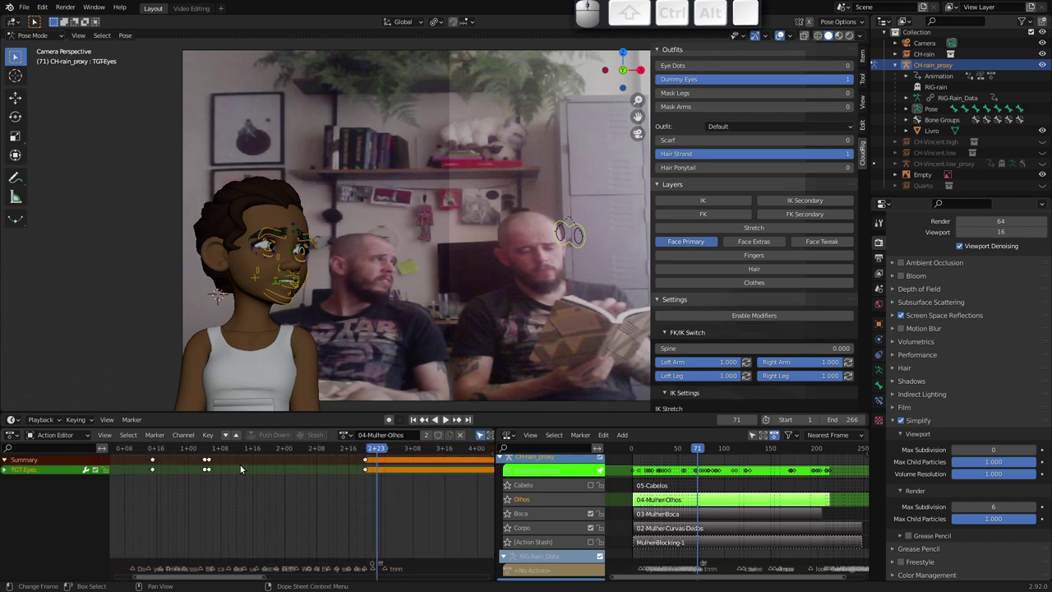
Key the eye target looking up around frame 30 and set those keys to Constant interpolation
drag(377, 453, 253, 443)
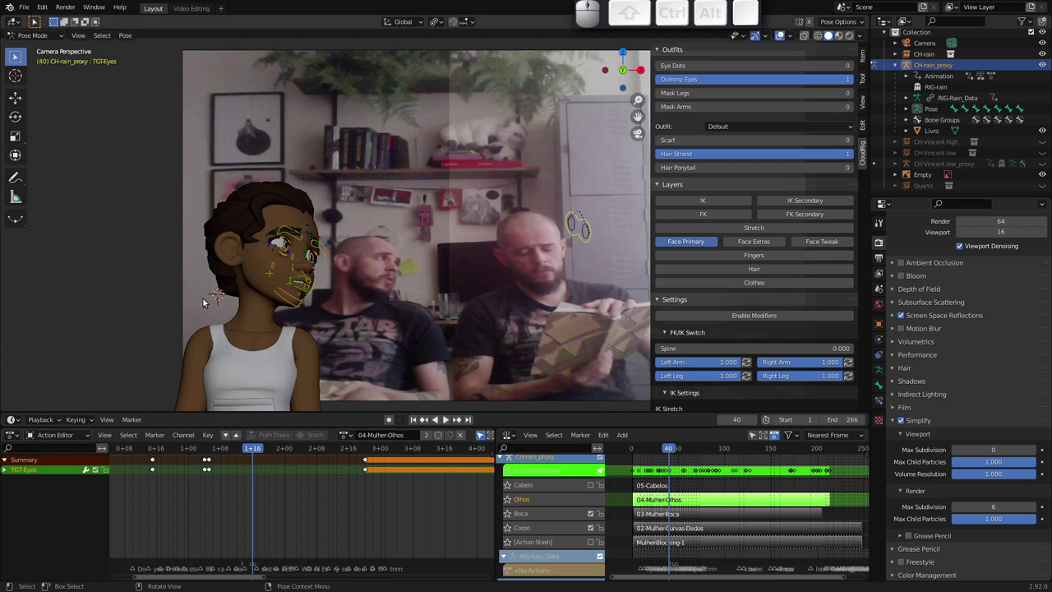
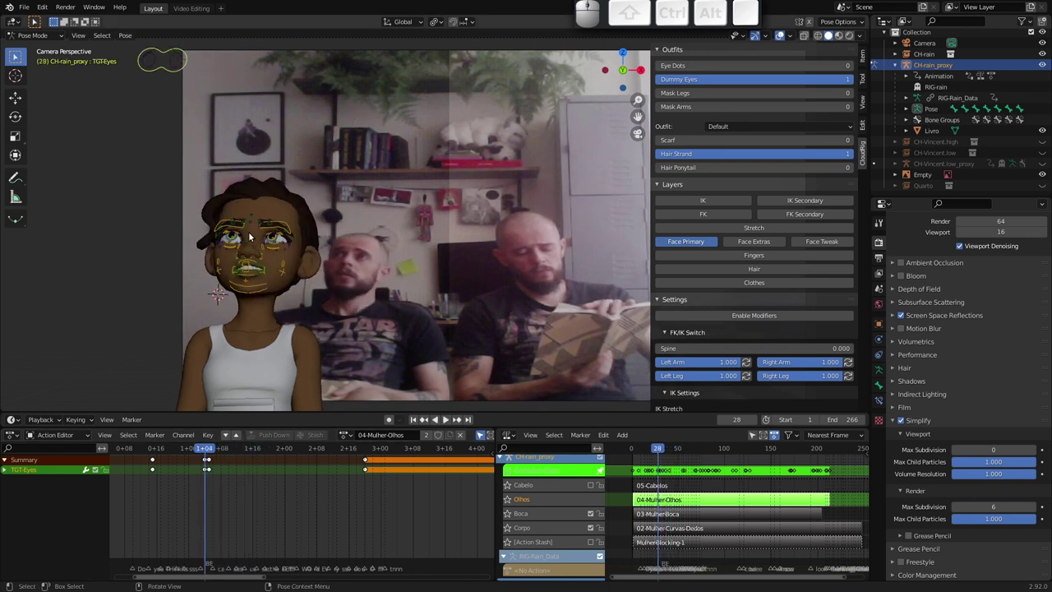
click(205, 452)
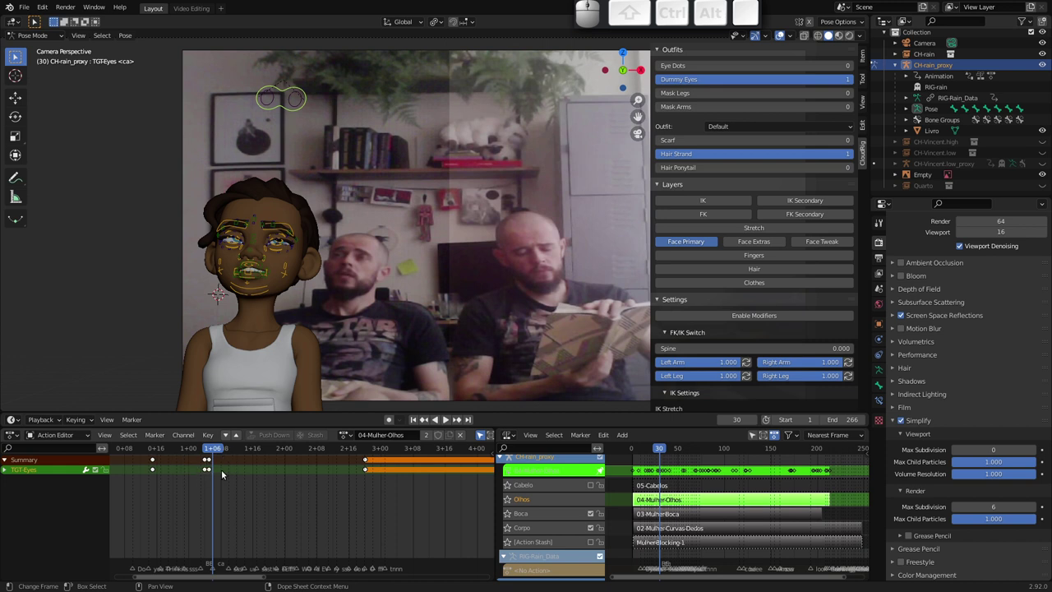
drag(222, 484, 203, 477)
key(t)
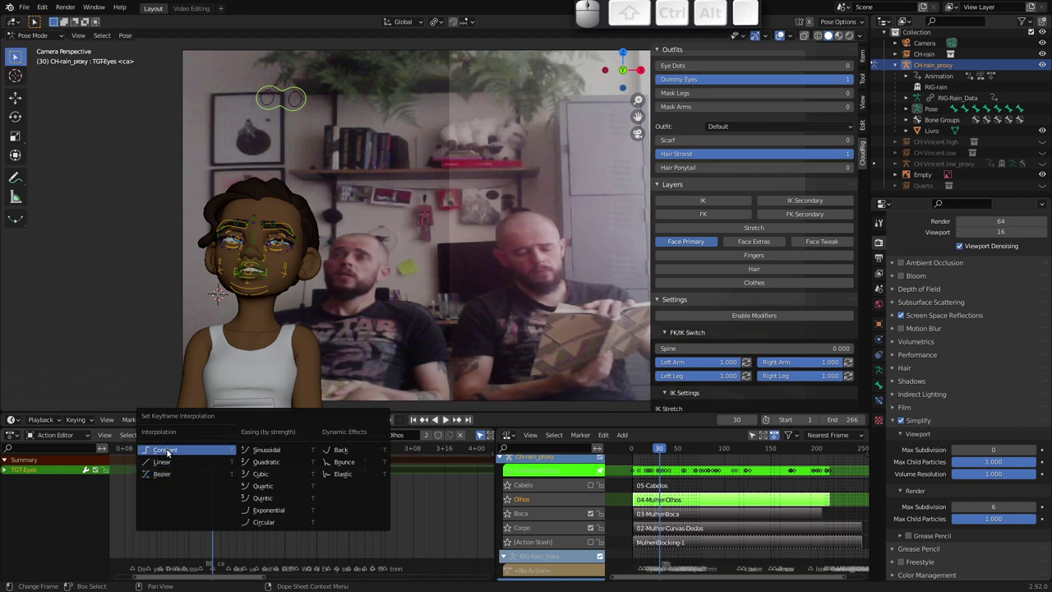
key(Escape)
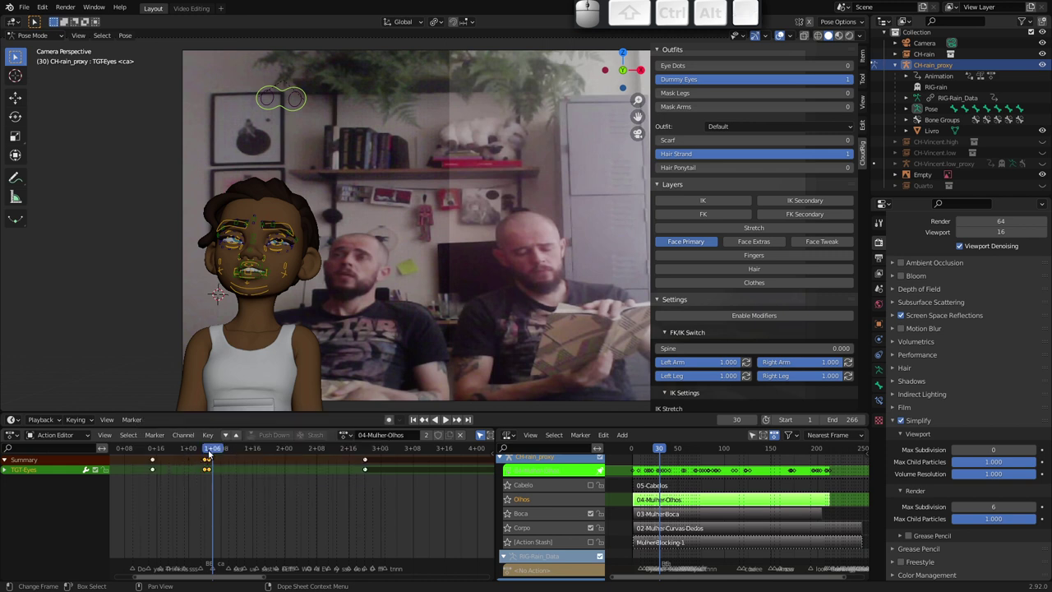
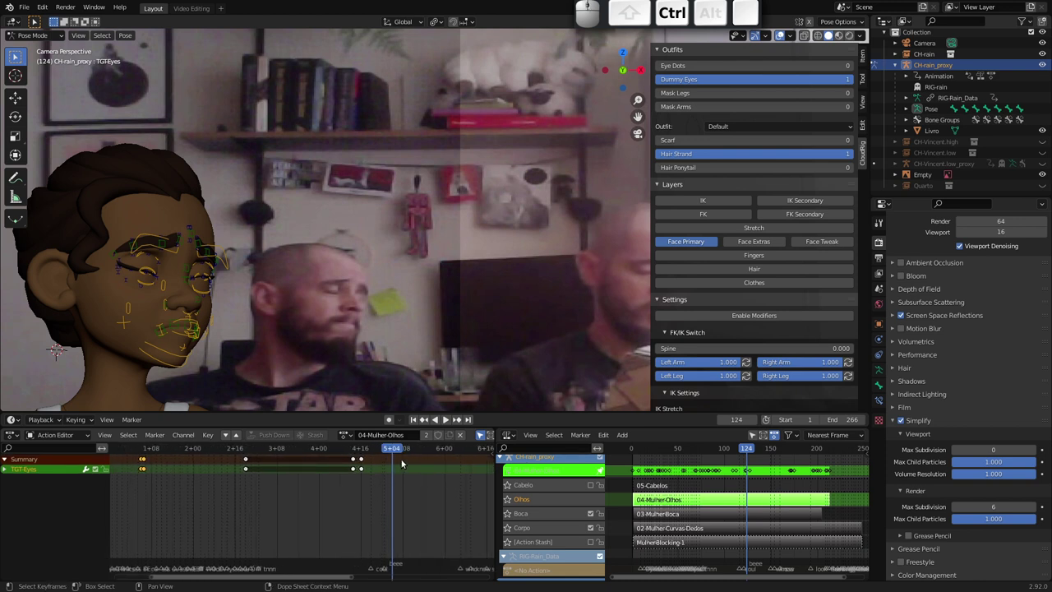
drag(393, 450, 336, 453)
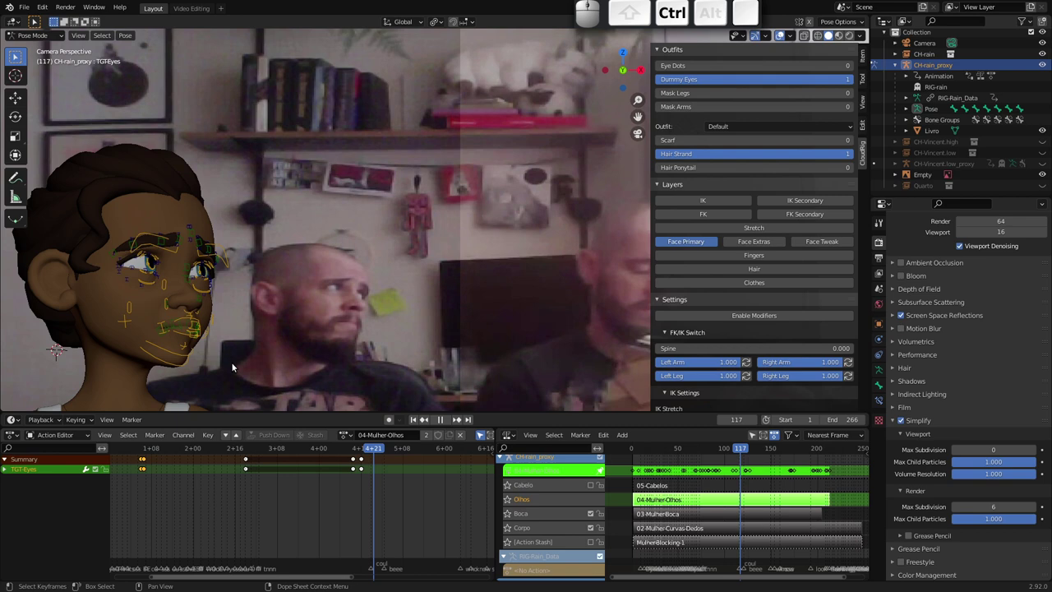
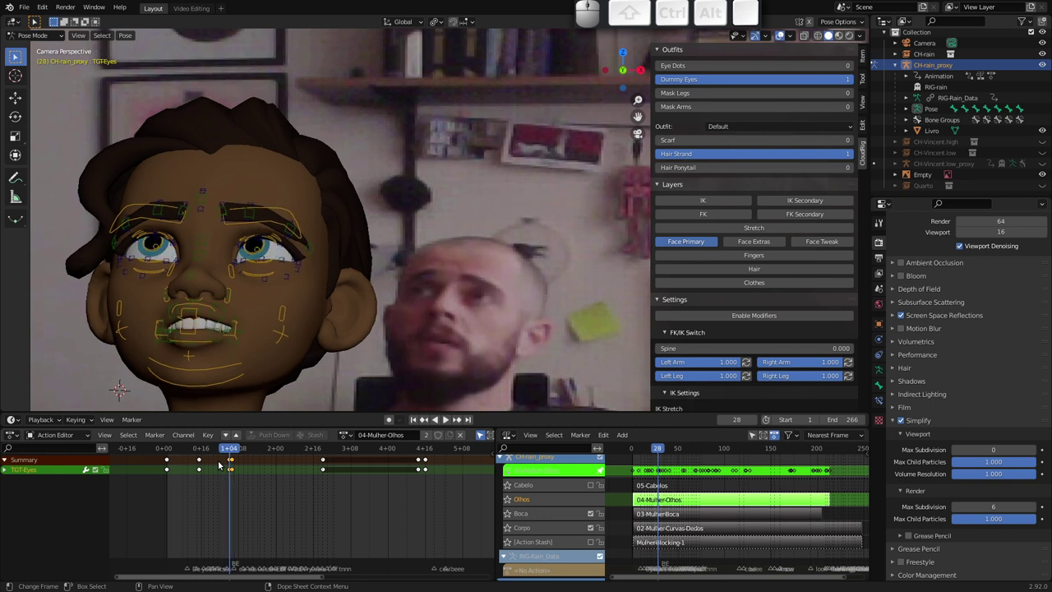
key(Right)
key(Left)
key(Right)
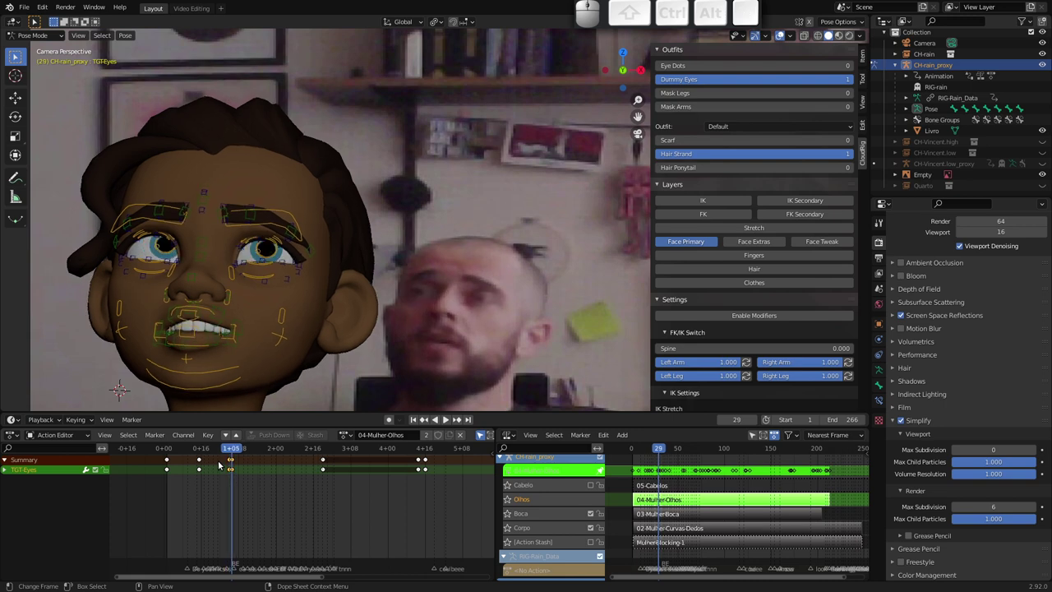
key(Right)
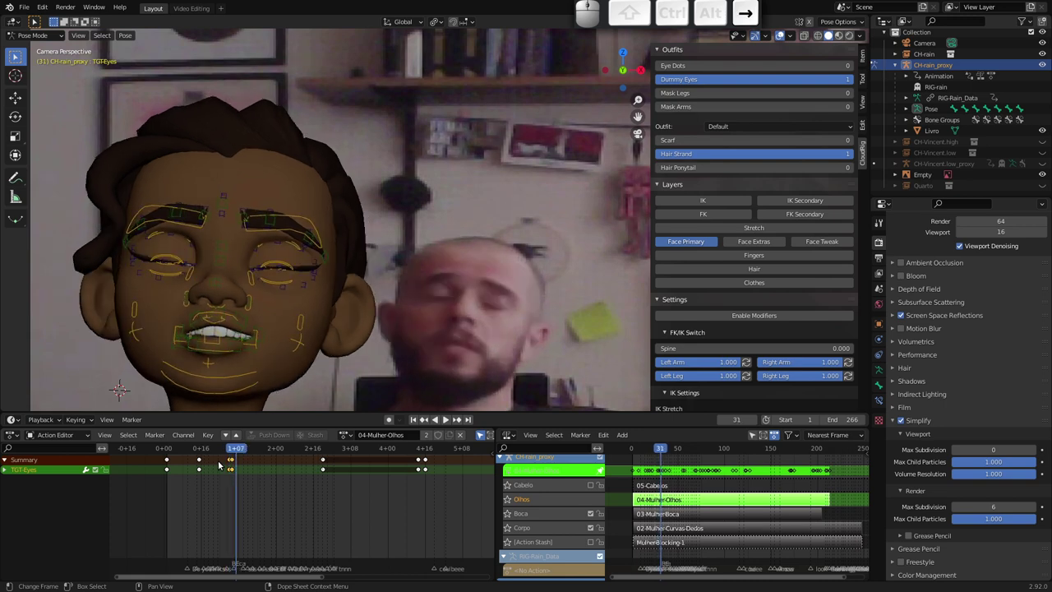
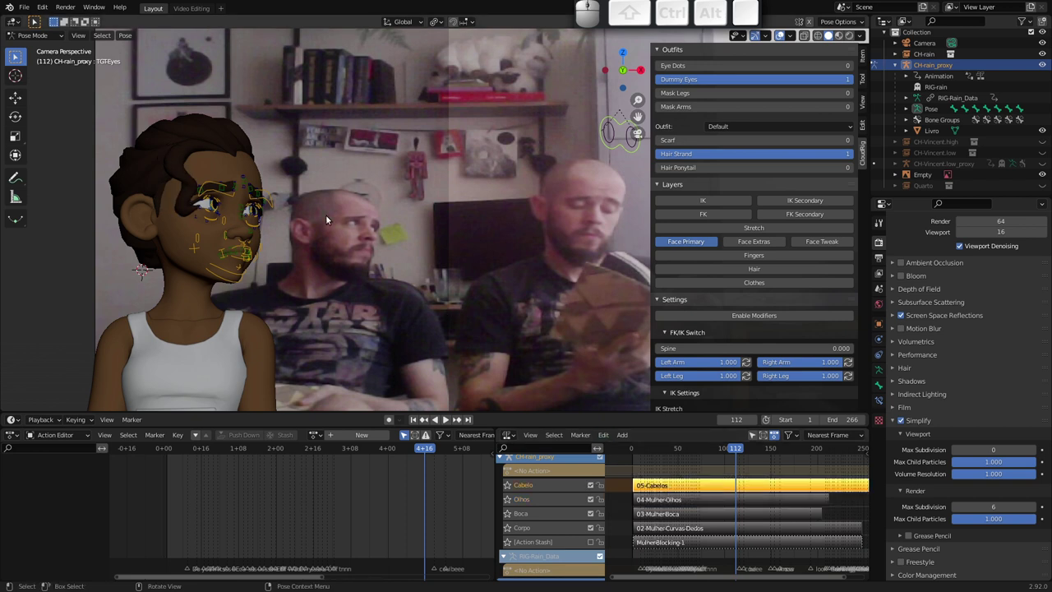
Show the Hair rig layer, hide Face Primary and frame the hair around her head
click(751, 273)
click(705, 242)
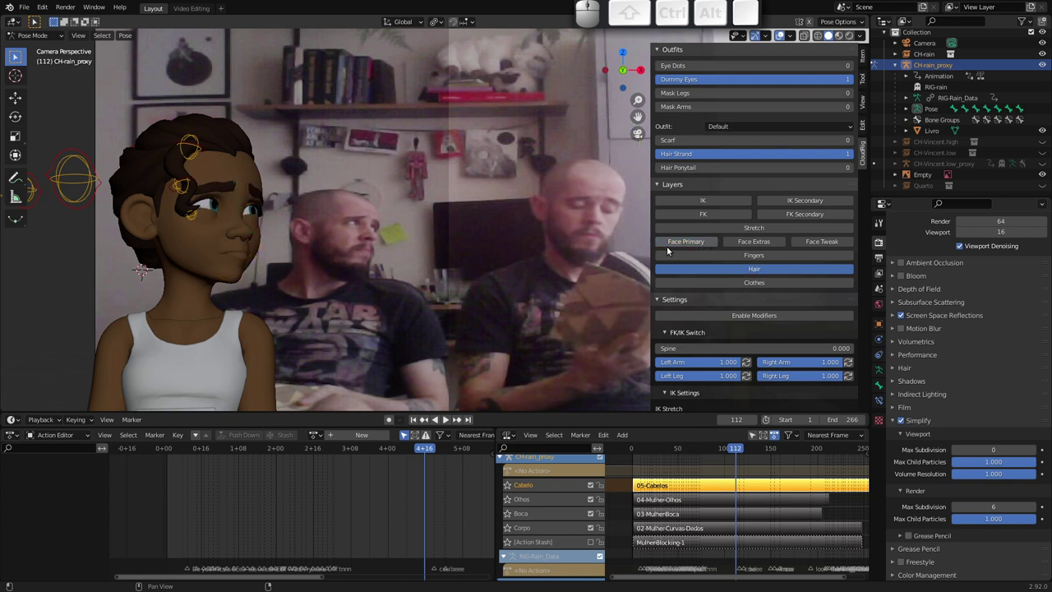
drag(145, 229, 136, 215)
drag(241, 226, 256, 152)
Rotate FK-Hair_Strand1, go to frame 3 and view the hair keys as curves
click(276, 153)
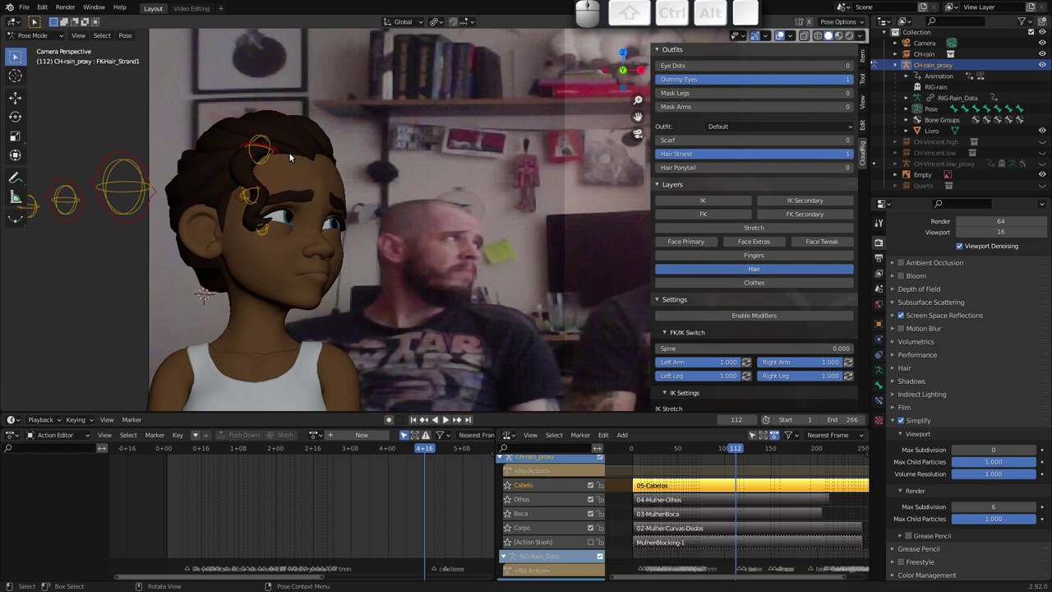
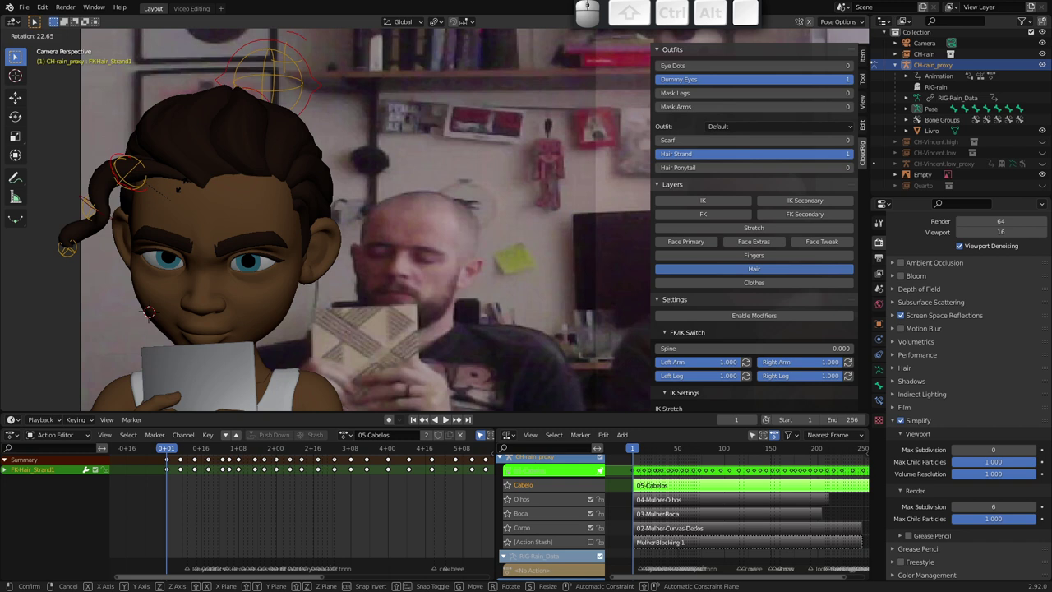
key(Escape)
drag(167, 451, 194, 475)
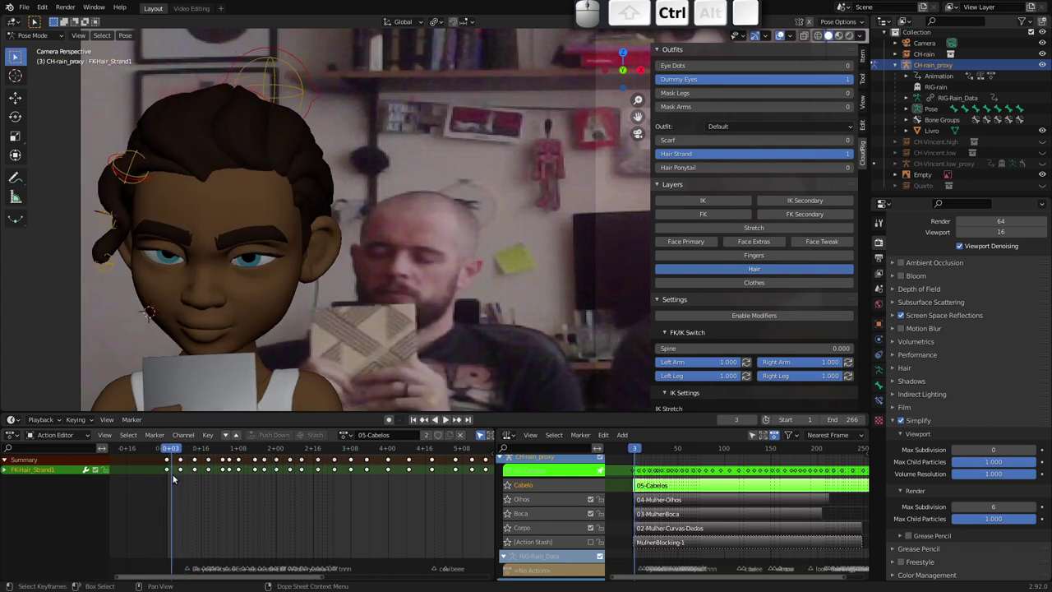
key(ctrl+Tab)
middle_click(184, 503)
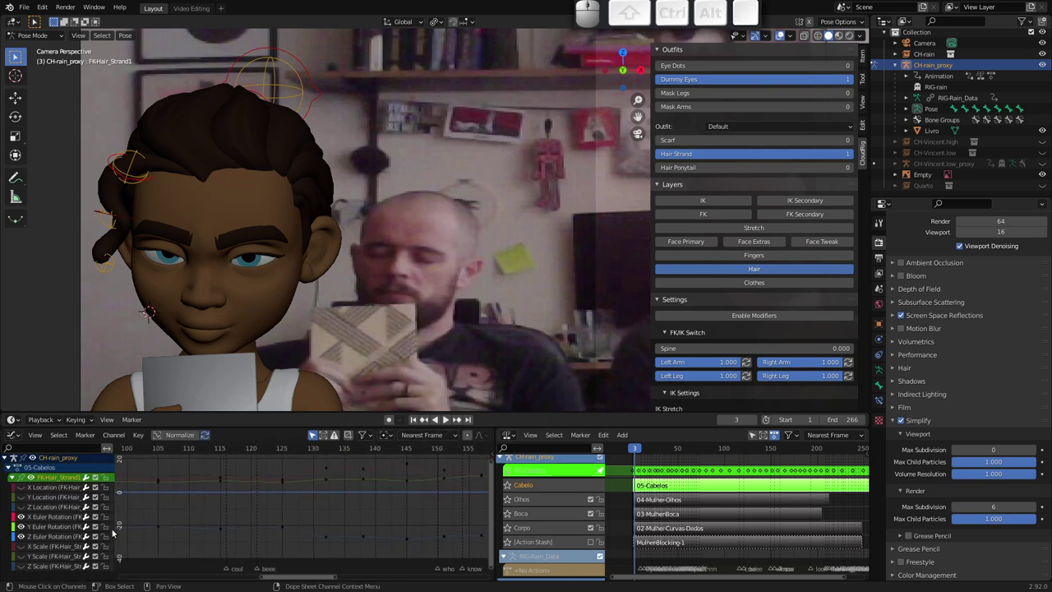
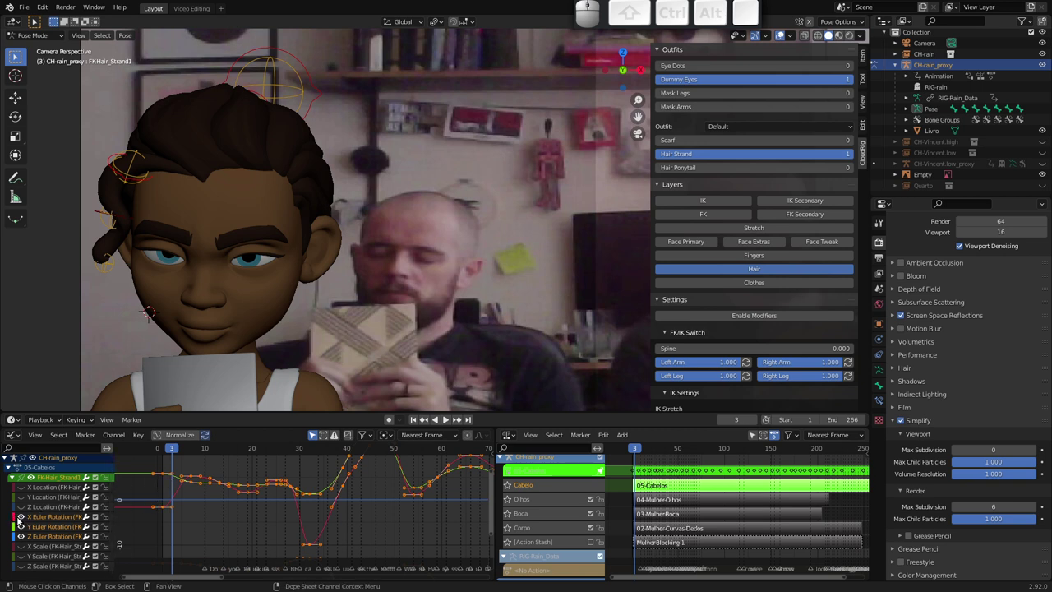
click(14, 526)
click(13, 538)
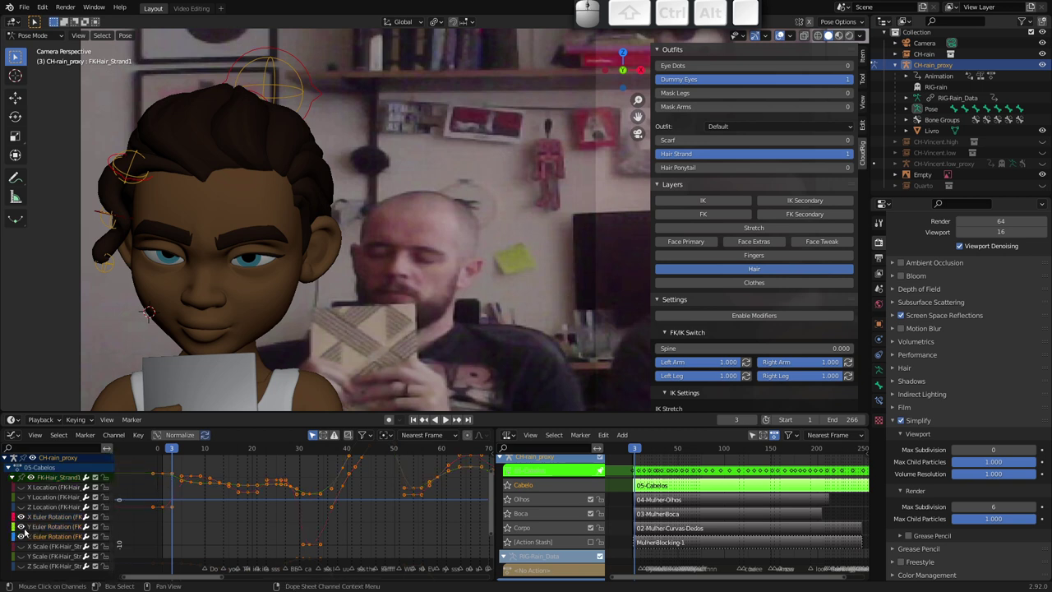
click(22, 529)
click(22, 538)
key(a)
middle_click(288, 492)
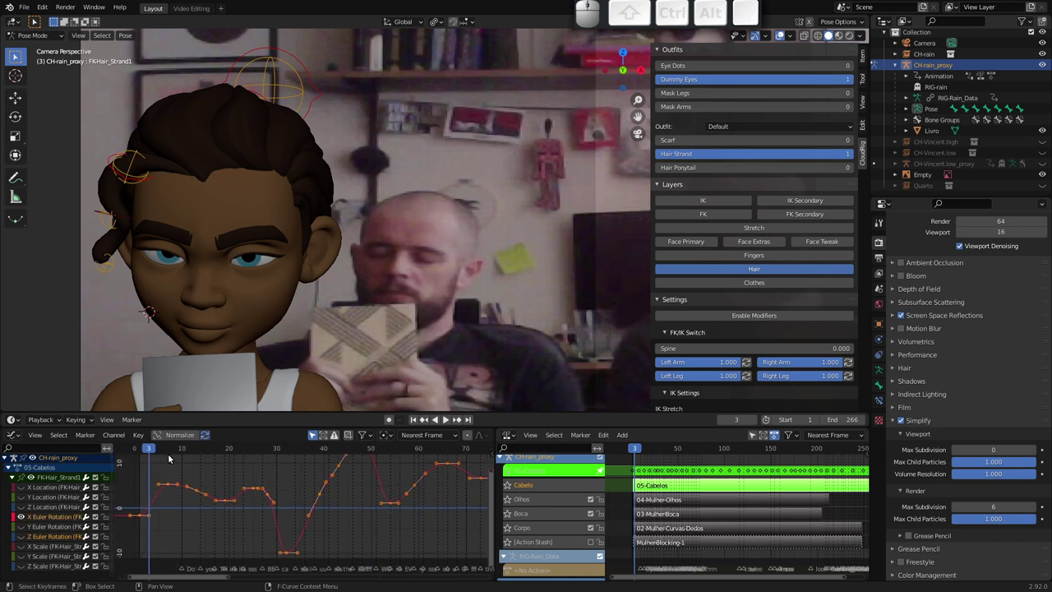
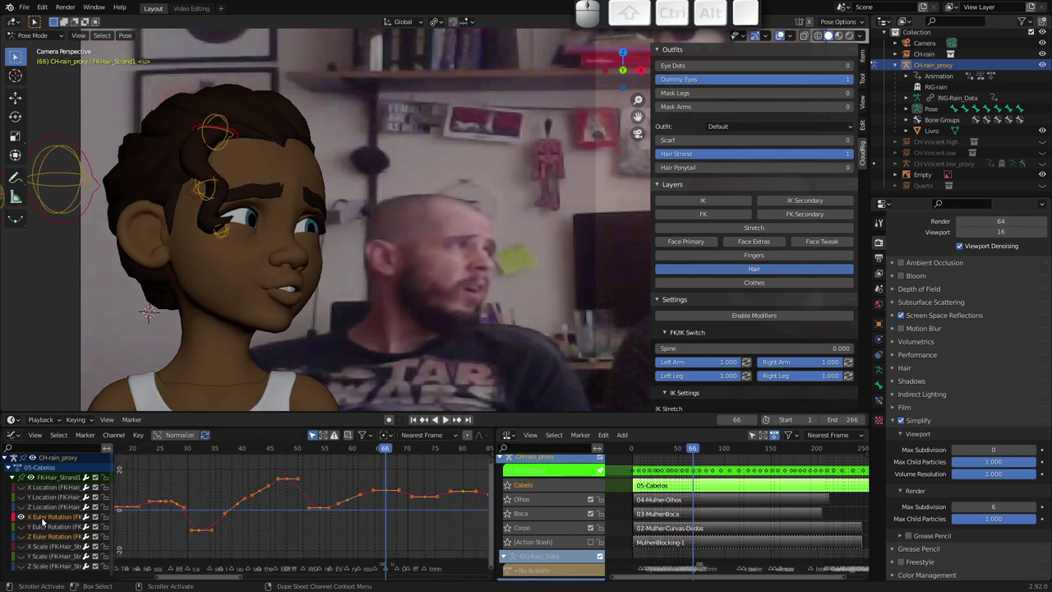
click(22, 529)
click(23, 535)
drag(286, 503, 241, 480)
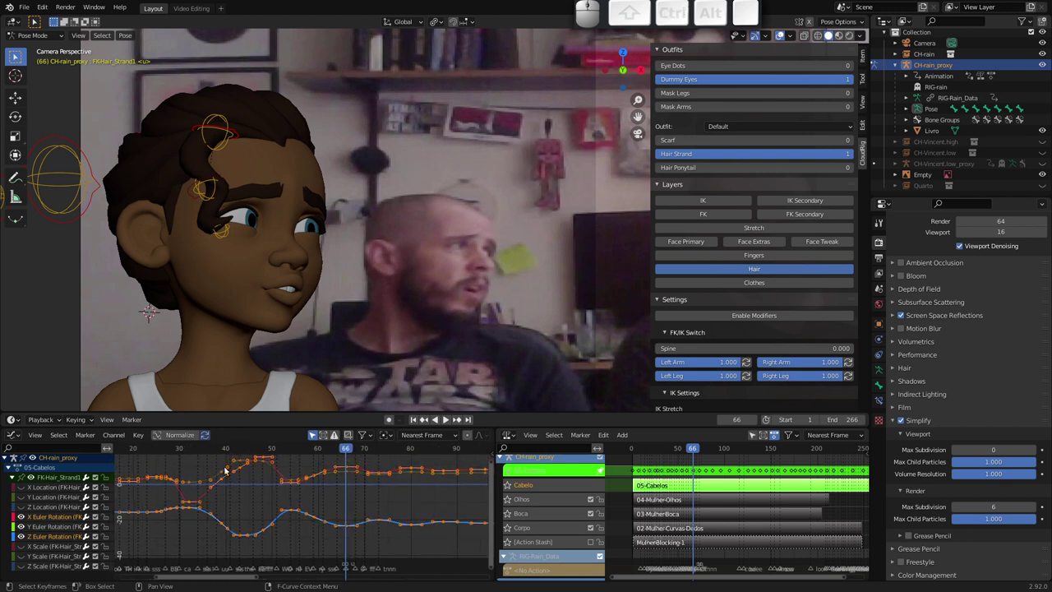
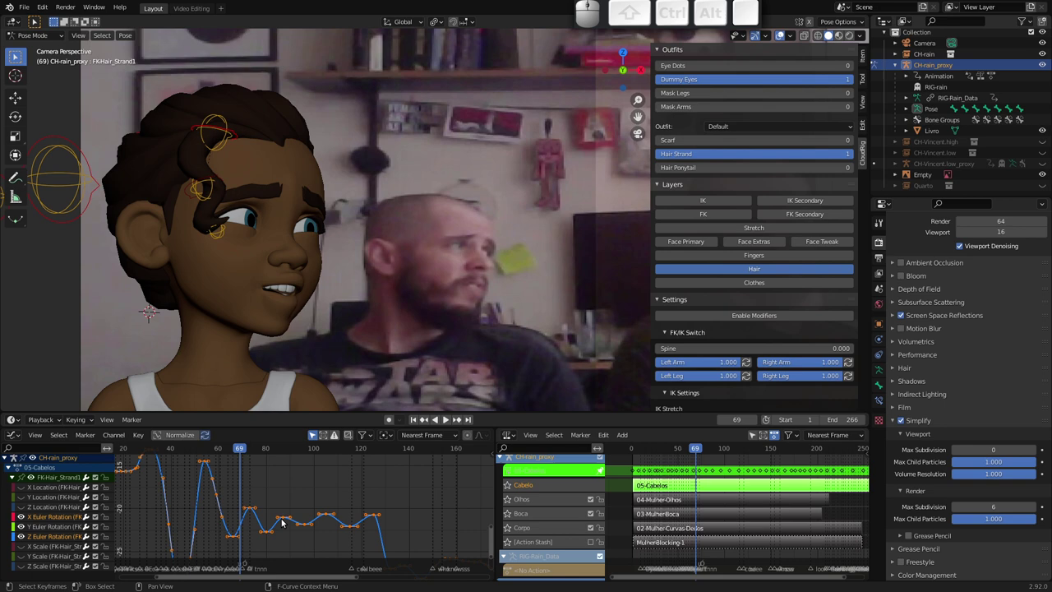
drag(238, 450, 428, 478)
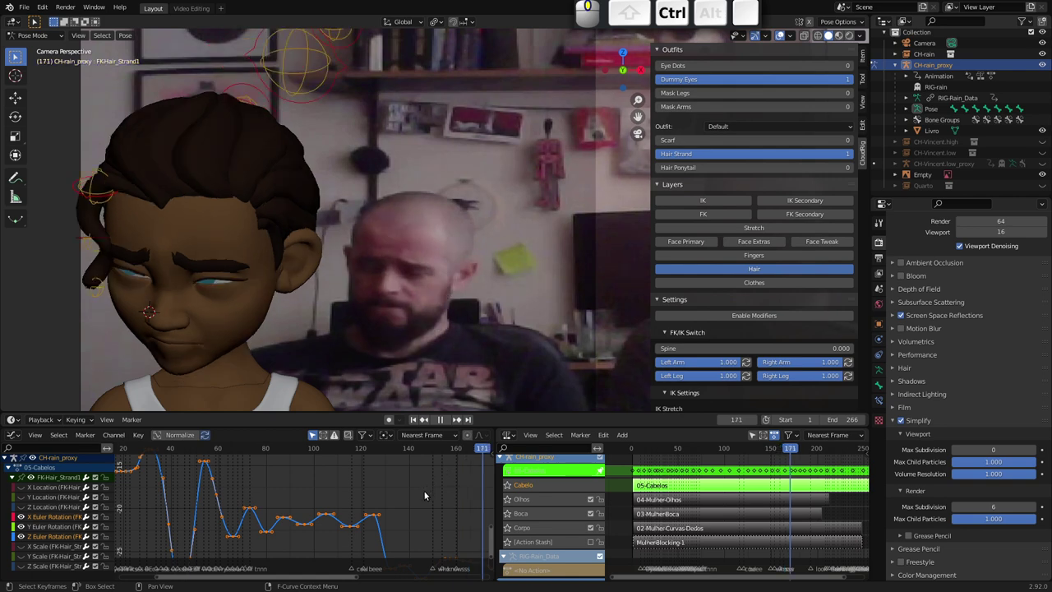
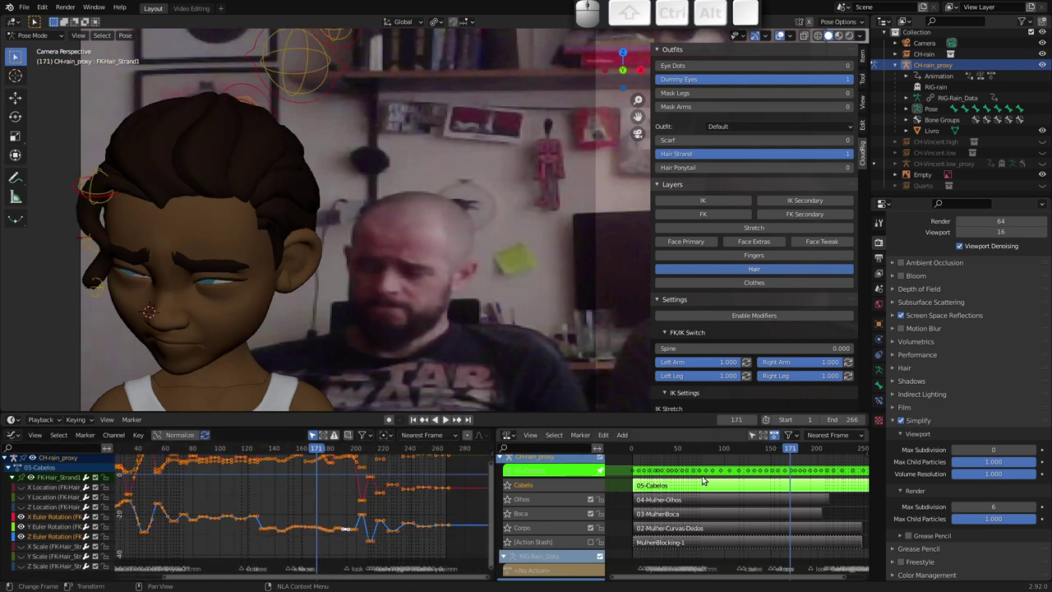
Exit tweak mode on the 05-Cabelos strip and frame the whole character in camera view
key(Tab)
drag(384, 298, 313, 270)
drag(308, 277, 395, 275)
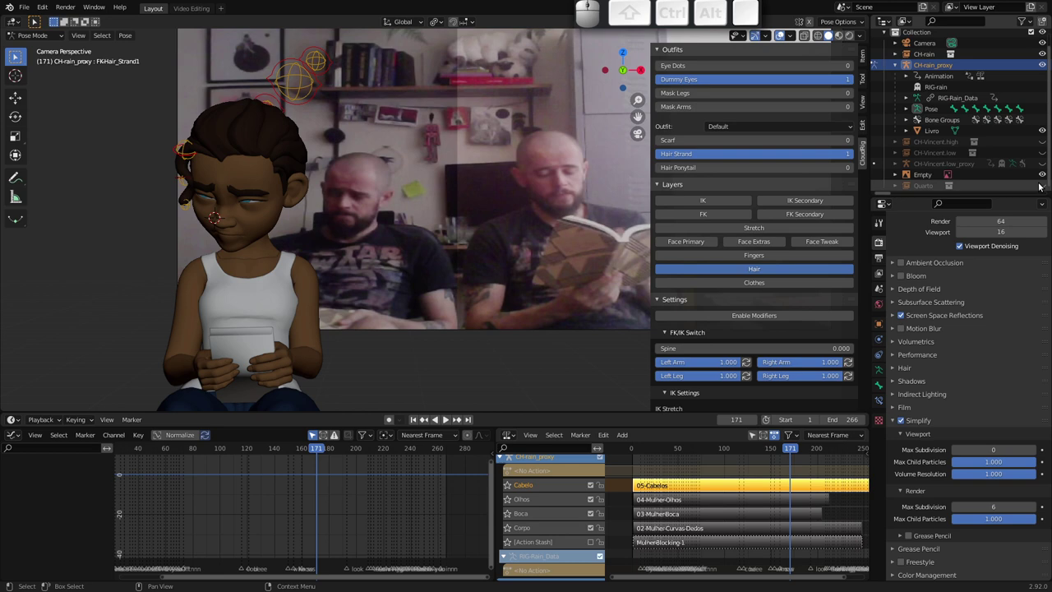
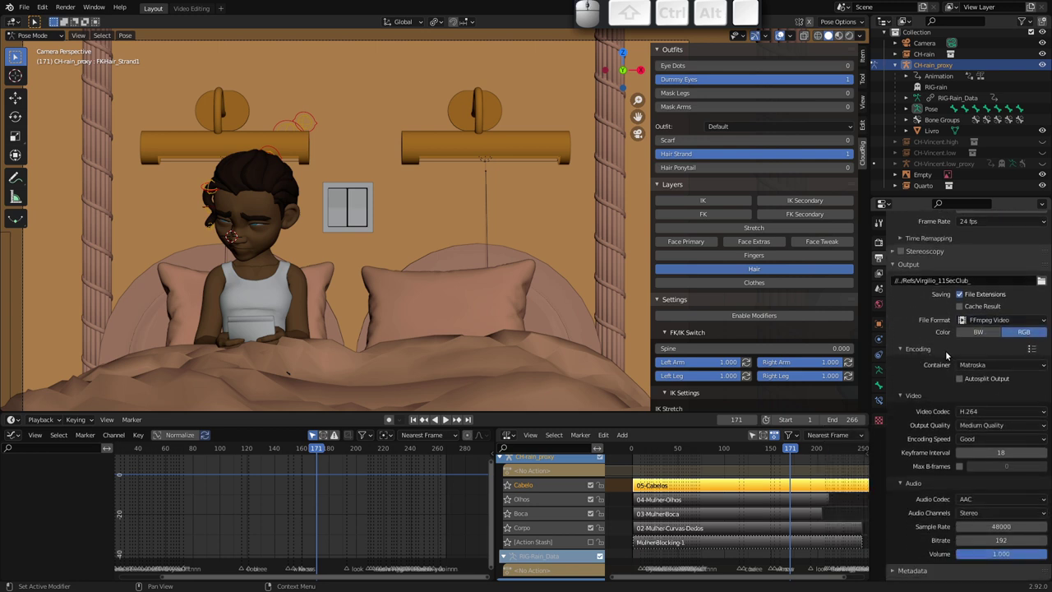
click(973, 369)
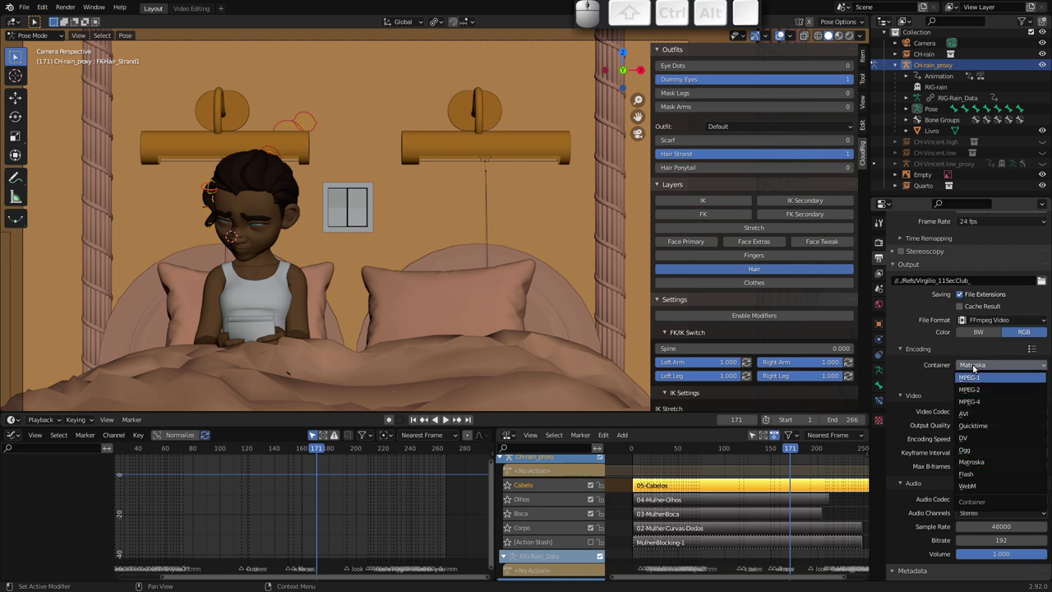
click(924, 378)
middle_click(940, 394)
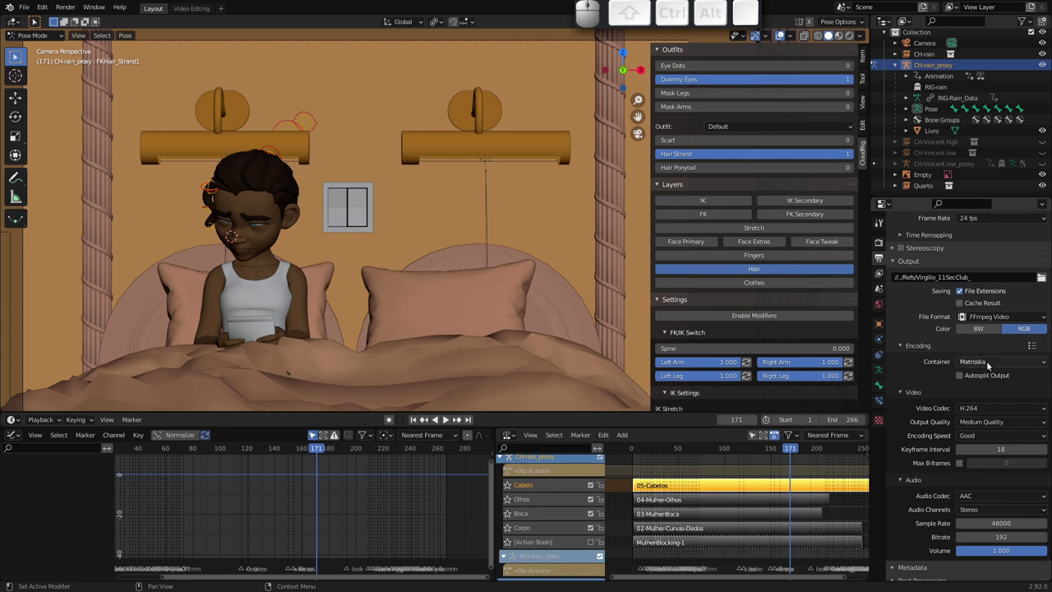
middle_click(943, 391)
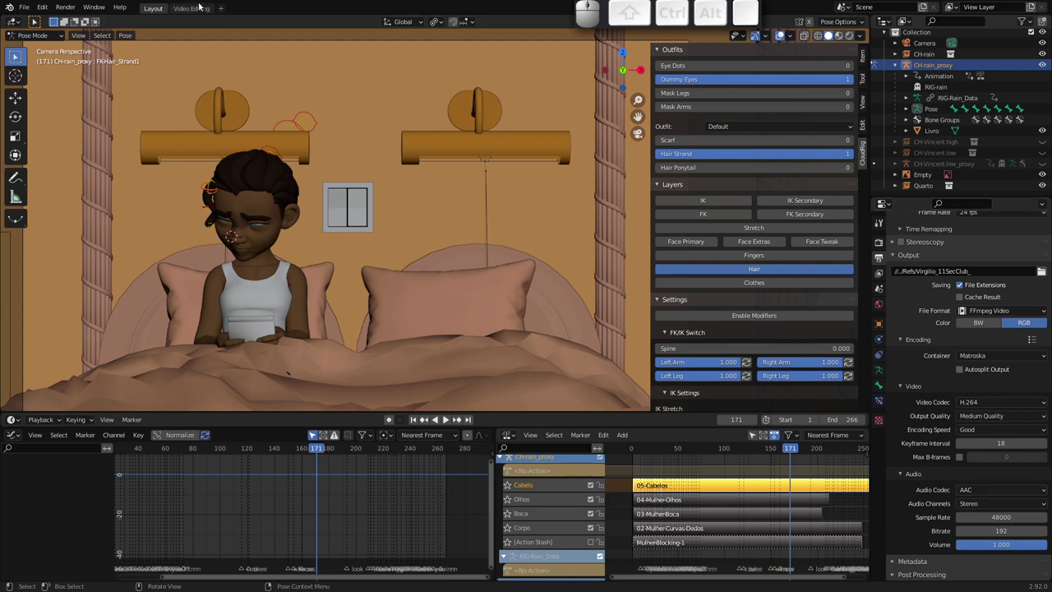
click(198, 12)
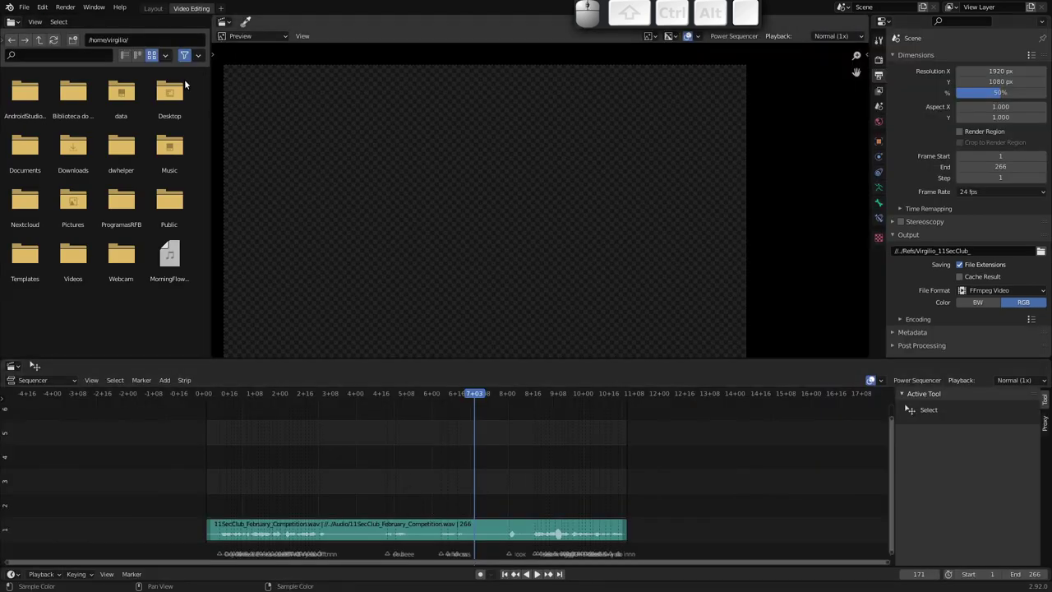
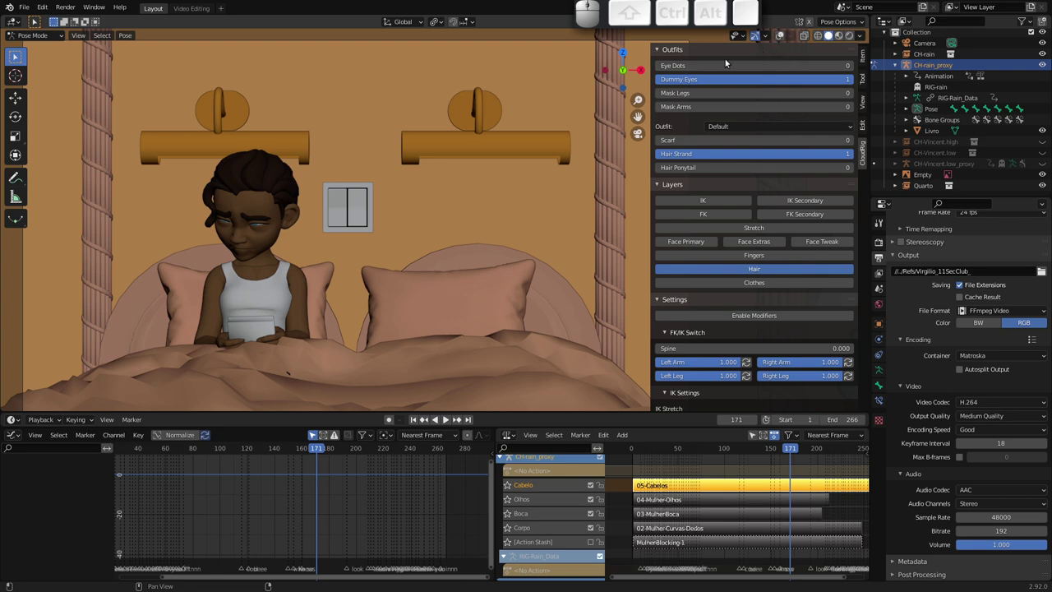
Pan the camera view of the bedroom and toggle buttons in the viewport header
middle_click(483, 192)
middle_click(431, 199)
click(780, 41)
click(780, 39)
click(781, 36)
click(778, 38)
click(776, 42)
click(783, 38)
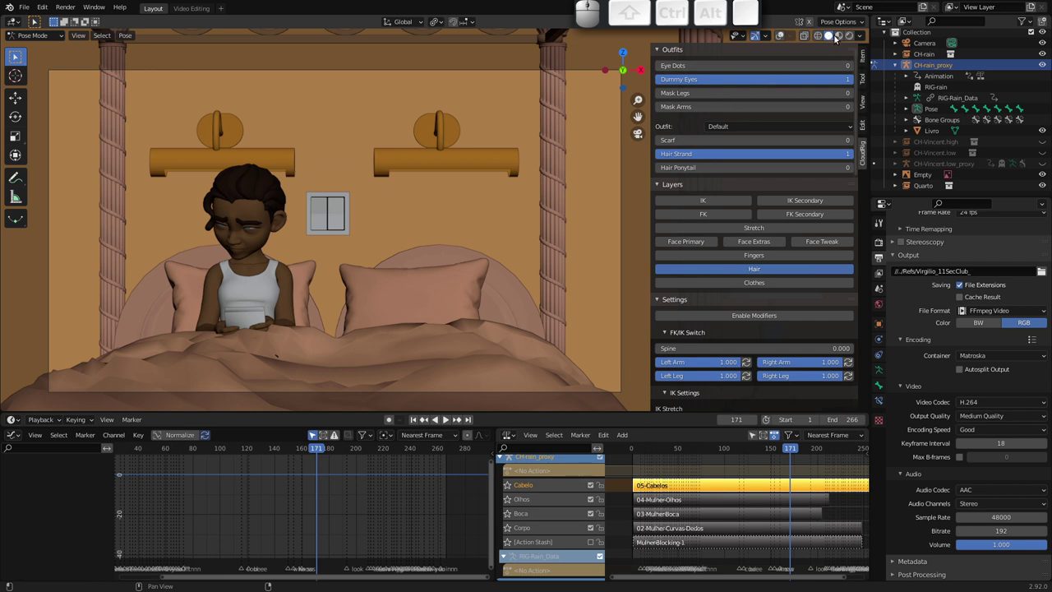
Turn Specular Lighting on and then off in solid viewport shading for a matte look
click(860, 39)
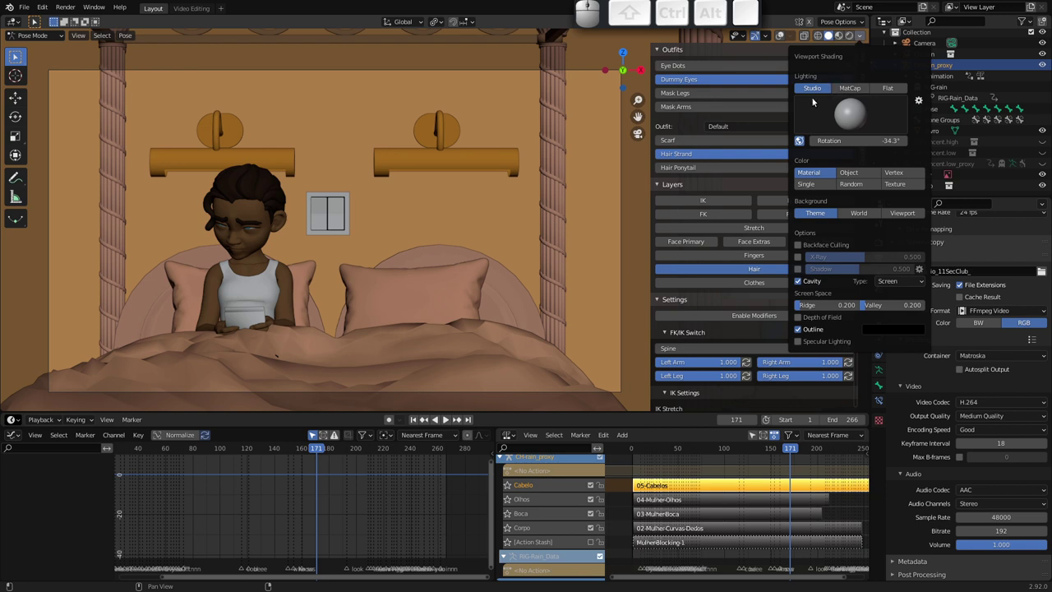
click(800, 346)
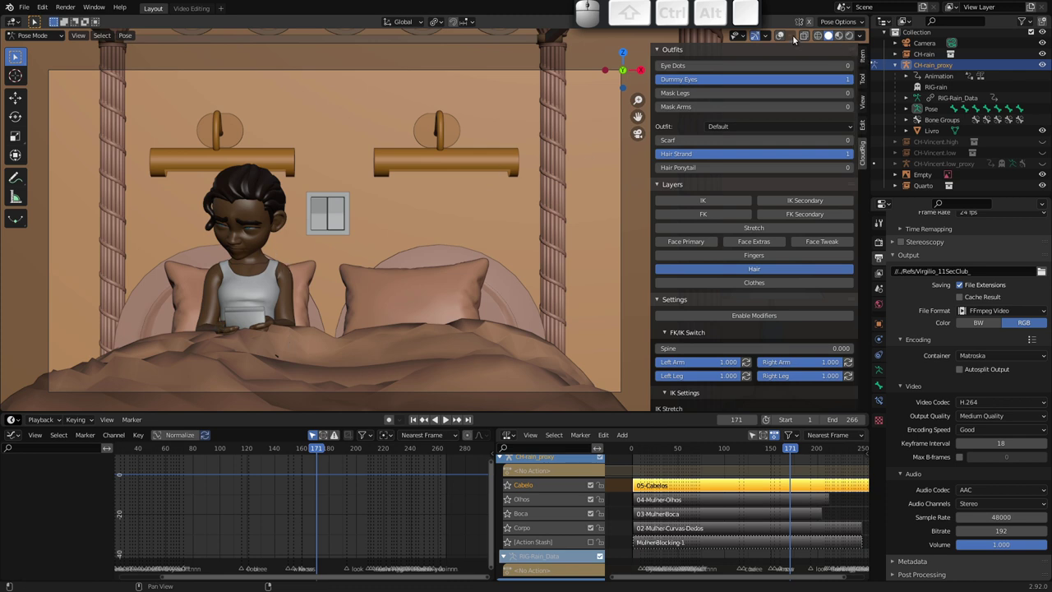
click(860, 40)
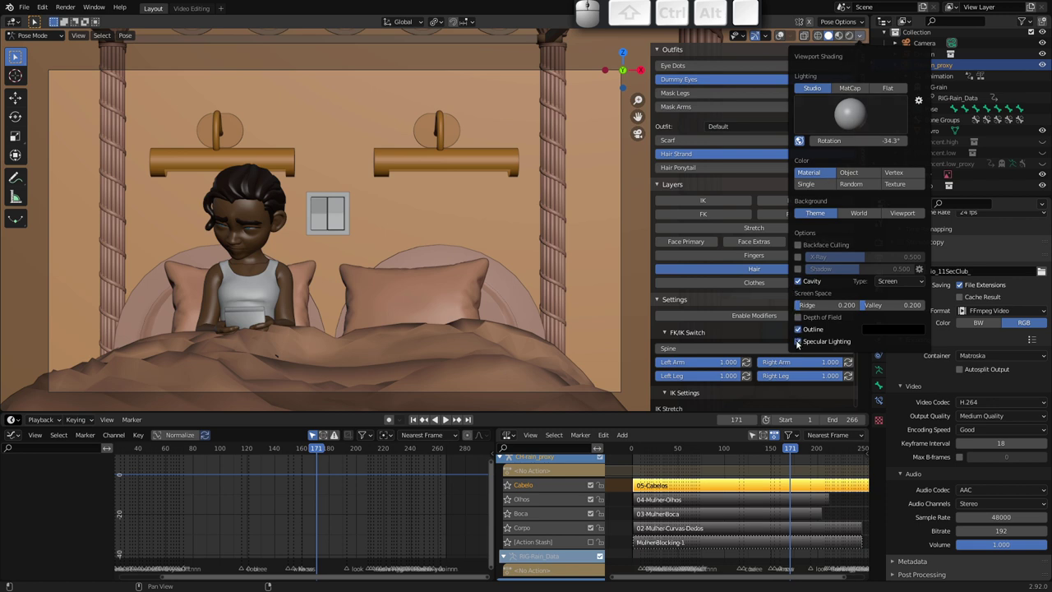
click(803, 343)
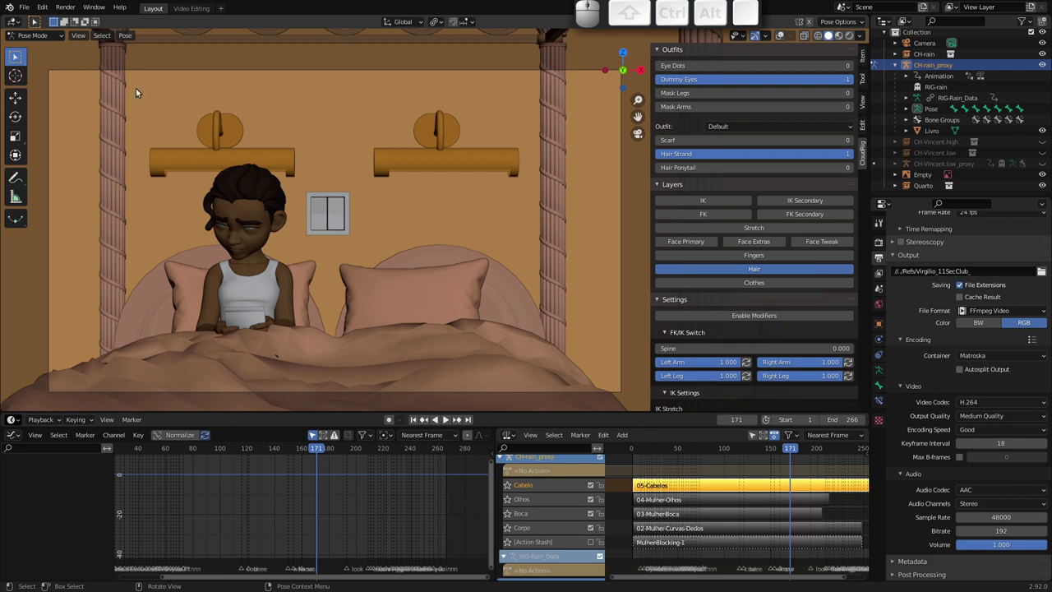
Switch off Simplify in Render Properties and bring up the View menu for a viewport render
click(78, 39)
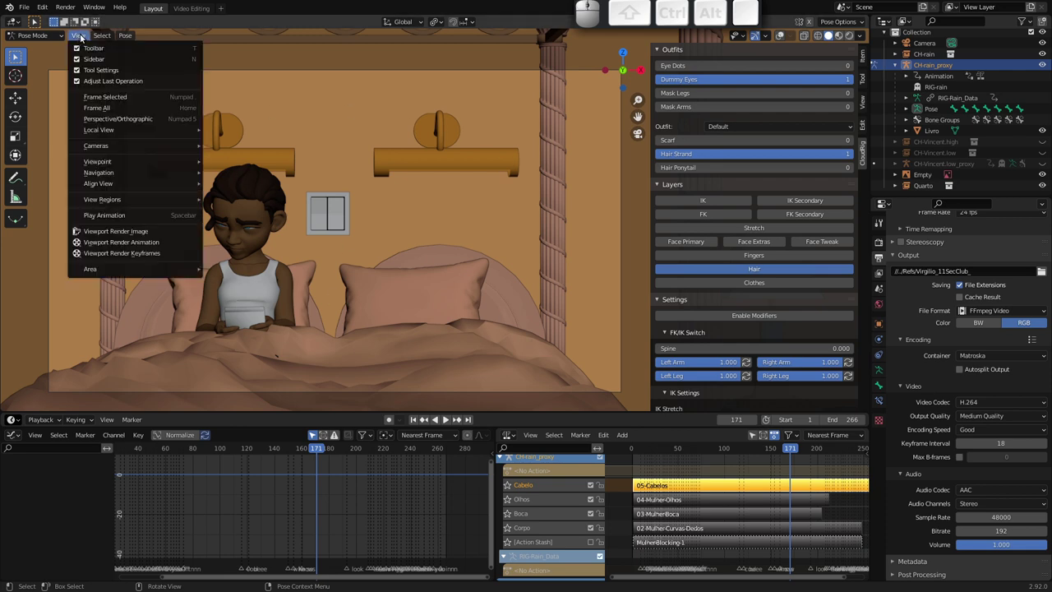
click(81, 35)
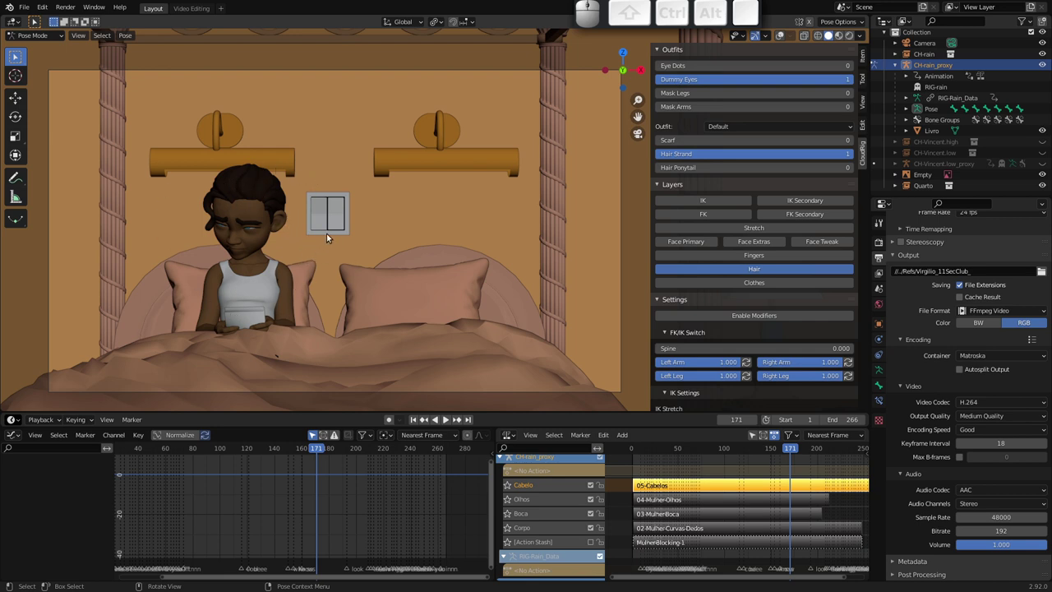
click(881, 247)
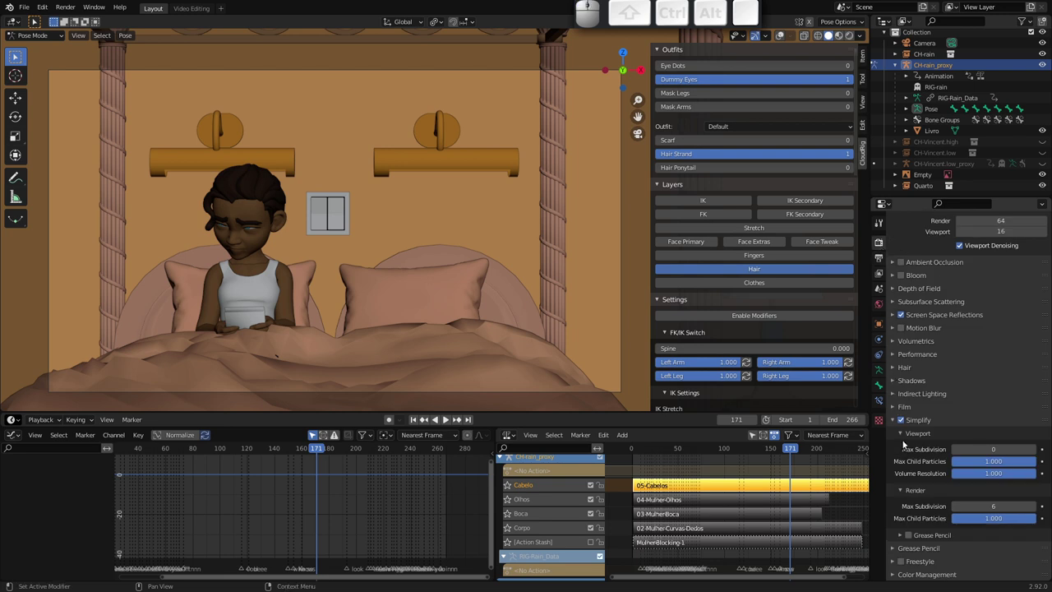
click(903, 421)
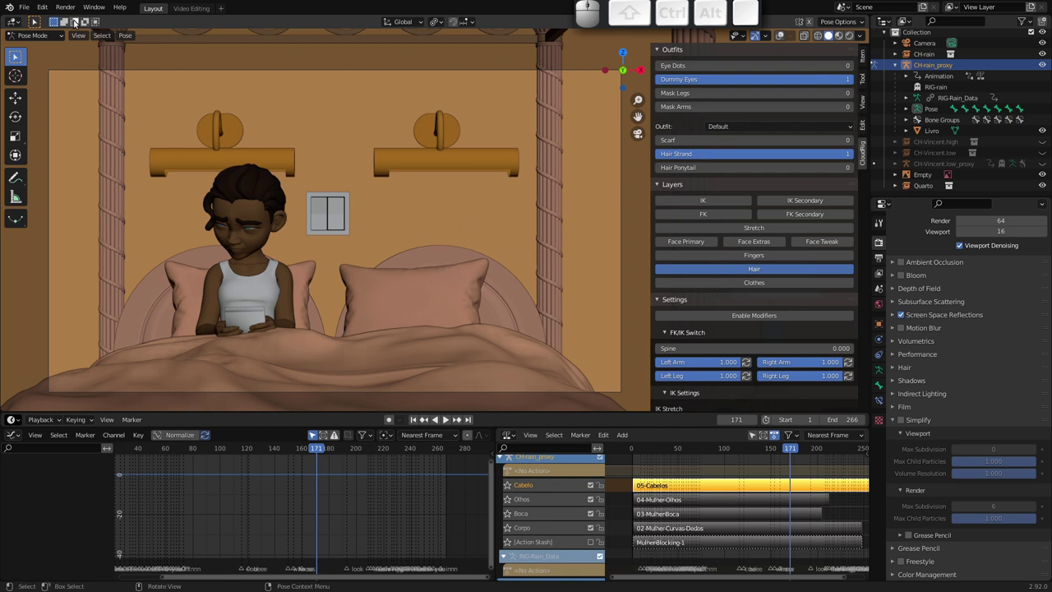
click(80, 37)
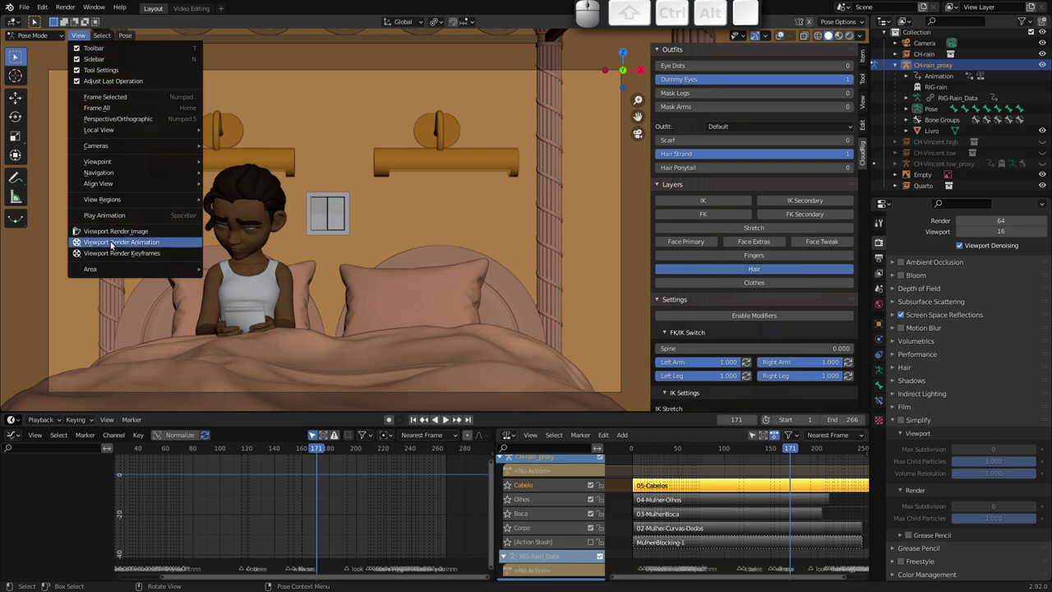
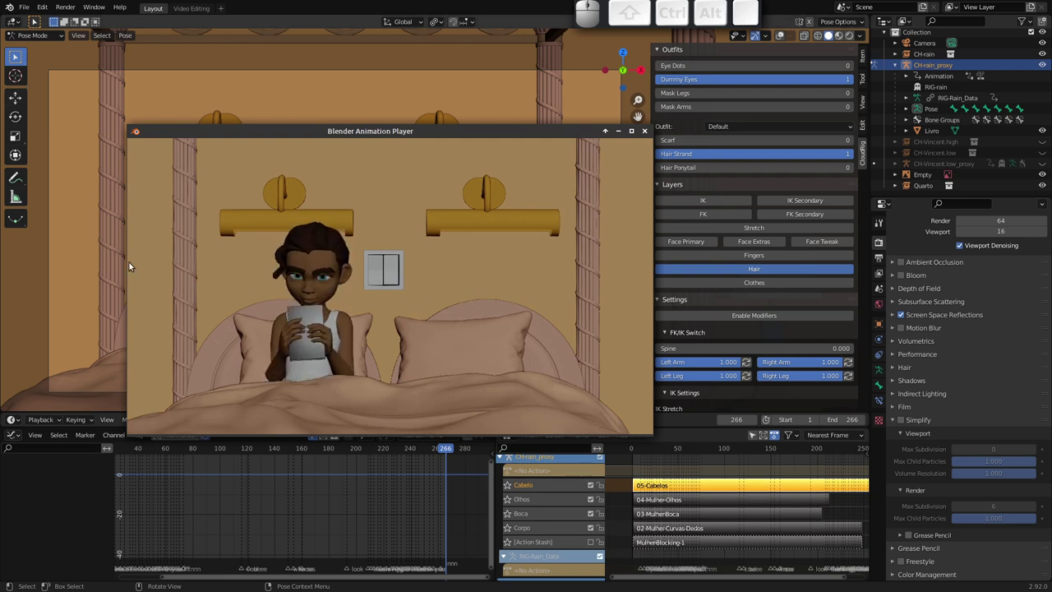
Play the viewport-rendered animation preview through, then close the Animation Player
key(space)
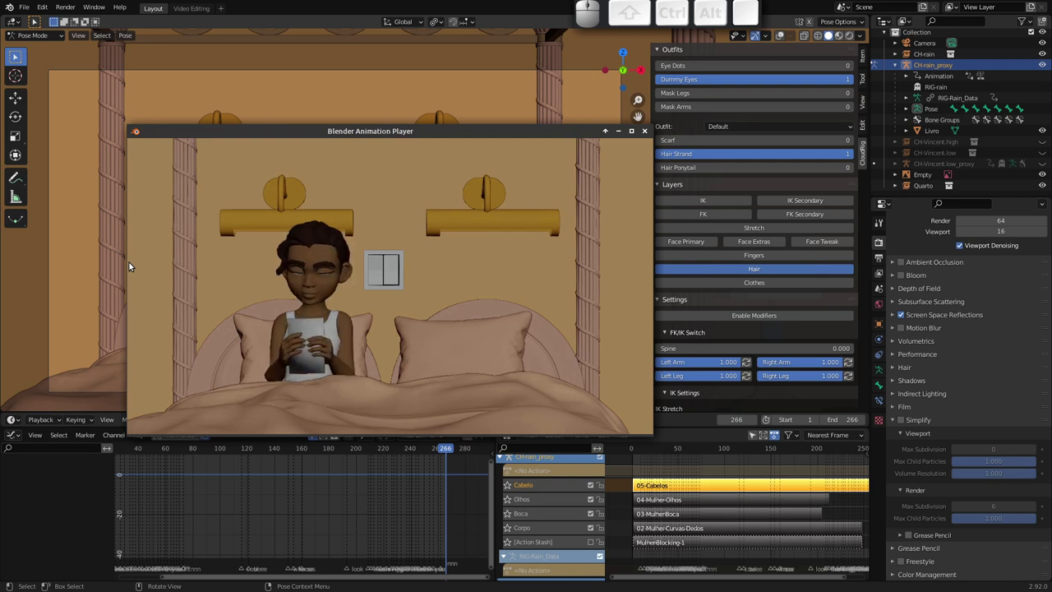
key(Escape)
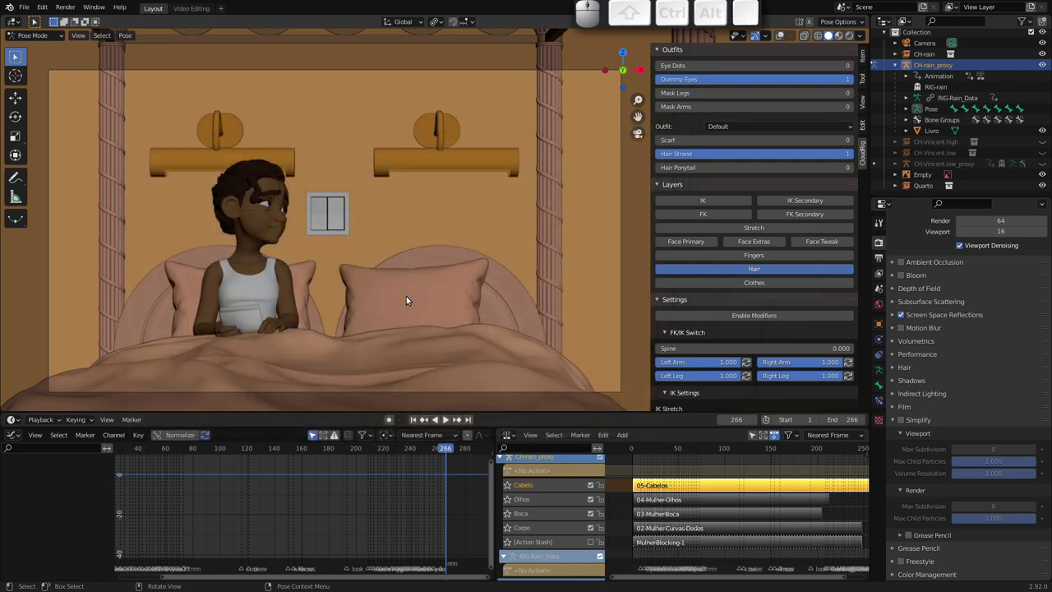